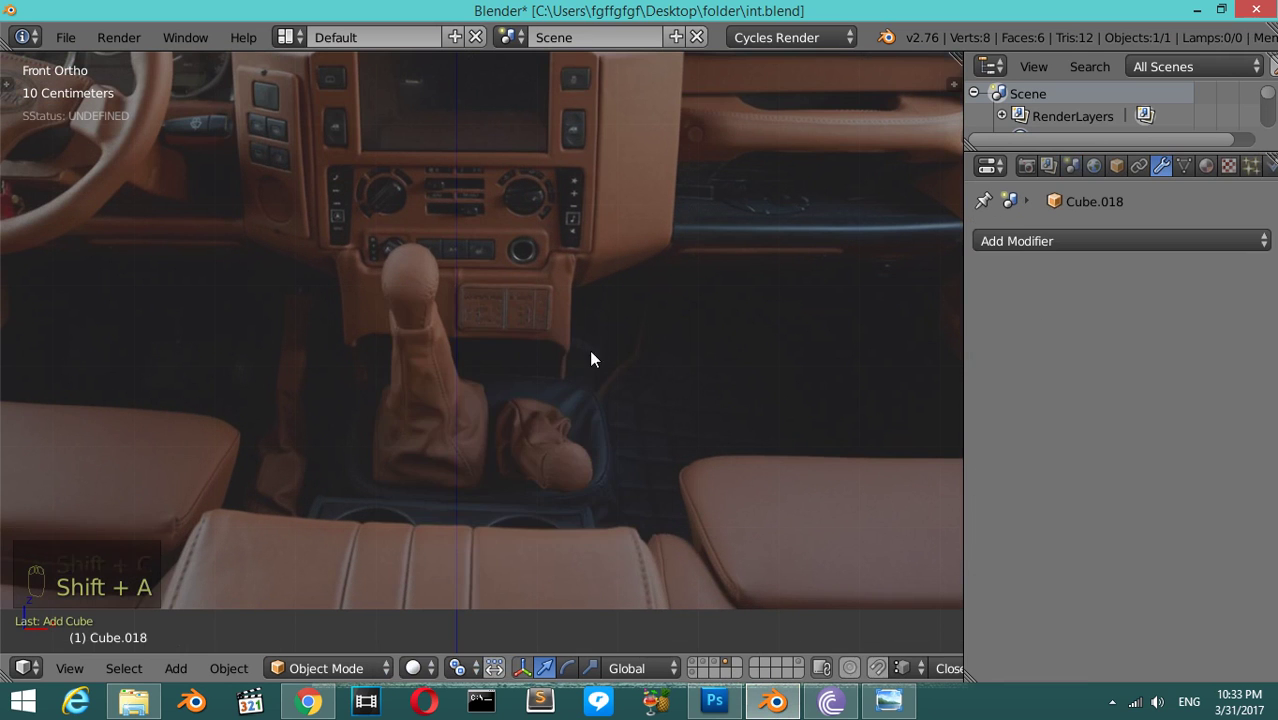
# - Frame the whole car-interior reference image in the front orthographic view
pyautogui.moveTo(640, 480); pyautogui.dragTo(502, 385)
pyautogui.moveTo(502, 385); pyautogui.dragTo(513, 184)
pyautogui.moveTo(497, 272); pyautogui.dragTo(502, 298)
pyautogui.moveTo(498, 218); pyautogui.dragTo(730, 503)
pyautogui.middleClick(534, 353)
pyautogui.press('z')
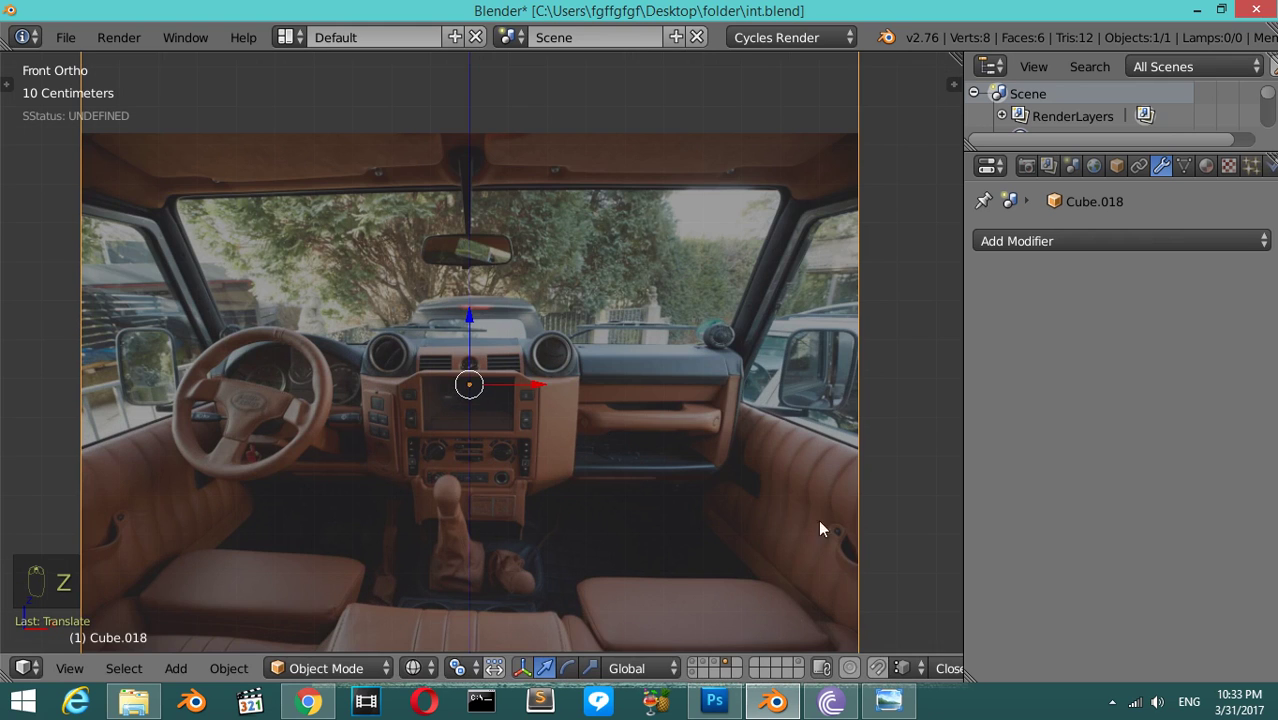
# - Scale the box along its axes to match the interior's width in the reference, then view it from above
pyautogui.press('s')
pyautogui.moveTo(478, 350); pyautogui.dragTo(586, 484)
pyautogui.press('s')
pyautogui.moveTo(522, 471); pyautogui.dragTo(608, 509)
pyautogui.press('s')
pyautogui.moveTo(477, 422); pyautogui.dragTo(483, 477)
pyautogui.press('KP_7')
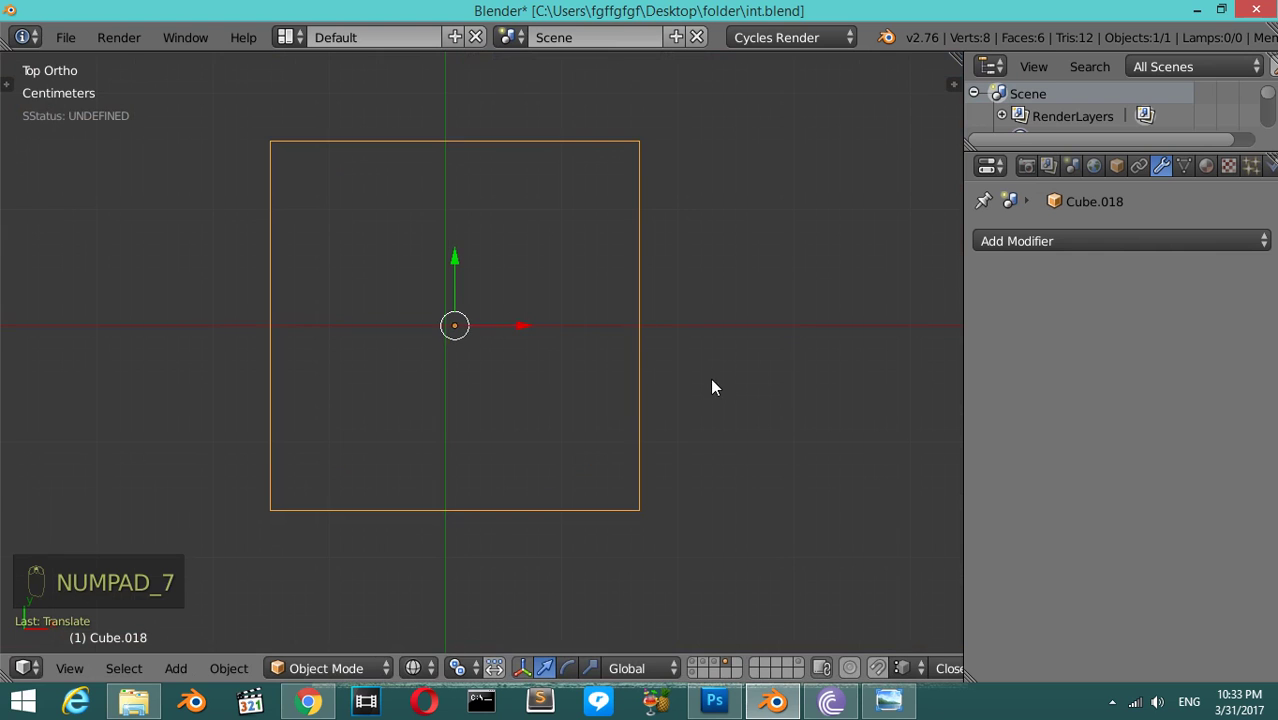
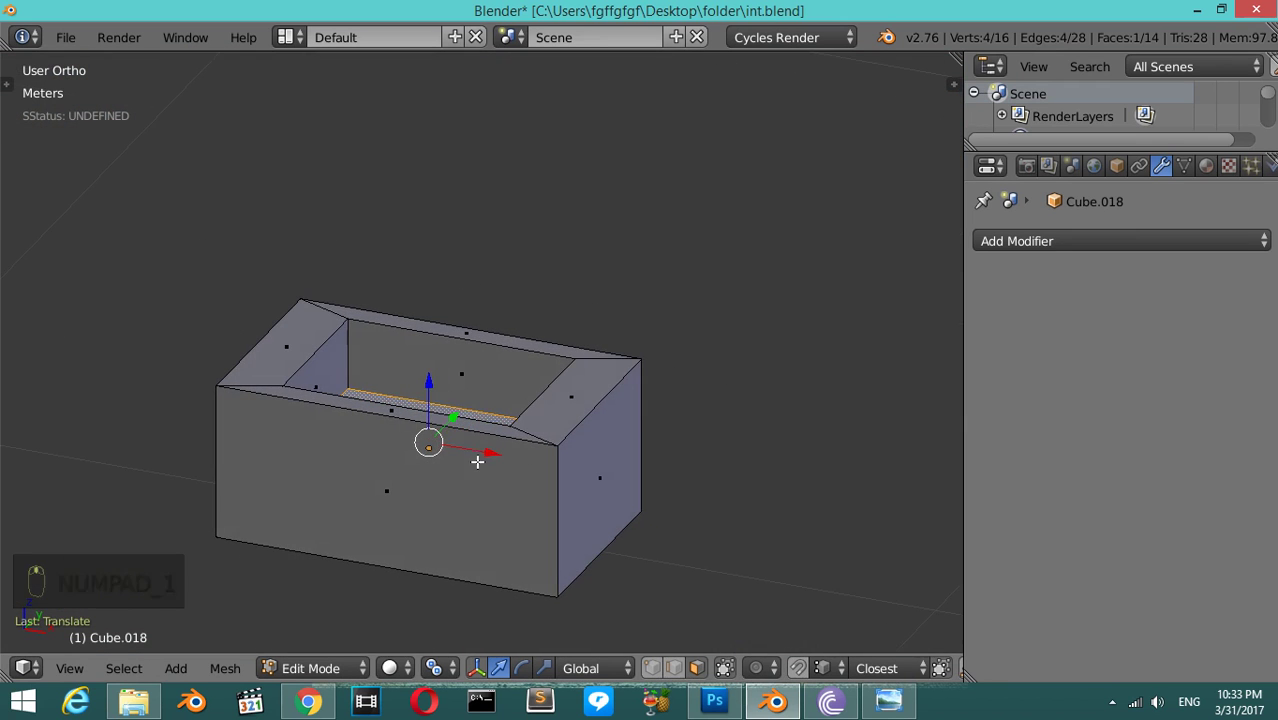
# - Inset the box's top face and push it down into a recessed tray, then start adding a new plane
pyautogui.press('KP_1')
pyautogui.press('Tab')
pyautogui.moveTo(431, 306); pyautogui.dragTo(409, 382)
pyautogui.click(409, 382)
pyautogui.moveTo(368, 377); pyautogui.dragTo(368, 376)
pyautogui.press('shift+a')
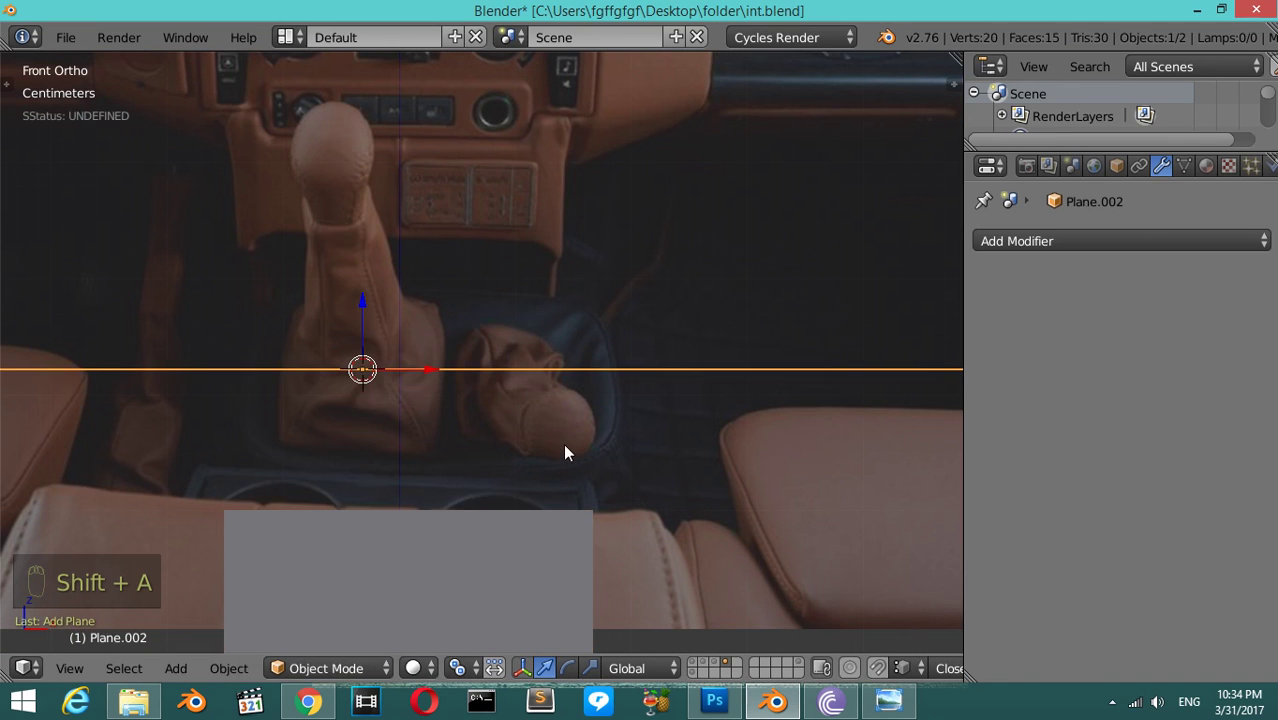
# - Stand the plane upright facing front and narrow its top edge into a taper
pyautogui.press('s')
pyautogui.press('s')
pyautogui.press('s')
pyautogui.press('s')
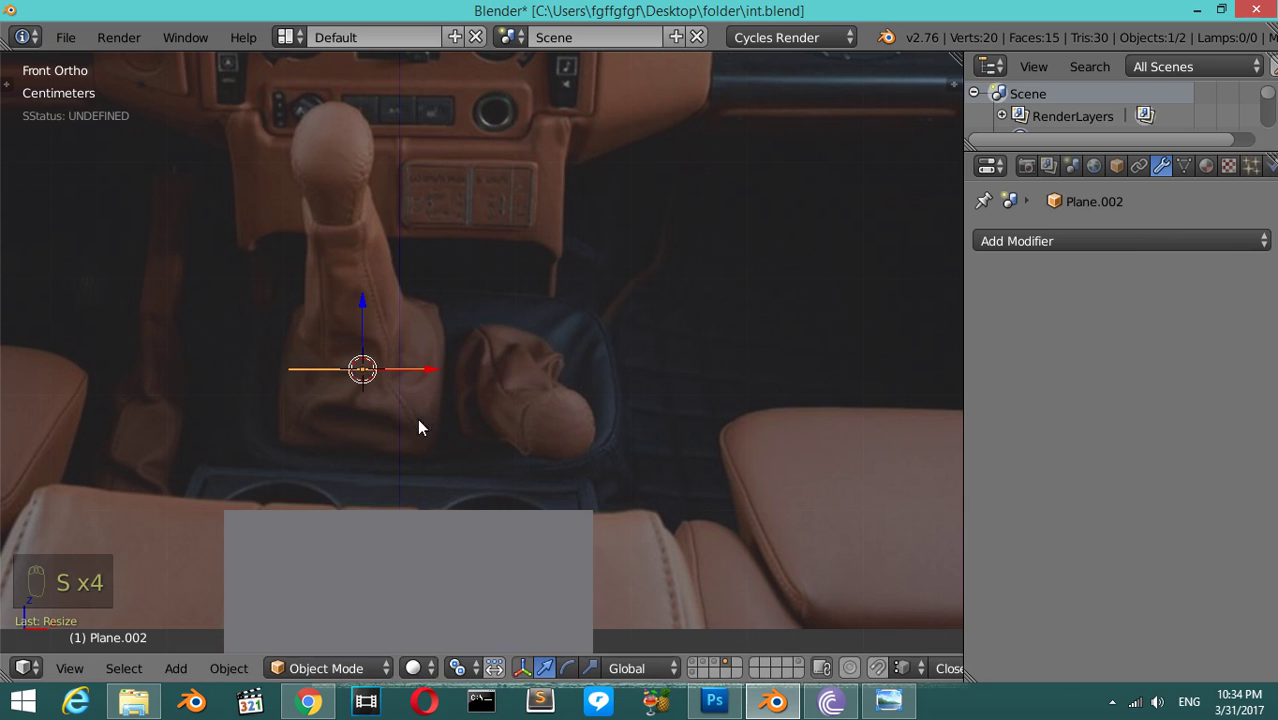
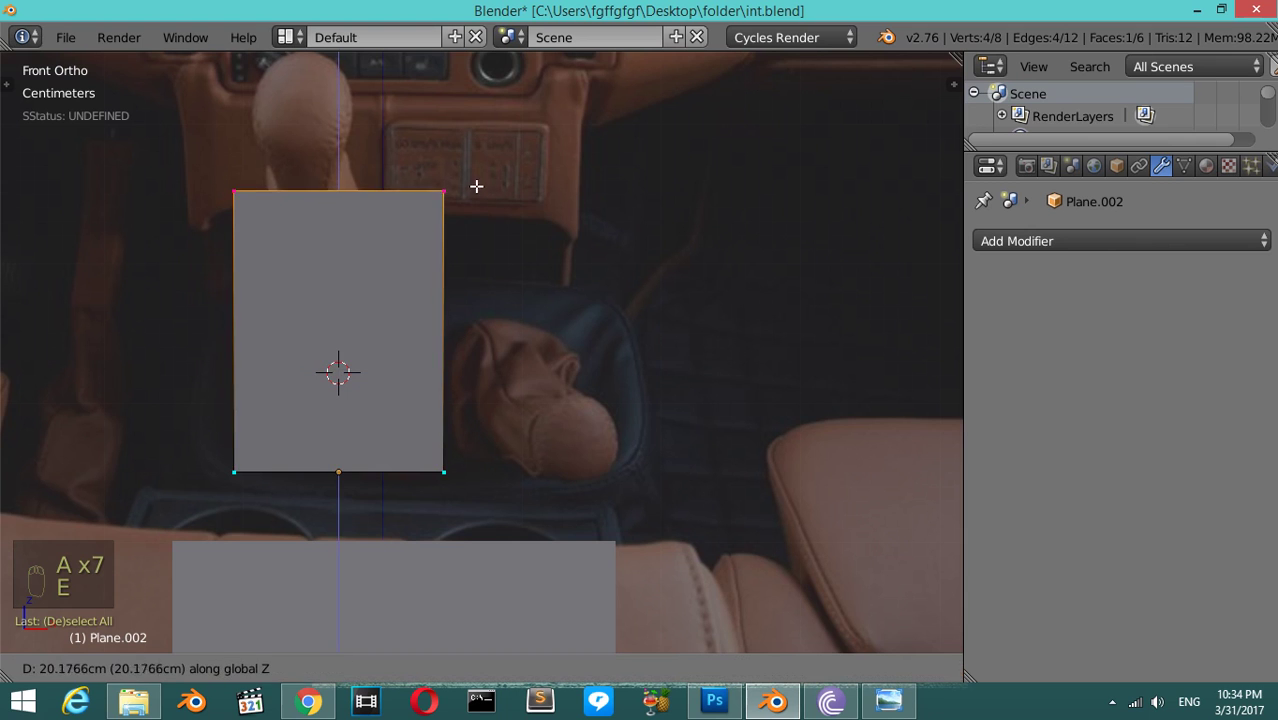
pyautogui.press('s')
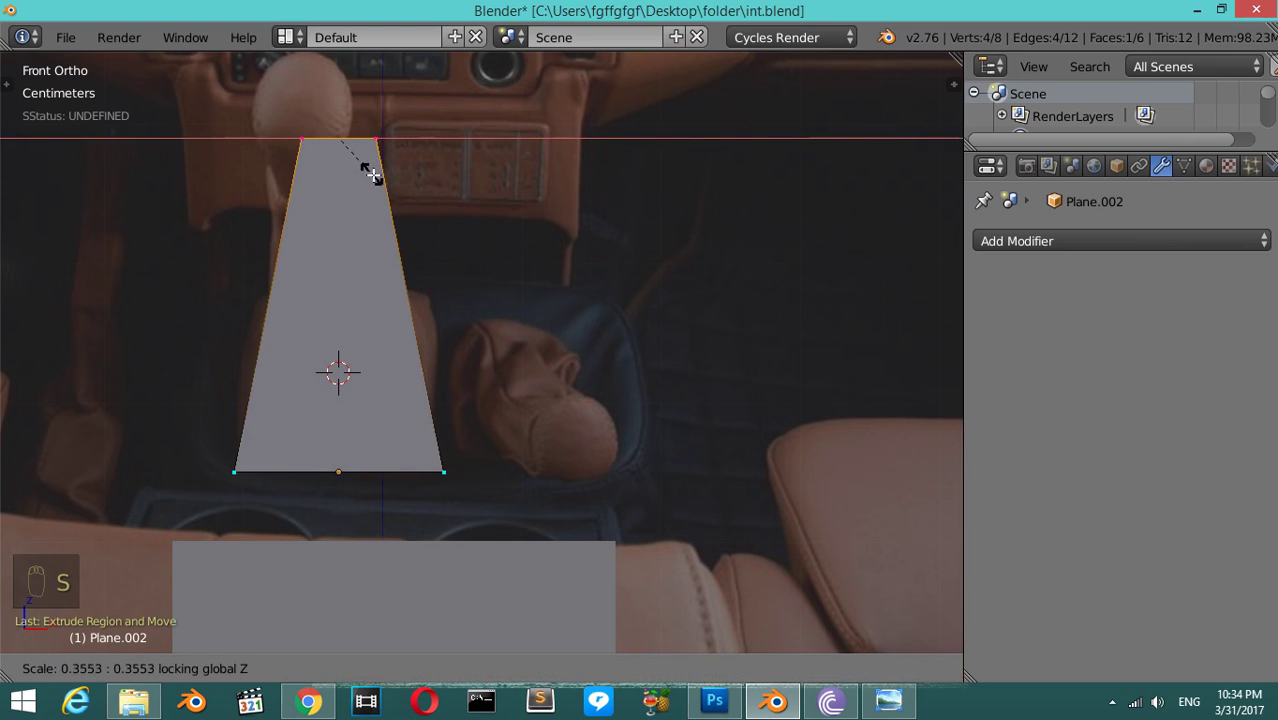
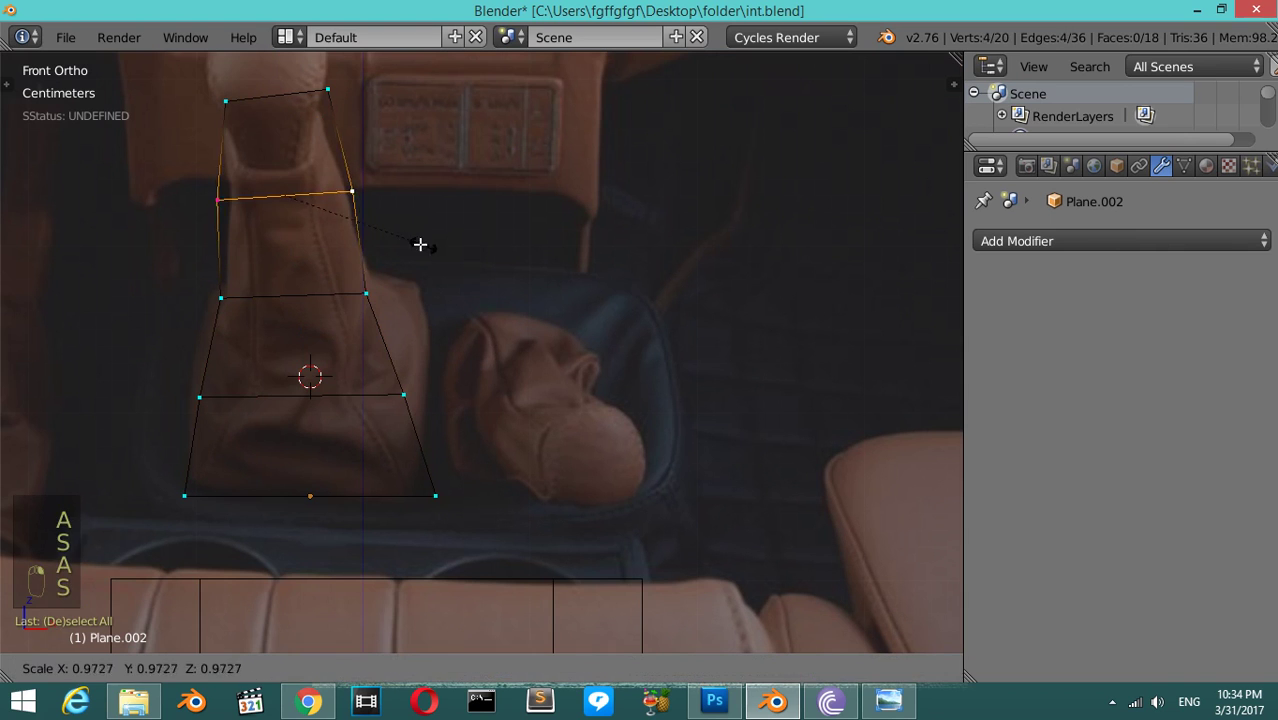
# - Add loop cuts across the plane and move its edges to follow the gear-shift boot outline
pyautogui.press('z')
pyautogui.press('z')
pyautogui.press('a')
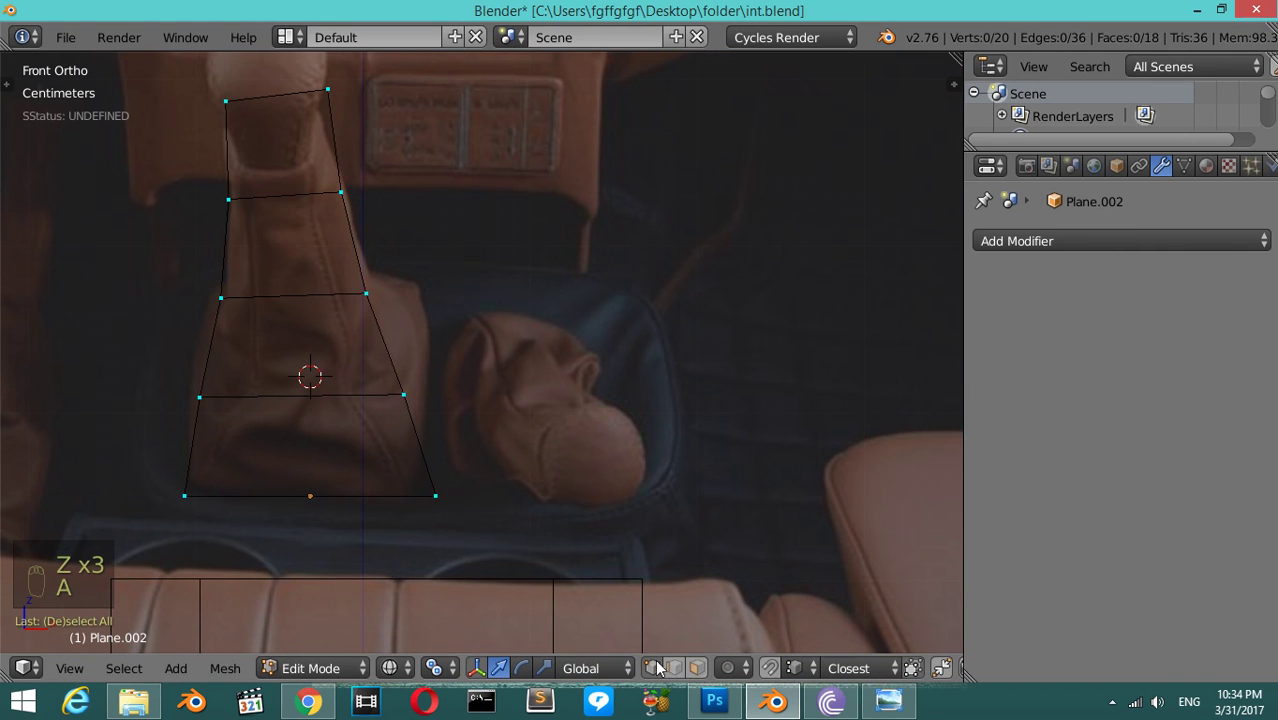
pyautogui.press('a')
pyautogui.press('a')
pyautogui.press('b')
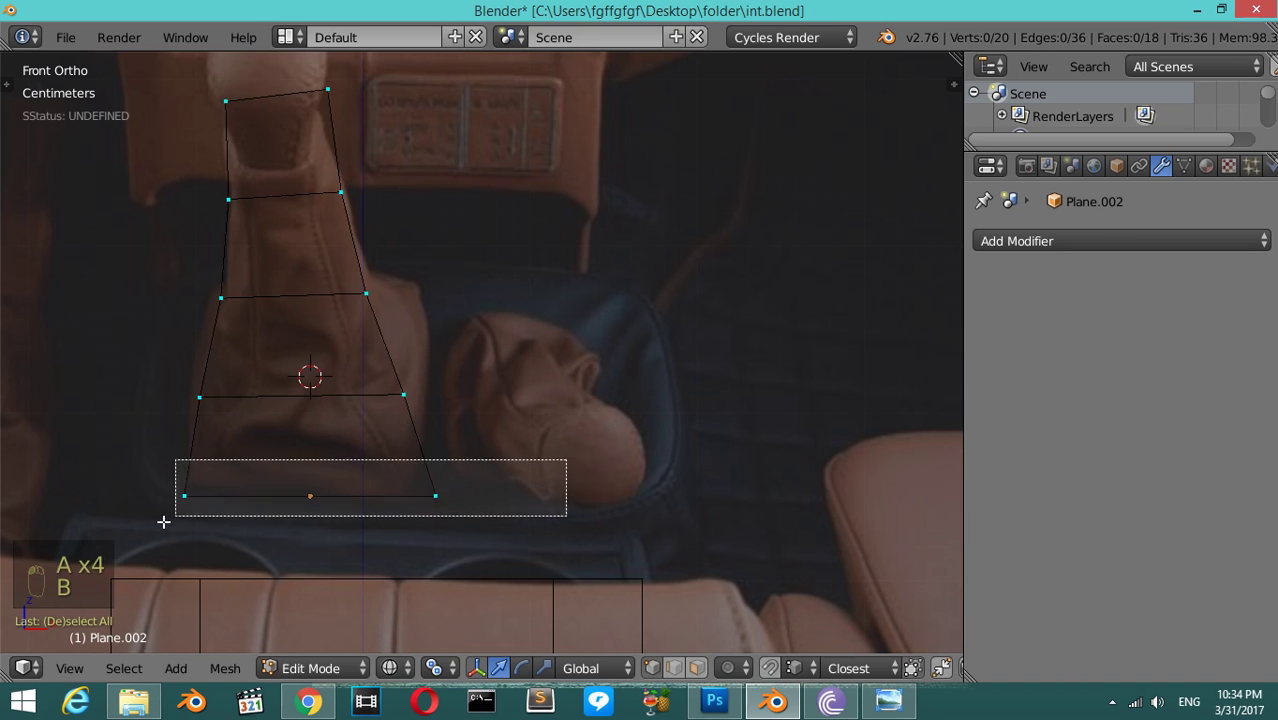
pyautogui.press('e')
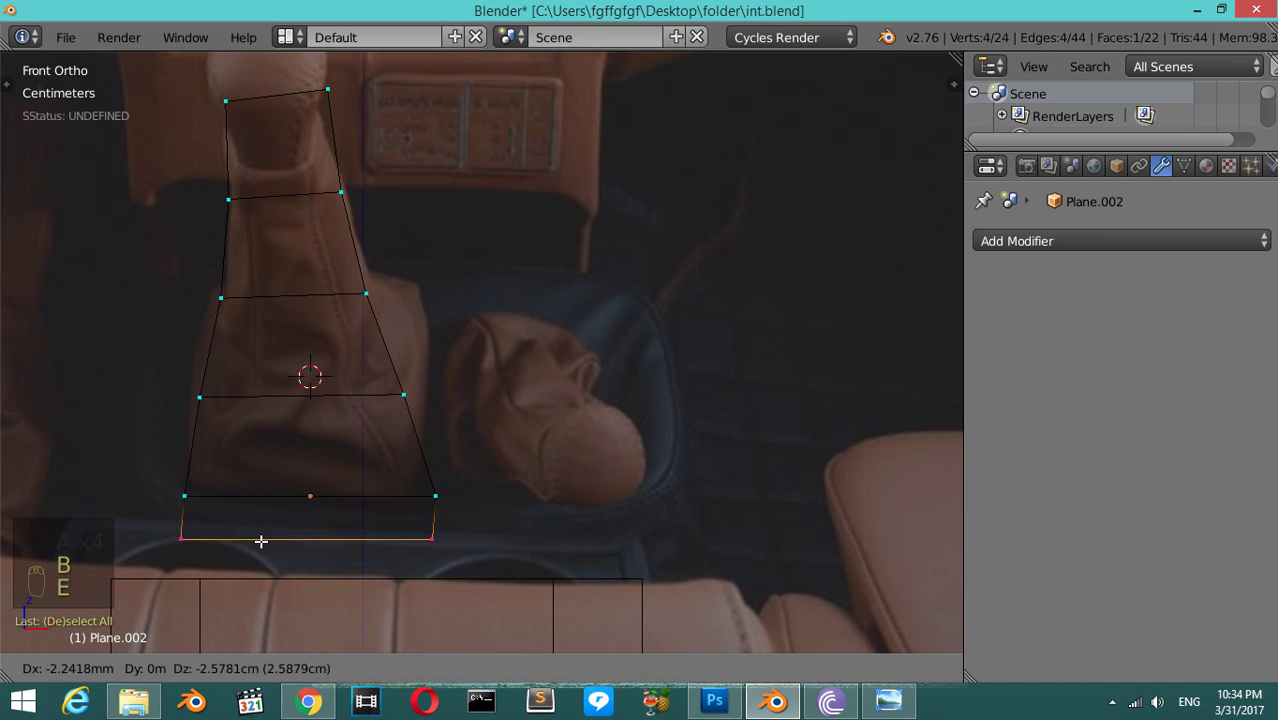
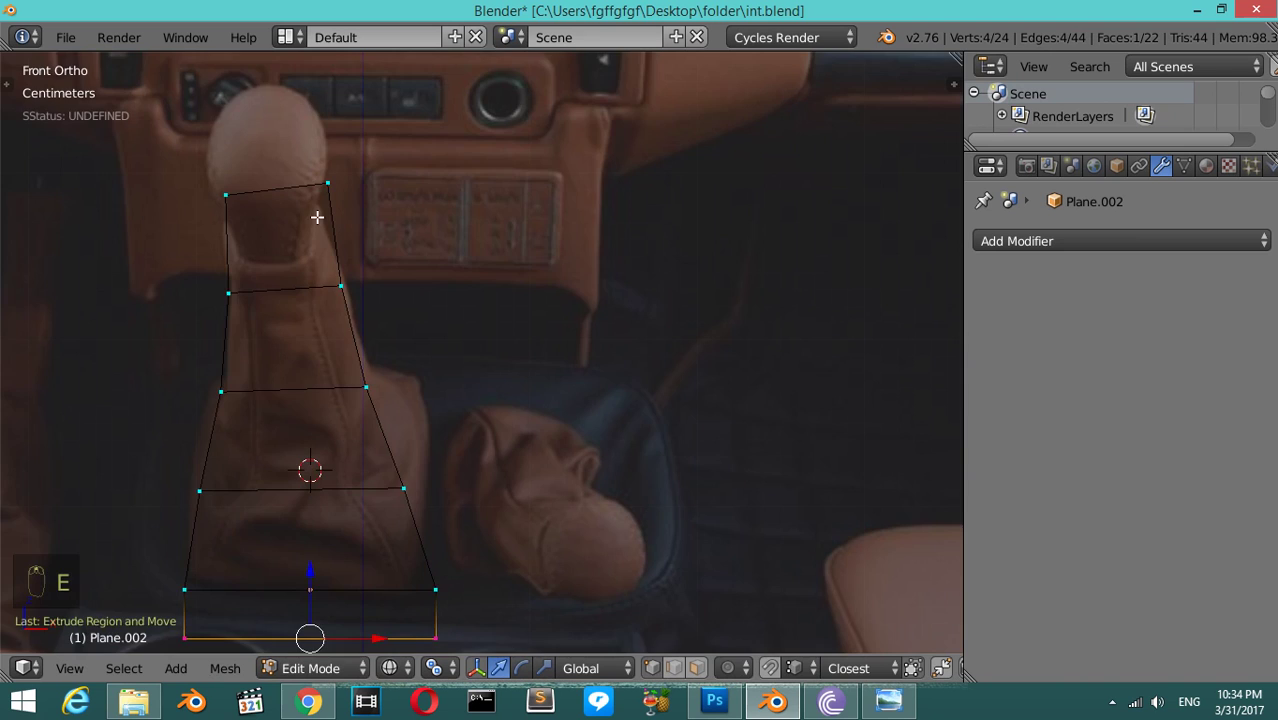
pyautogui.press('z')
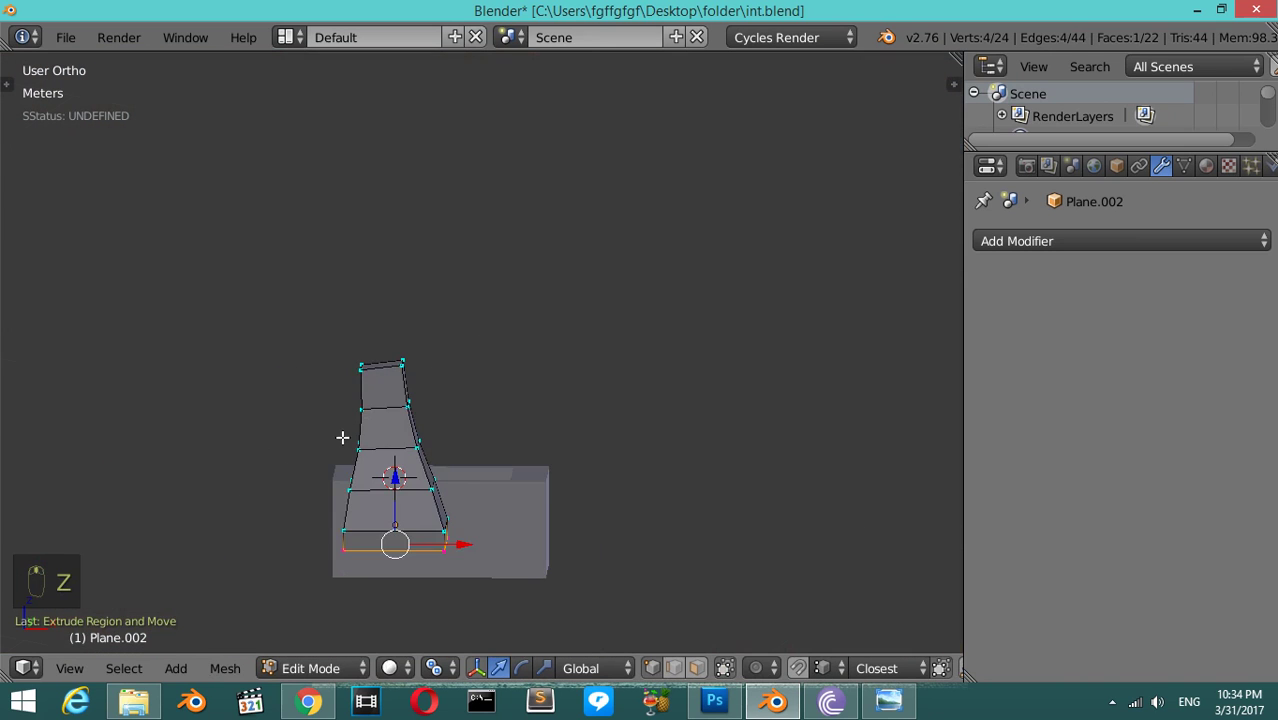
pyautogui.press('a')
pyautogui.press('a')
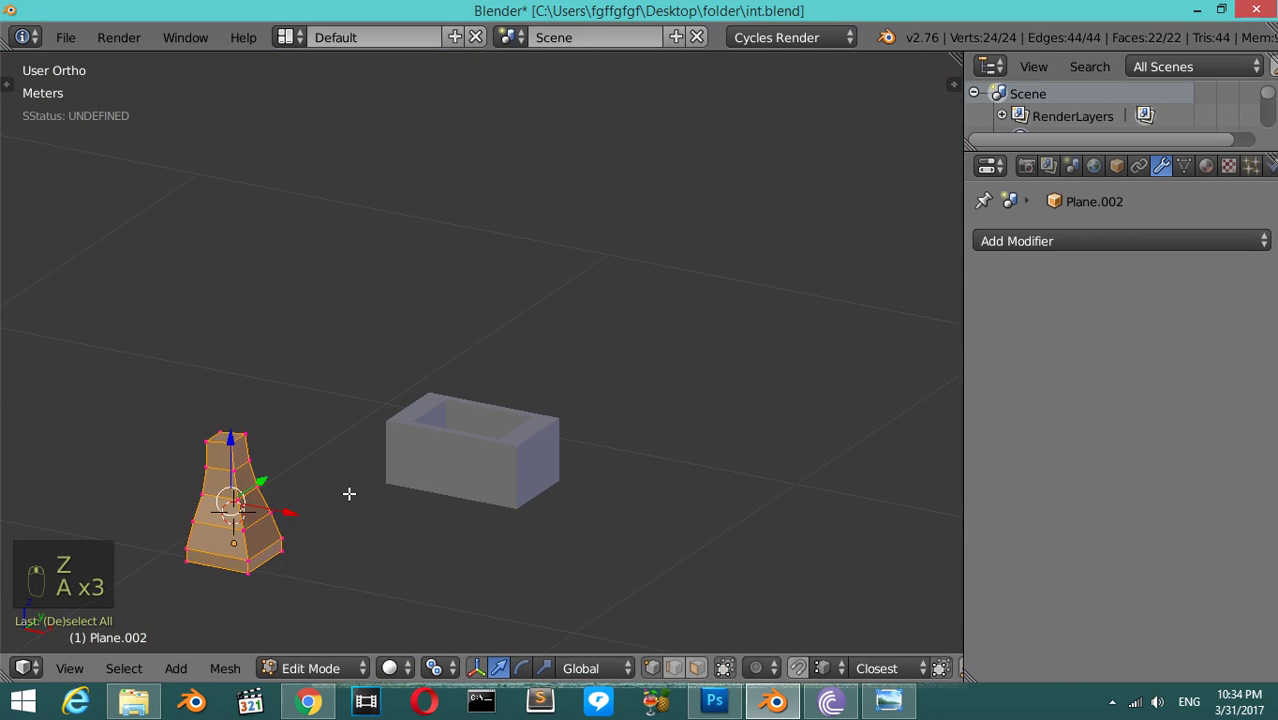
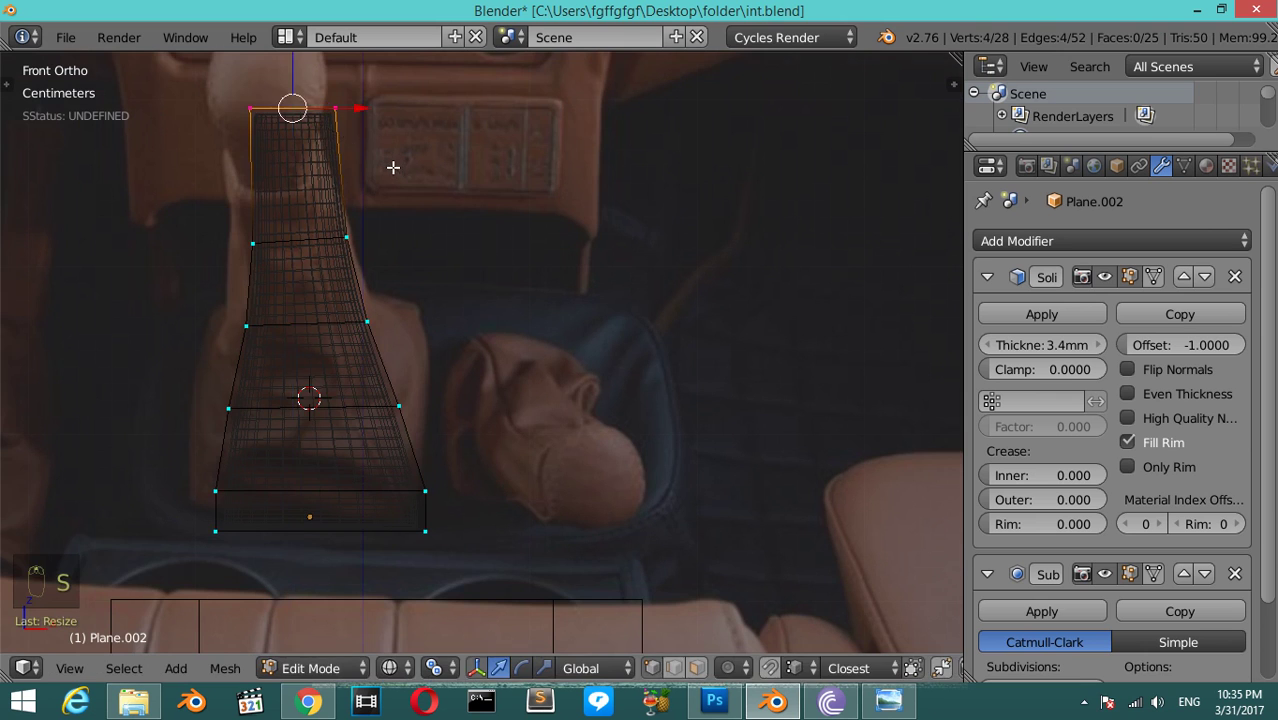
# - Preview the smoothed, thickened boot, tweak its mesh in Edit Mode, and open the Add menu for the knob
pyautogui.press('Tab')
pyautogui.press('z')
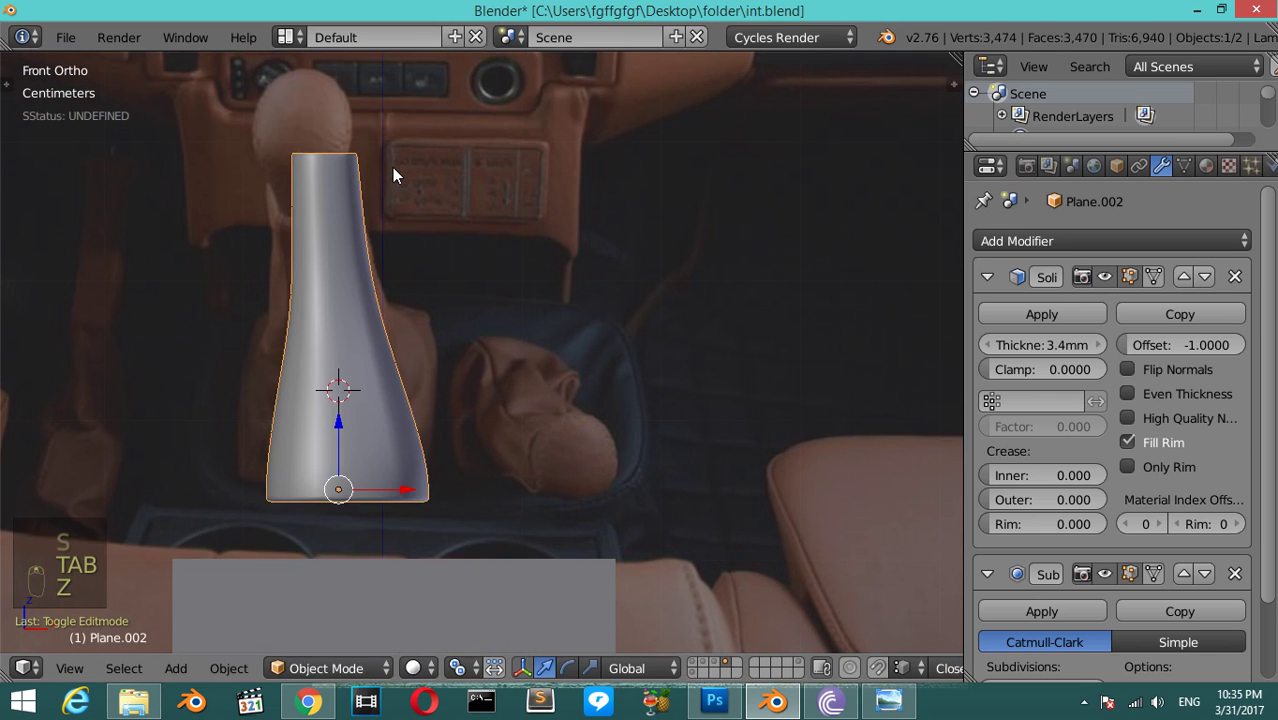
pyautogui.press('Tab')
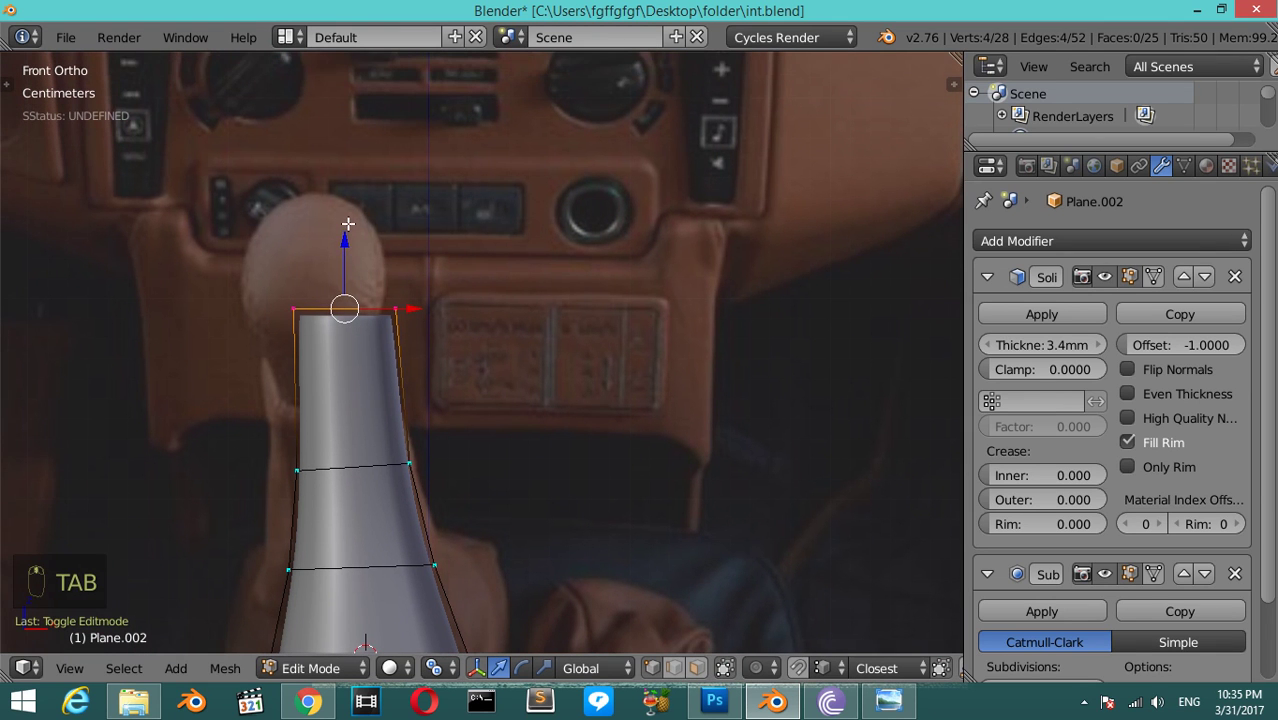
pyautogui.press('shift+s')
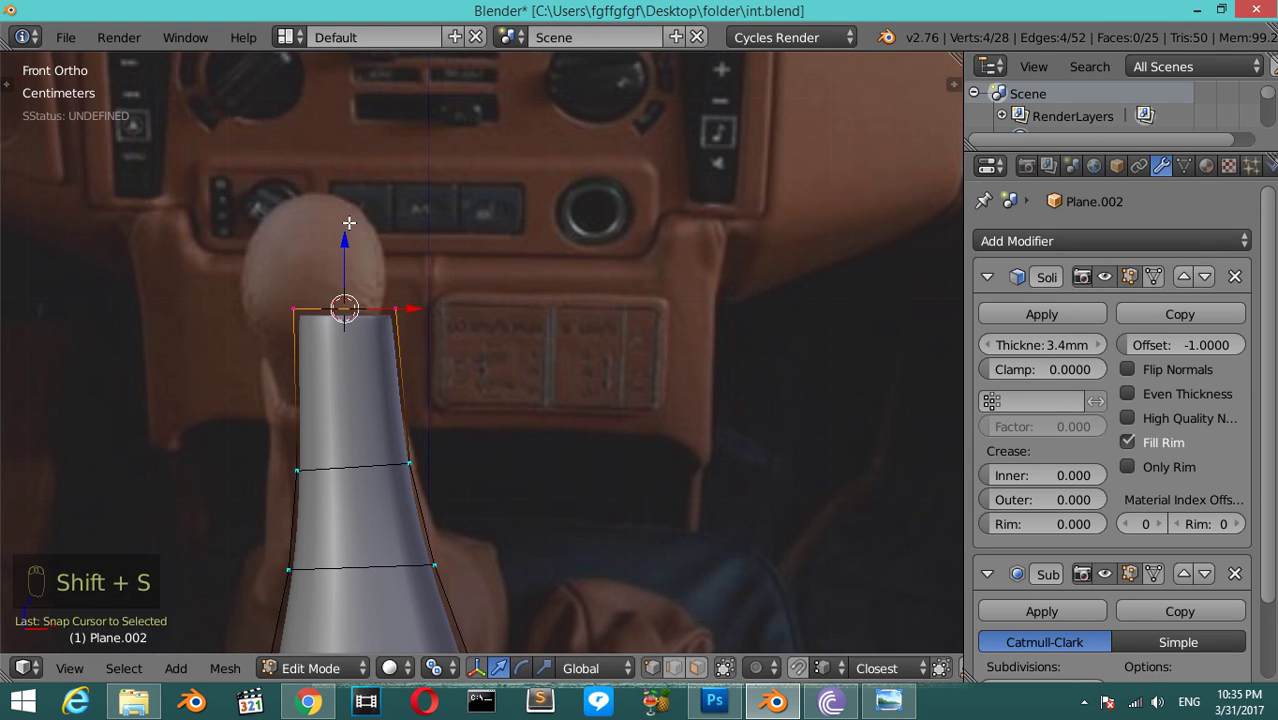
pyautogui.press('Tab')
pyautogui.press('shift+a')
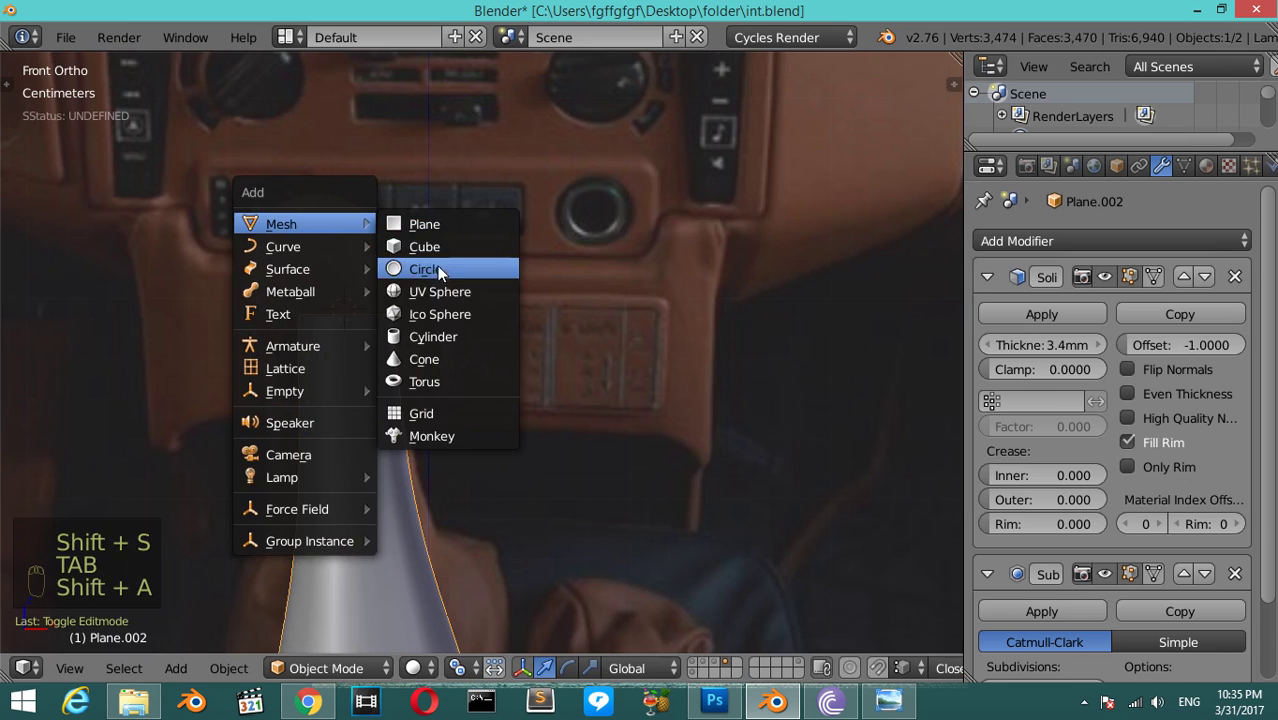
# - Add a UV sphere, shrink it to knob size and place it on top of the boot
pyautogui.press('F6')
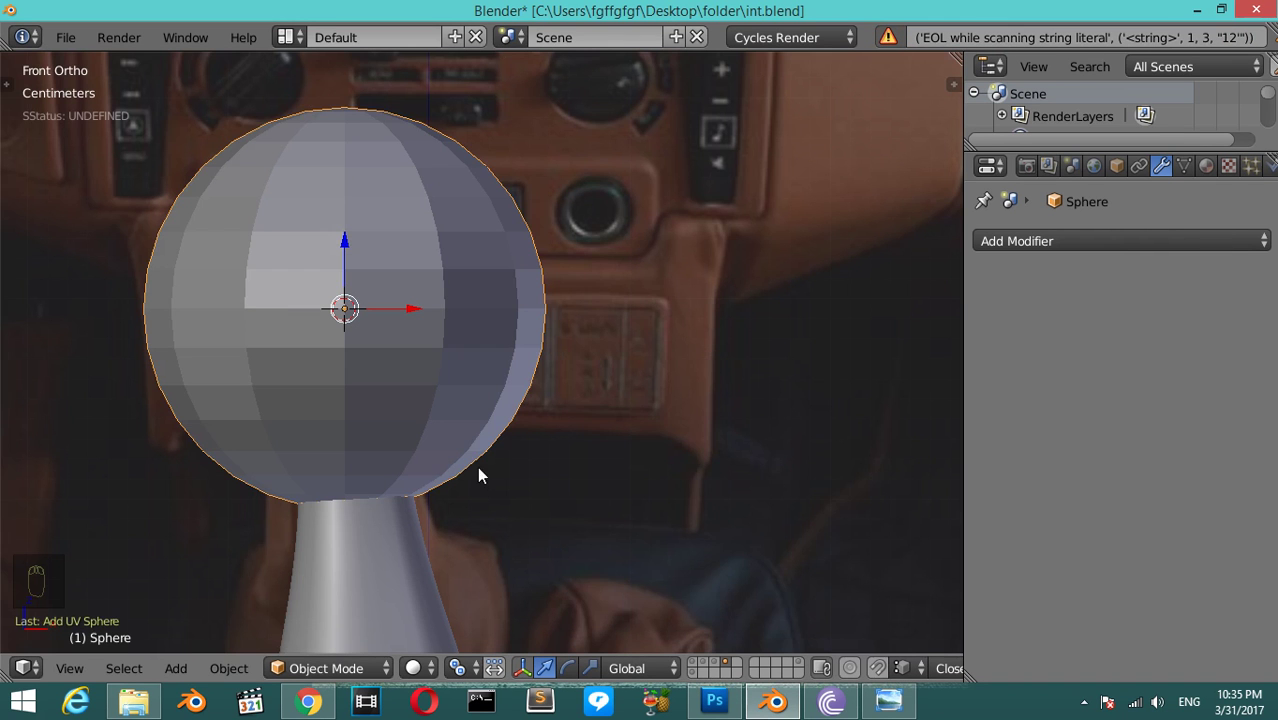
pyautogui.press('s')
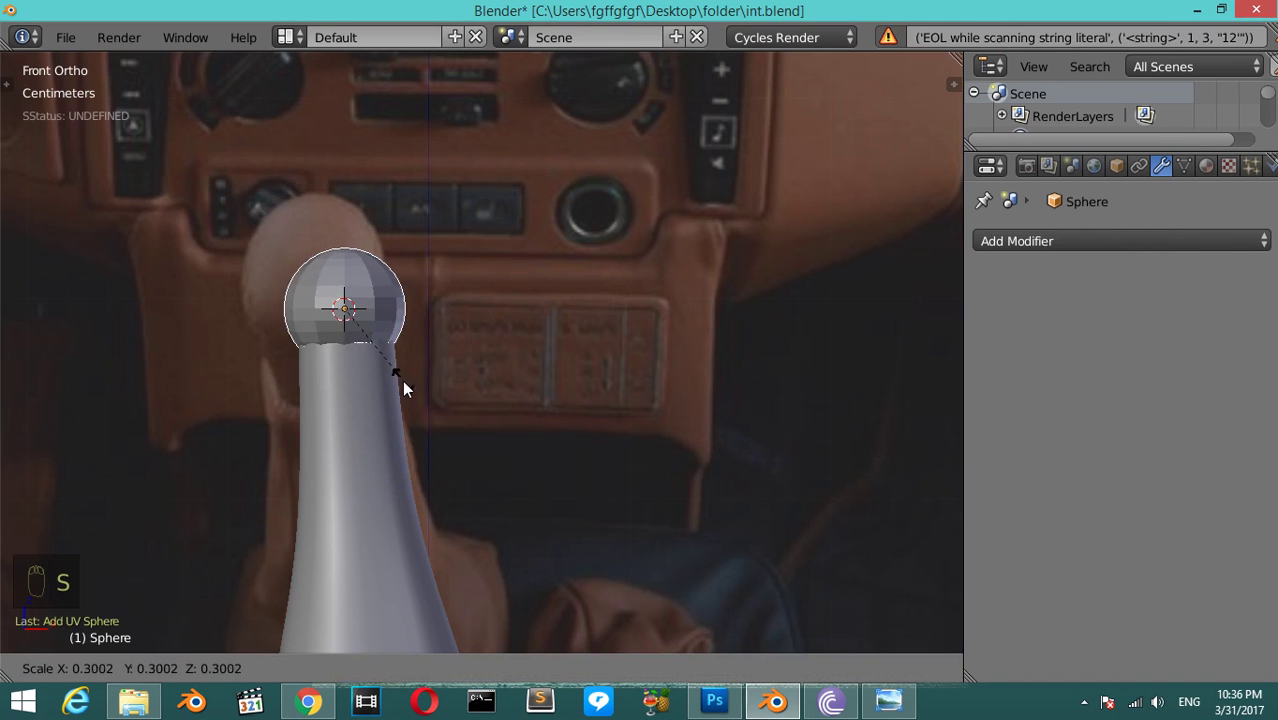
pyautogui.moveTo(400, 370); pyautogui.dragTo(249, 154)
pyautogui.moveTo(249, 154); pyautogui.dragTo(257, 125)
pyautogui.moveTo(257, 125); pyautogui.dragTo(400, 185)
pyautogui.moveTo(400, 185); pyautogui.dragTo(420, 292)
pyautogui.press('s')
pyautogui.moveTo(420, 292); pyautogui.dragTo(424, 307)
pyautogui.press('z')
pyautogui.press('z')
# - Give the sphere a Subdivision Surface modifier with smooth shading and adjust its level
pyautogui.press('ctrl+2')
pyautogui.press('t')
pyautogui.click(66, 394)
pyautogui.press('t')
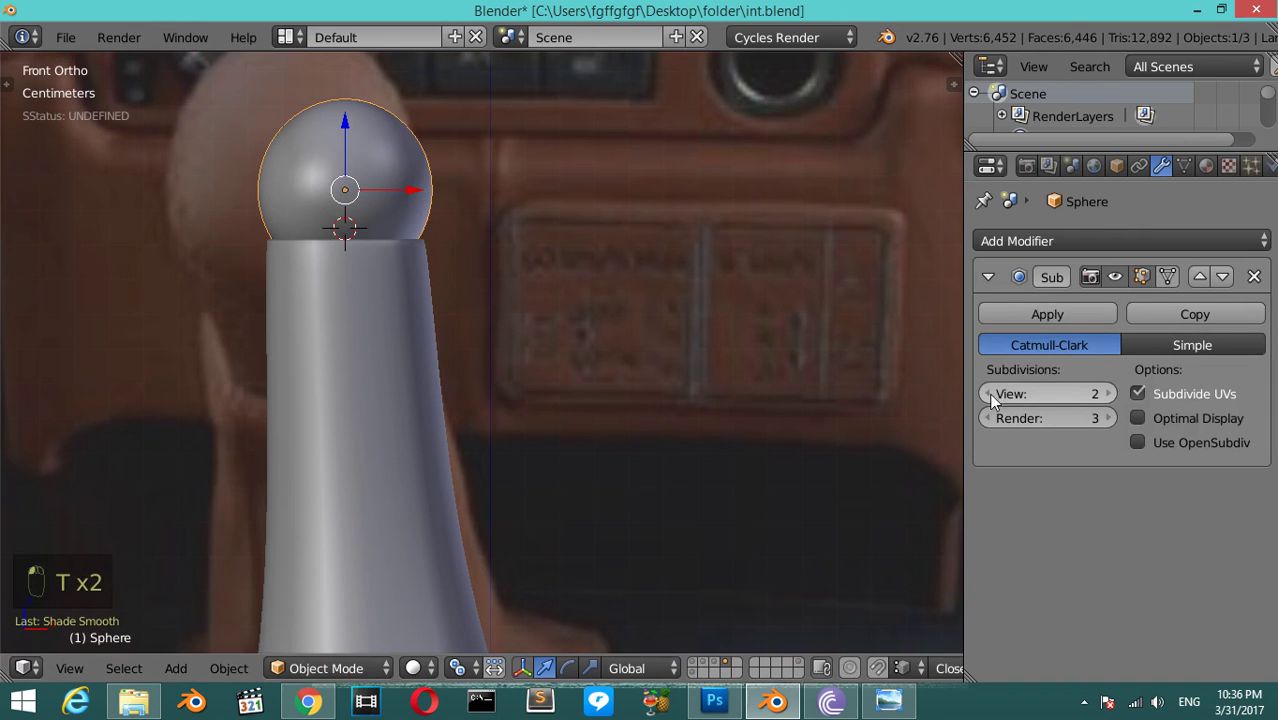
pyautogui.moveTo(909, 286); pyautogui.dragTo(343, 339)
pyautogui.moveTo(343, 339); pyautogui.dragTo(384, 367)
# - Orbit around the shifter to check the knob's placement from several angles
pyautogui.press('KP_2')
pyautogui.press('KP_2')
pyautogui.press('KP_8')
pyautogui.press('KP_8')
pyautogui.press('KP_8')
pyautogui.press('KP_8')
pyautogui.press('KP_8')
pyautogui.press('KP_8')
pyautogui.moveTo(452, 294); pyautogui.dragTo(353, 232)
pyautogui.moveTo(353, 232); pyautogui.dragTo(396, 273)
pyautogui.press('z')
pyautogui.press('KP_1')
pyautogui.press('z')
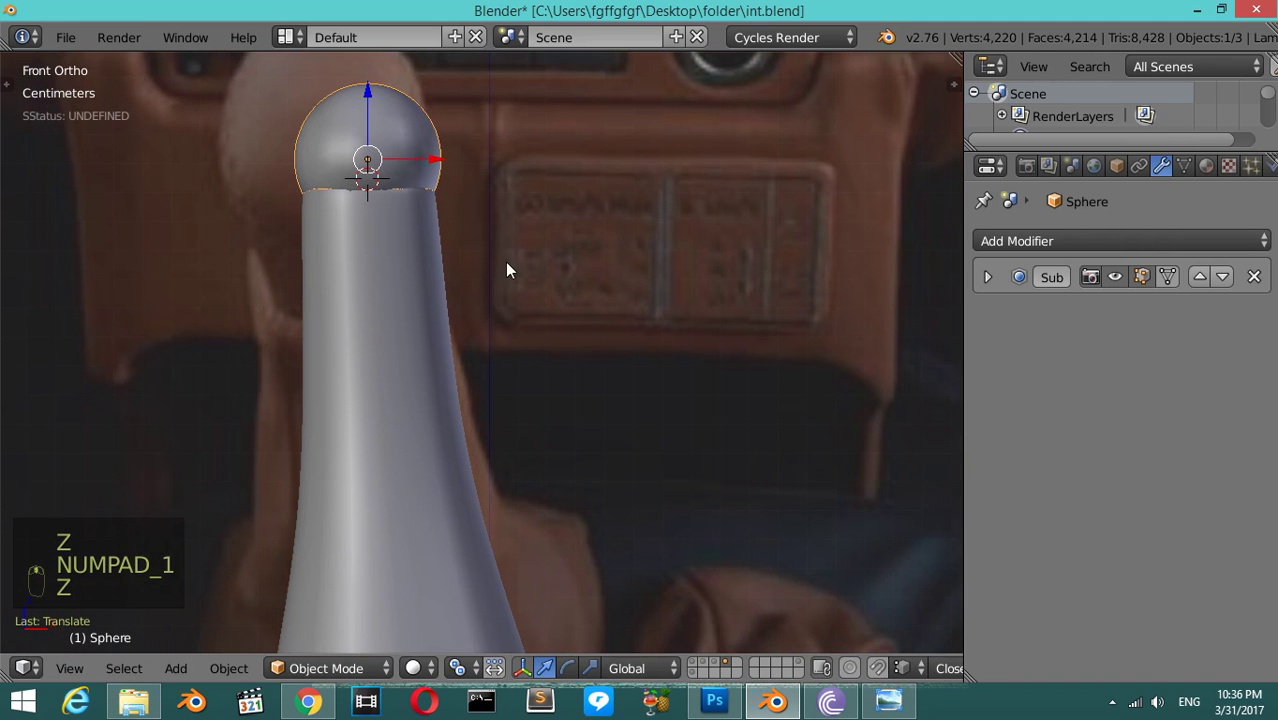
# - Tilt the knob to match the boot's top and nudge it into final position on the shifter
pyautogui.press('r')
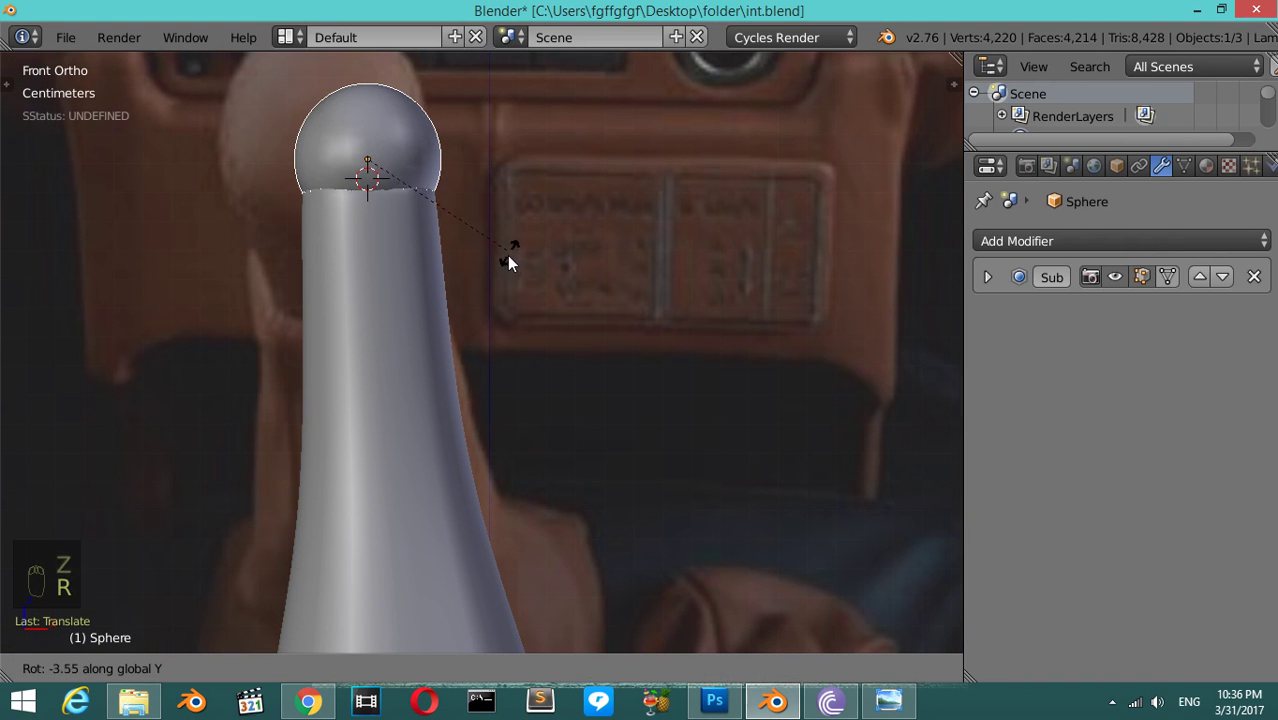
pyautogui.moveTo(378, 112); pyautogui.dragTo(475, 237)
pyautogui.press('z')
pyautogui.press('z')
pyautogui.moveTo(475, 237); pyautogui.dragTo(497, 478)
pyautogui.click(497, 478)
pyautogui.rightClick(503, 464)
pyautogui.press('z')
pyautogui.moveTo(519, 364); pyautogui.dragTo(451, 409)
pyautogui.press('z')
pyautogui.click(451, 409)
pyautogui.moveTo(454, 131); pyautogui.dragTo(453, 153)
pyautogui.press('ctrl+shift+alt+c')
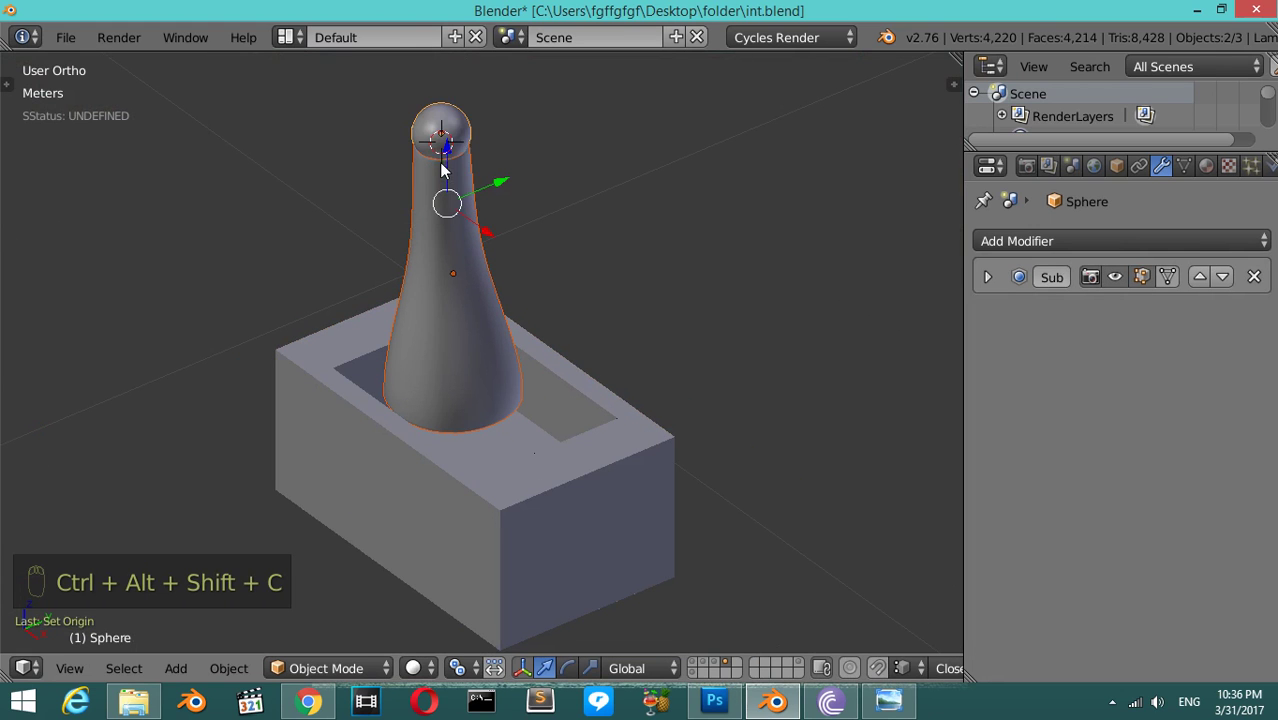
# - Smooth the console box with subdivision level 3 and add edge loops in Edit Mode to hold its shape
pyautogui.moveTo(456, 158); pyautogui.dragTo(455, 205)
pyautogui.moveTo(459, 221); pyautogui.dragTo(514, 325)
pyautogui.press('KP_1')
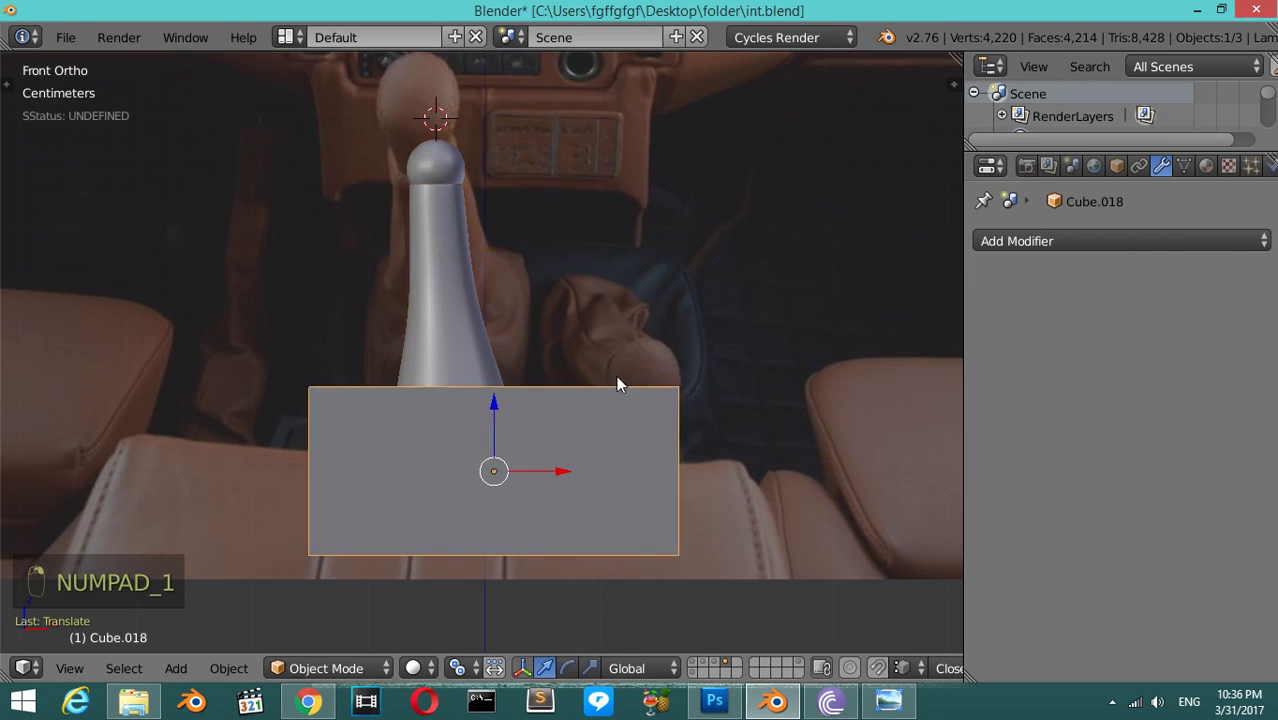
pyautogui.press('ctrl+3')
pyautogui.press('Tab')
pyautogui.press('ctrl+r')
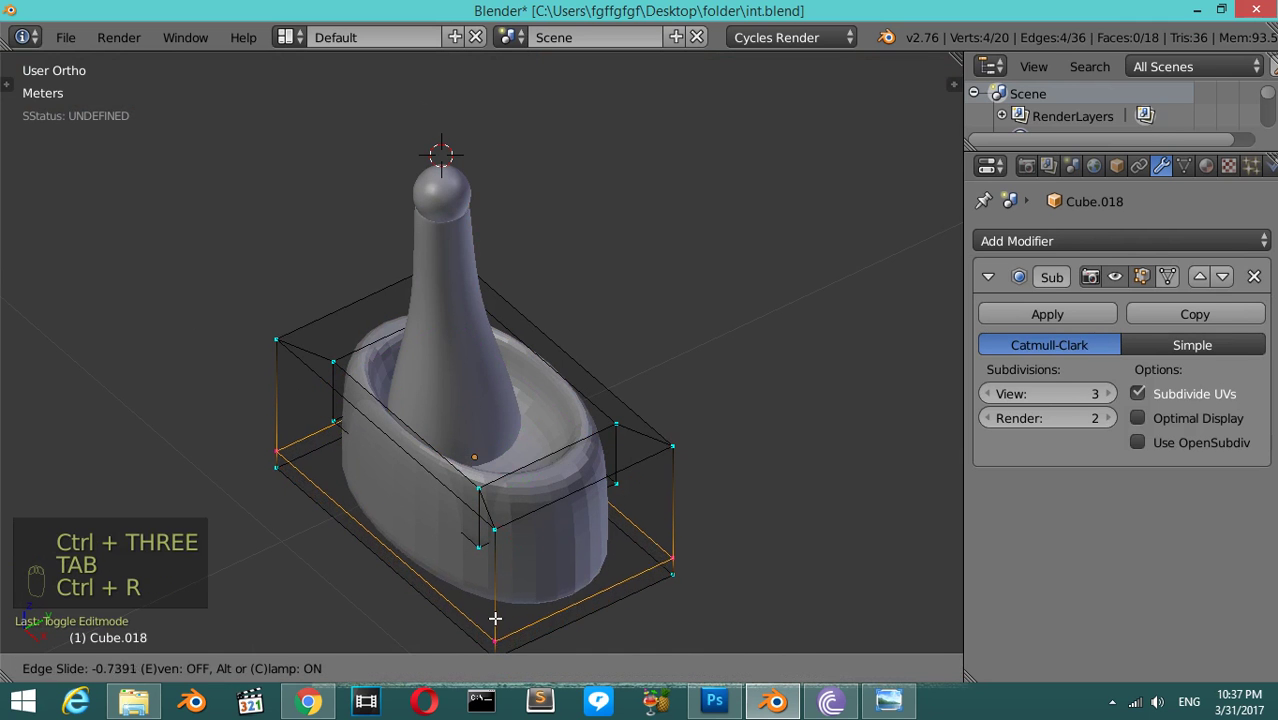
pyautogui.press('ctrl+r')
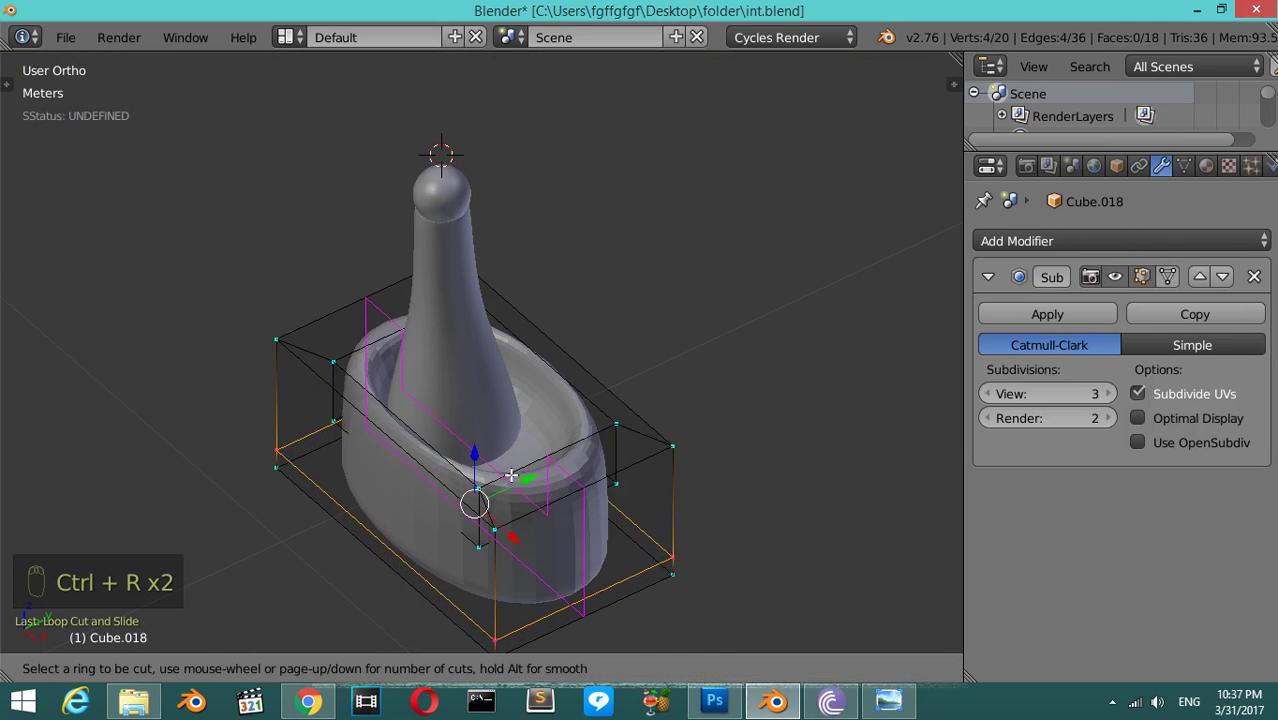
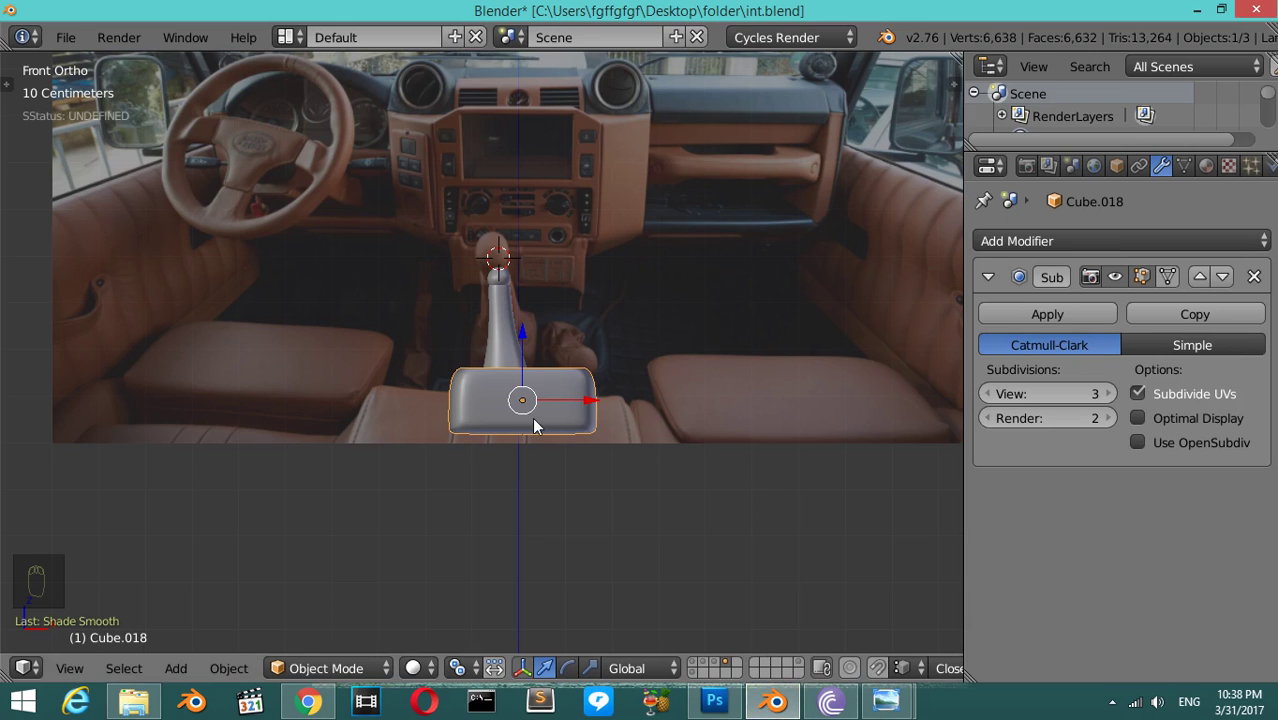
# - Add a new cube beside the gear housing from top view and scale it to half size
pyautogui.press('KP_7')
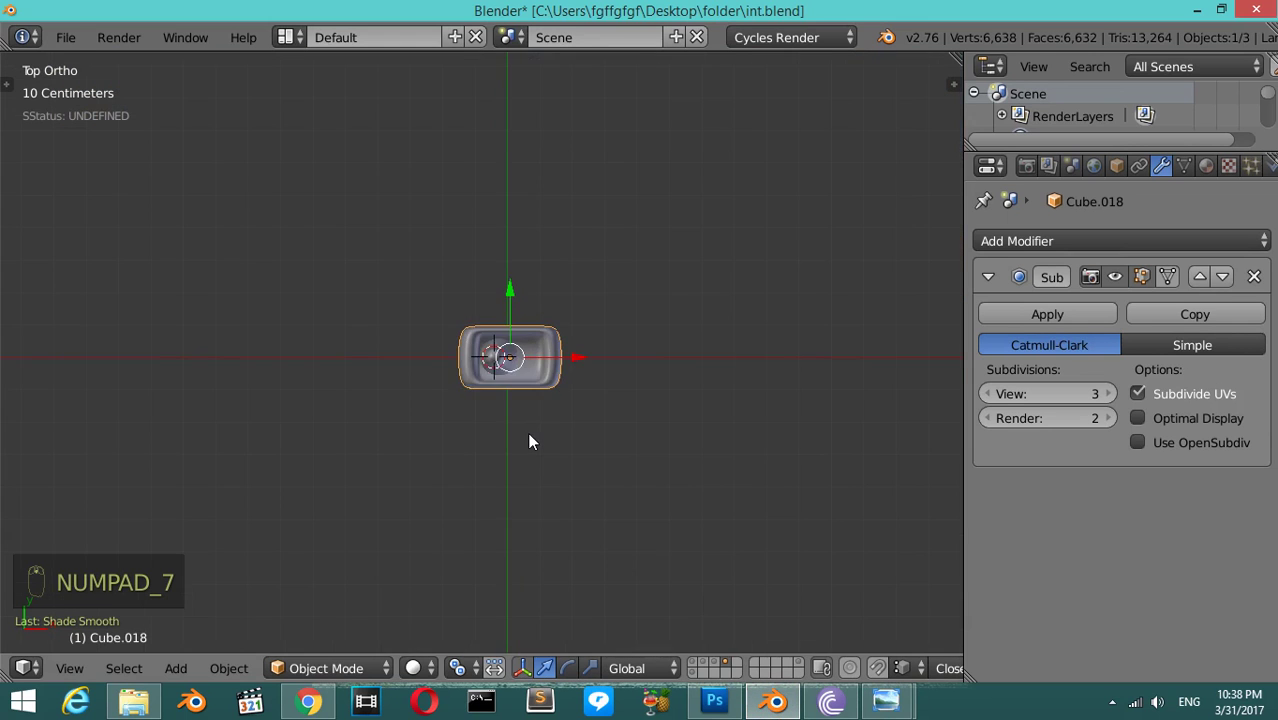
pyautogui.moveTo(542, 433); pyautogui.dragTo(624, 369)
pyautogui.press('shift+a')
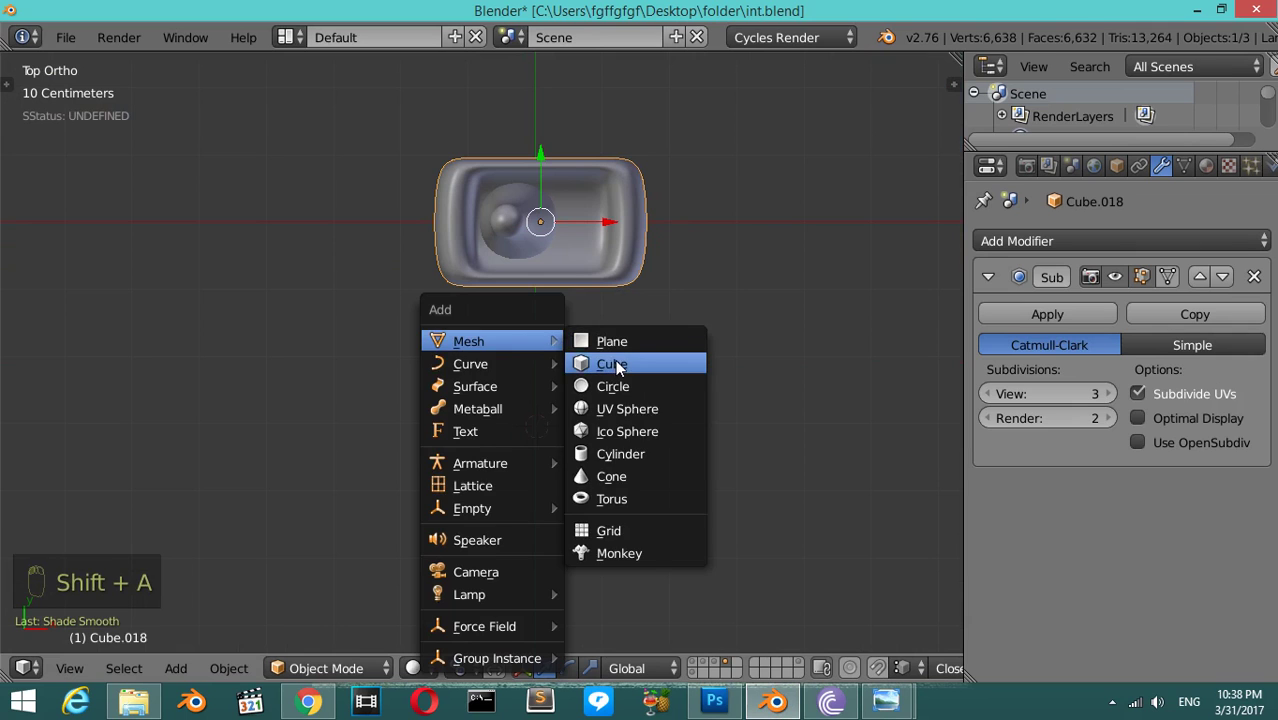
pyautogui.press('s')
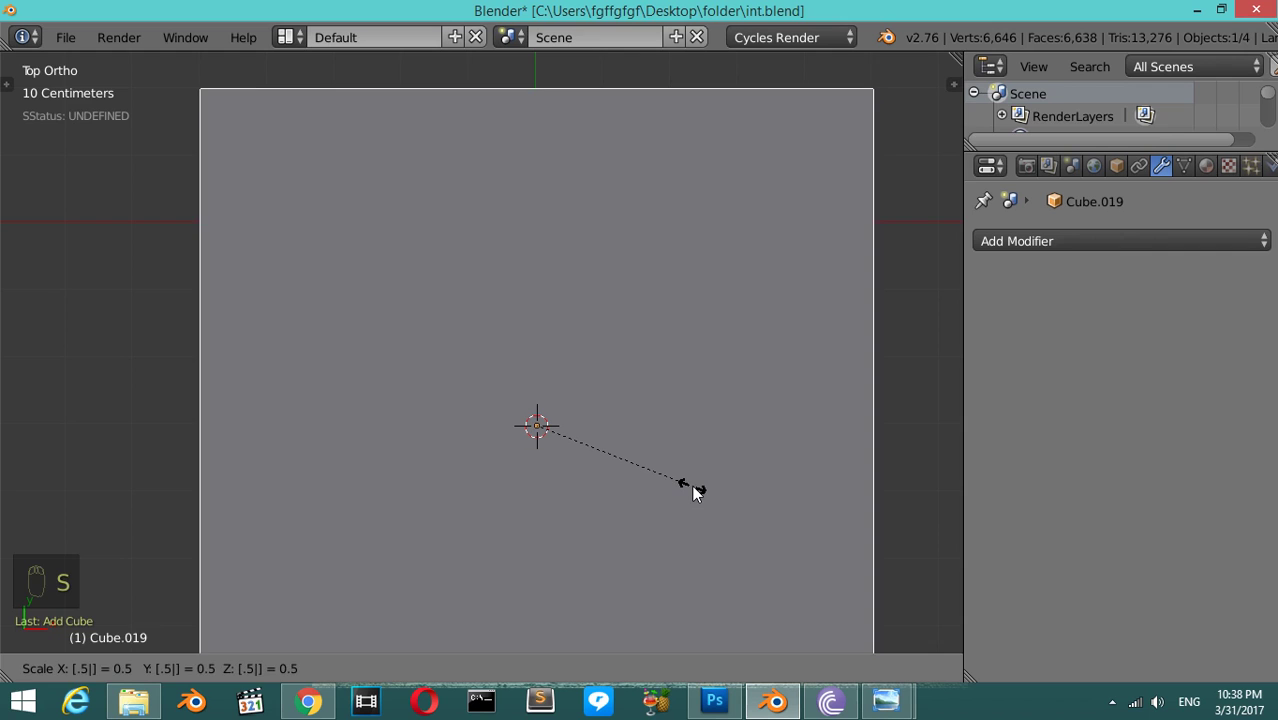
pyautogui.press('s')
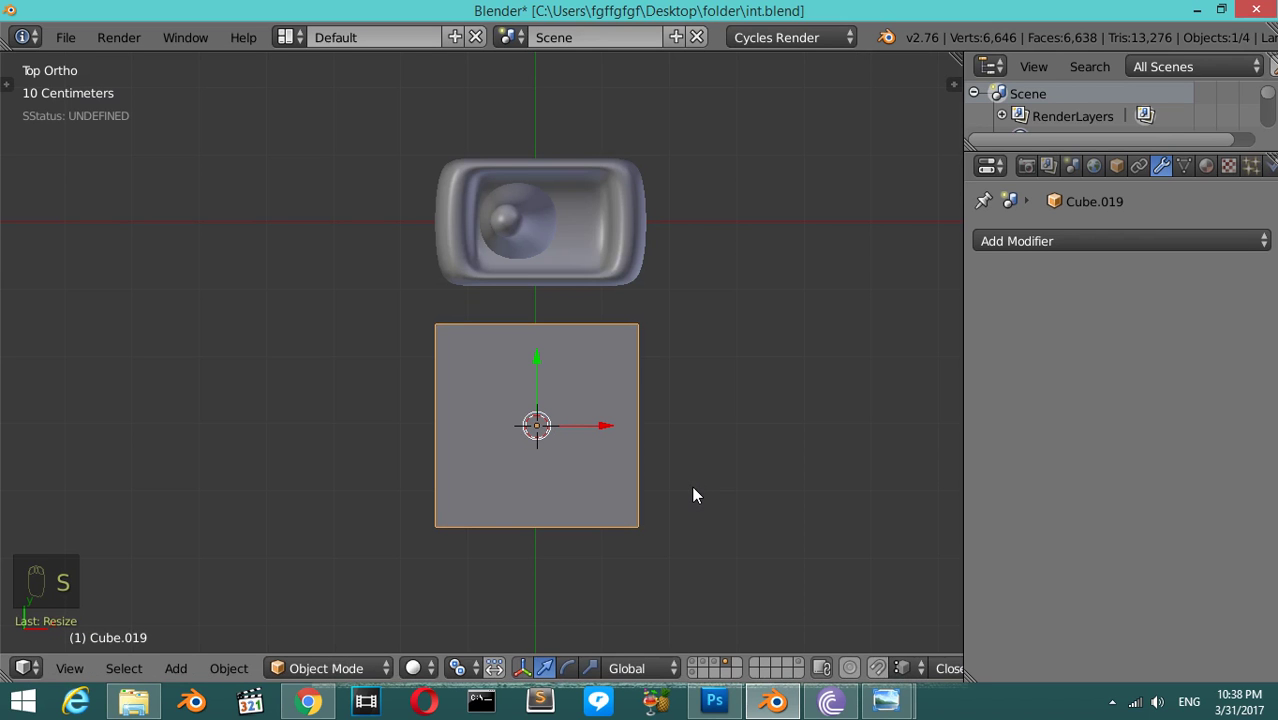
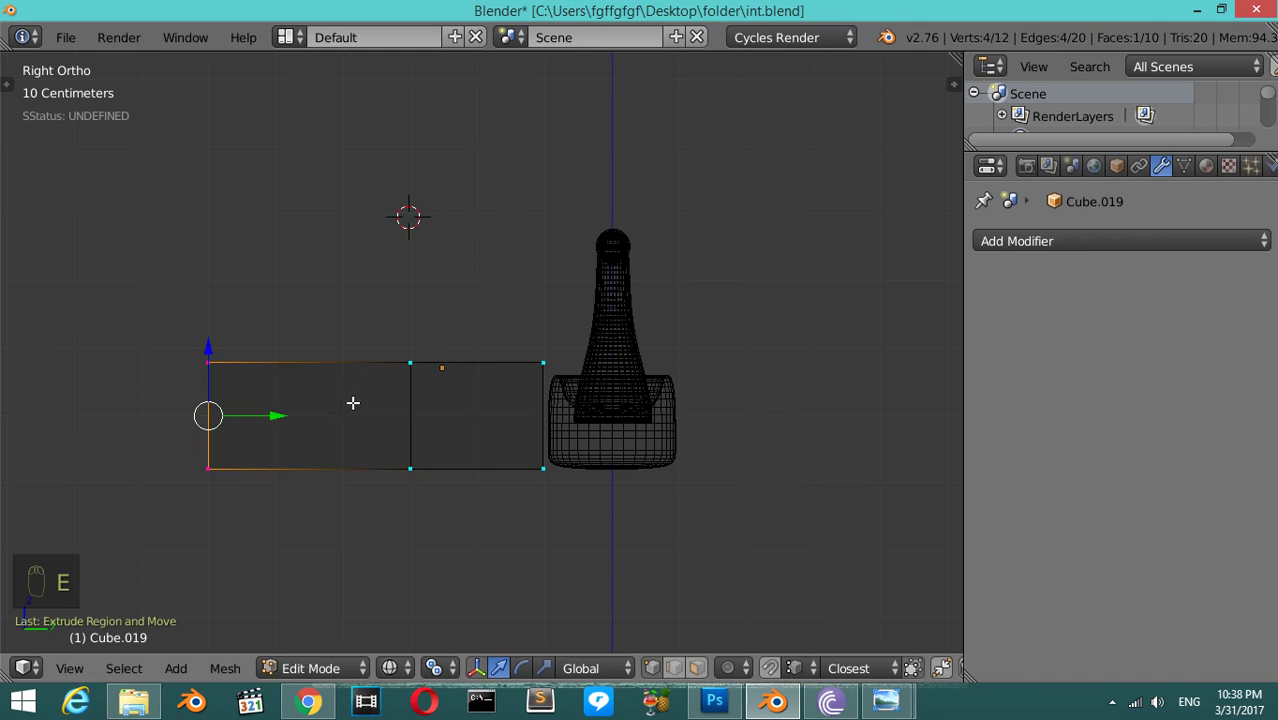
# - Extrude the cube's top edge upward into the stepped, sloped console profile
pyautogui.press('a')
pyautogui.press('b')
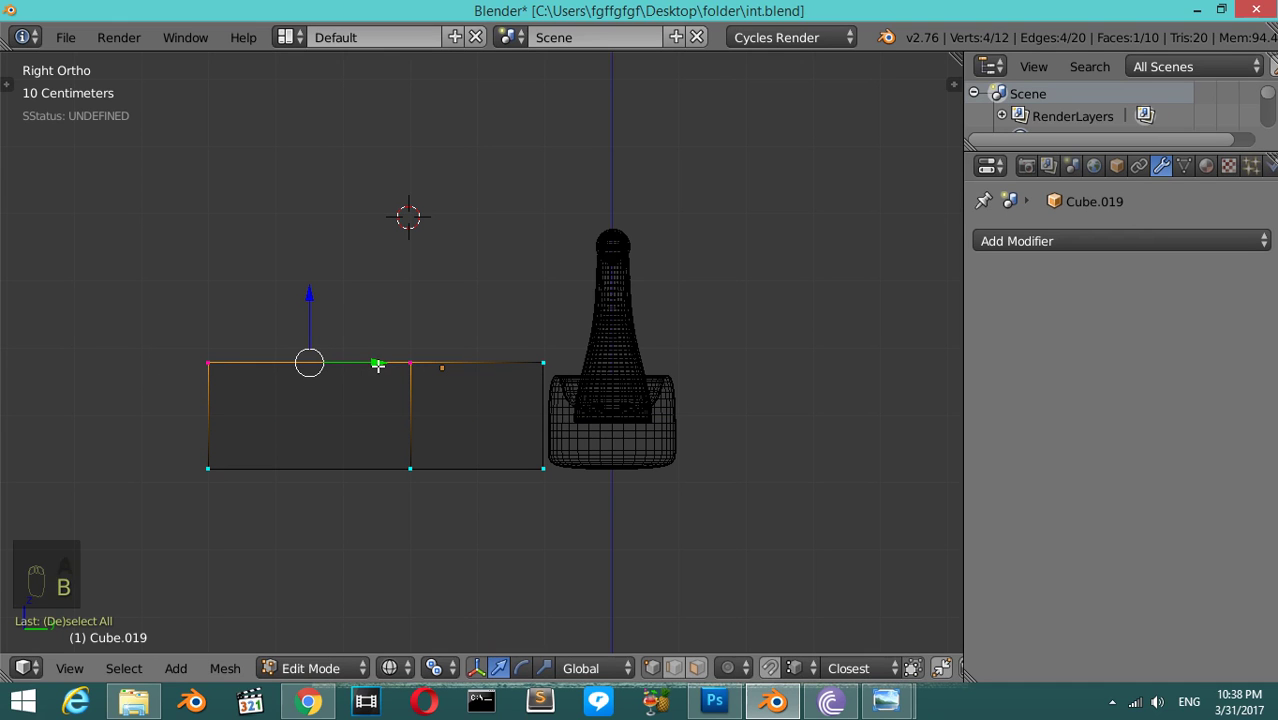
pyautogui.press('e')
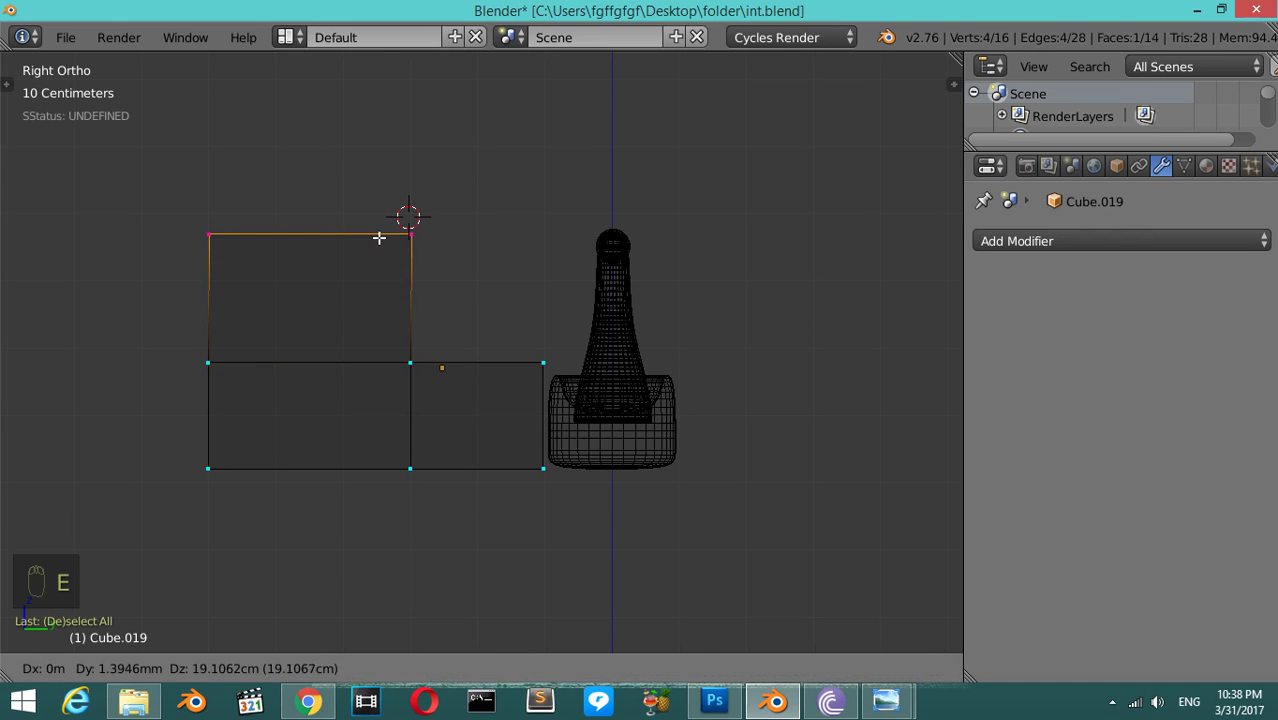
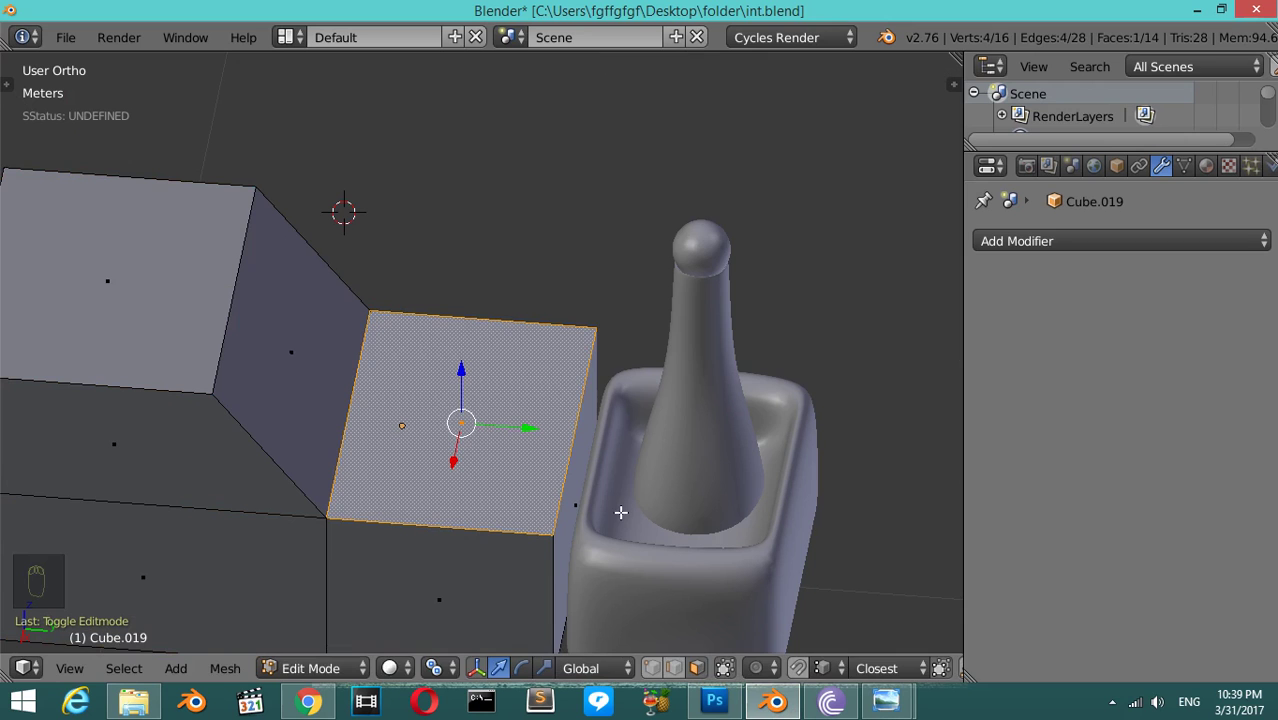
# - Add two lengthwise loop cuts across the stepped console block
pyautogui.press('ctrl+r')
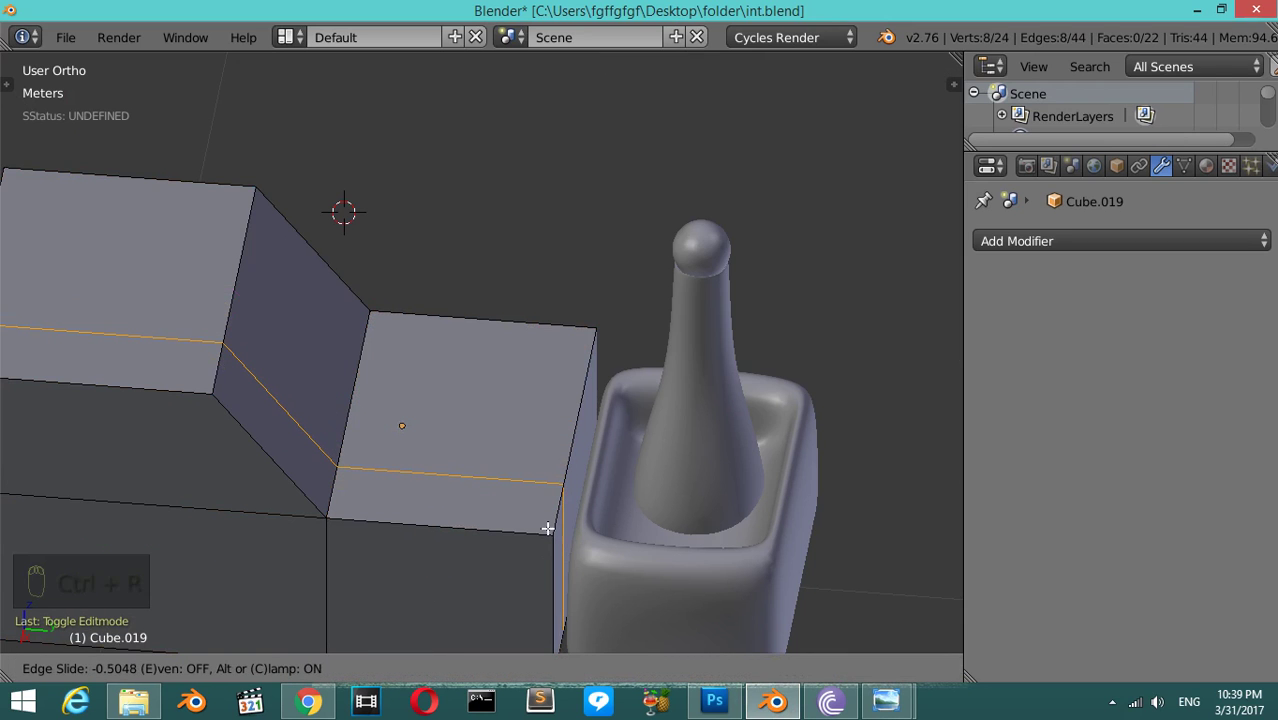
pyautogui.press('ctrl+r')
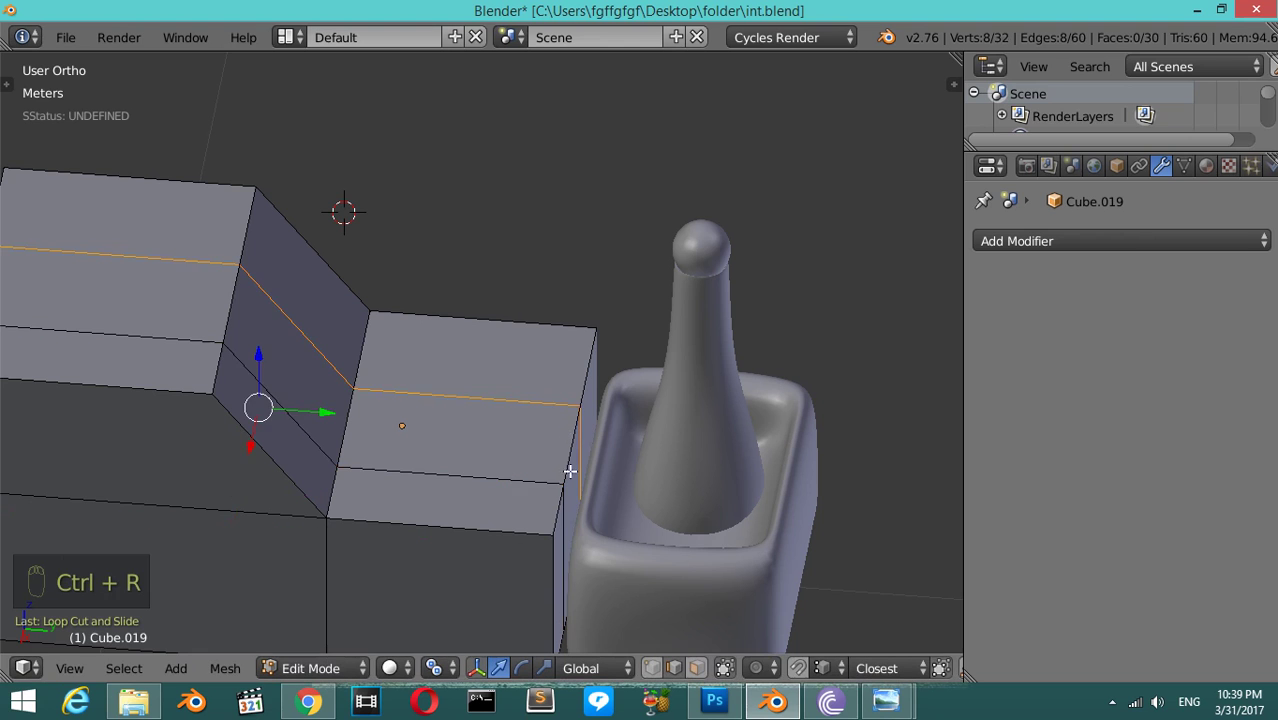
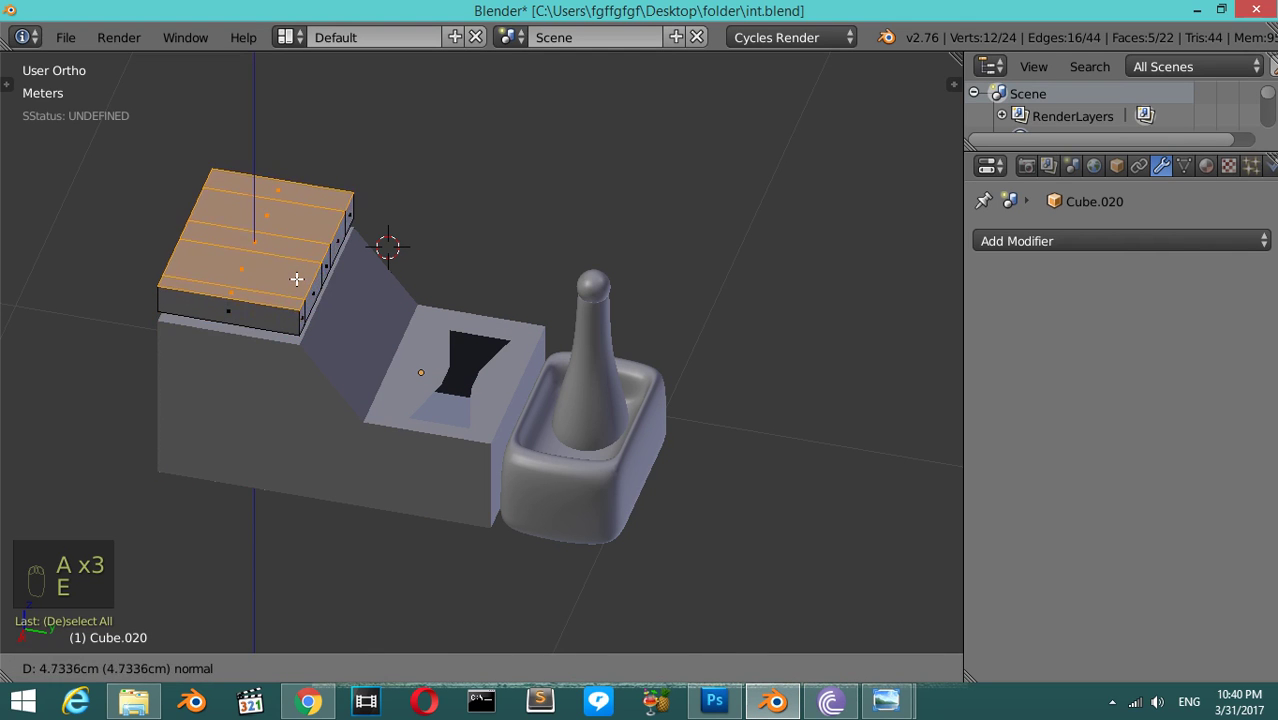
# - Smooth the console with subdivision level 2 and enter Edit Mode from the side view
pyautogui.press('Tab')
pyautogui.press('KP_1')
pyautogui.press('KP_3')
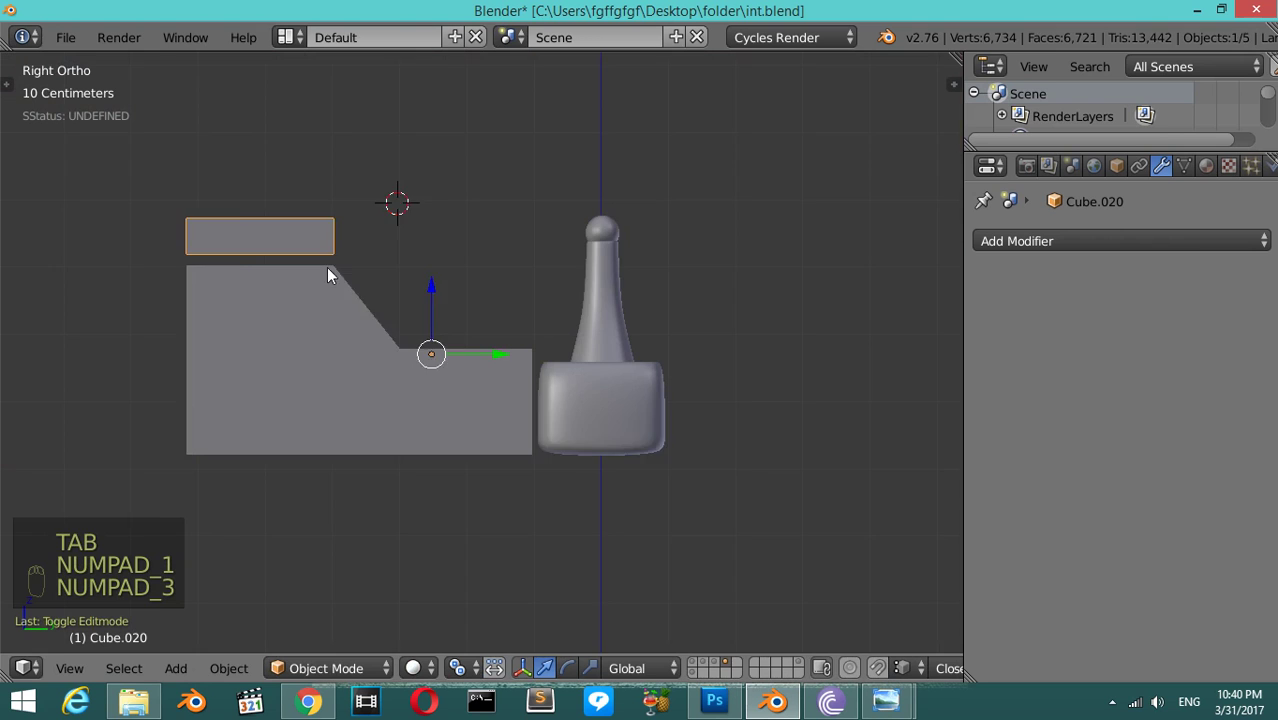
pyautogui.press('ctrl+2')
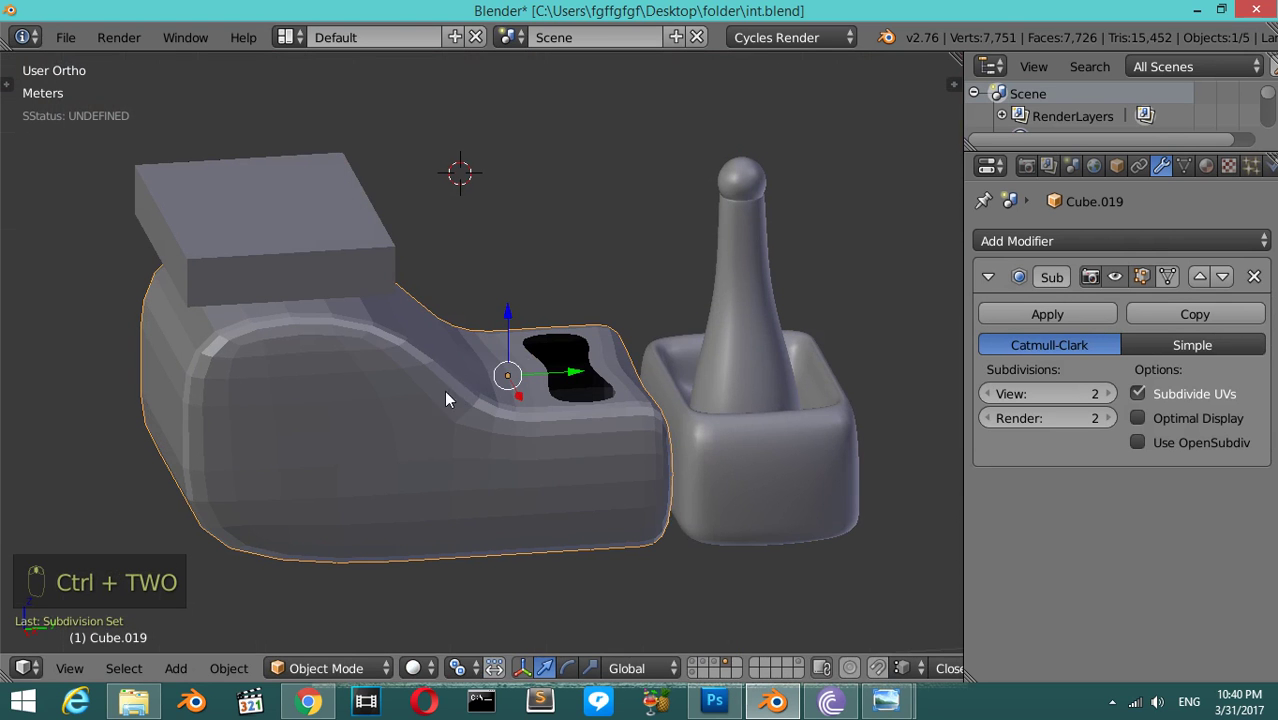
pyautogui.press('Tab')
# - Add supporting edge loops near the sloped corner and rear end to keep them firm, then check from the side
pyautogui.press('ctrl+r')
pyautogui.press('ctrl+r')
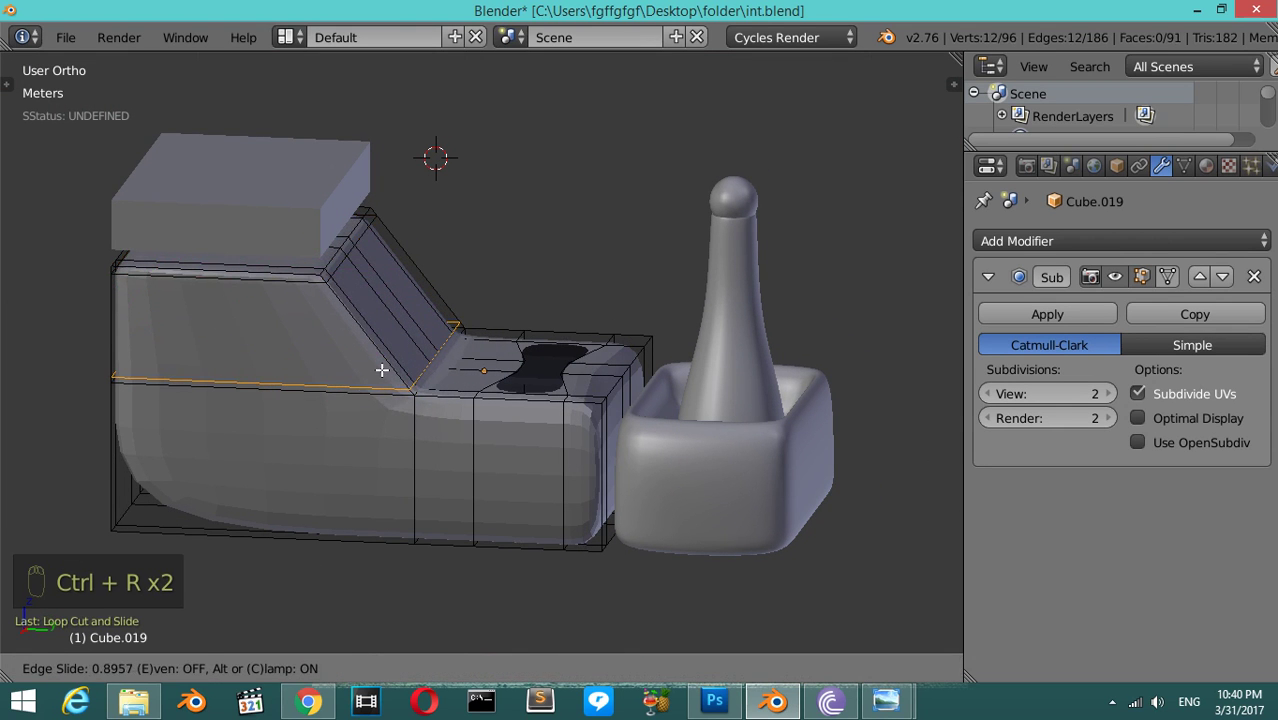
pyautogui.press('ctrl+r')
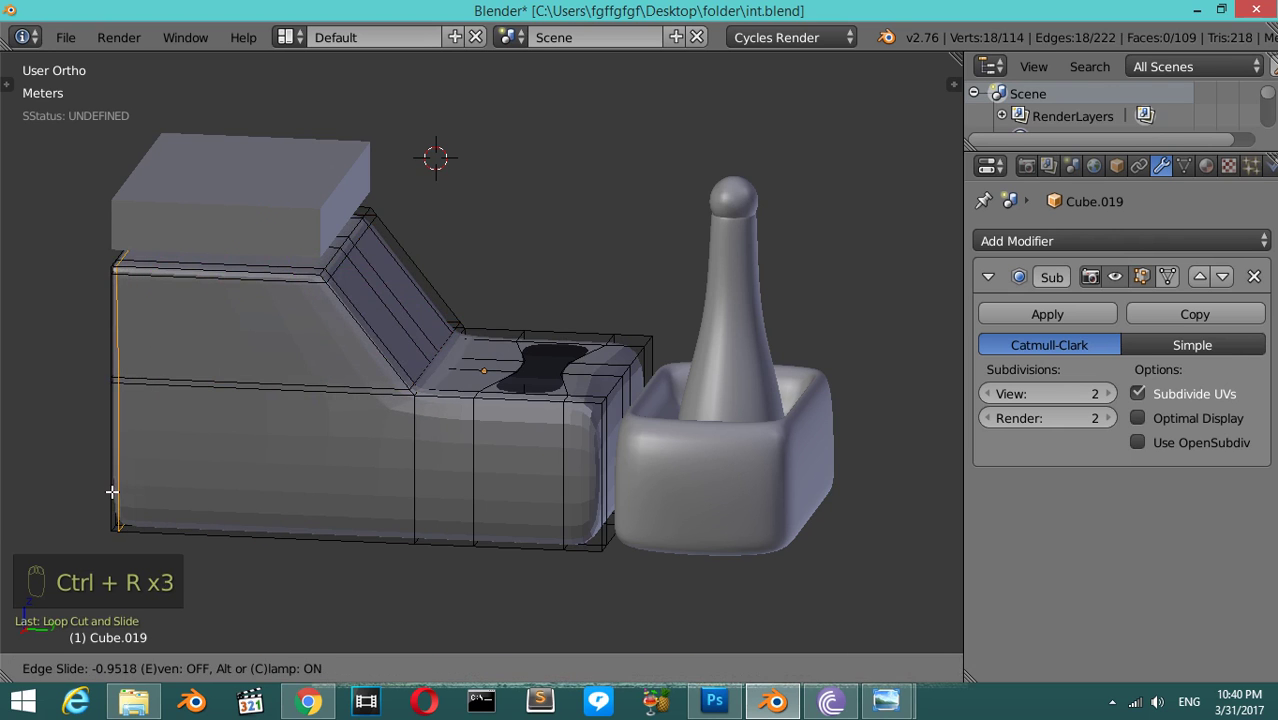
pyautogui.press('Tab')
pyautogui.press('Tab')
pyautogui.press('Tab')
pyautogui.press('KP_1')
pyautogui.press('KP_3')
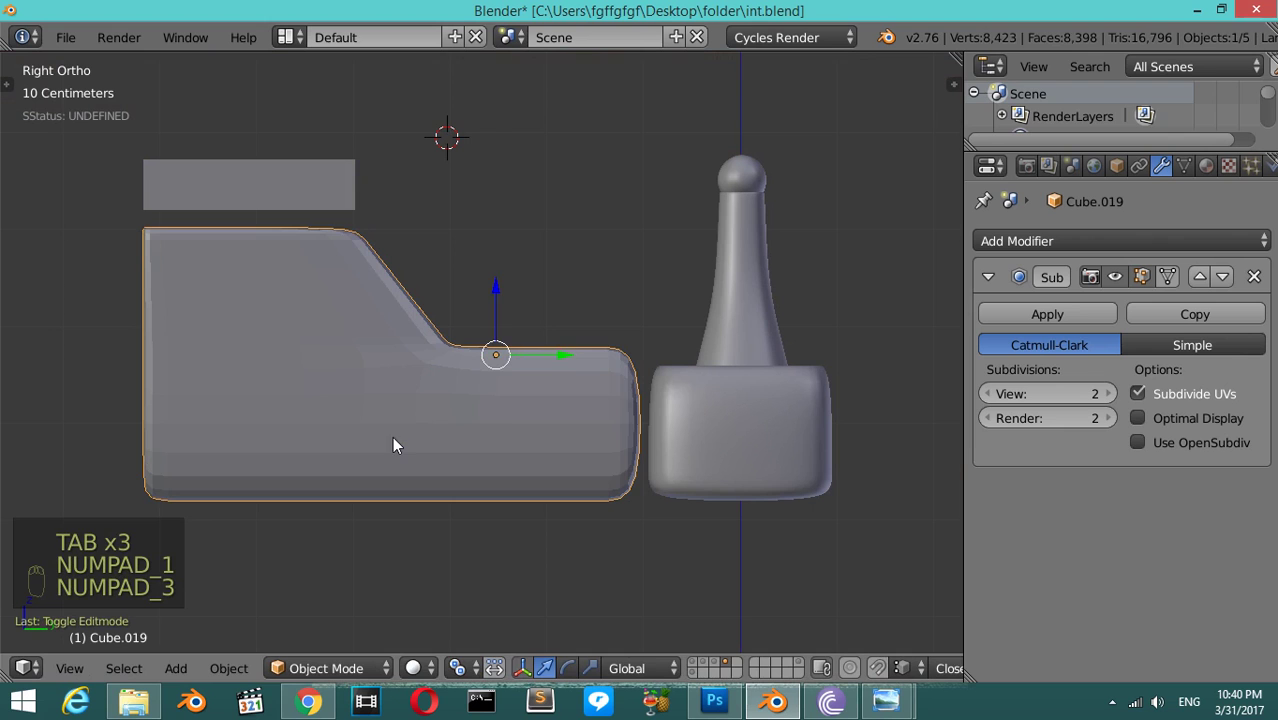
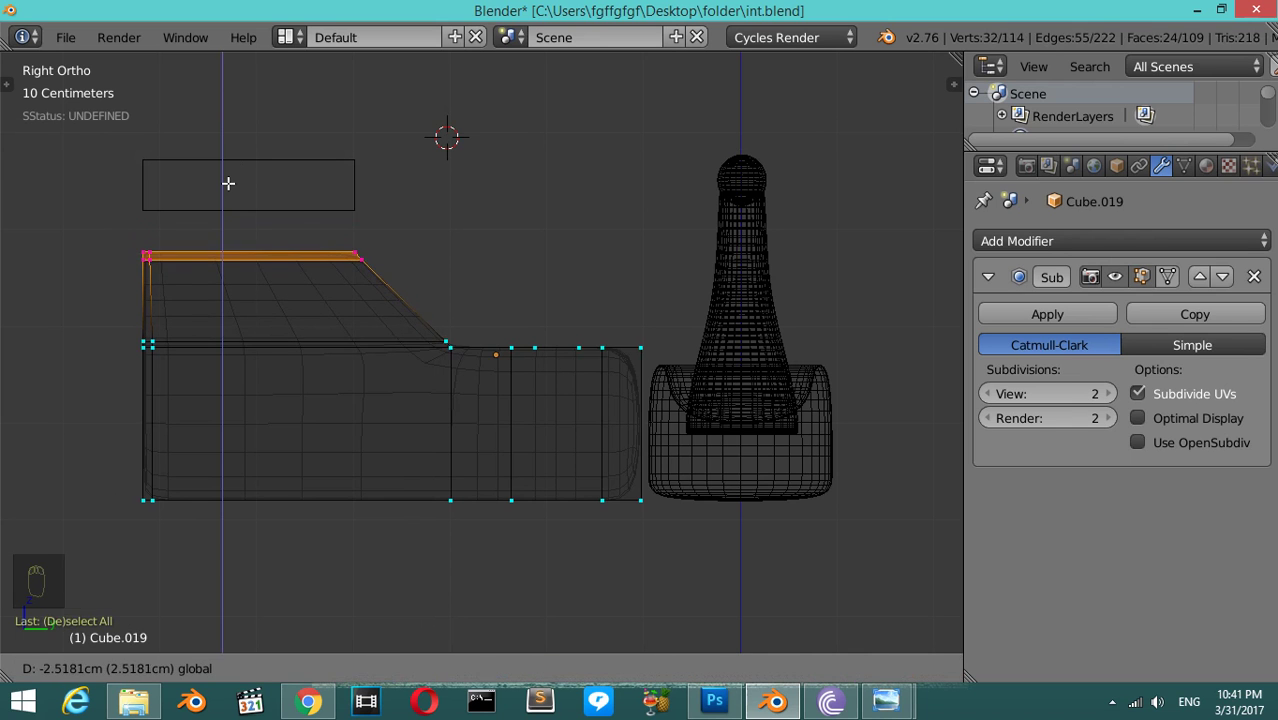
# - Lower the lid block slightly onto the console's raised rear section
pyautogui.moveTo(305, 207); pyautogui.dragTo(497, 296)
pyautogui.press('ctrl+shift+alt+c')
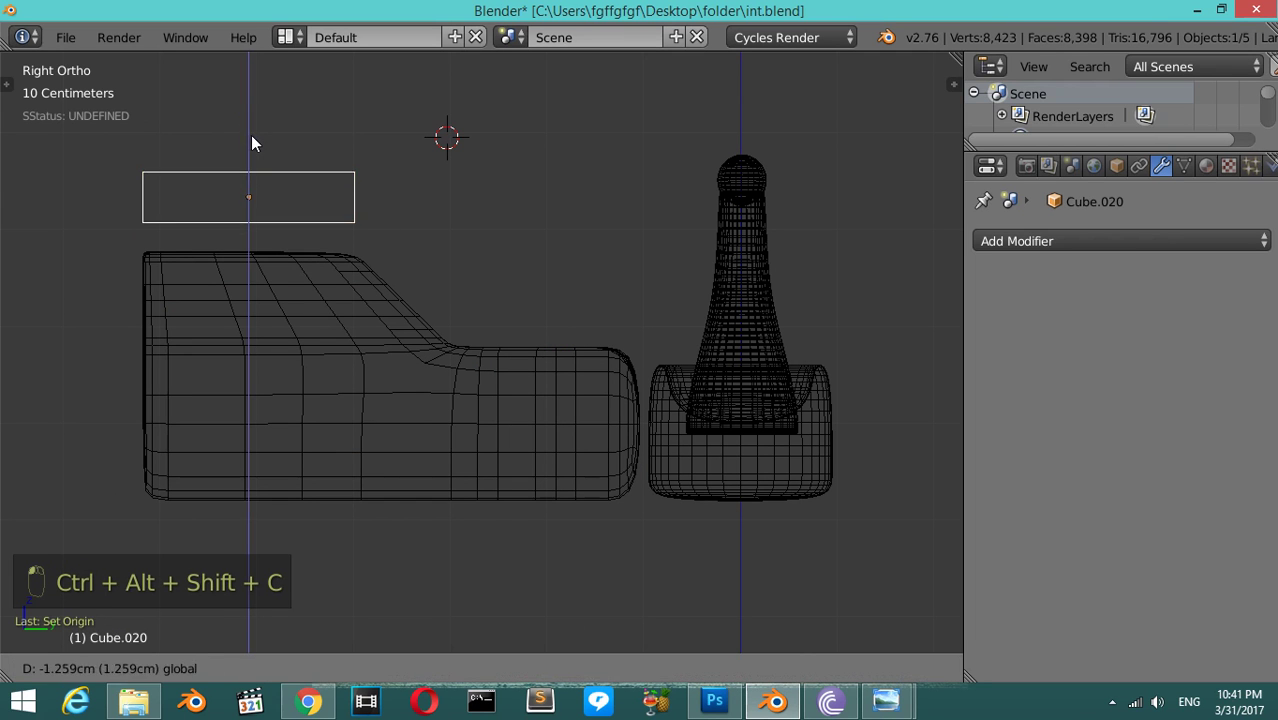
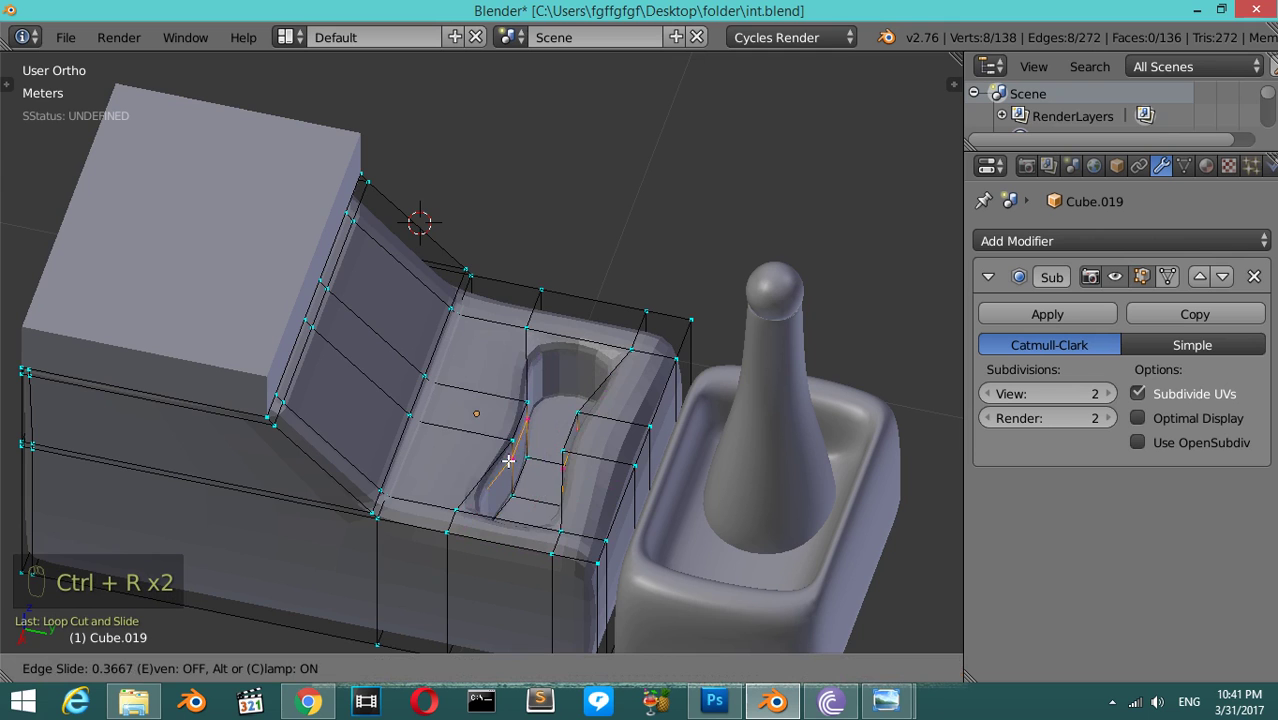
# - Add edge loops along the console's lower sides and front end, slid toward the edges to keep them crisp
pyautogui.press('Tab')
pyautogui.press('Tab')
pyautogui.press('Tab')
pyautogui.press('Tab')
pyautogui.press('ctrl+r')
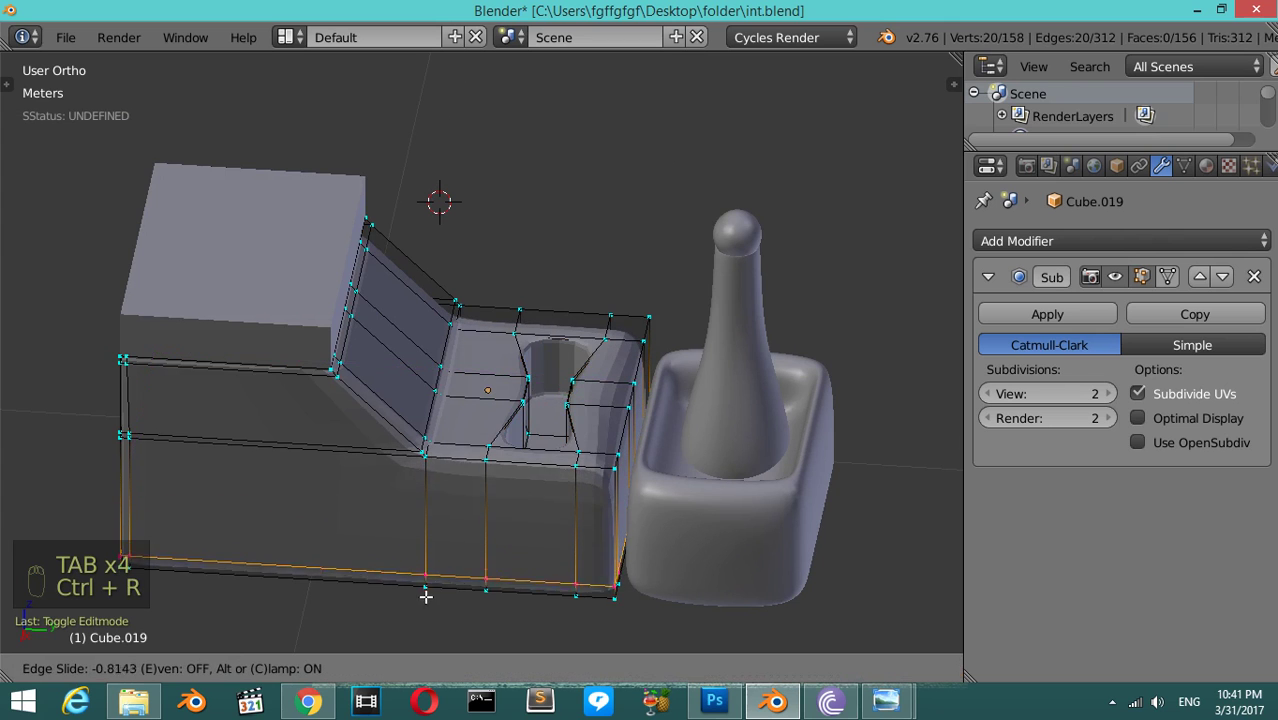
pyautogui.press('ctrl+r')
pyautogui.press('Tab')
# - Give the lid block subdivision level 3 (Ctrl+3) and Shade Smooth so it becomes a rounded cushion
pyautogui.press('ctrl+3')
pyautogui.moveTo(334, 330); pyautogui.dragTo(88, 391)
pyautogui.press('t')
pyautogui.click(88, 391)
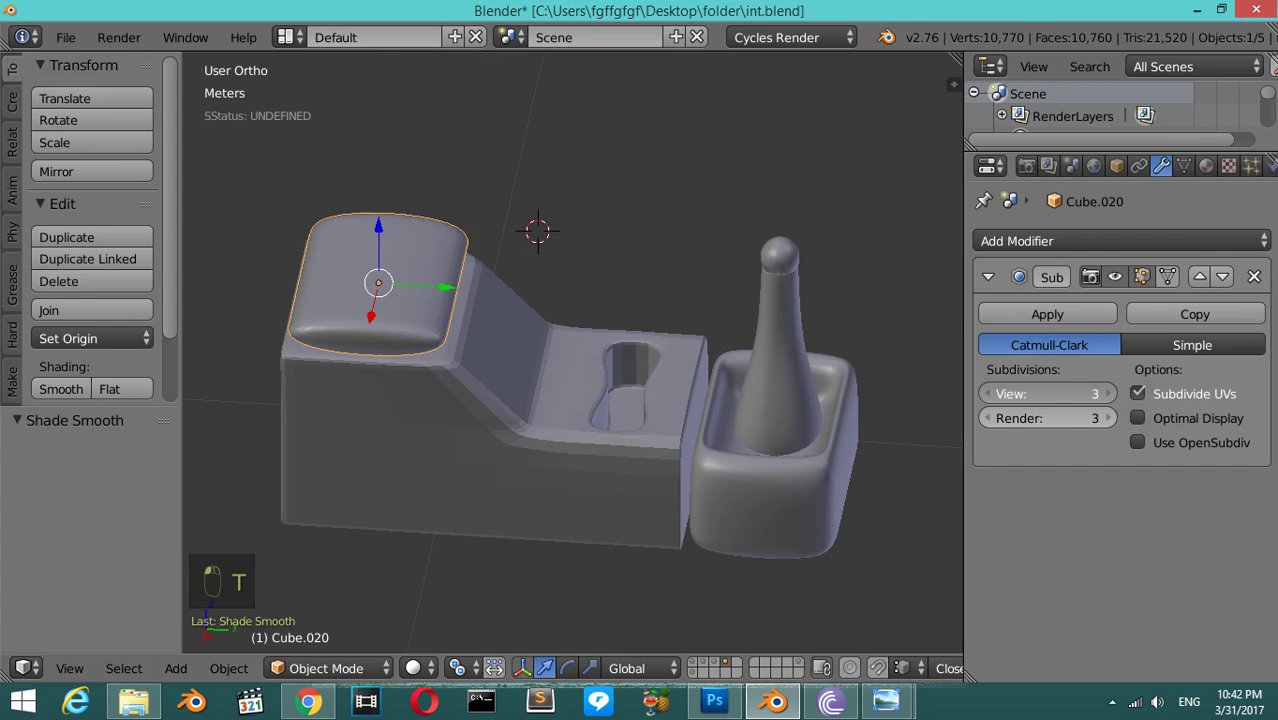
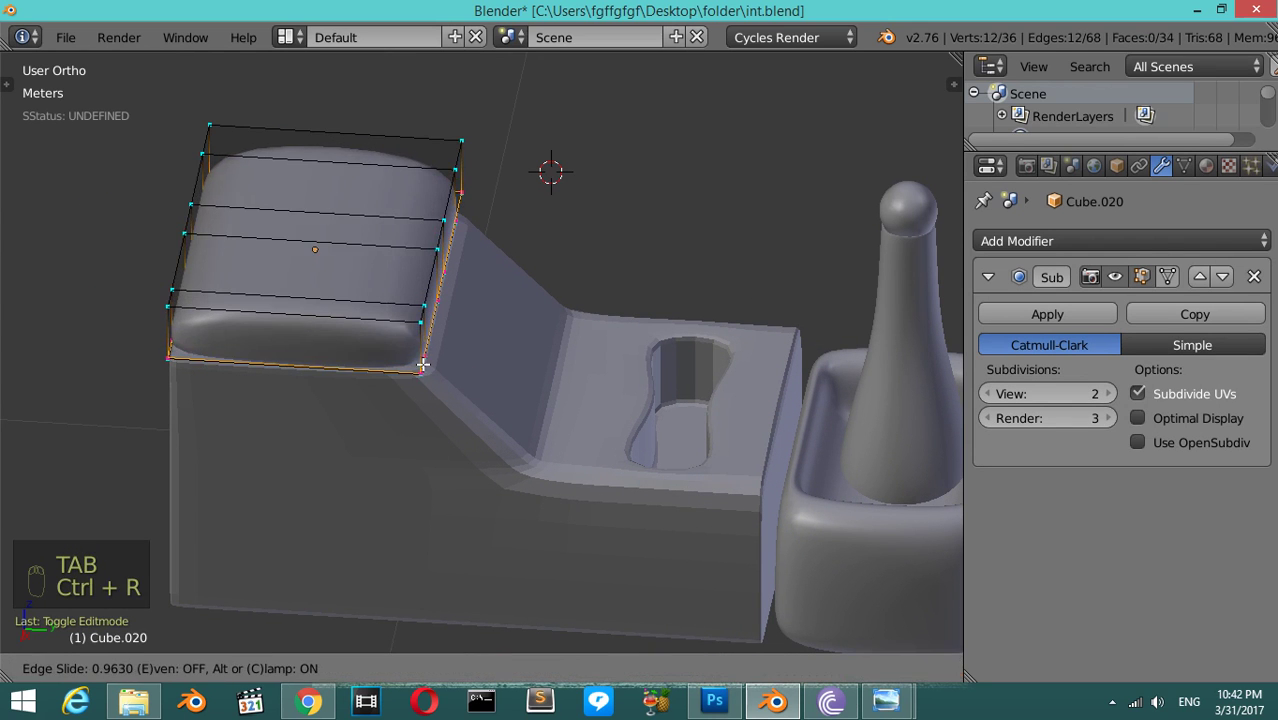
# - Add supporting edge loops near each border of the lid cushion to square up its sides and corners
pyautogui.press('ctrl+r')
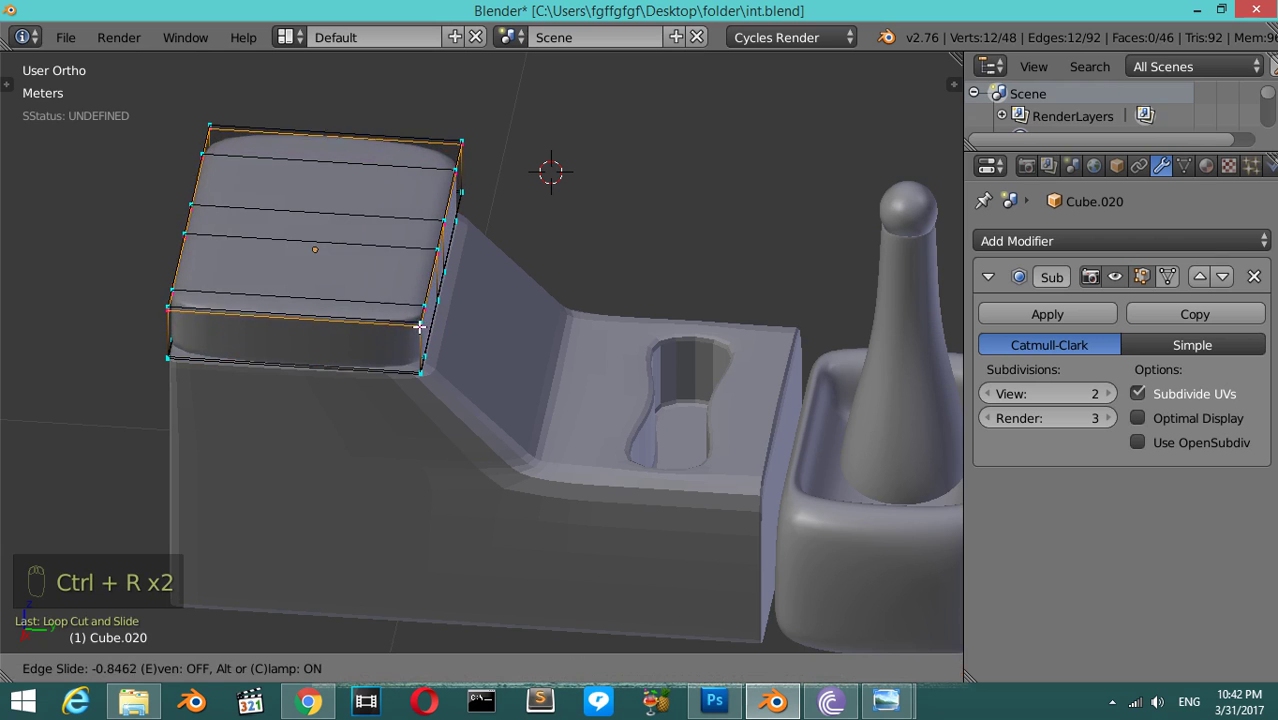
pyautogui.press('ctrl+r')
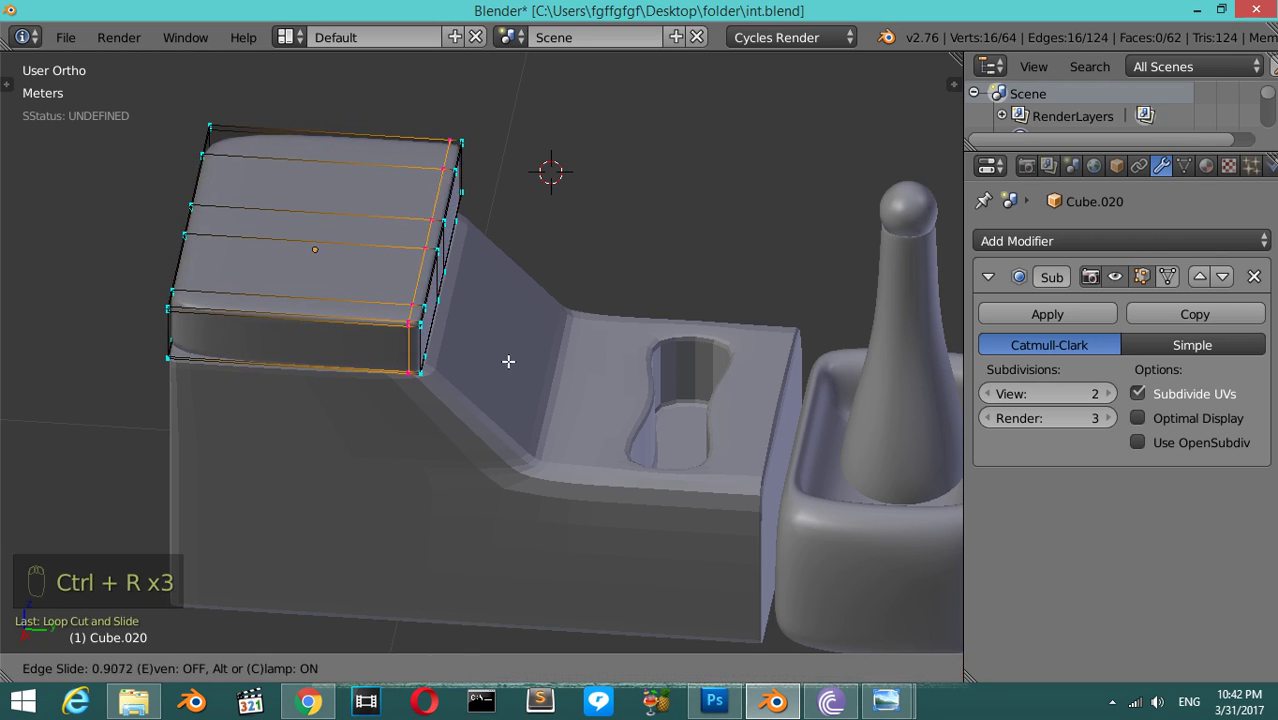
pyautogui.press('ctrl+r')
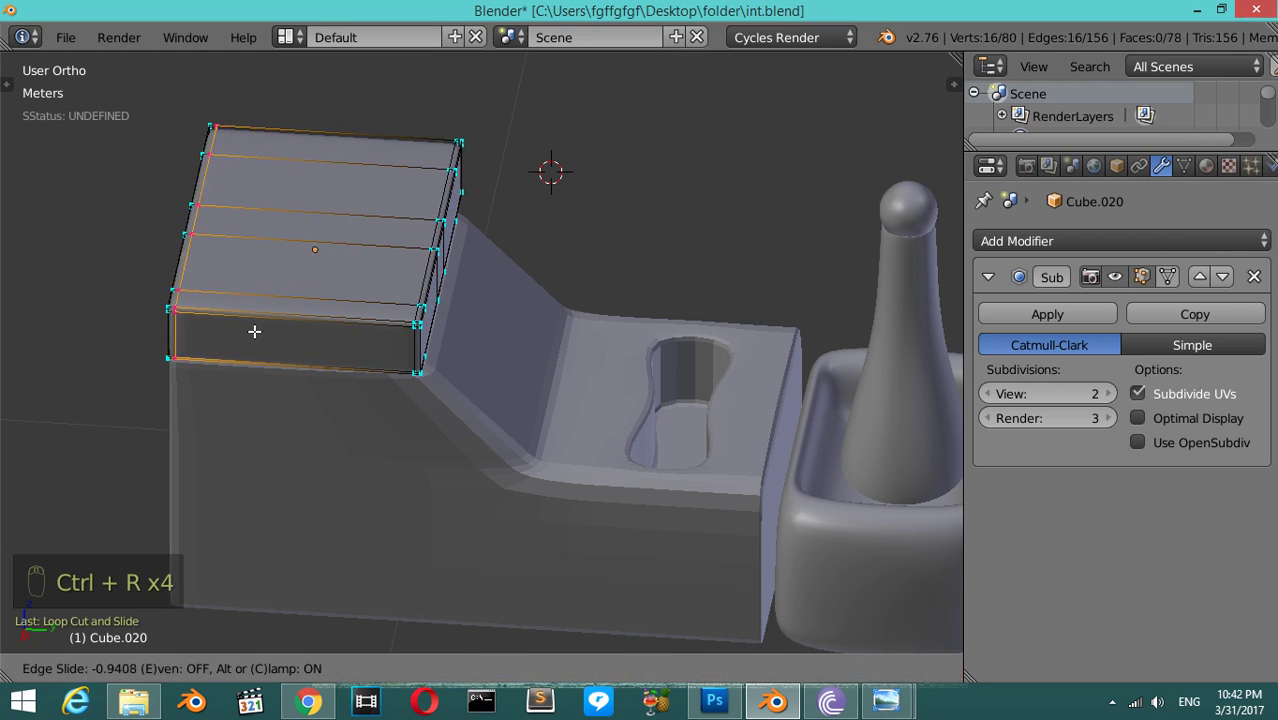
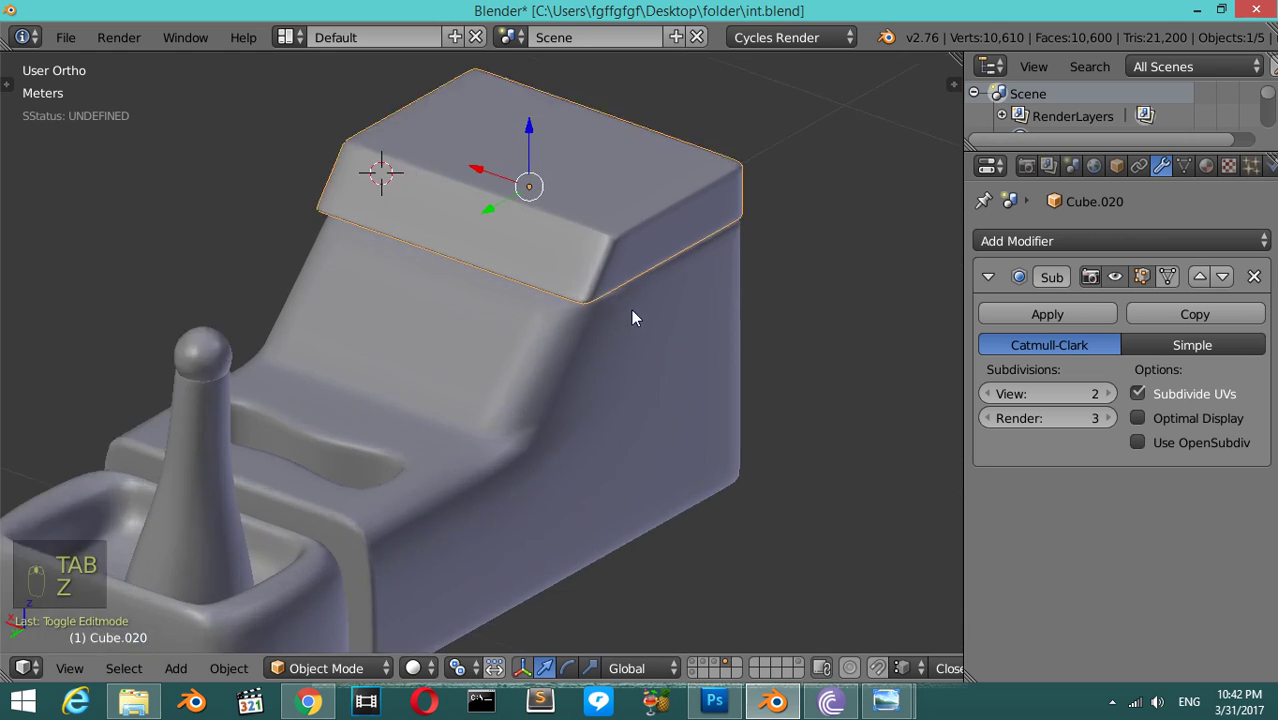
# - Narrow the lid slightly without changing its height, then bring up the Add menu in empty space right of the knob in side view
pyautogui.press('s')
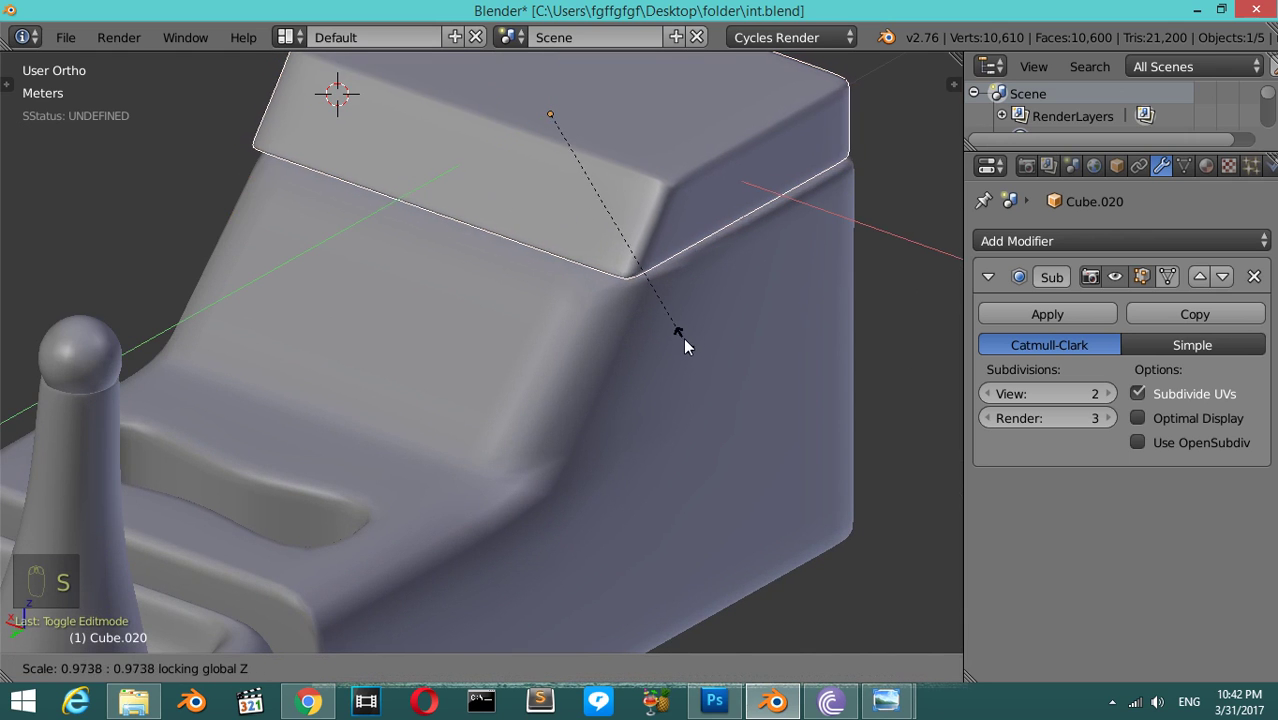
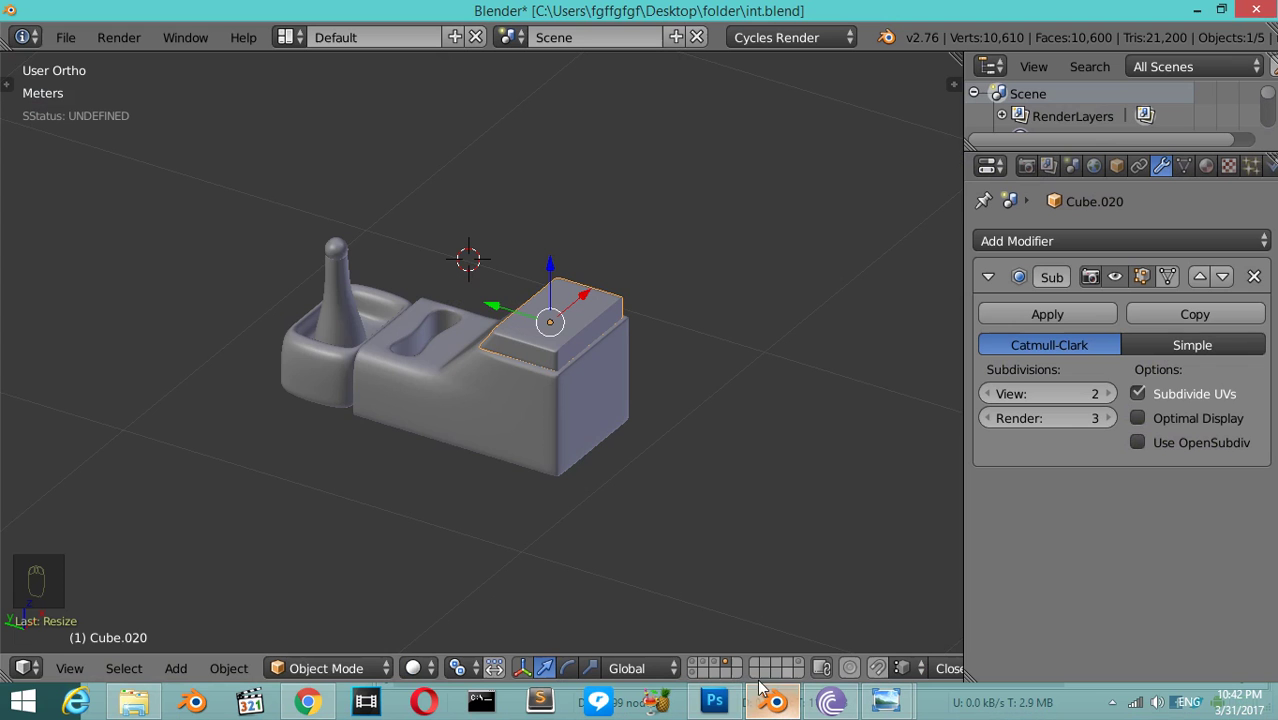
pyautogui.press('KP_3')
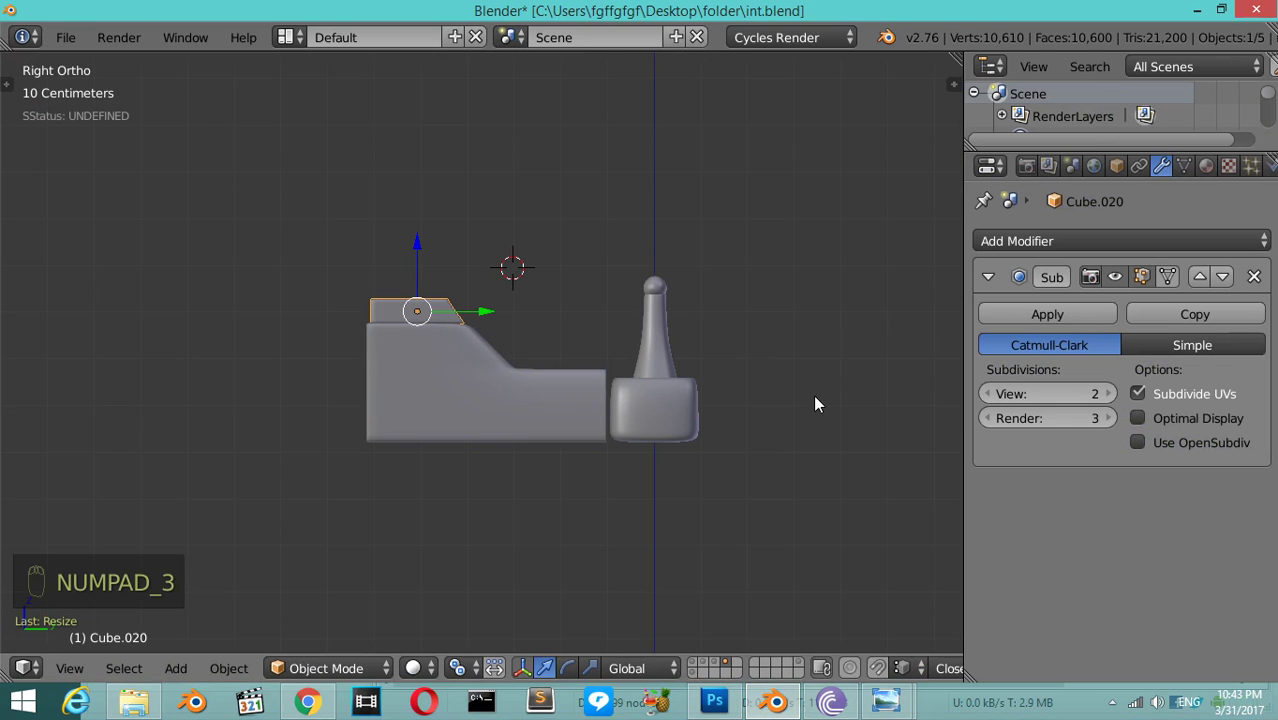
pyautogui.moveTo(426, 405); pyautogui.dragTo(682, 442)
pyautogui.moveTo(682, 442); pyautogui.dragTo(736, 338)
pyautogui.press('shift+a')
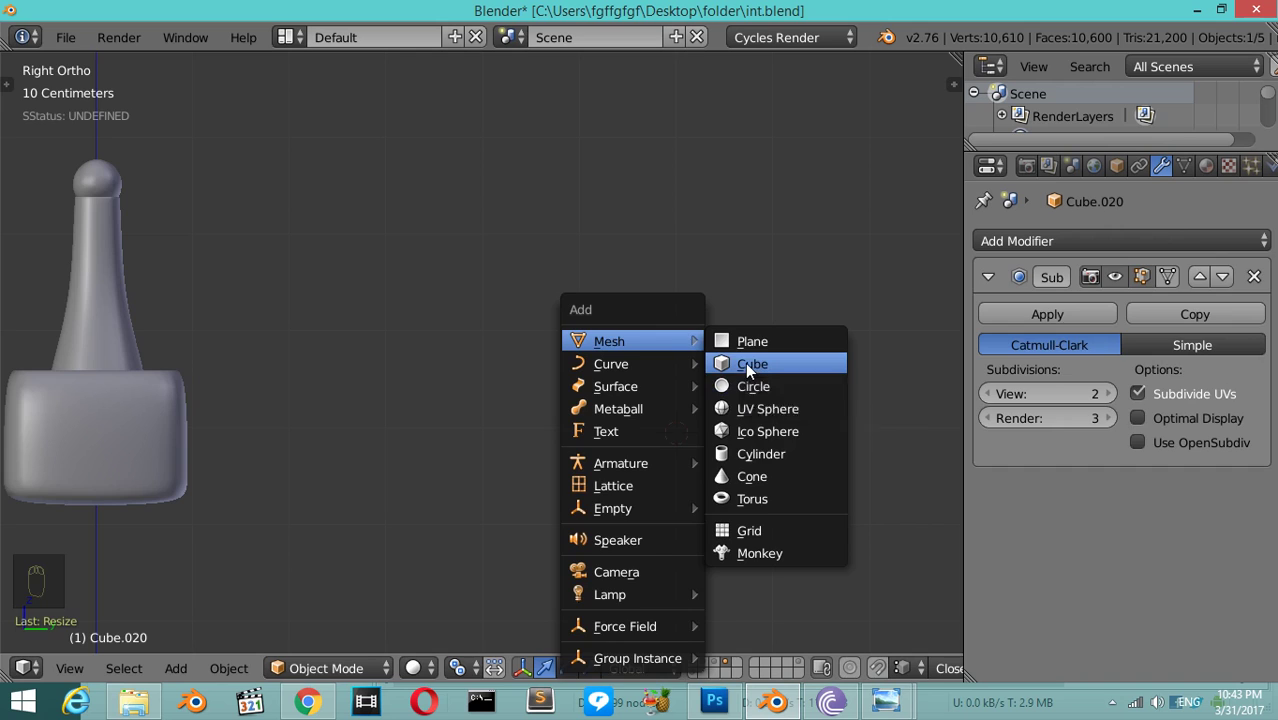
# - Add a cube at the 3D cursor beside the shifter and scale it down small
pyautogui.press('s')
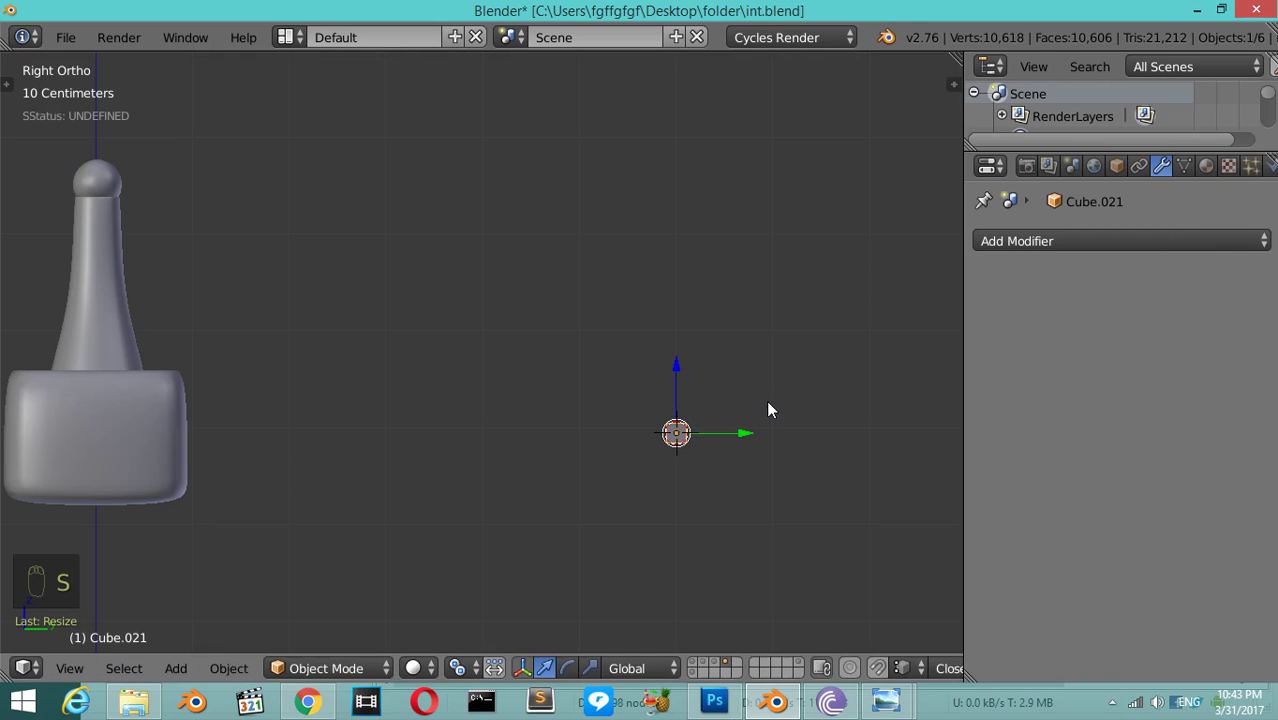
pyautogui.moveTo(755, 409); pyautogui.dragTo(665, 625)
pyautogui.press('Tab')
pyautogui.click(665, 625)
# - Edit the small cube's mesh, moving its end vertices sideways to lengthen it into a tube
pyautogui.press('a')
pyautogui.press('z')
pyautogui.press('a')
pyautogui.press('a')
pyautogui.press('b')
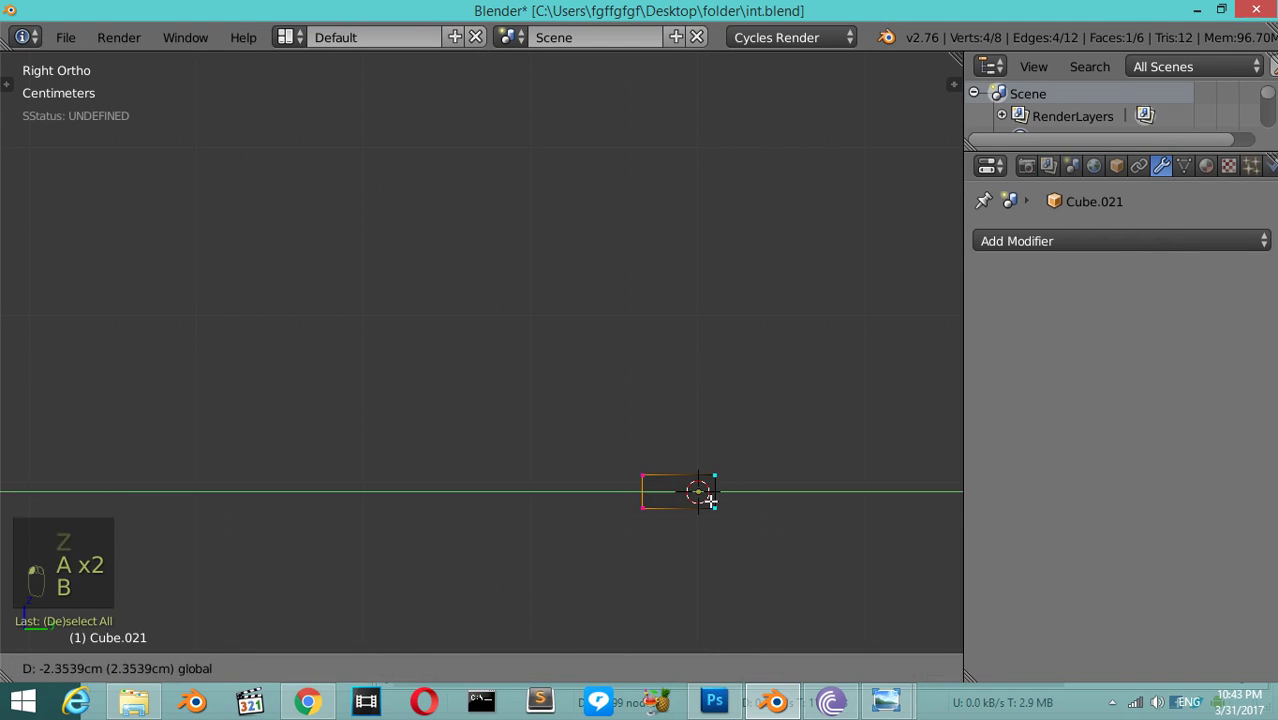
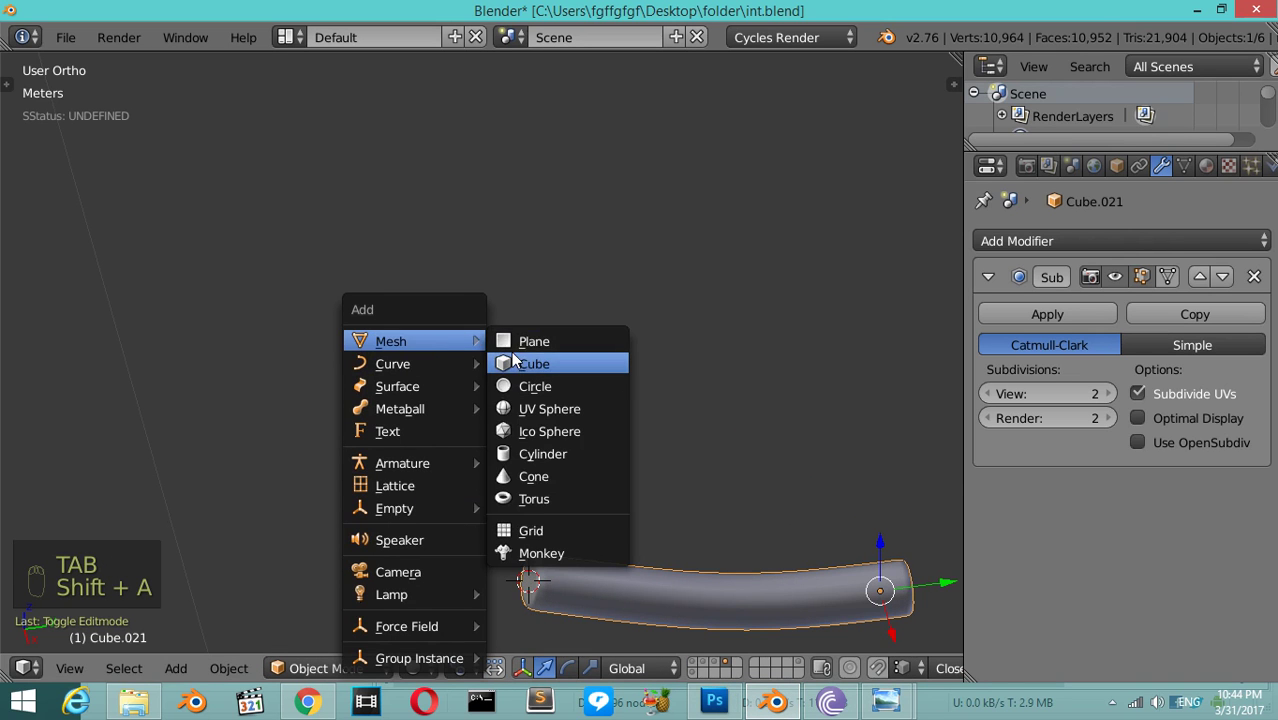
# - Add a new cube at the tube end and scale it down into a thin flat plate, viewed from the side
pyautogui.press('s')
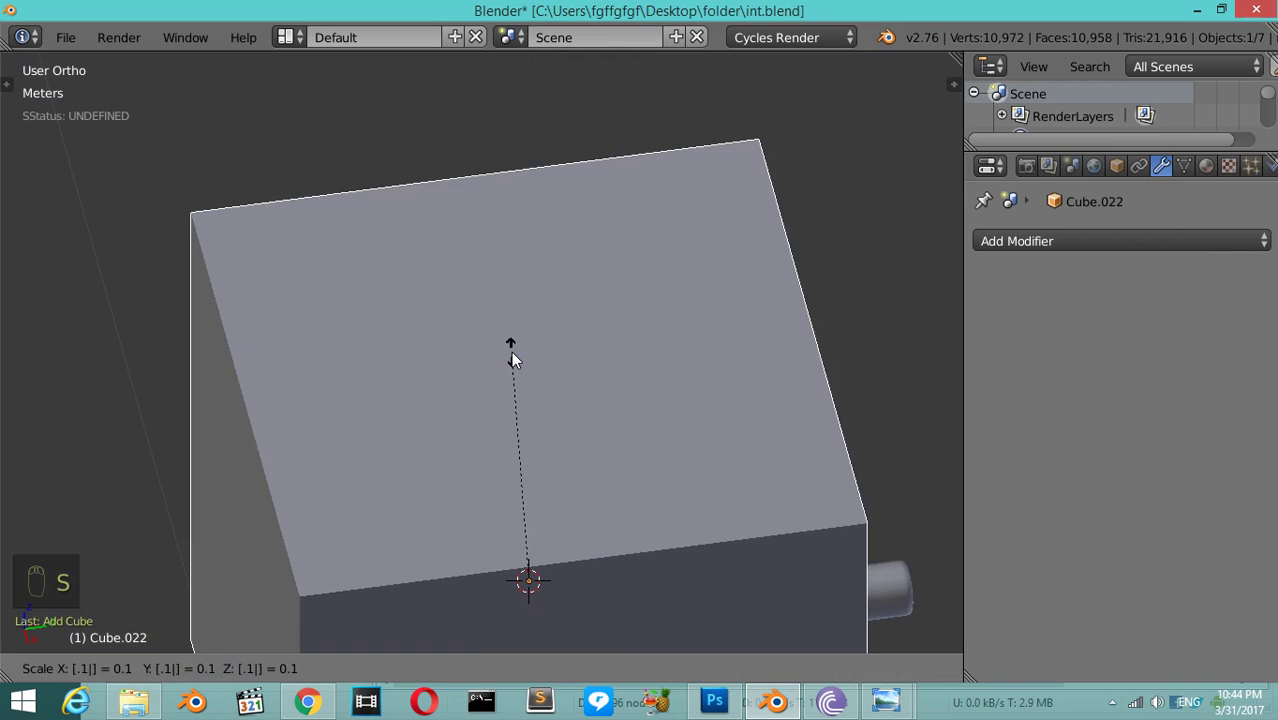
pyautogui.press('s')
pyautogui.press('s')
pyautogui.press('KP_3')
pyautogui.moveTo(604, 449); pyautogui.dragTo(548, 503)
pyautogui.press('s')
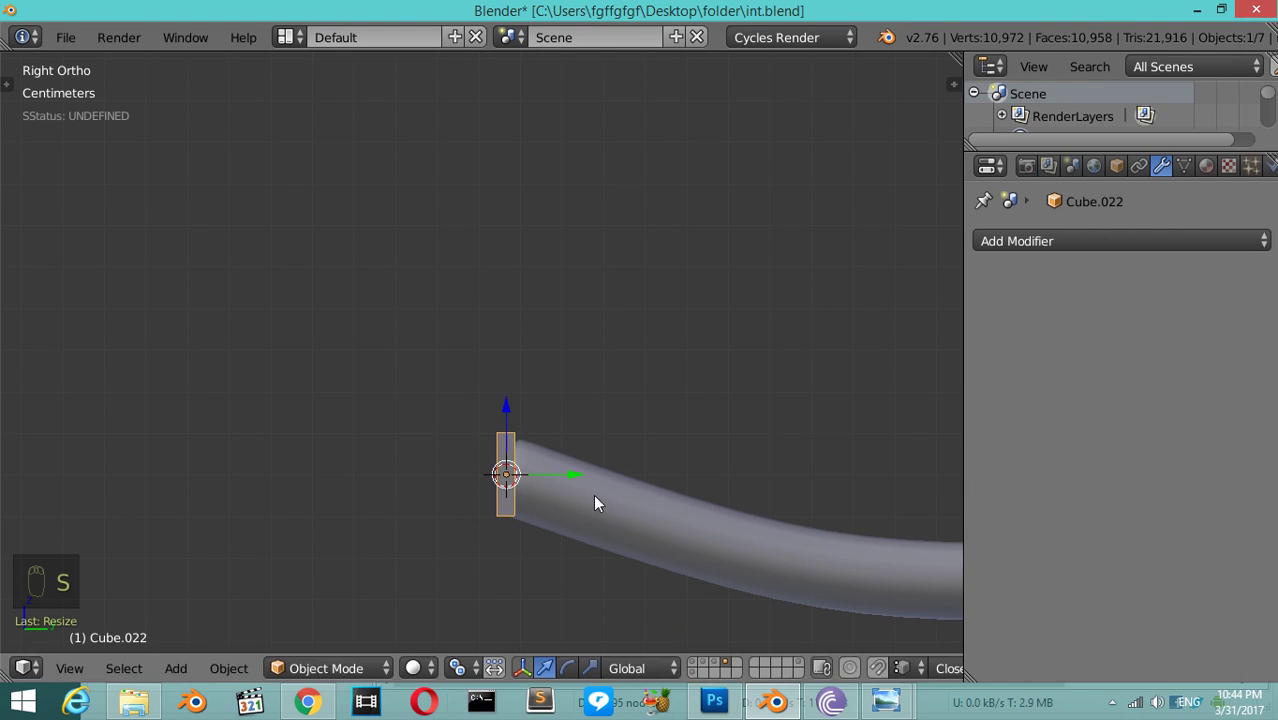
# - Tilt and size the plate to match the curved tube's end, checking the fit in wireframe
pyautogui.press('r')
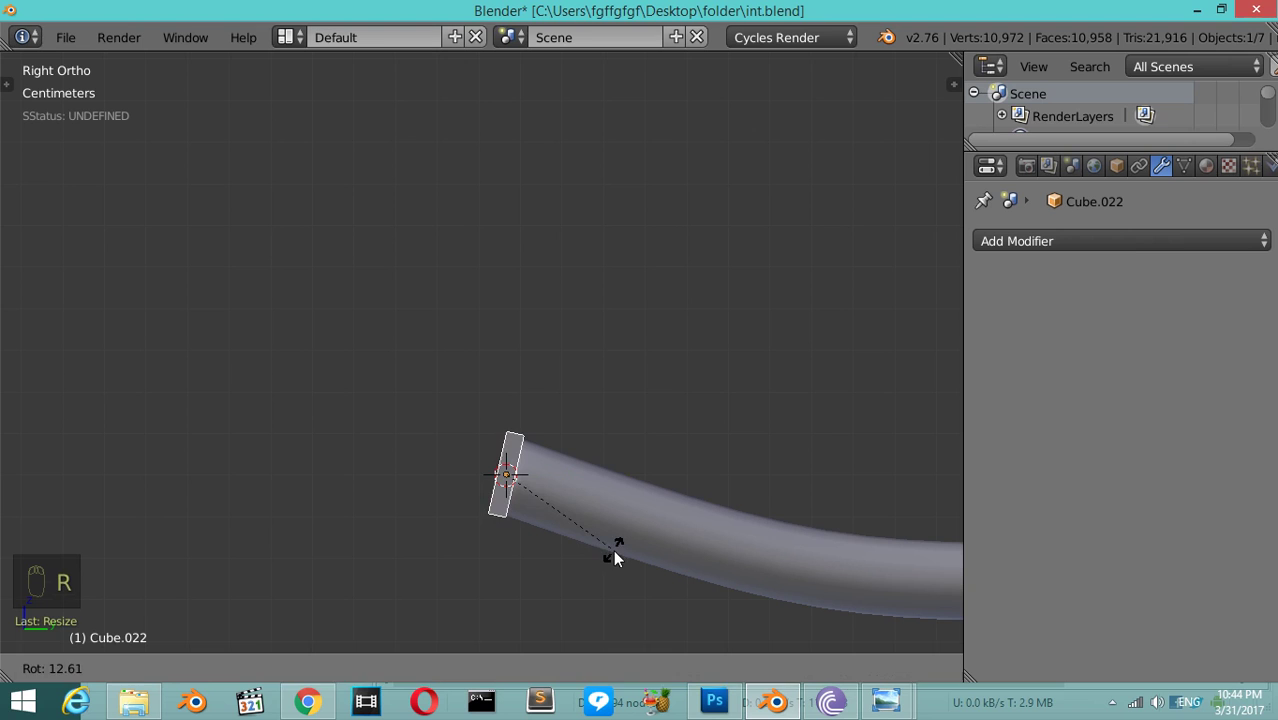
pyautogui.press('s')
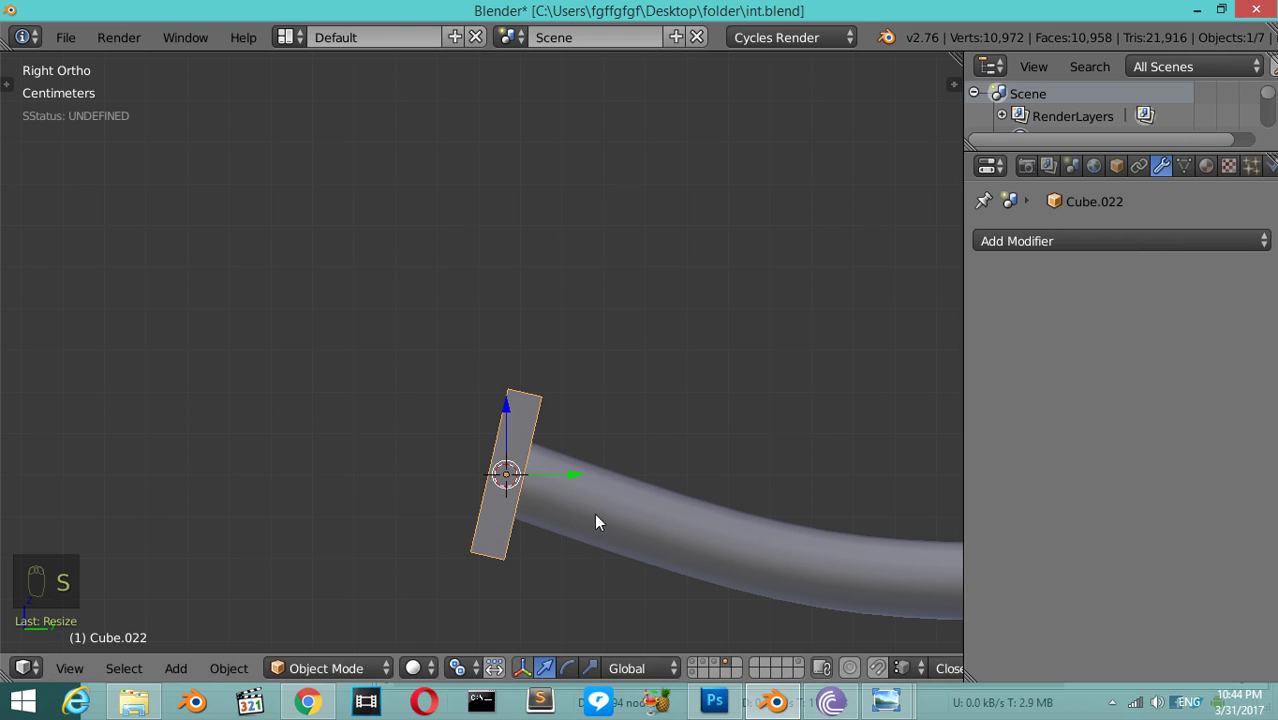
pyautogui.press('r')
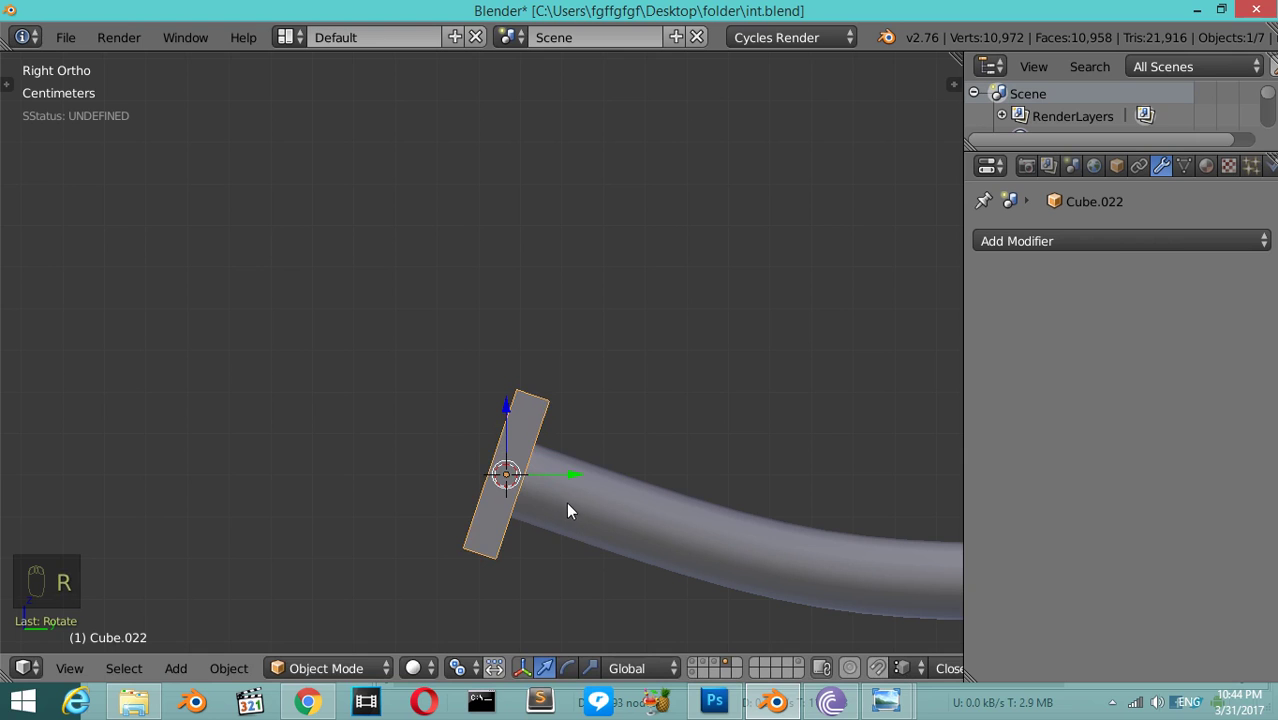
pyautogui.press('s')
pyautogui.press('z')
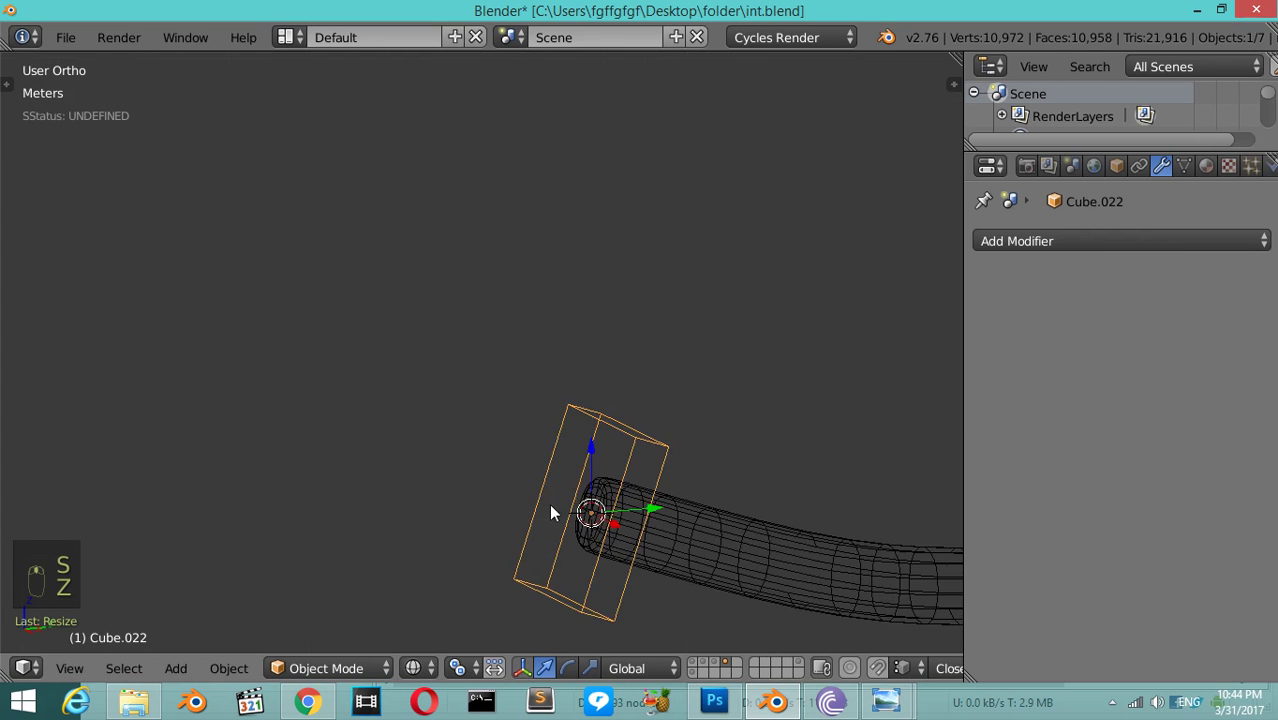
pyautogui.press('z')
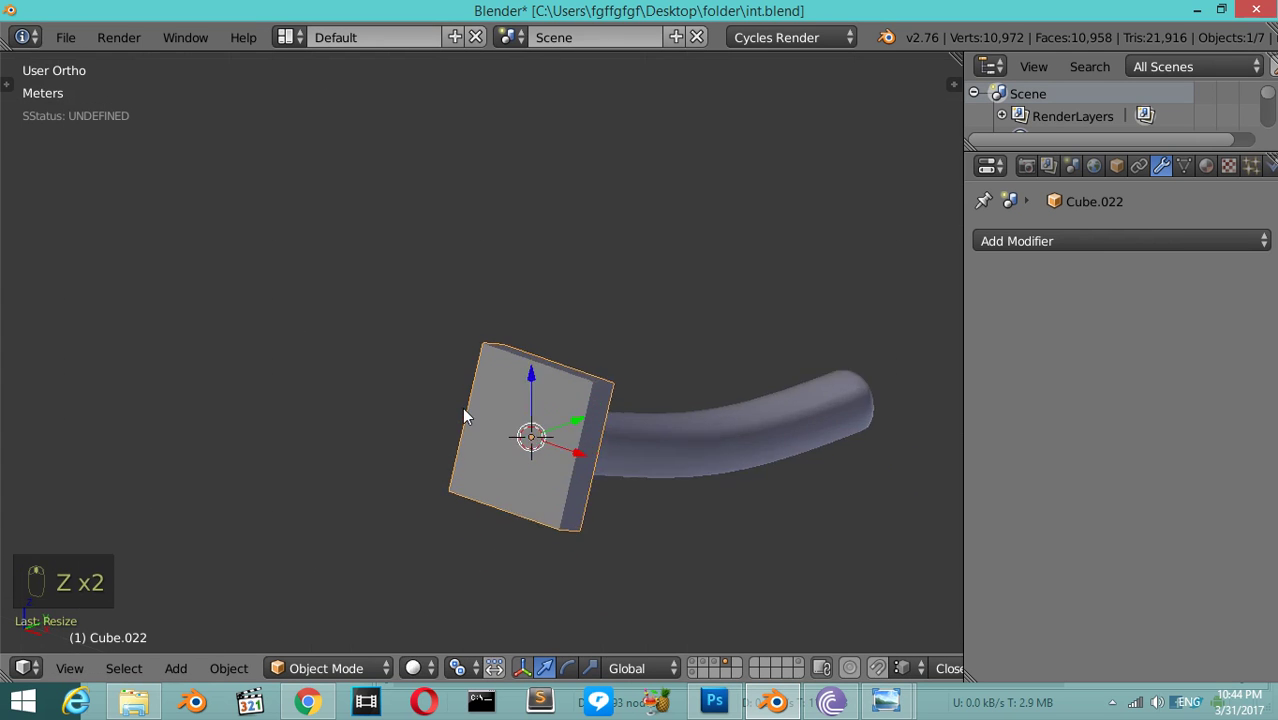
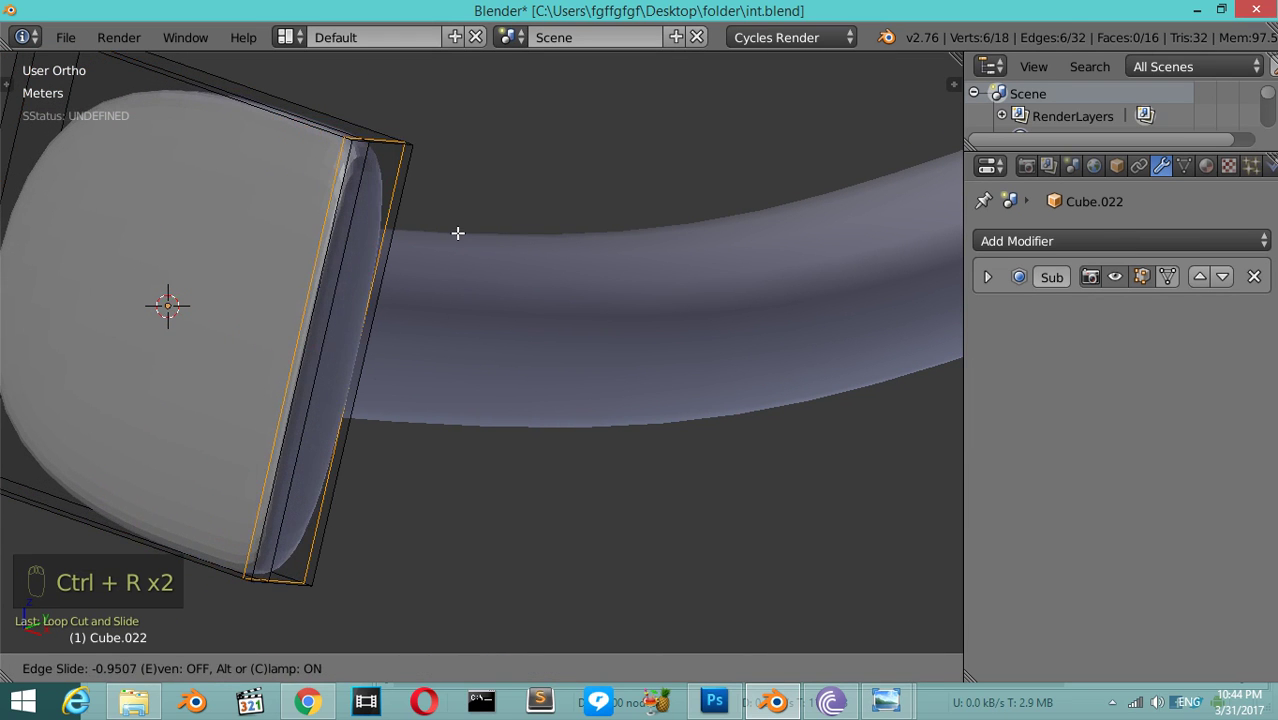
# - Add edge loops slid toward the plate's rim so its subdivided edges stay crisp
pyautogui.press('ctrl+r')
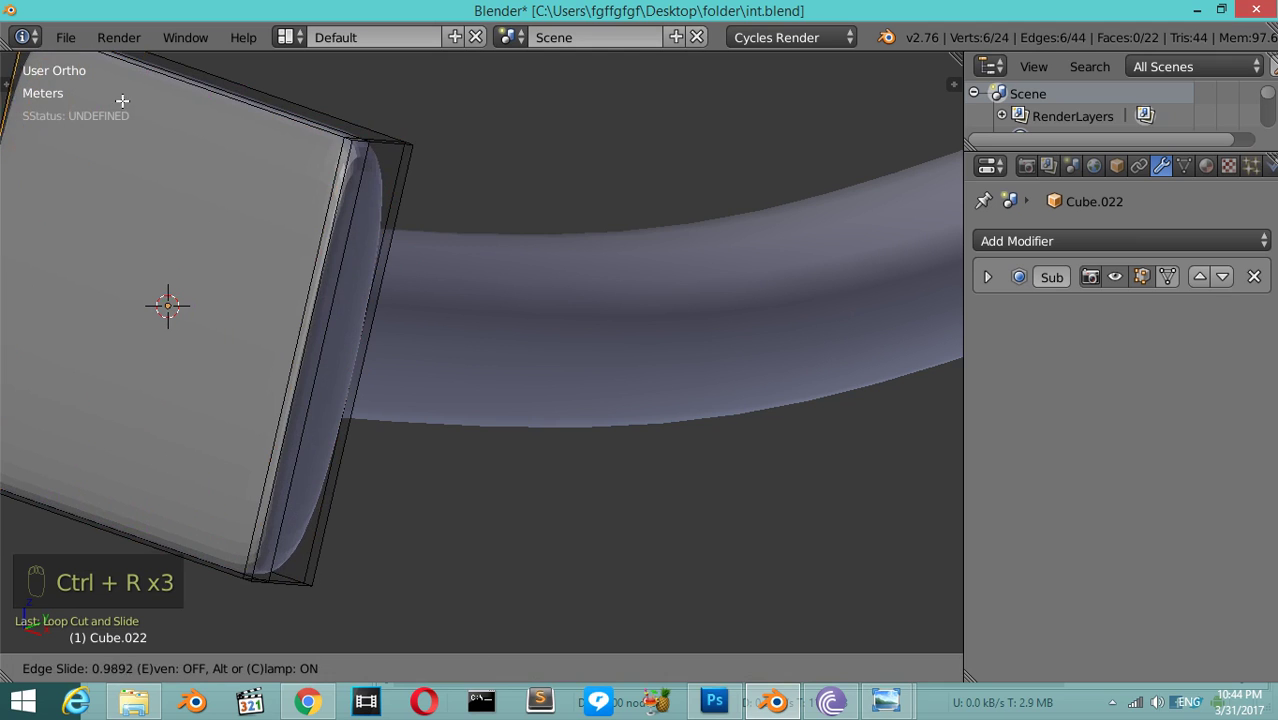
pyautogui.press('Tab')
pyautogui.press('Tab')
pyautogui.press('ctrl+r')
pyautogui.press('Tab')
pyautogui.press('Tab')
pyautogui.press('ctrl+r')
pyautogui.press('ctrl+r')
pyautogui.press('Tab')
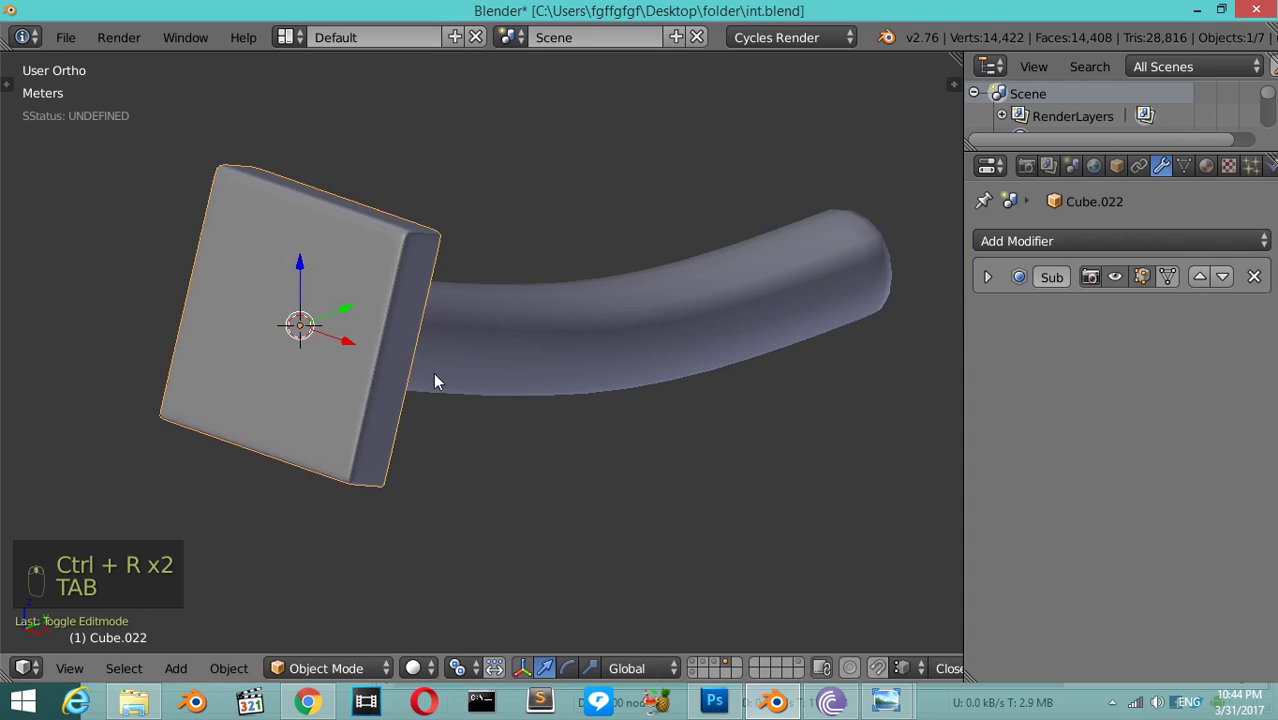
# - Review the tube-and-plate piece from front and side views with the Tool Shelf toggled
pyautogui.press('Tab')
pyautogui.press('Tab')
pyautogui.press('t')
pyautogui.moveTo(54, 397); pyautogui.dragTo(398, 370)
pyautogui.press('t')
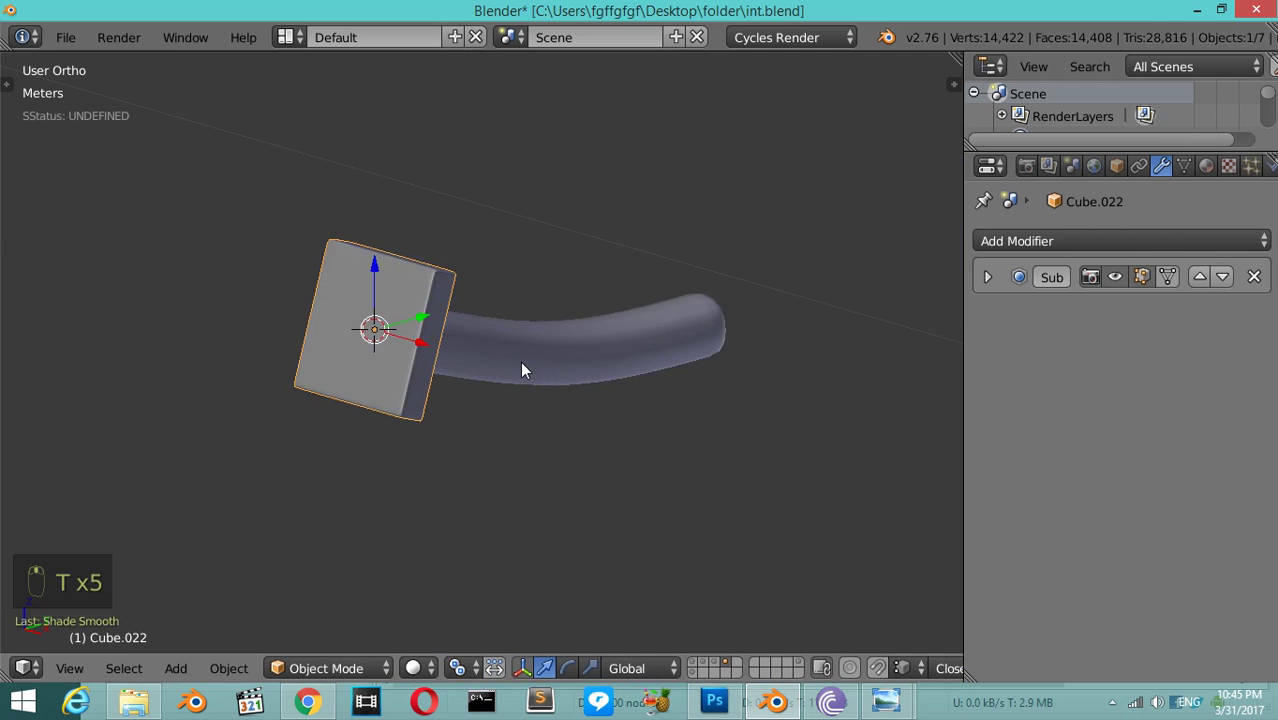
pyautogui.press('KP_1')
pyautogui.press('KP_3')
pyautogui.click(531, 370)
# - Fine-tune the piece's scale and rotation, and duplicate the tube-and-plate pair from top view
pyautogui.press('z')
pyautogui.press('s')
pyautogui.click(473, 385)
pyautogui.middleClick(482, 383)
pyautogui.press('r')
pyautogui.press('z')
pyautogui.click(486, 371)
pyautogui.press('KP_7')
pyautogui.press('shift+d')
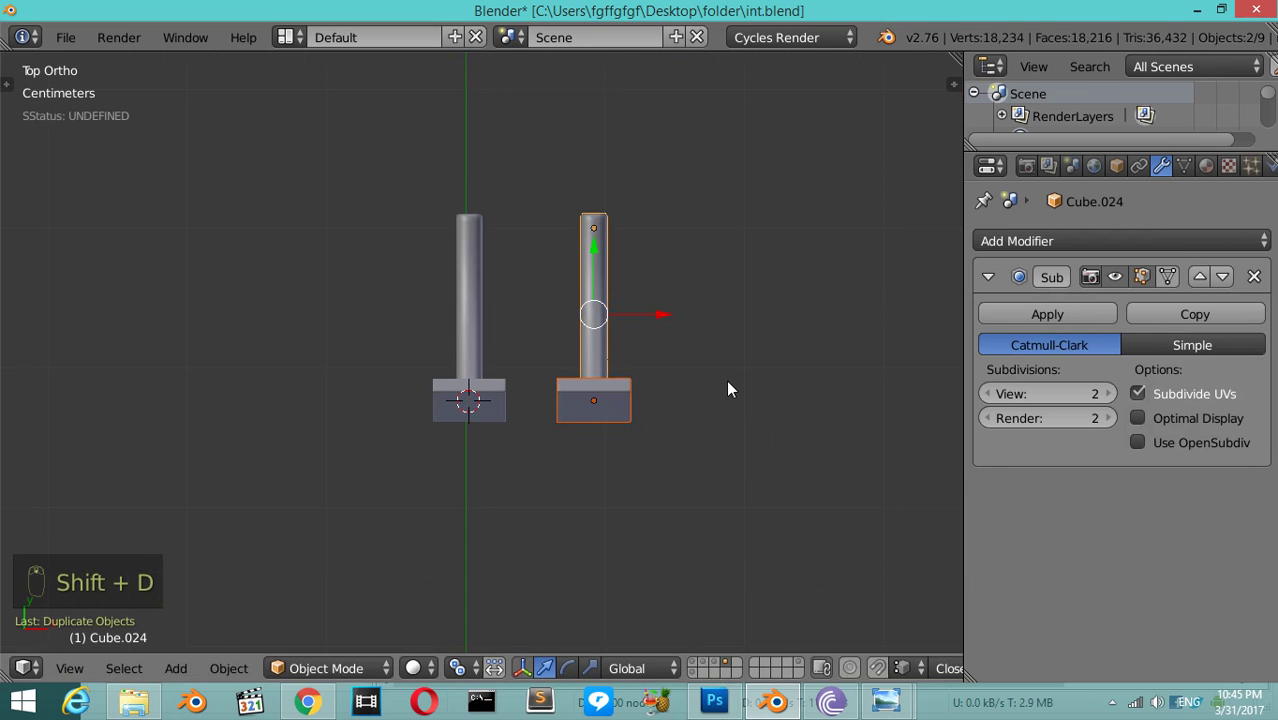
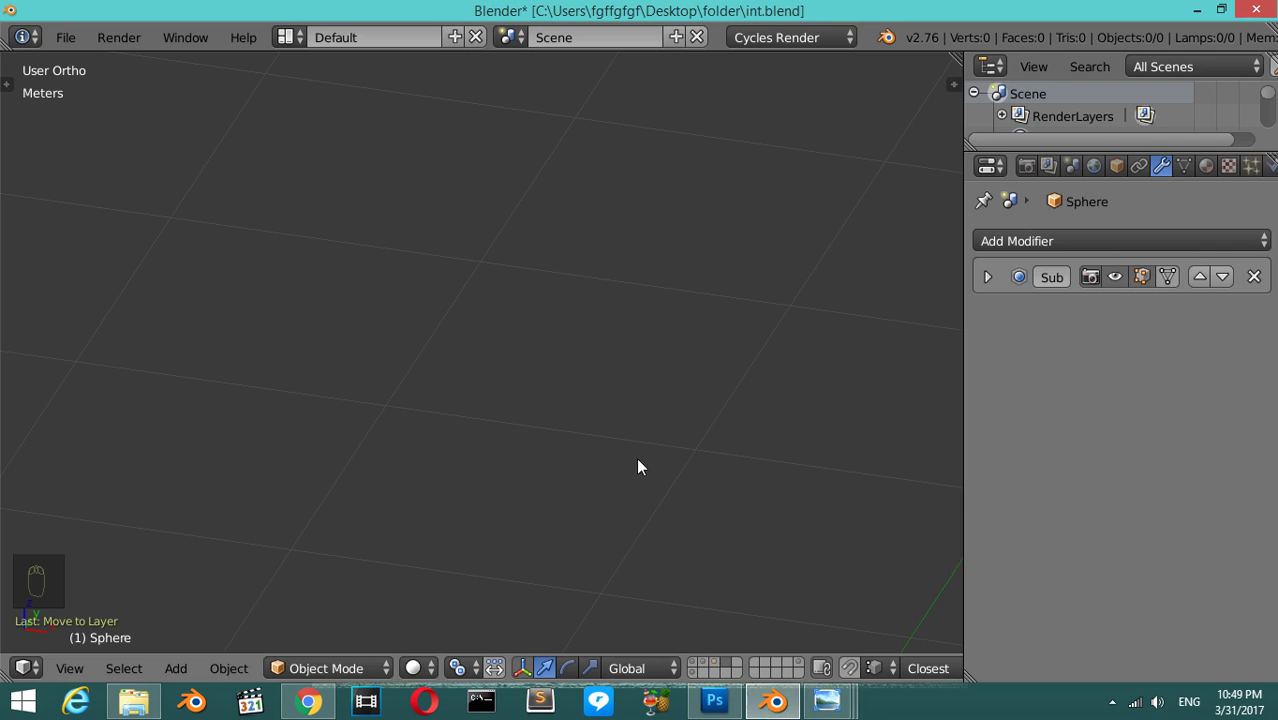
# - Recentre the view on an empty grid with the 3D cursor reset to the origin
pyautogui.press('shift+c')
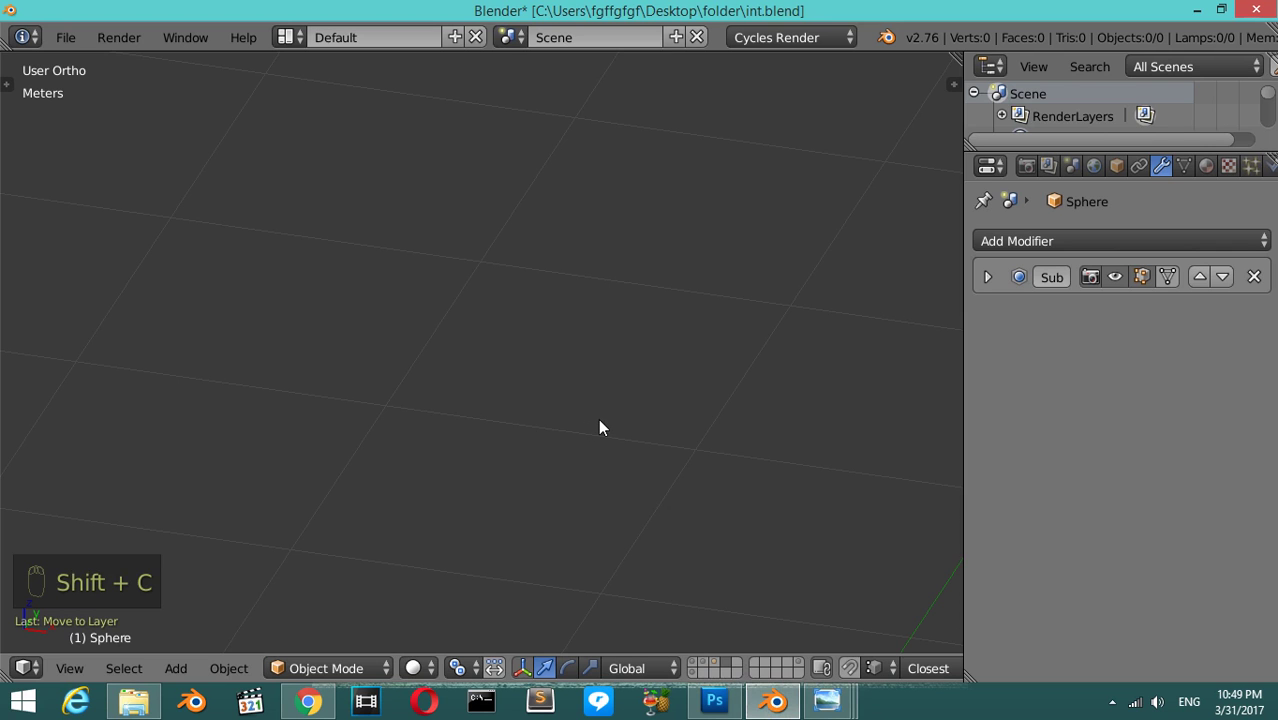
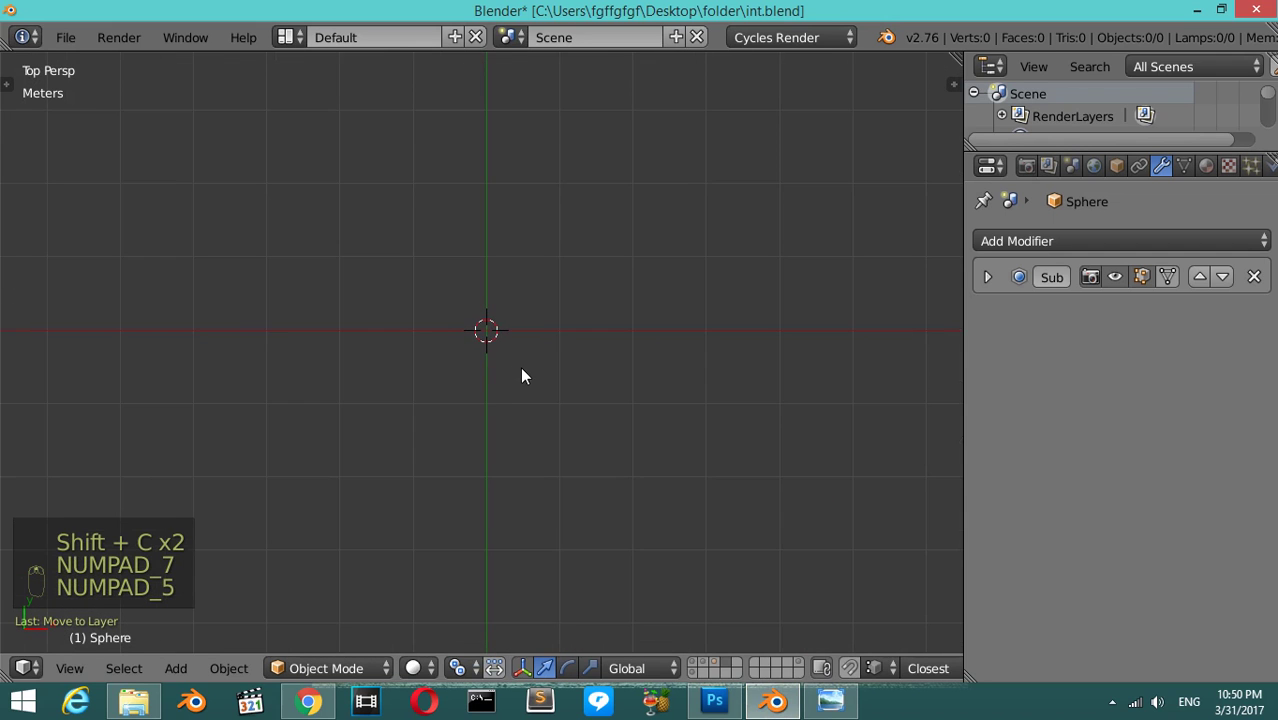
# - Switch to orthographic top view and bring up the Add menu at the 3D cursor for a new plane
pyautogui.press('KP_5')
pyautogui.press('shift+a')
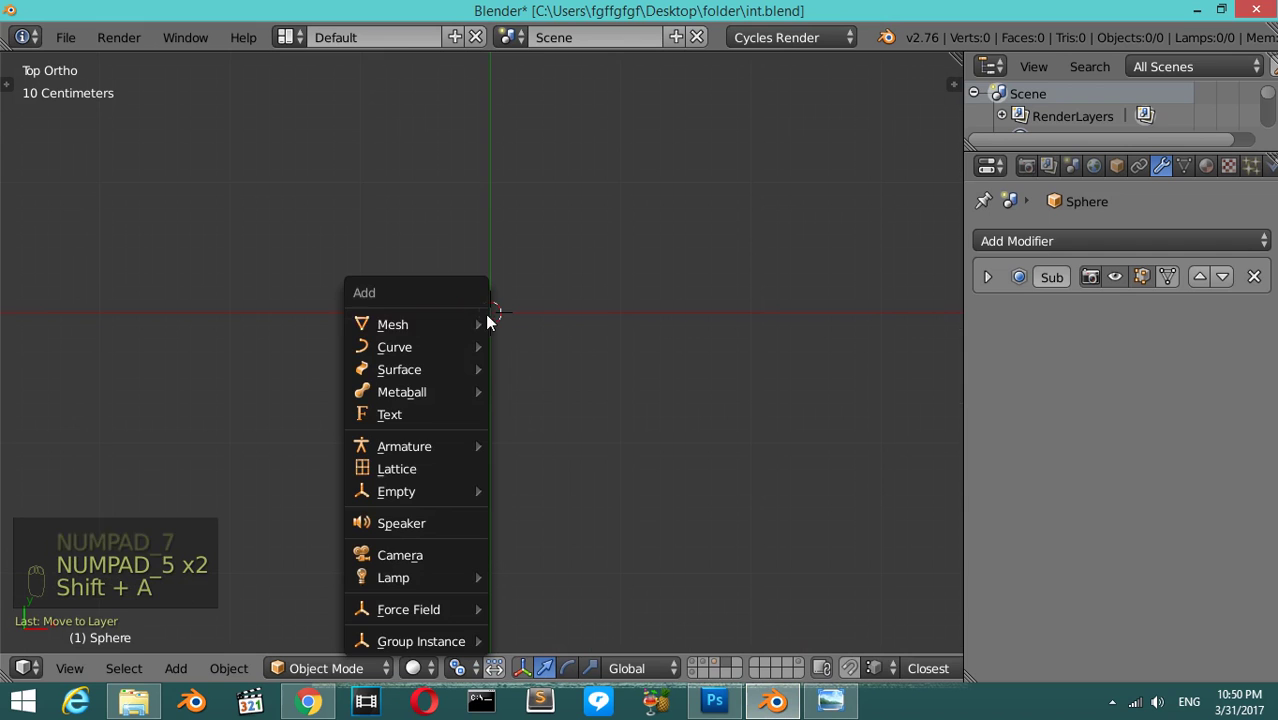
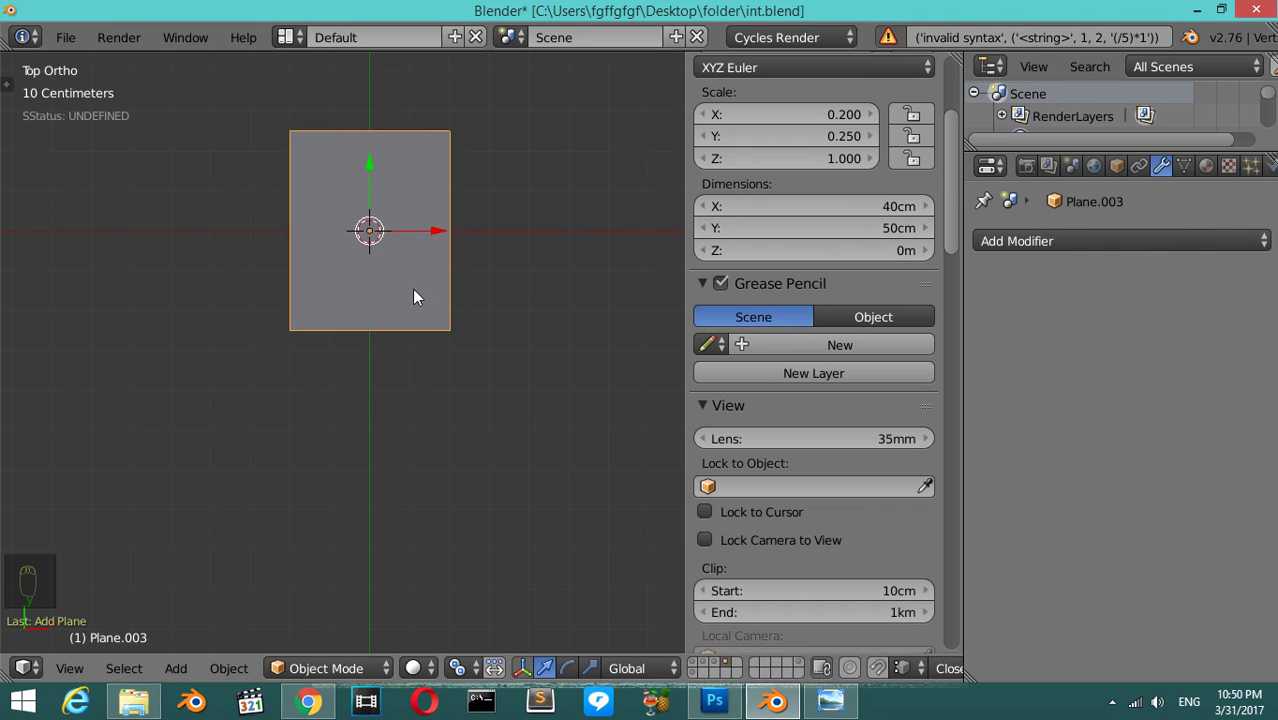
# - Size the plane via the N panel, view it from the front and add loop cuts dividing it into three strips
pyautogui.press('n')
pyautogui.press('s')
pyautogui.middleClick(402, 339)
pyautogui.press('KP_1')
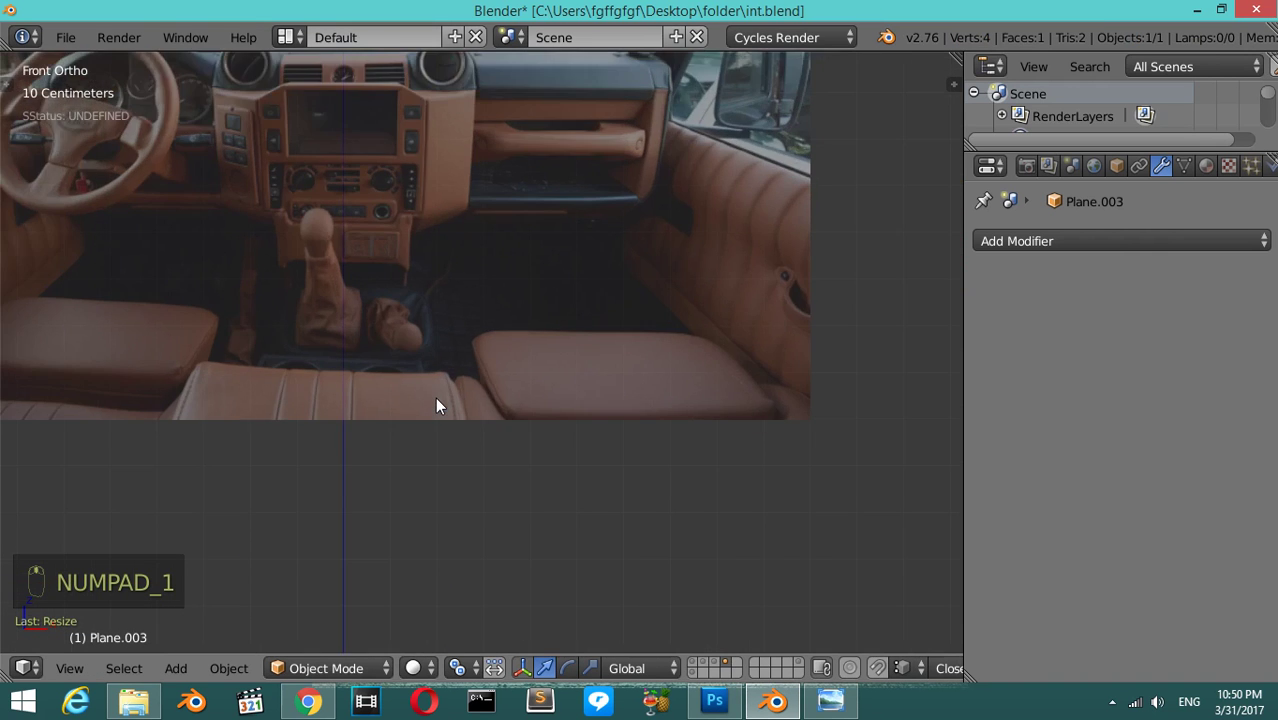
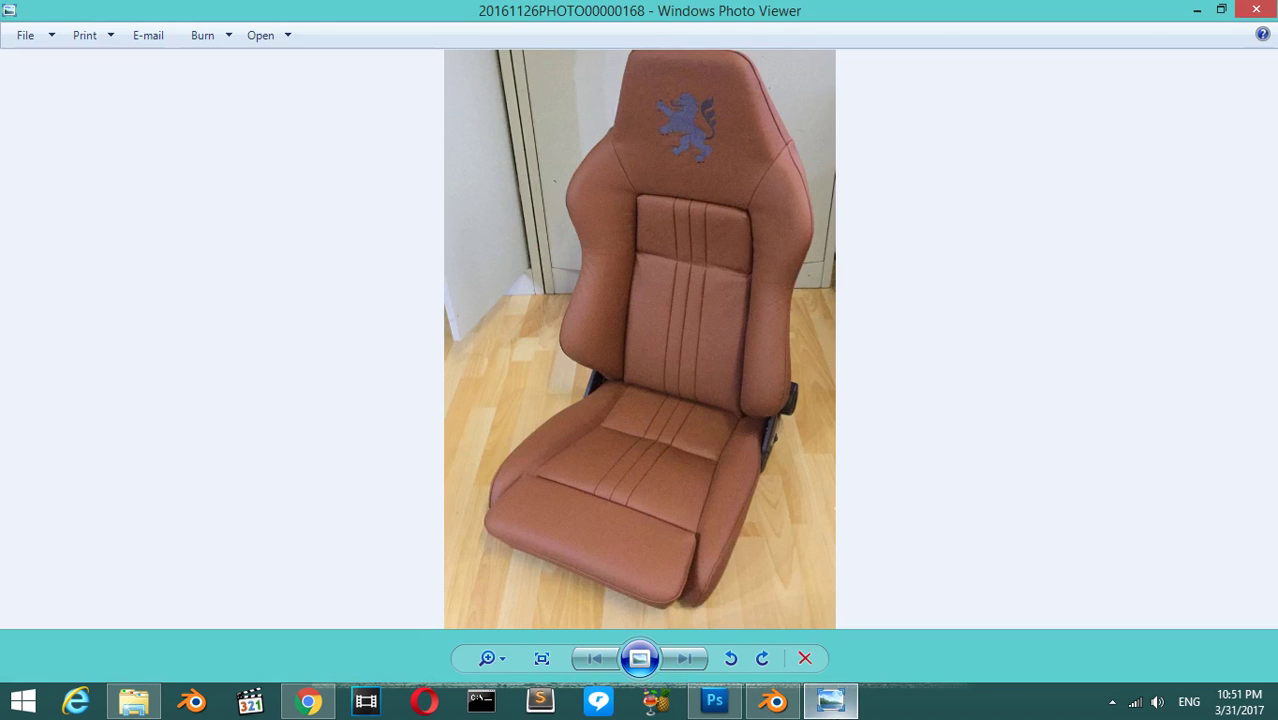
pyautogui.press('ctrl+r')
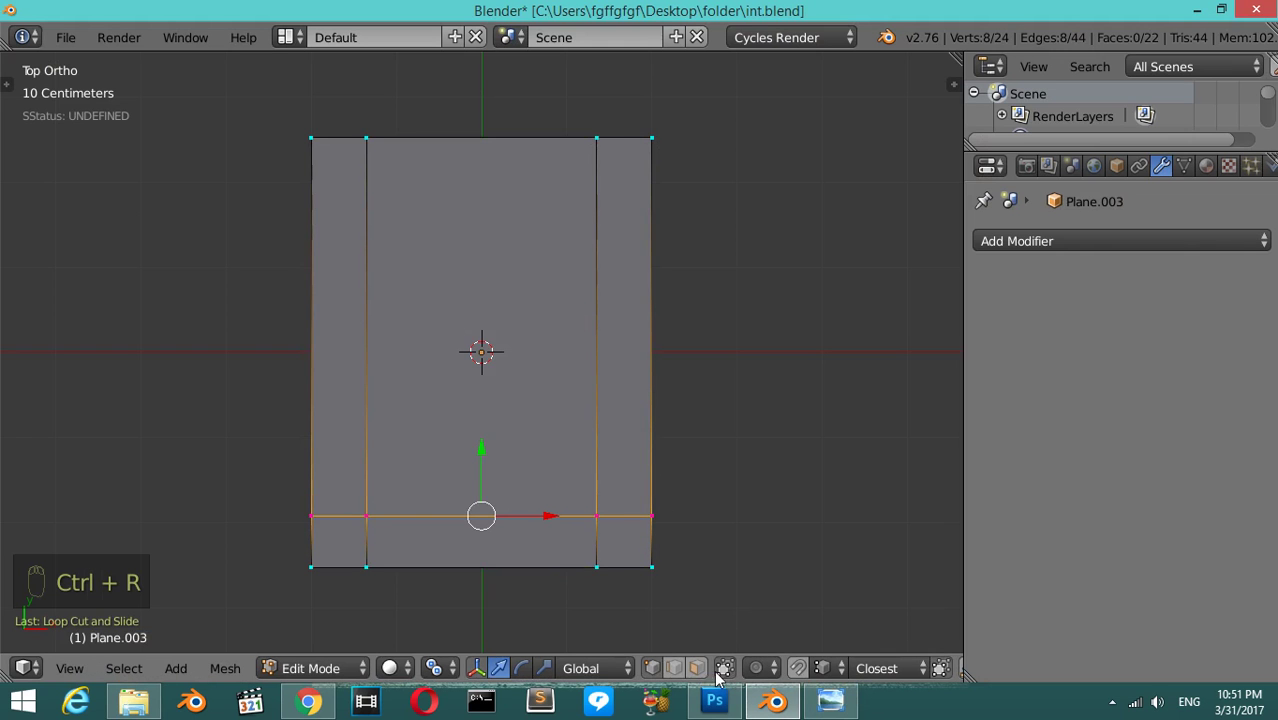
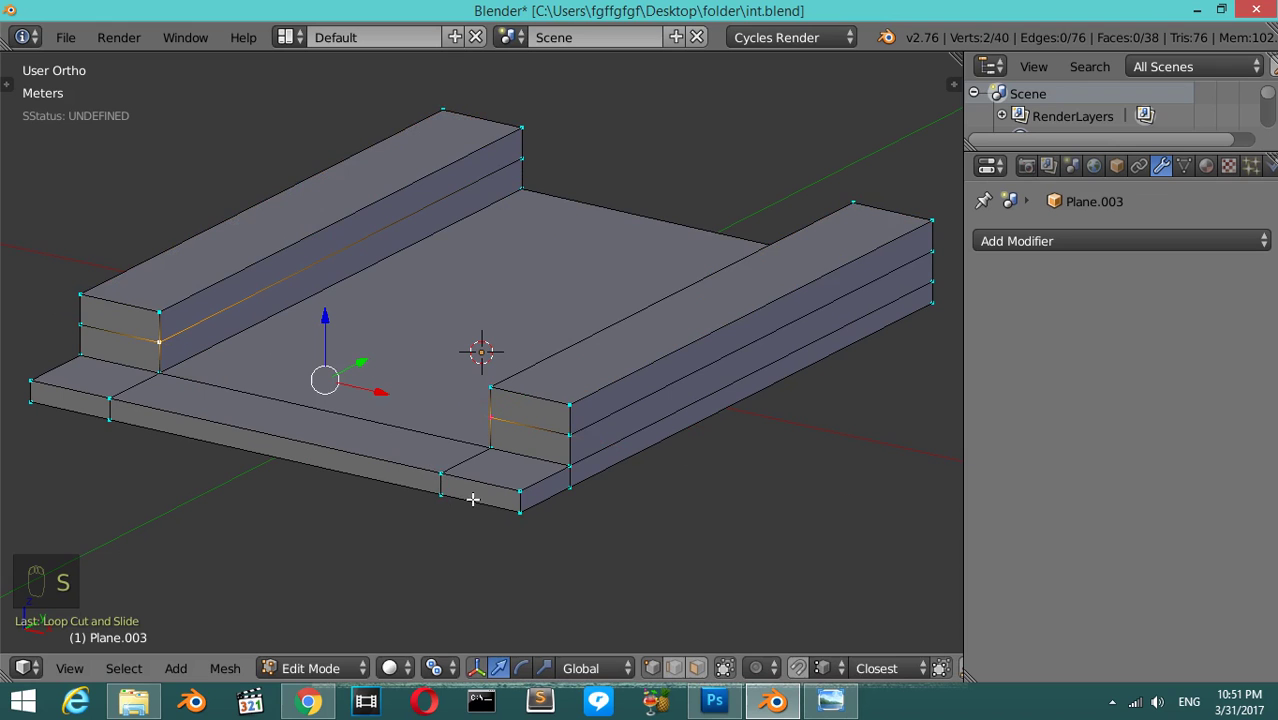
# - Shape the divided plane into a seat base with raised side bolsters, checking against the leather seat reference photo
pyautogui.press('s')
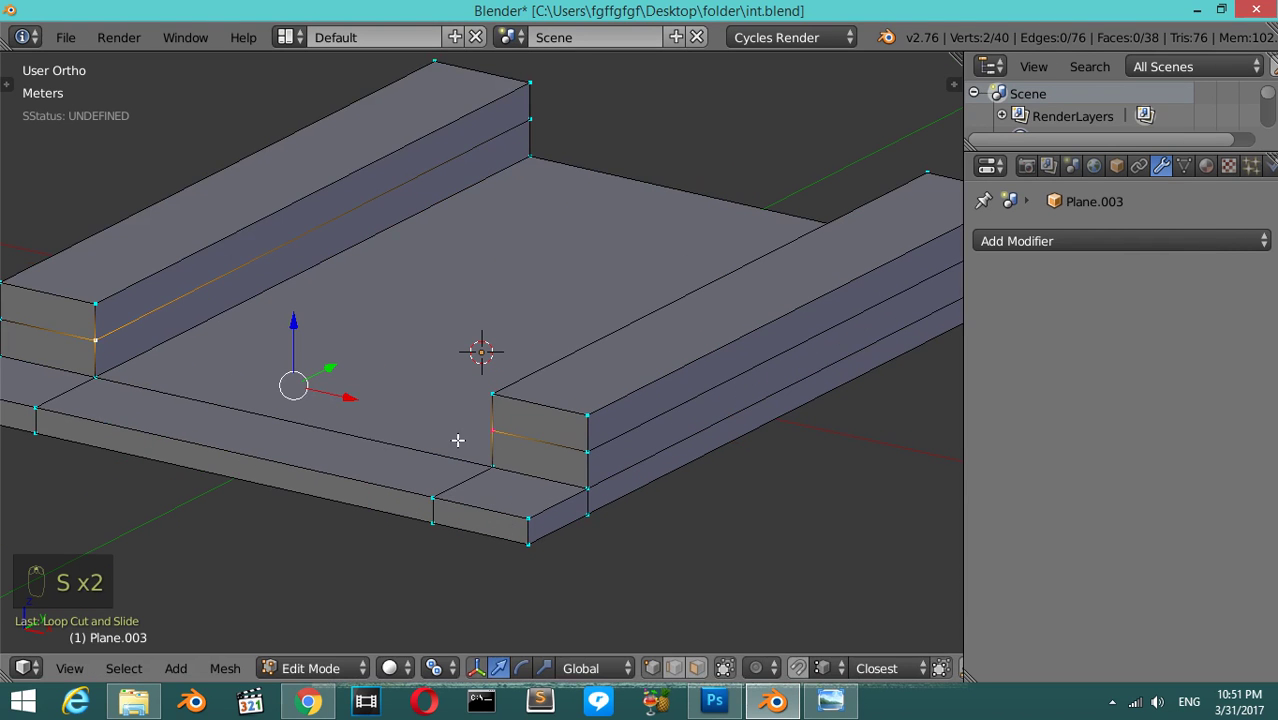
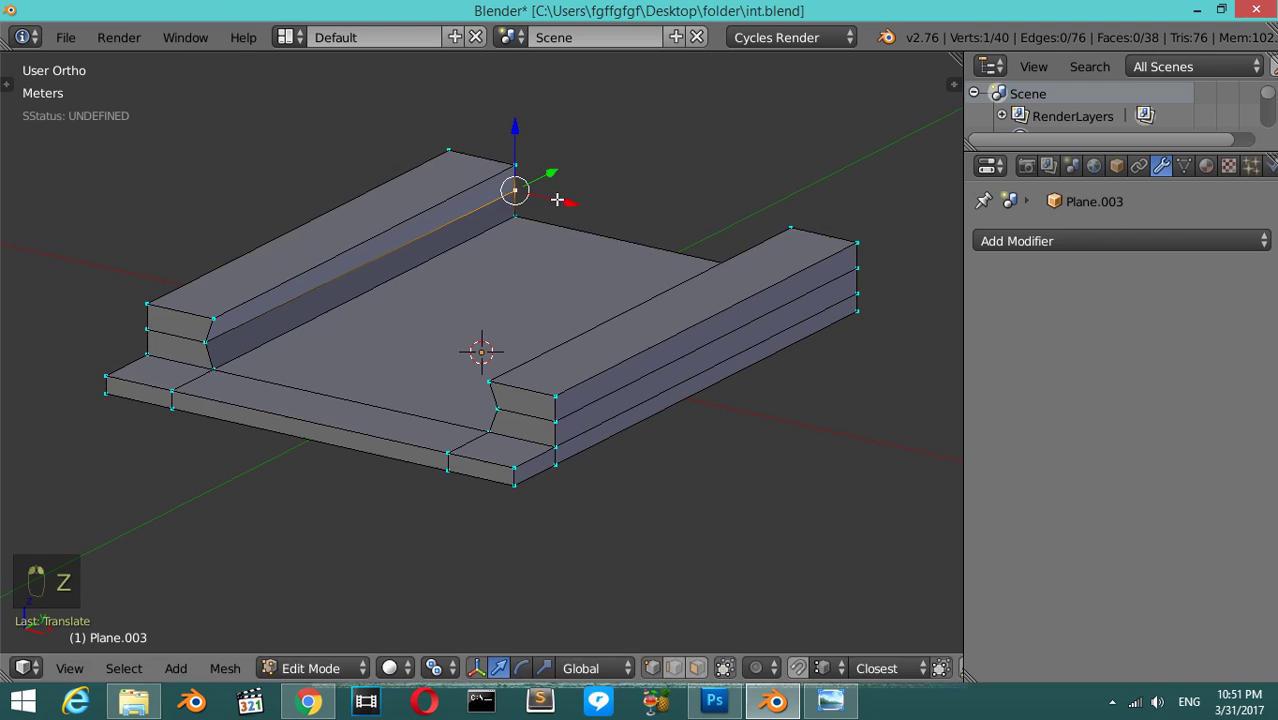
pyautogui.press('Tab')
pyautogui.click(550, 233)
pyautogui.moveTo(633, 422); pyautogui.dragTo(821, 706)
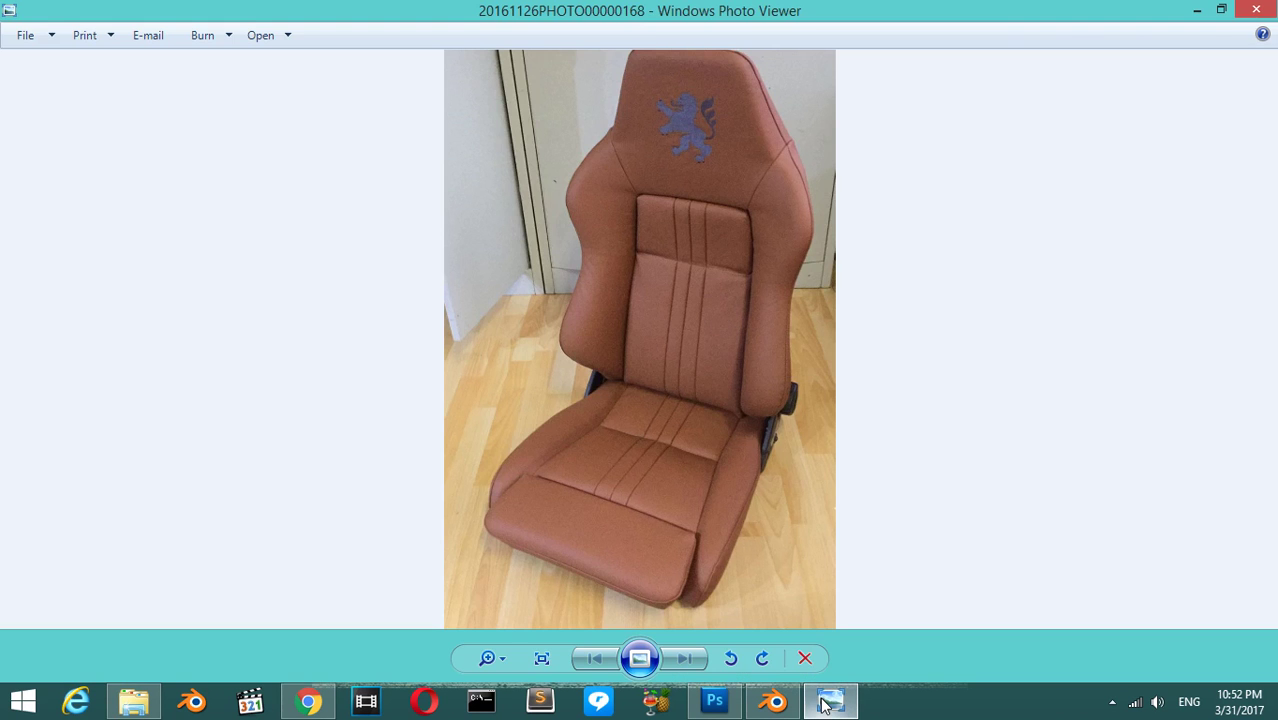
pyautogui.press('Tab')
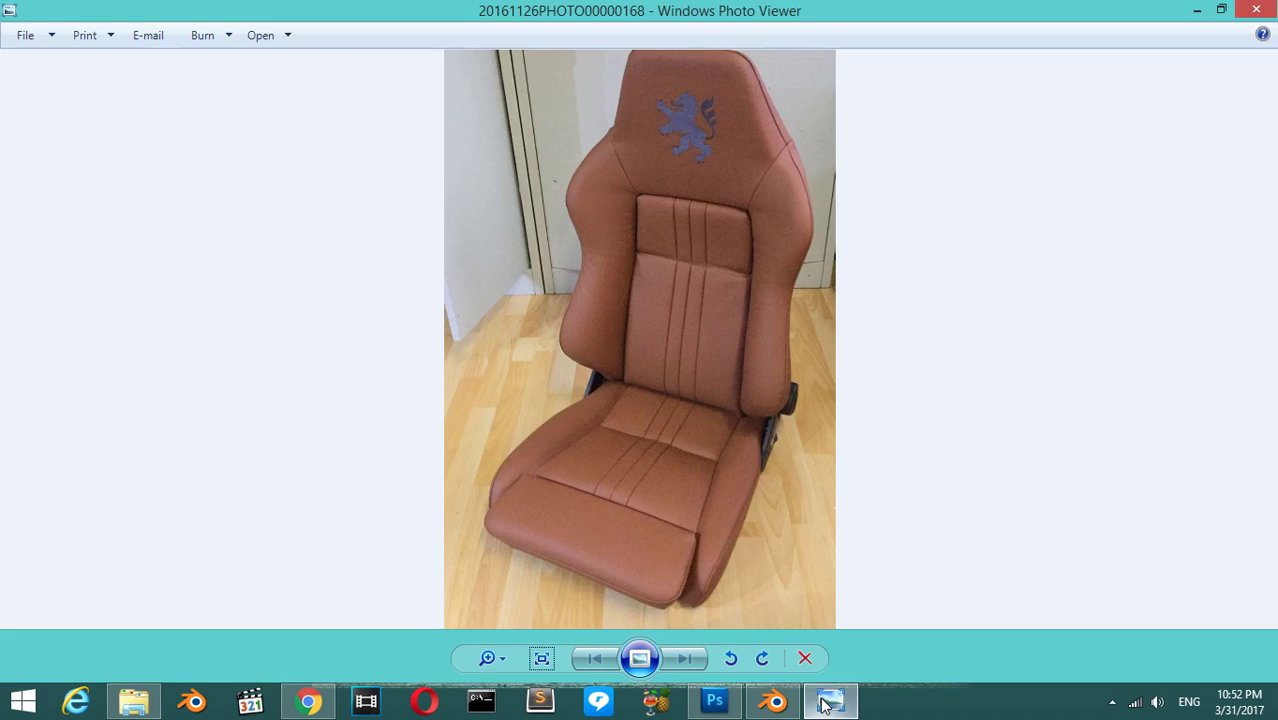
pyautogui.press('Tab')
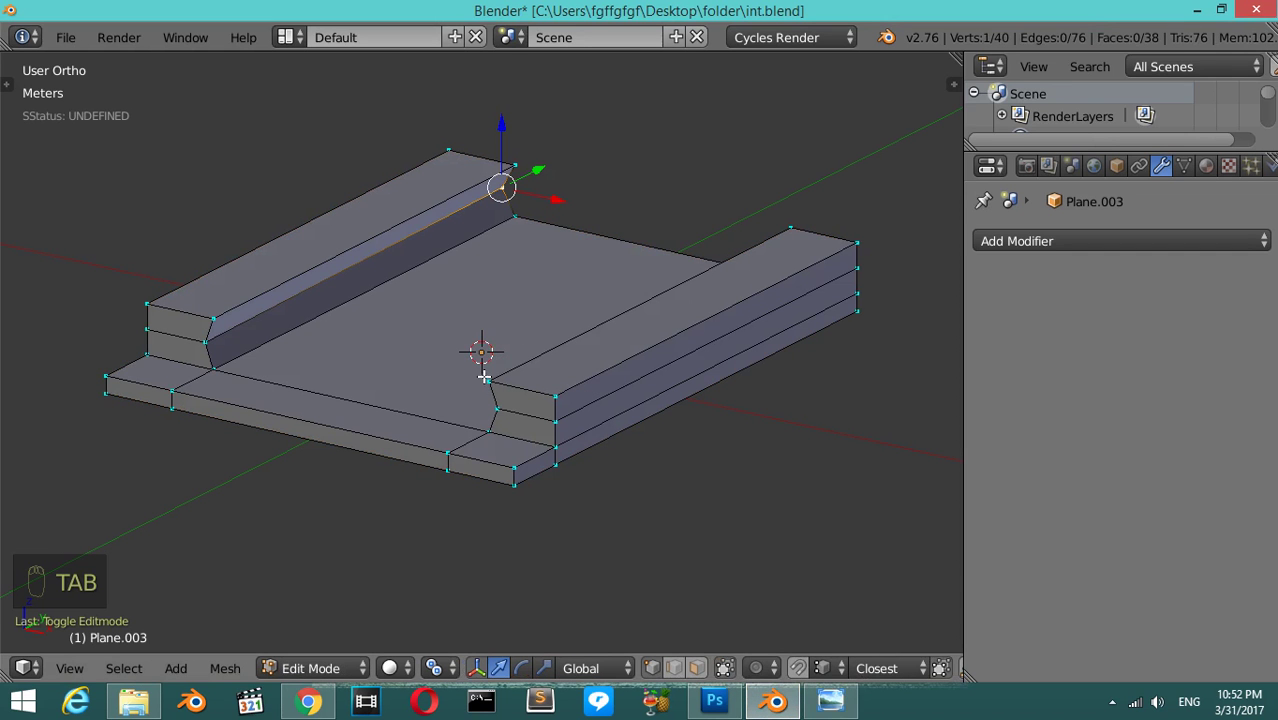
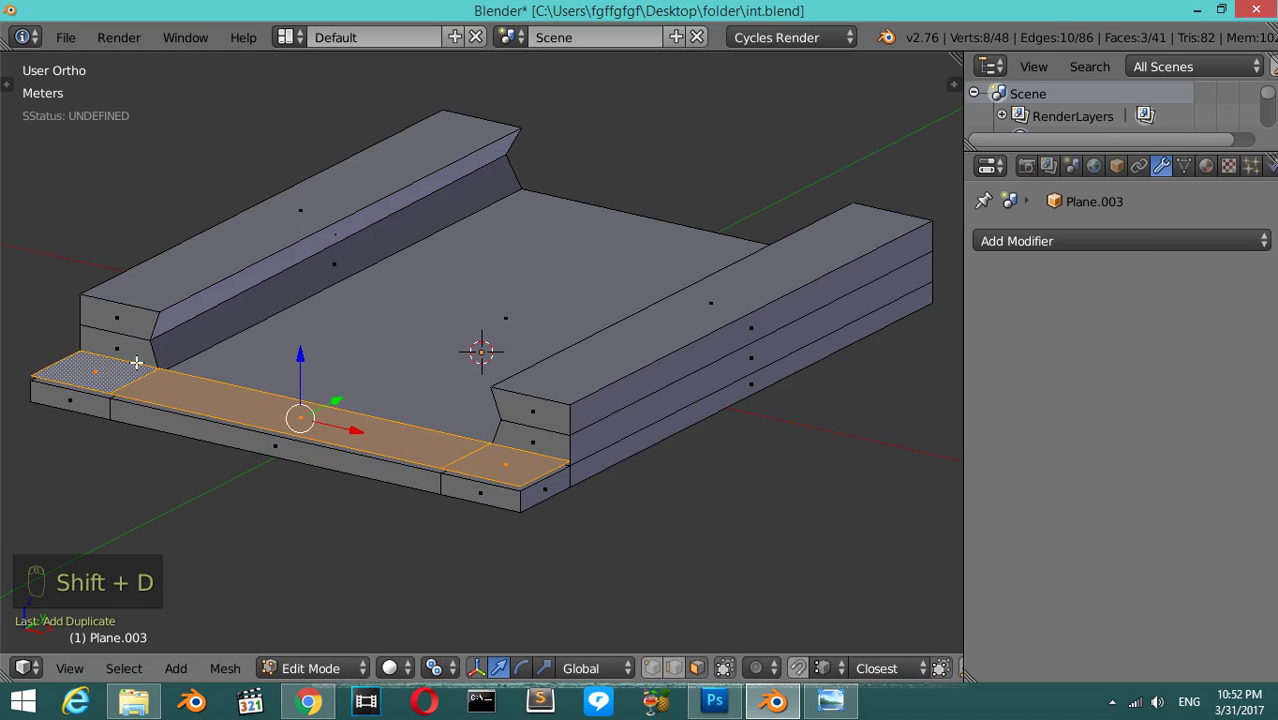
# - Extrude the seat base's front strip upward into a lip matching the side bolsters
pyautogui.press('e')
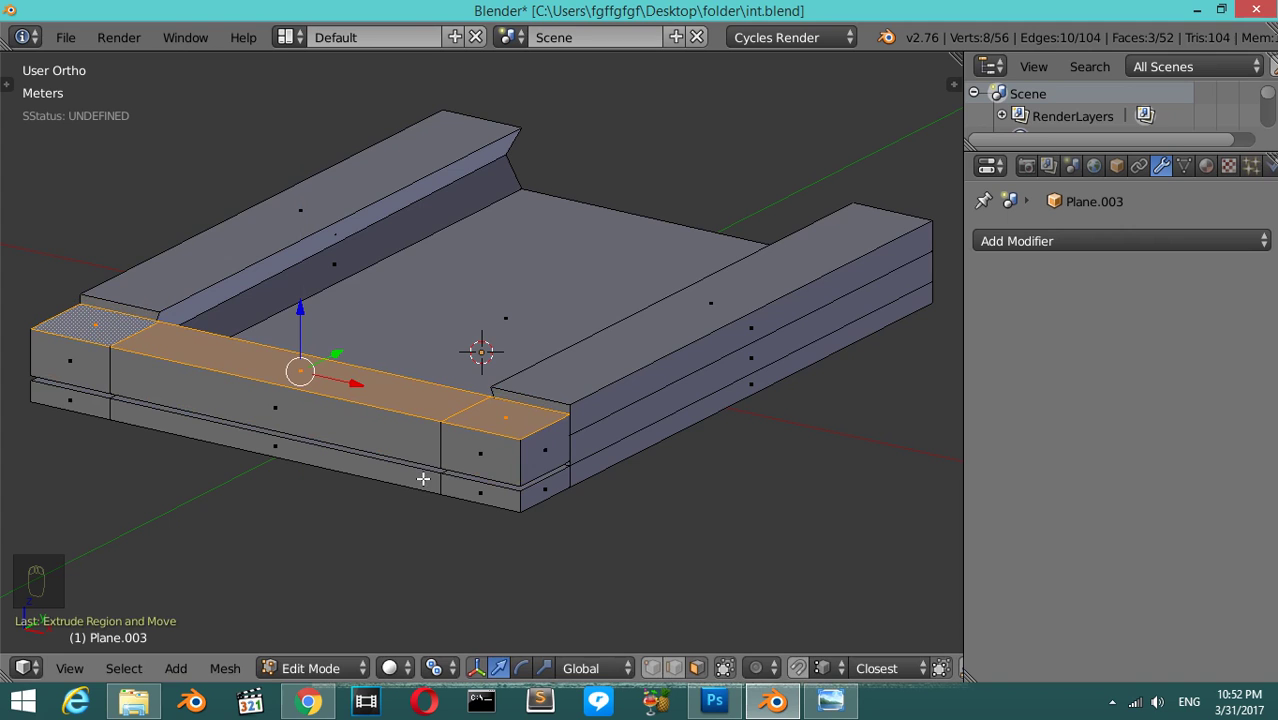
pyautogui.press('Tab')
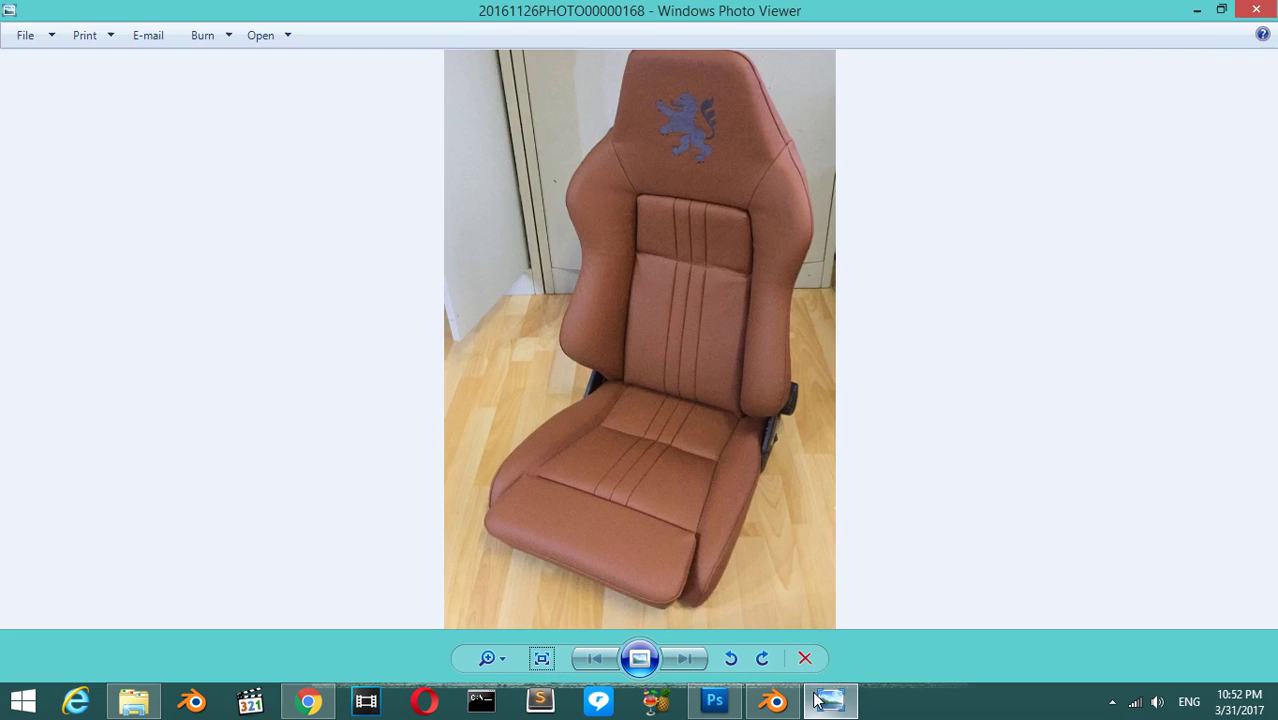
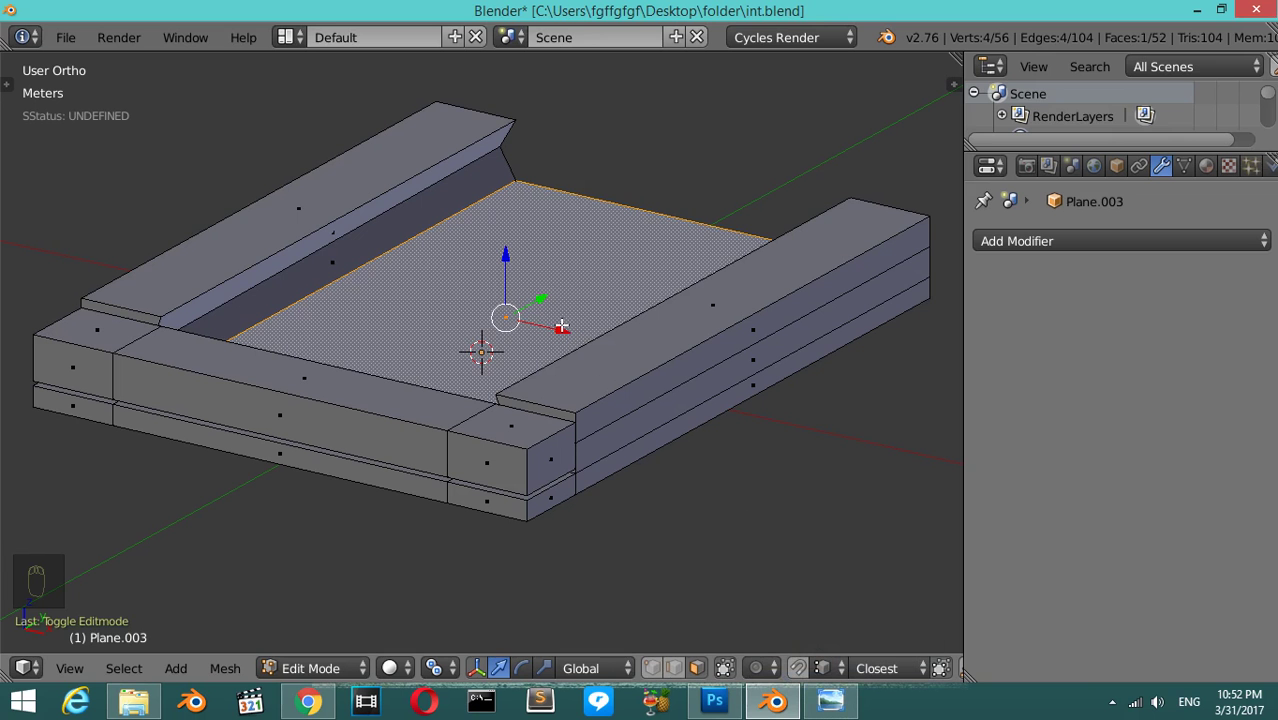
# - Duplicate the seat base's centre face, separate it and extrude it into a thick cushion slab
pyautogui.press('shift+d')
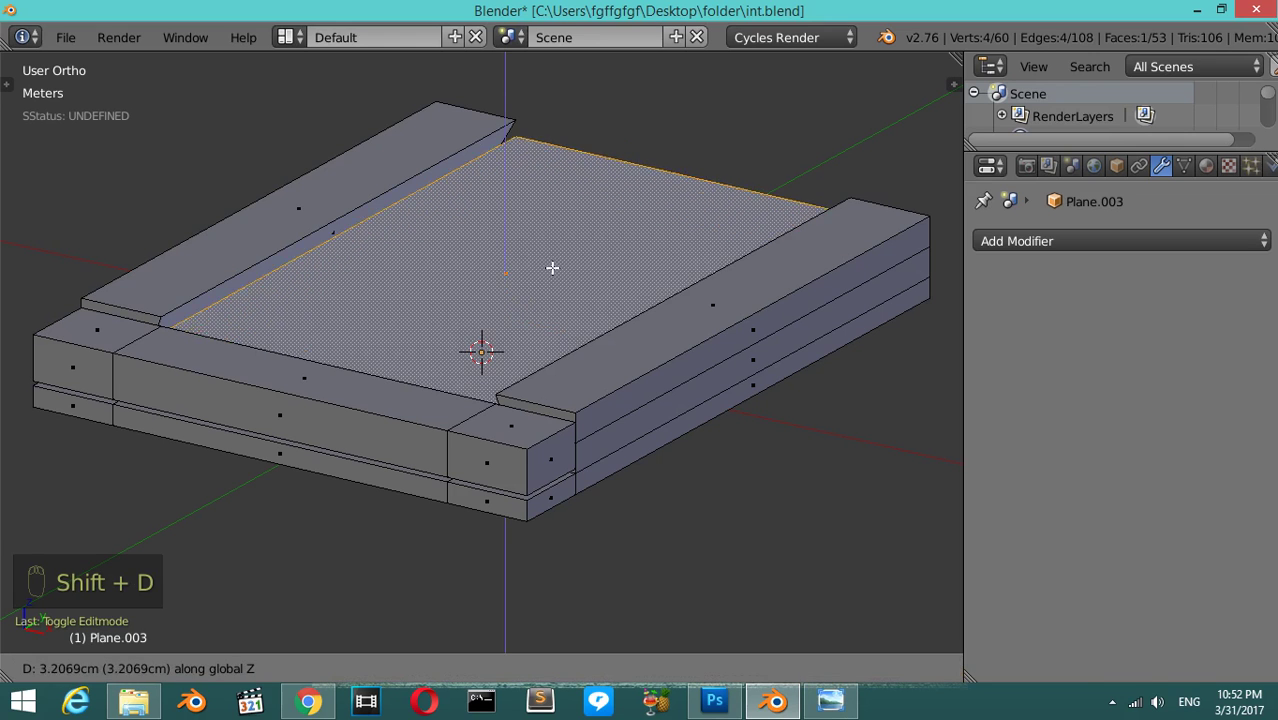
pyautogui.press('p')
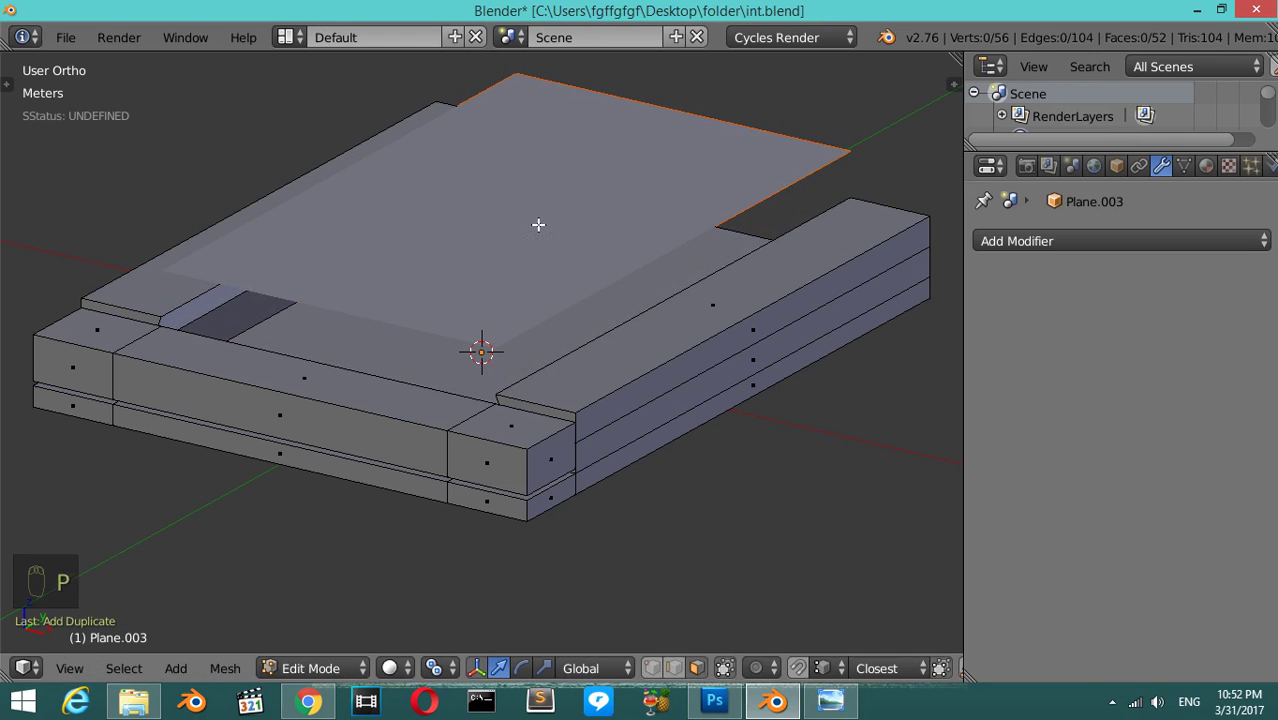
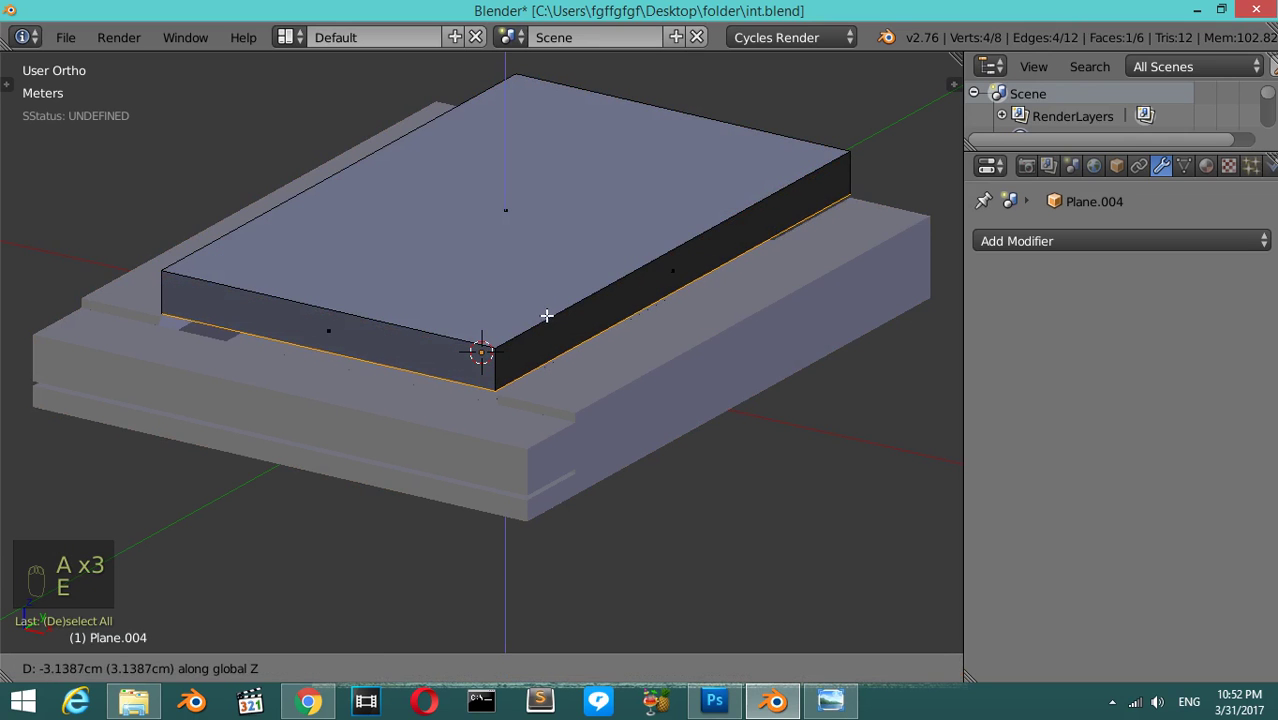
pyautogui.press('a')
pyautogui.press('a')
pyautogui.press('ctrl+n')
pyautogui.press('Tab')
# - Check the reference photo and cut a crosswise edge loop across the cushion slab
pyautogui.press('ctrl+shift+alt+c')
pyautogui.moveTo(512, 191); pyautogui.dragTo(510, 237)
pyautogui.middleClick(525, 228)
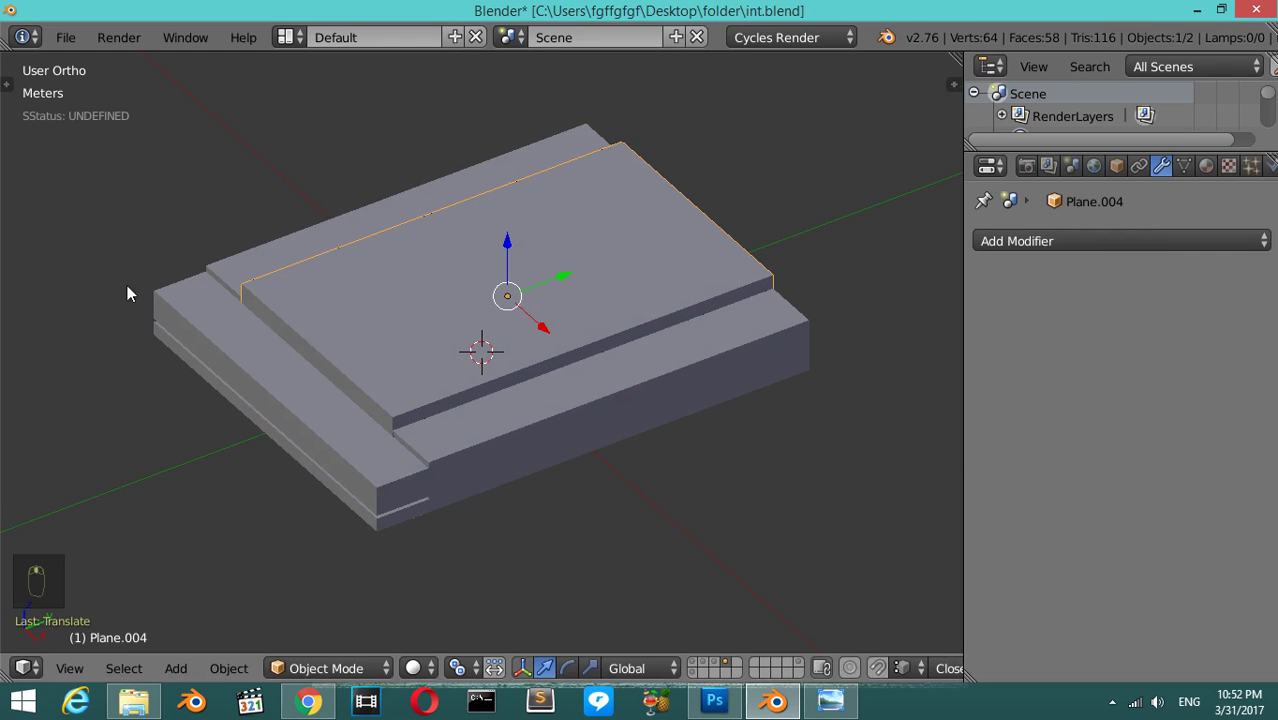
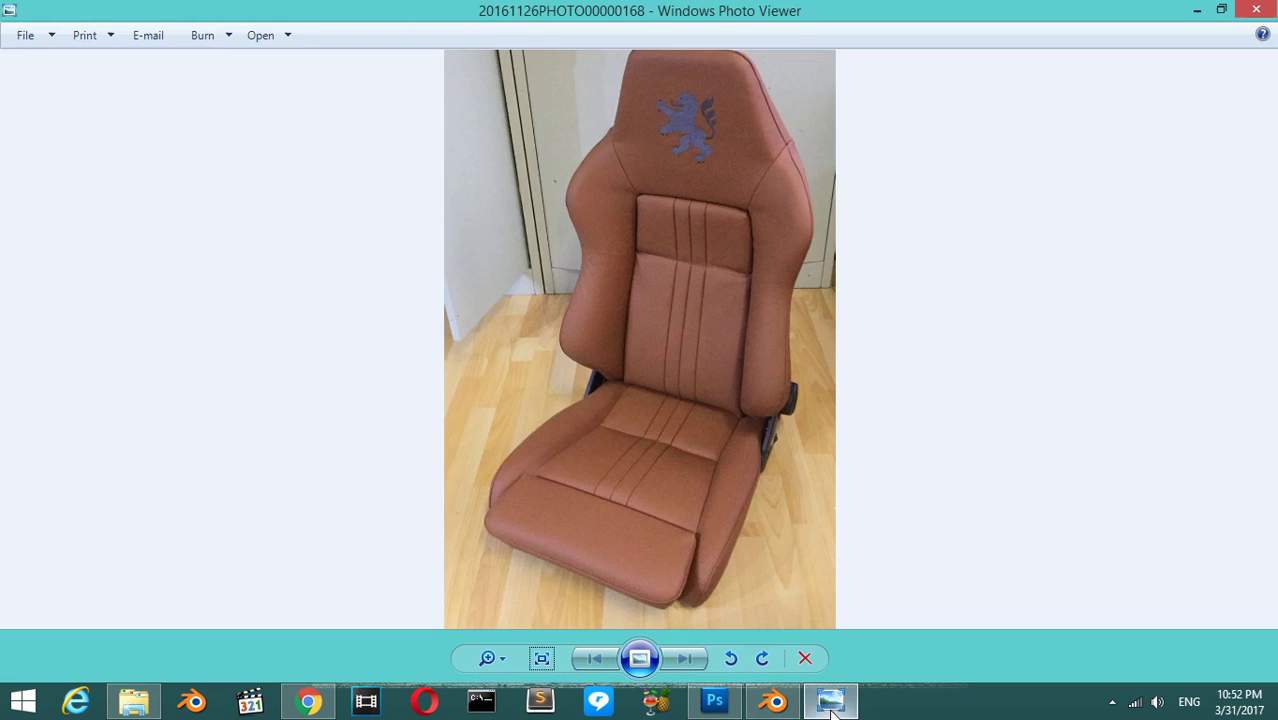
pyautogui.press('Tab')
pyautogui.press('ctrl+r')
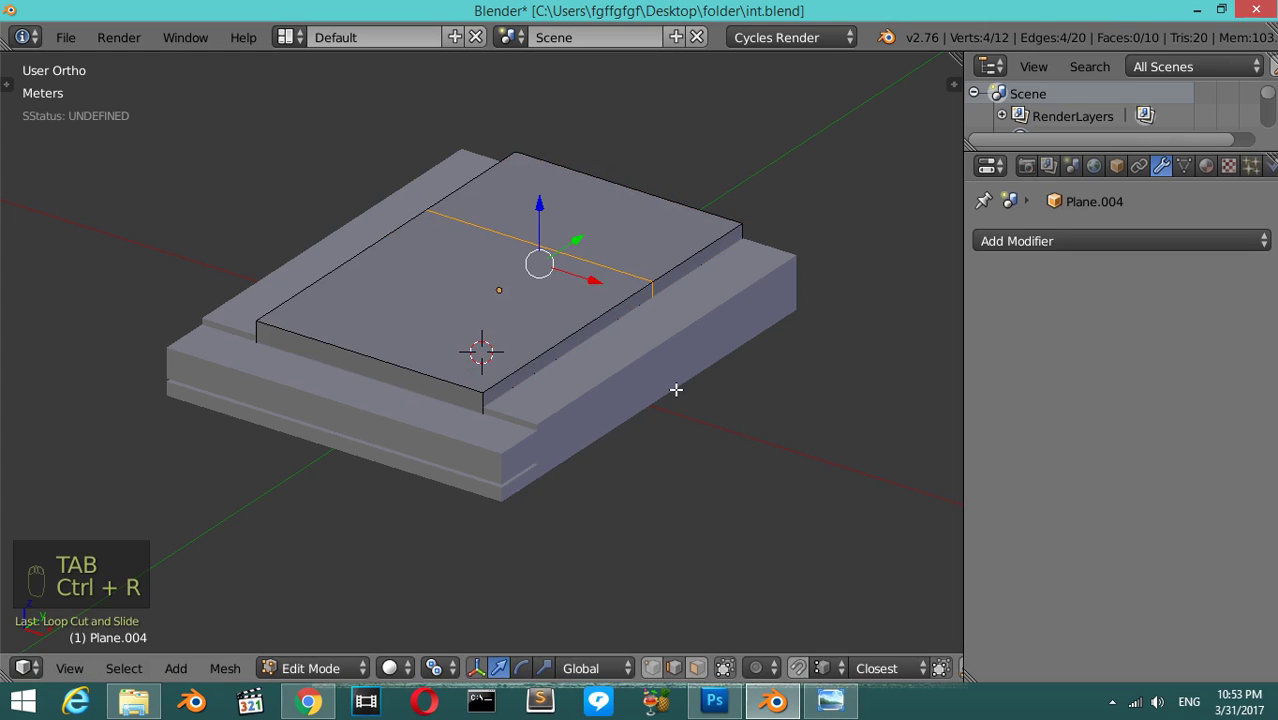
# - Bevel the cushion's crosswise loop into a thin double-edged stitching groove
pyautogui.press('ctrl+b')
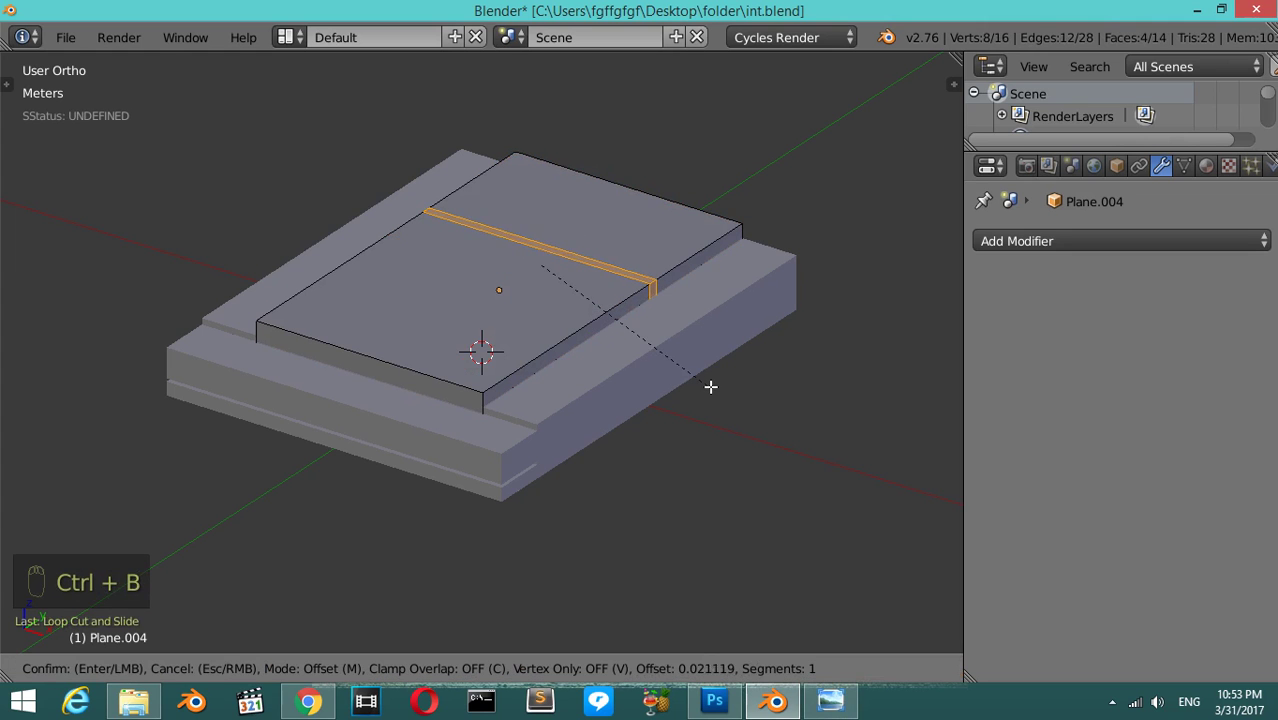
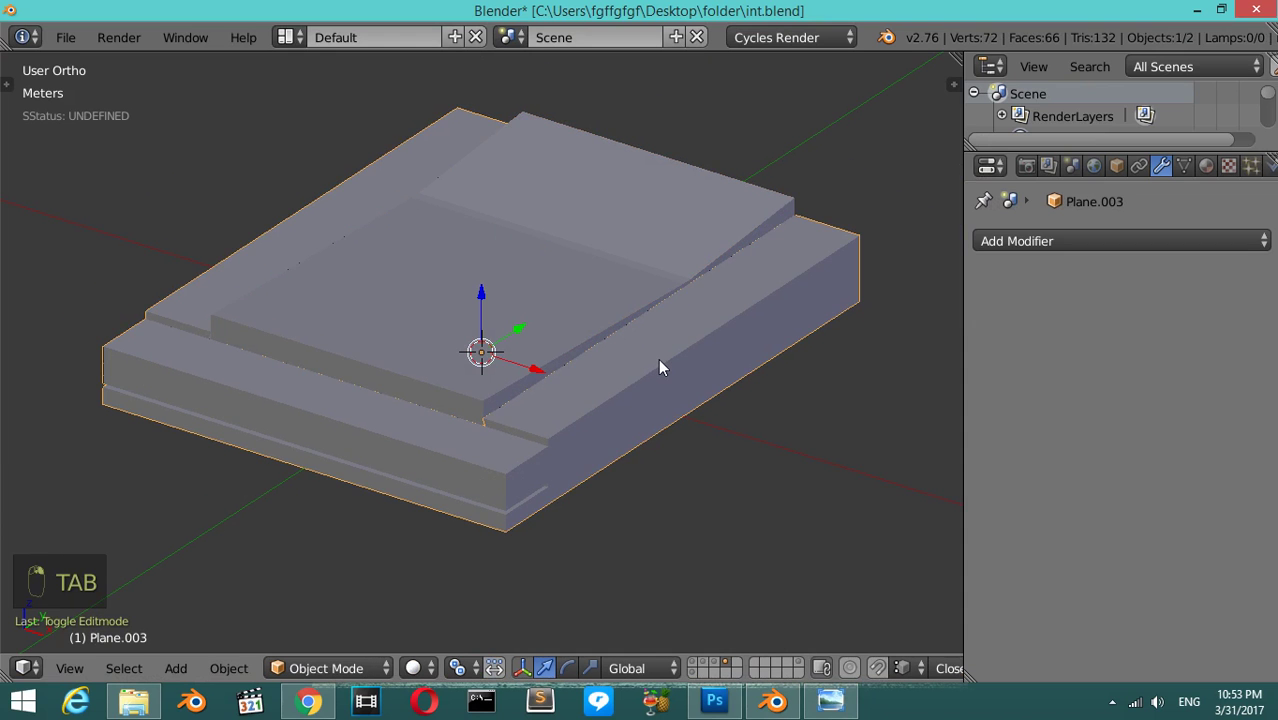
# - Add subdivision smoothing to the seat base and raise its level to 3
pyautogui.press('ctrl+2')
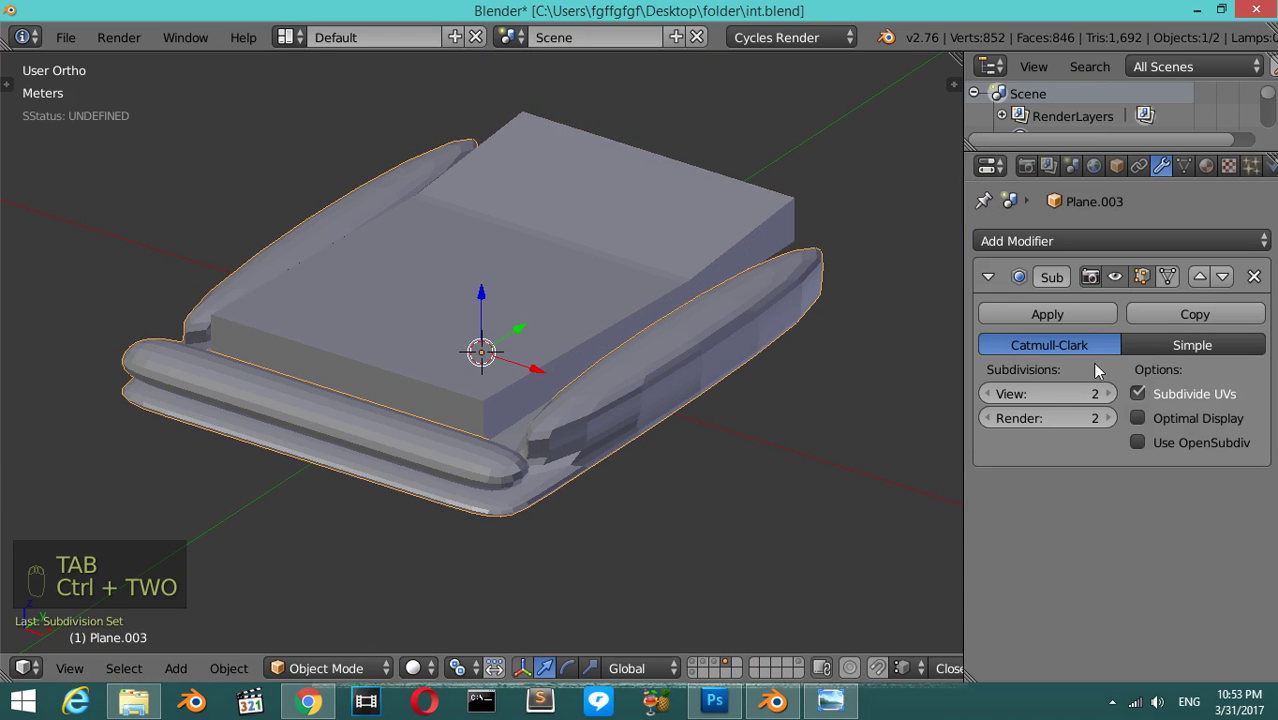
pyautogui.moveTo(1116, 418); pyautogui.dragTo(127, 420)
pyautogui.press('t')
pyautogui.moveTo(74, 396); pyautogui.dragTo(667, 552)
pyautogui.press('t')
pyautogui.moveTo(452, 376); pyautogui.dragTo(684, 489)
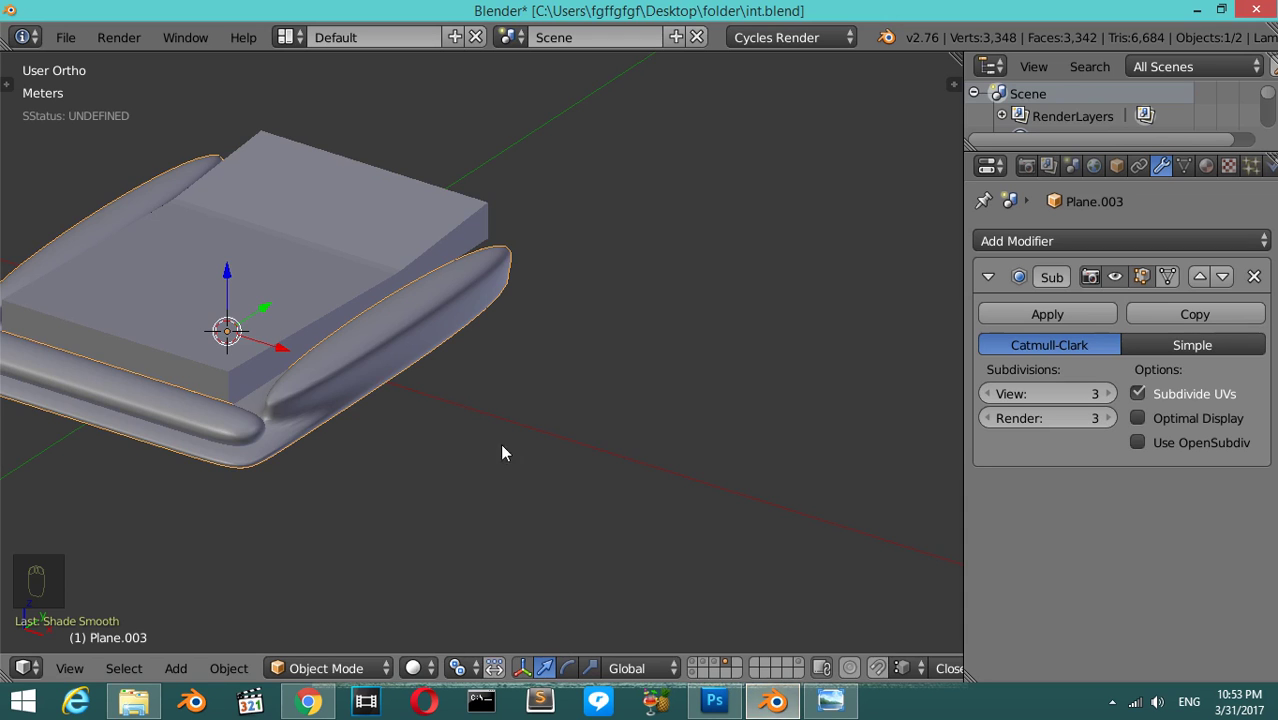
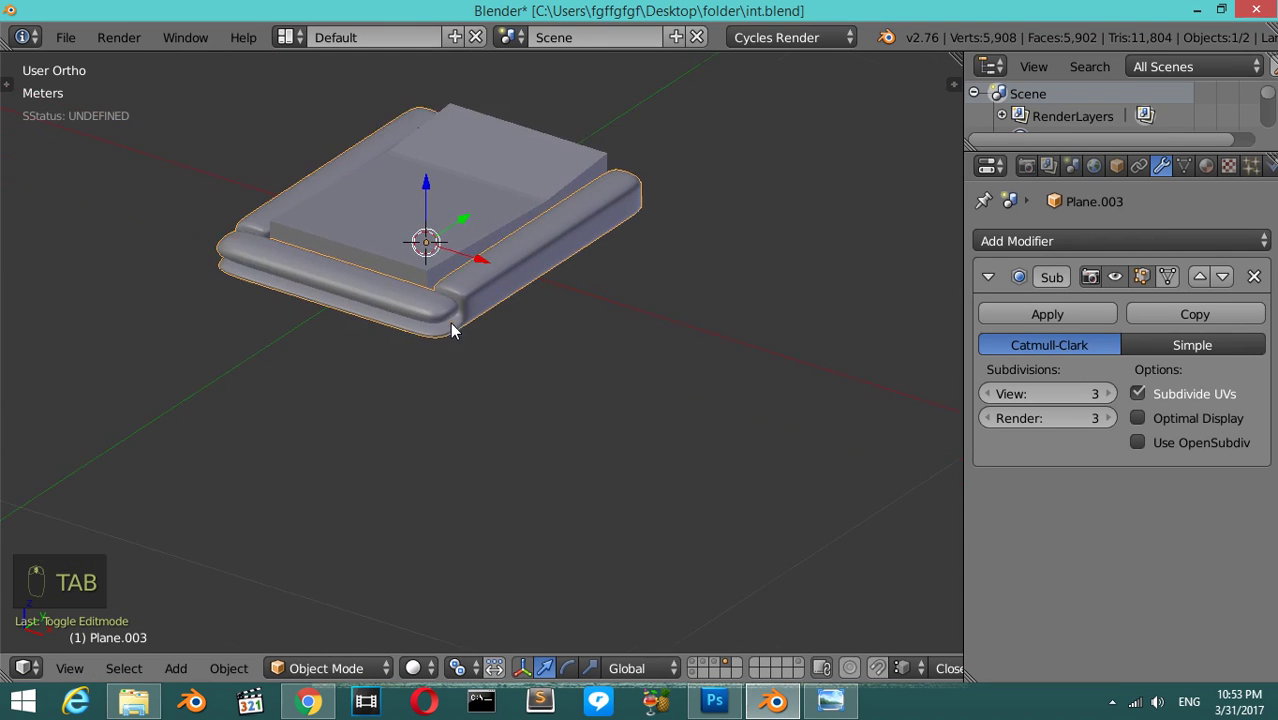
# - Add supporting edge loops near the base corners and slide them toward the outer edges
pyautogui.press('Tab')
pyautogui.press('ctrl+r')
pyautogui.press('Tab')
pyautogui.press('Tab')
pyautogui.press('ctrl+r')
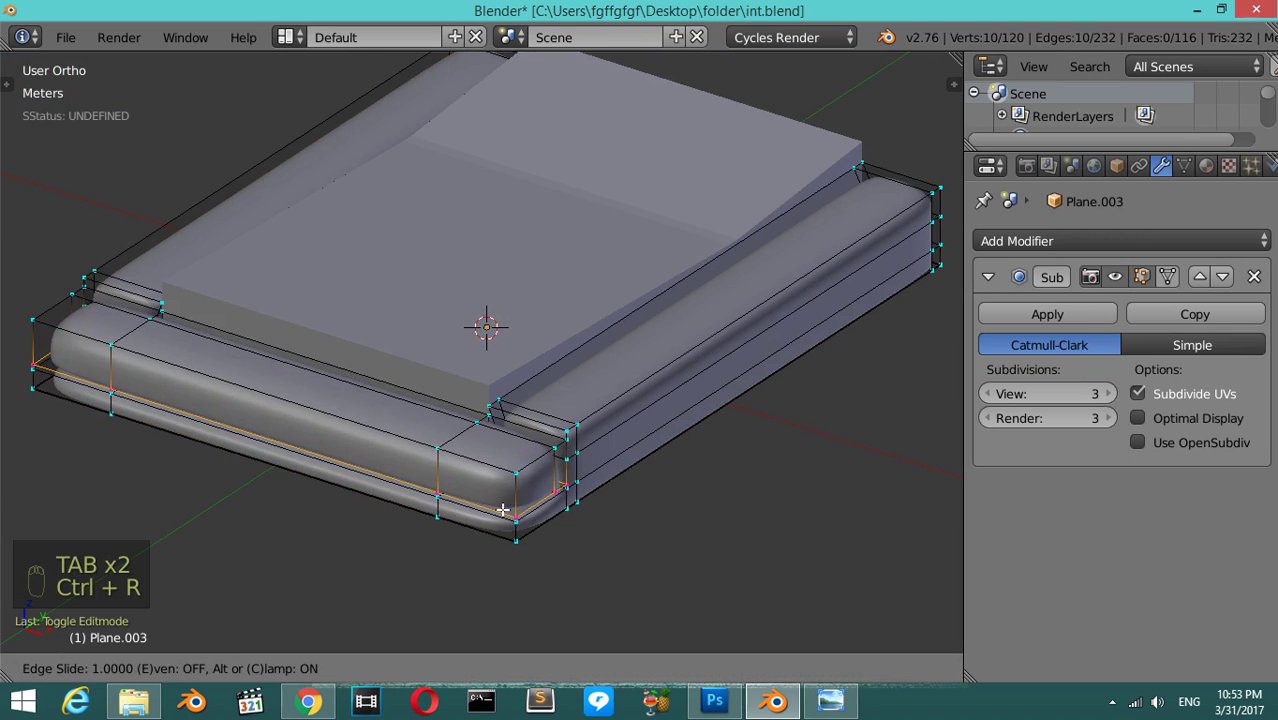
# - Add level-2 subdivision smoothing to the cushion slab with edge loops near its borders
pyautogui.press('Tab')
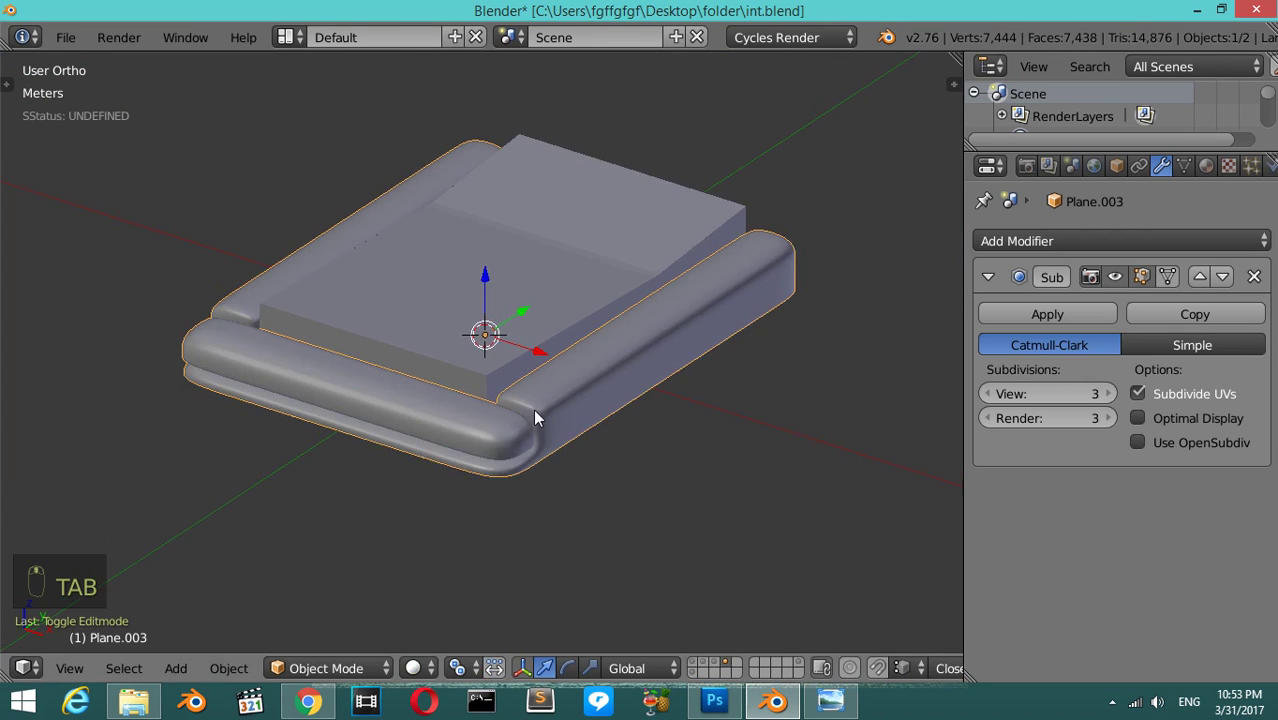
pyautogui.press('Tab')
pyautogui.press('Tab')
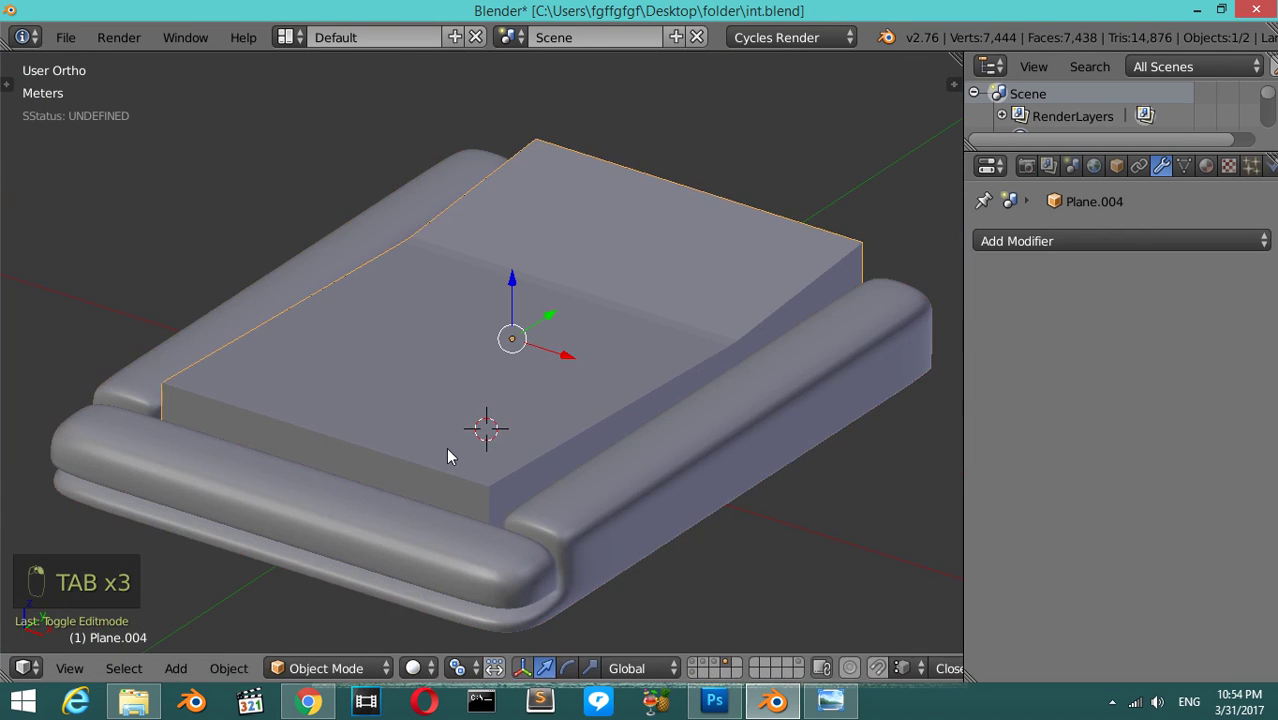
pyautogui.press('ctrl+2')
pyautogui.press('Tab')
pyautogui.press('ctrl+r')
pyautogui.press('ctrl+r')
pyautogui.press('ctrl+r')
# - Orbit around the smoothed cushion to review it and return to mesh editing
pyautogui.press('Tab')
pyautogui.moveTo(460, 422); pyautogui.dragTo(76, 391)
pyautogui.press('t')
pyautogui.moveTo(76, 391); pyautogui.dragTo(476, 399)
pyautogui.press('t')
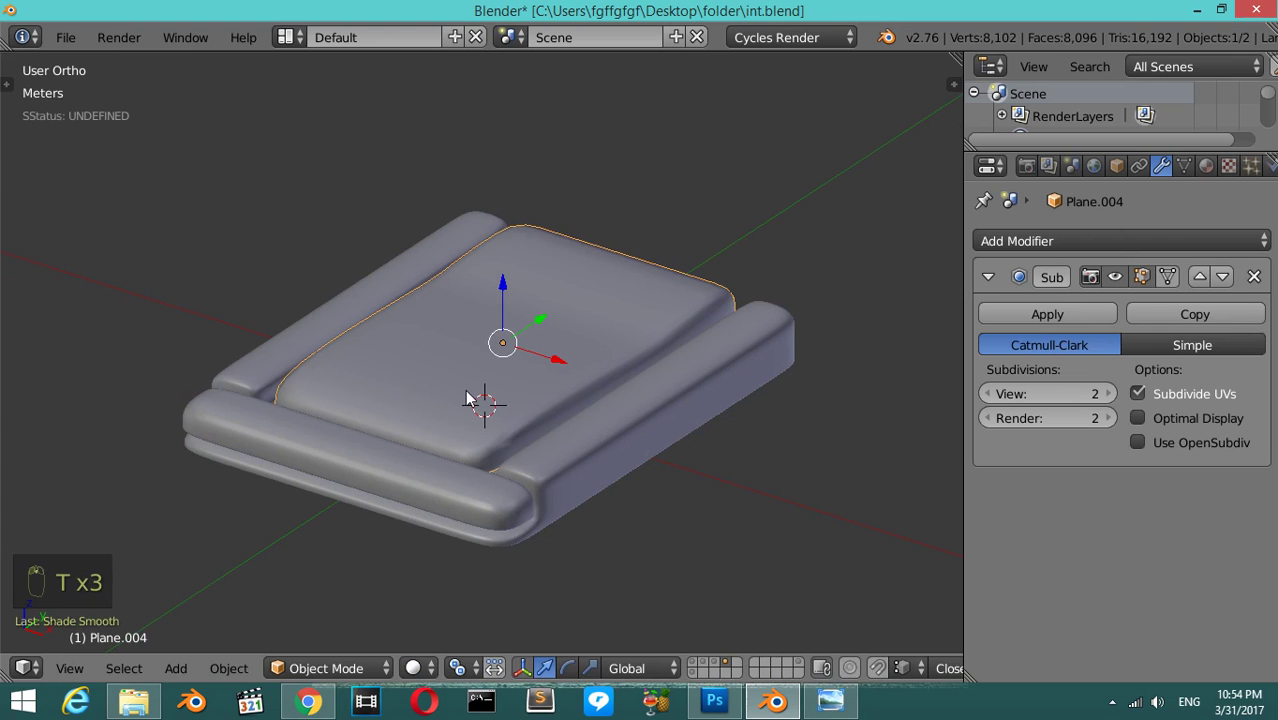
pyautogui.press('Tab')
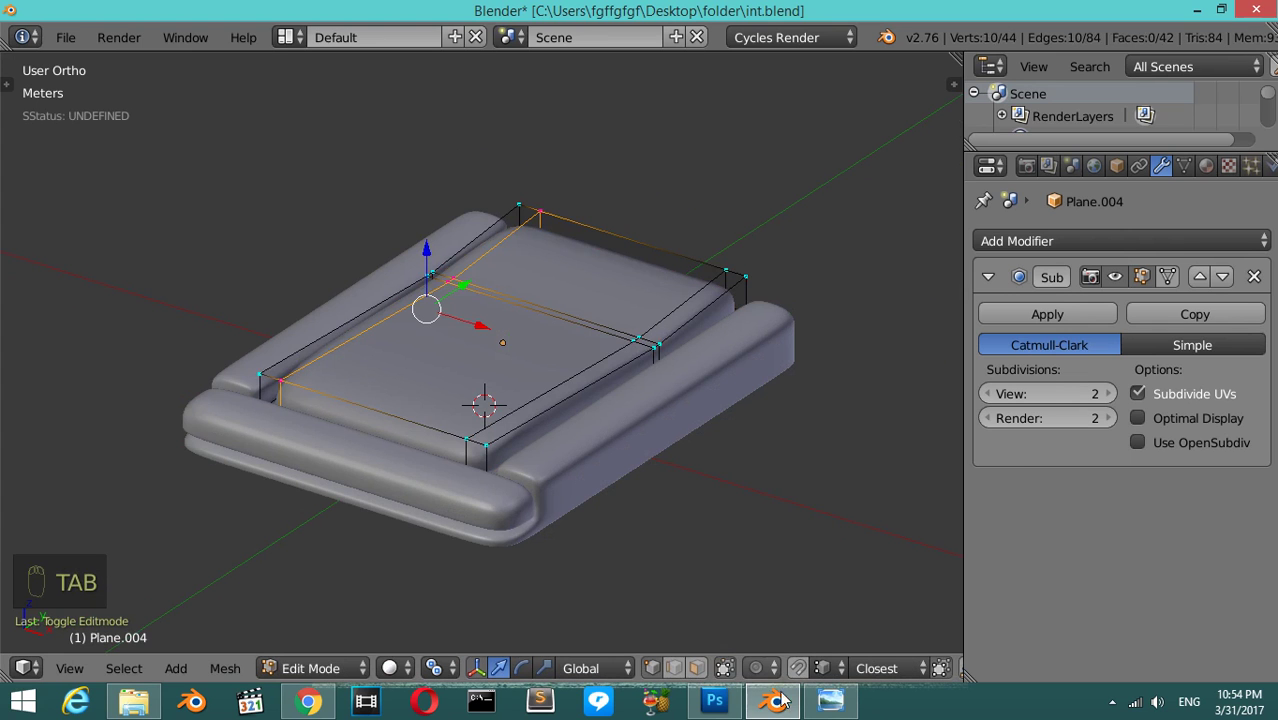
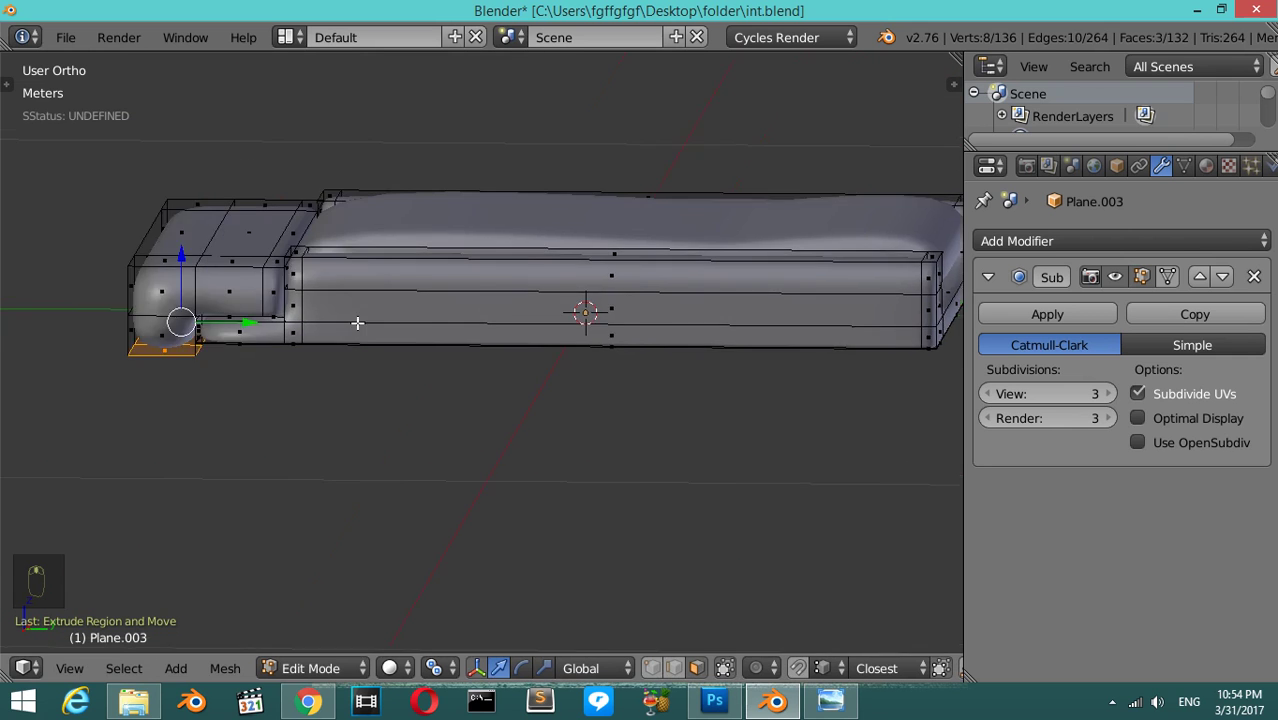
# - Add vertical and horizontal holding loops at the bolster ends and delete the unwanted edges
pyautogui.press('Tab')
pyautogui.press('Tab')
pyautogui.press('ctrl+r')
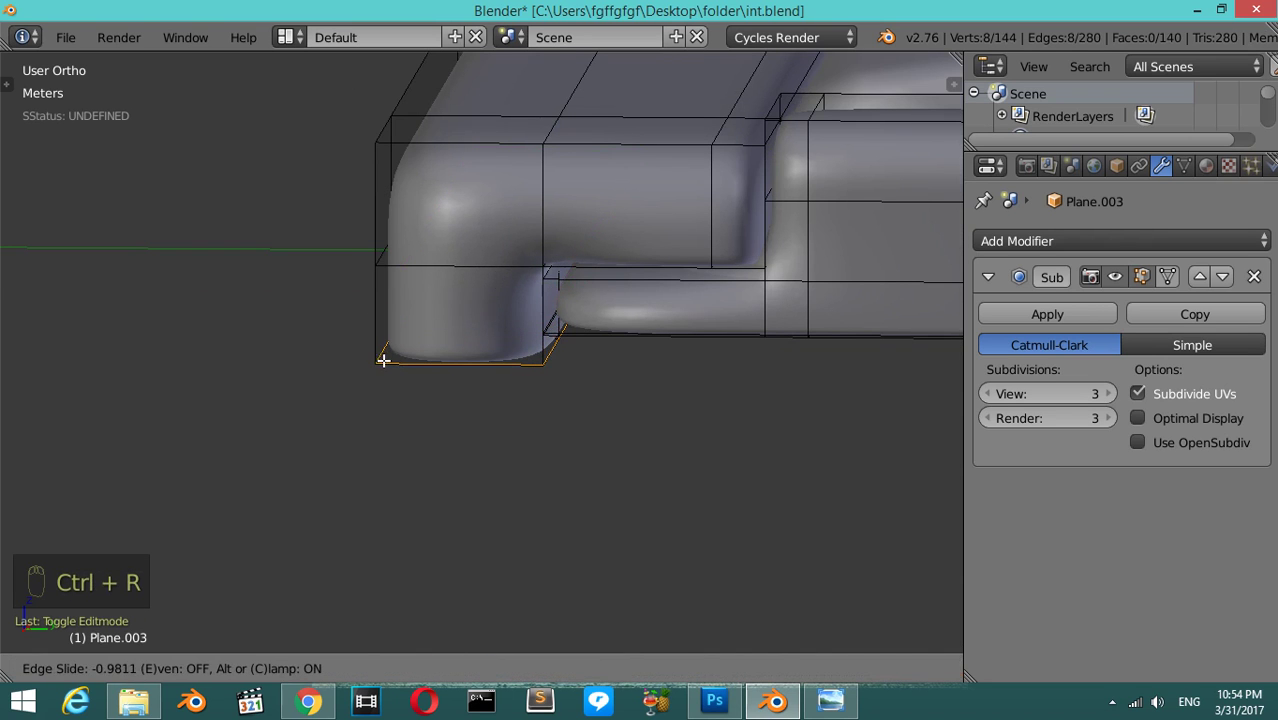
pyautogui.press('ctrl+r')
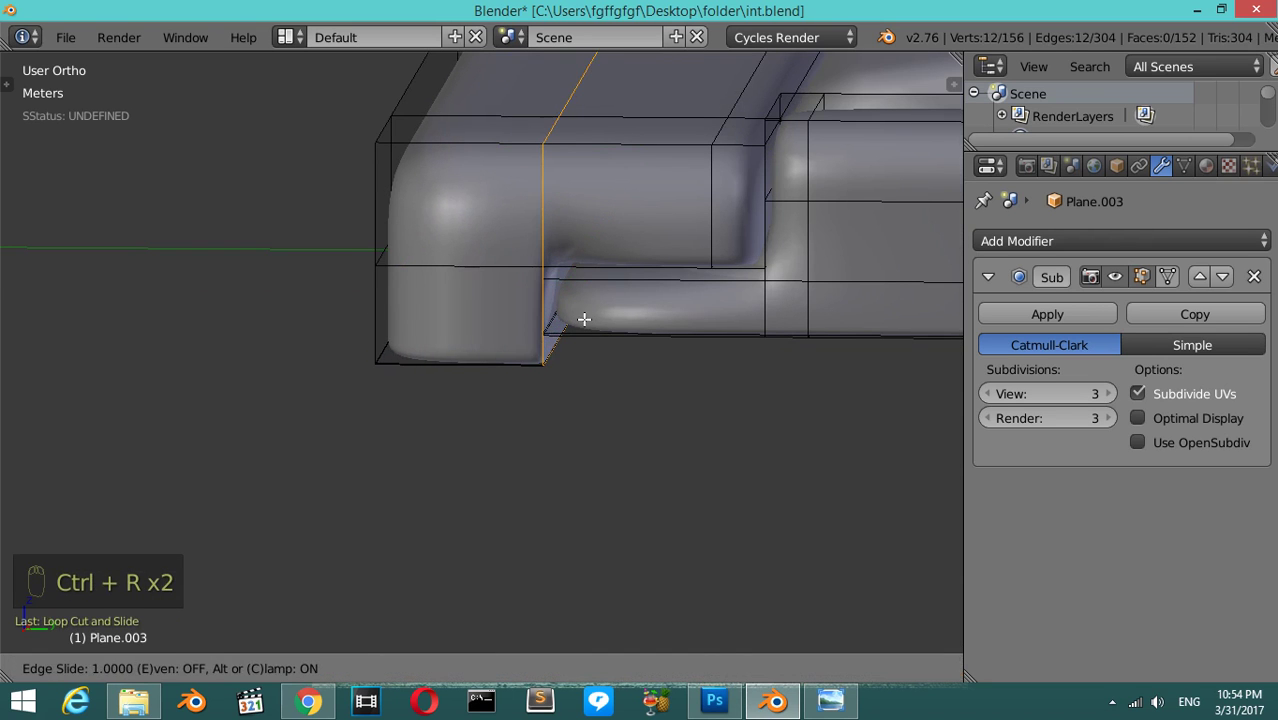
pyautogui.press('ctrl+r')
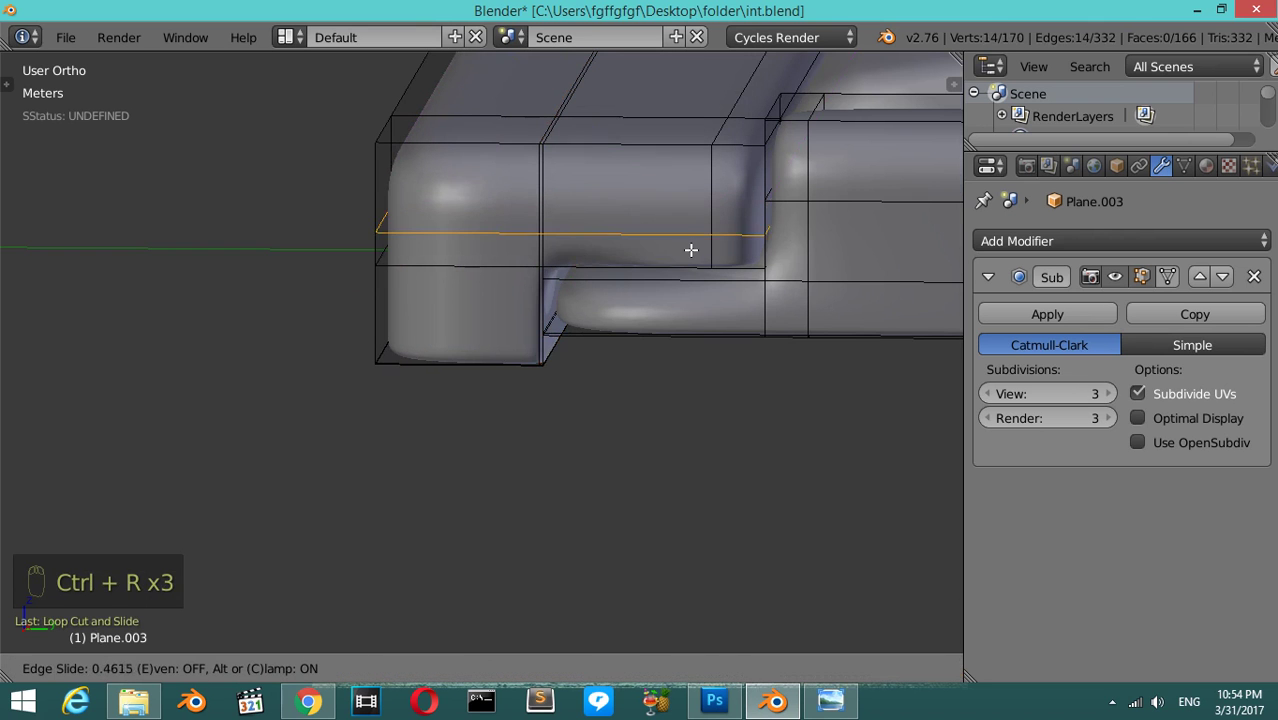
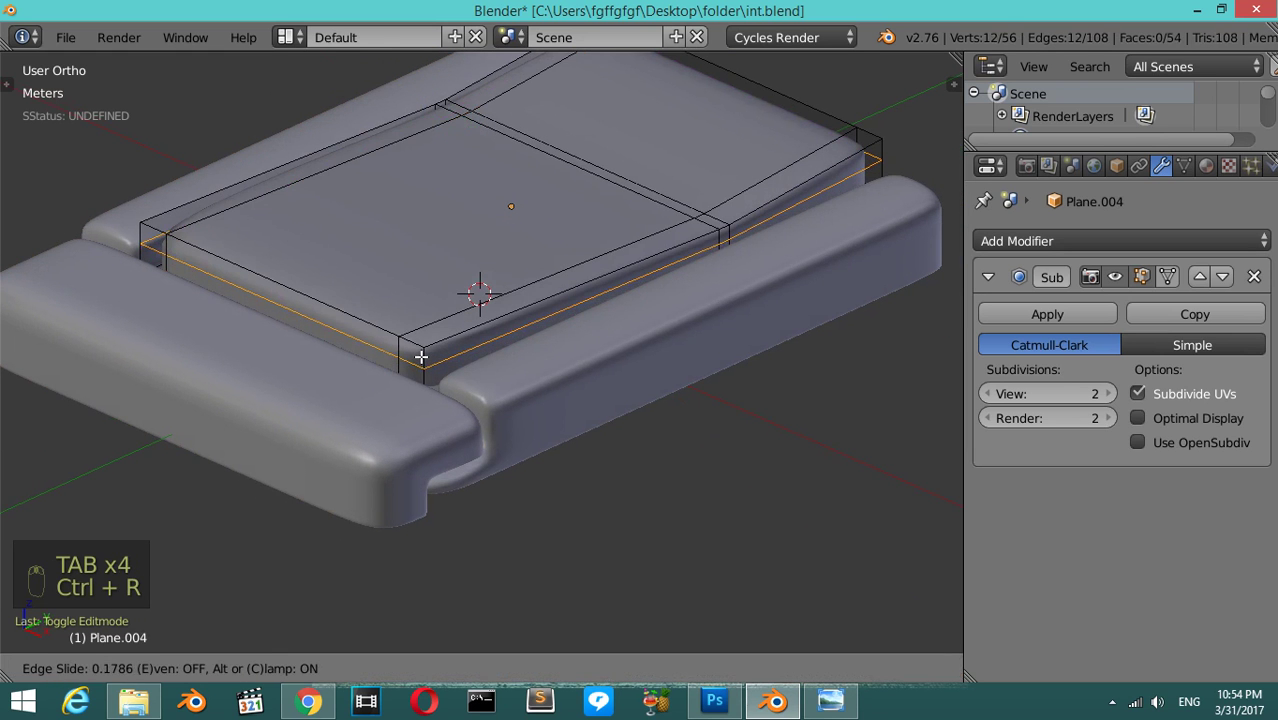
pyautogui.press('x')
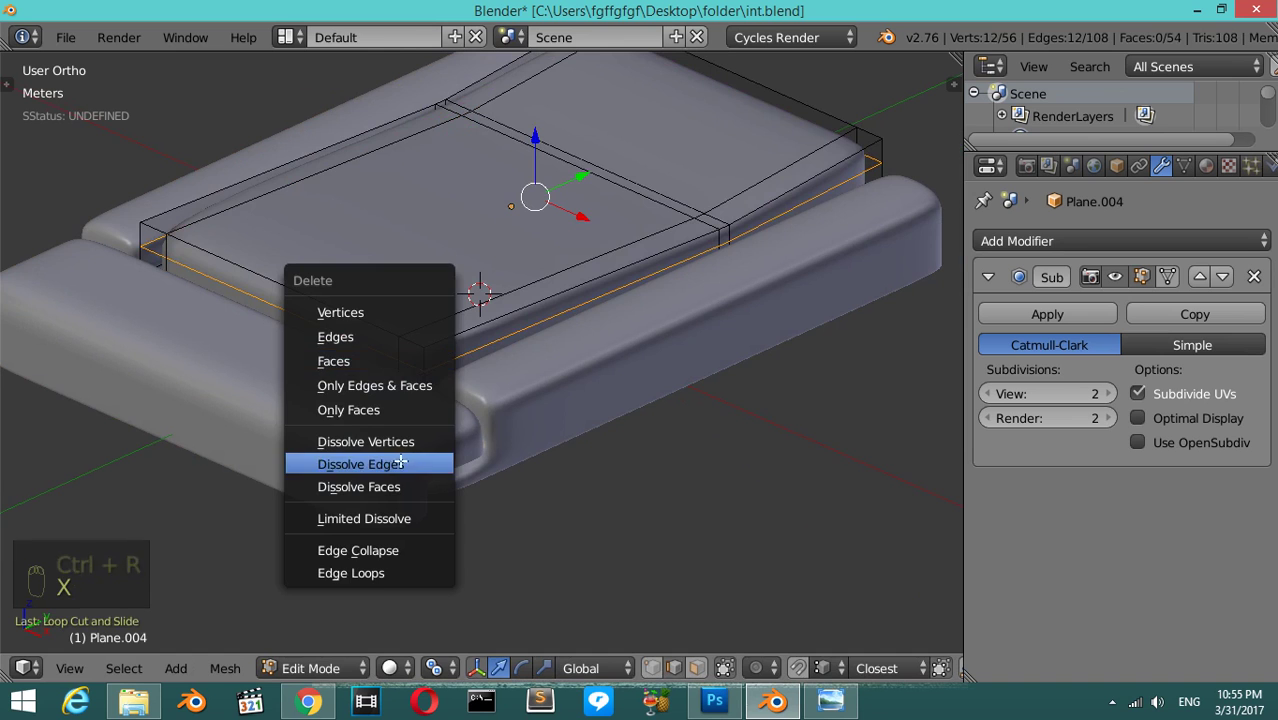
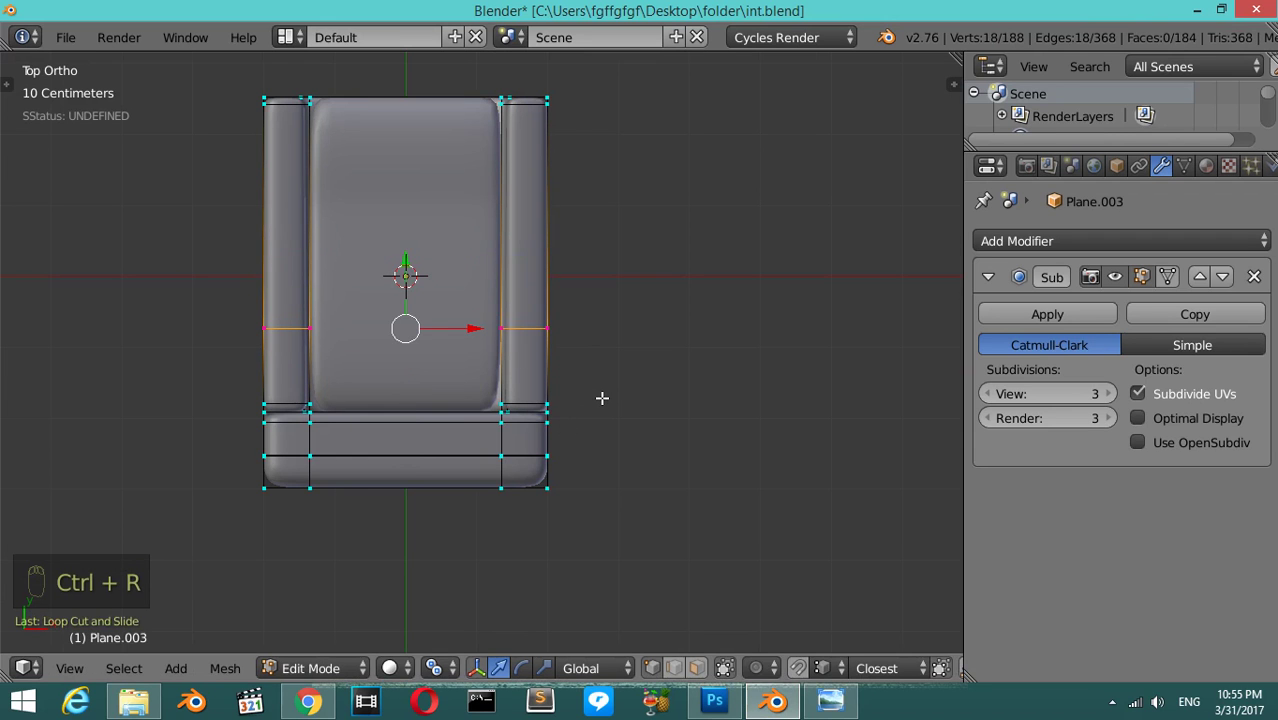
# - From top view, scale the base's middle and front edge loops outward along X to flare it
pyautogui.press('z')
pyautogui.press('a')
pyautogui.press('b')
pyautogui.press('s')
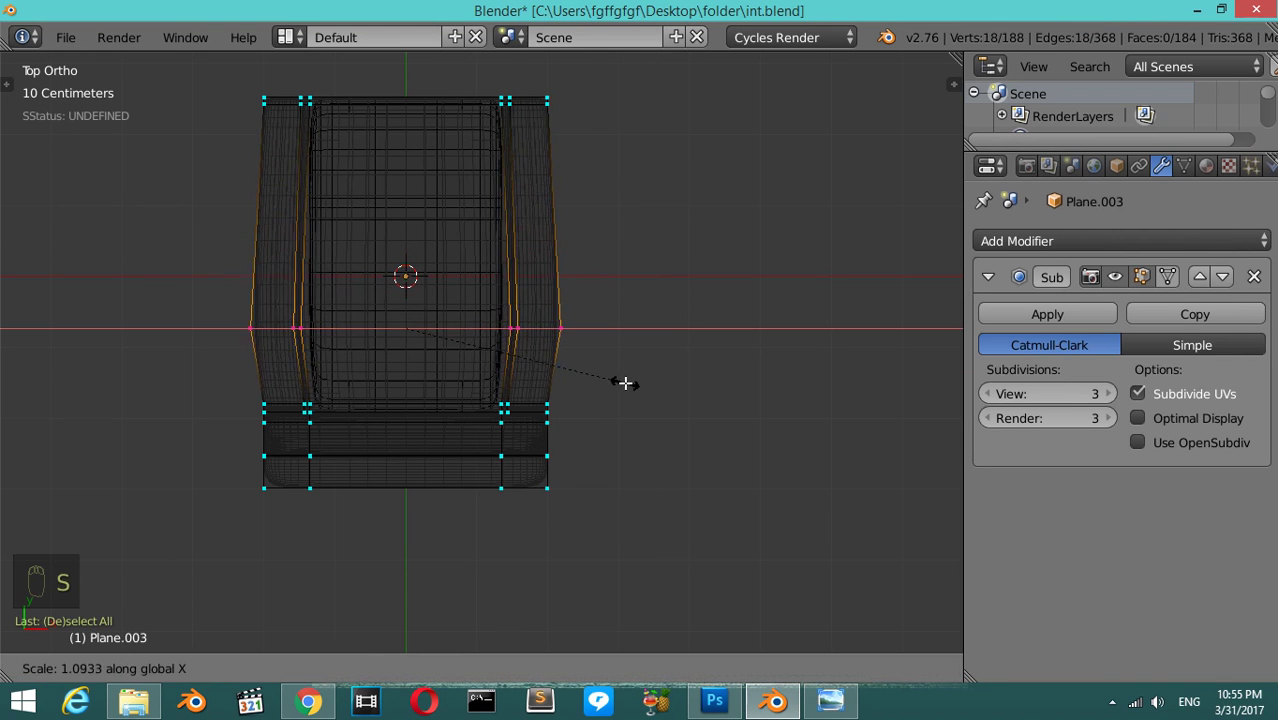
pyautogui.press('a')
pyautogui.press('b')
pyautogui.press('s')
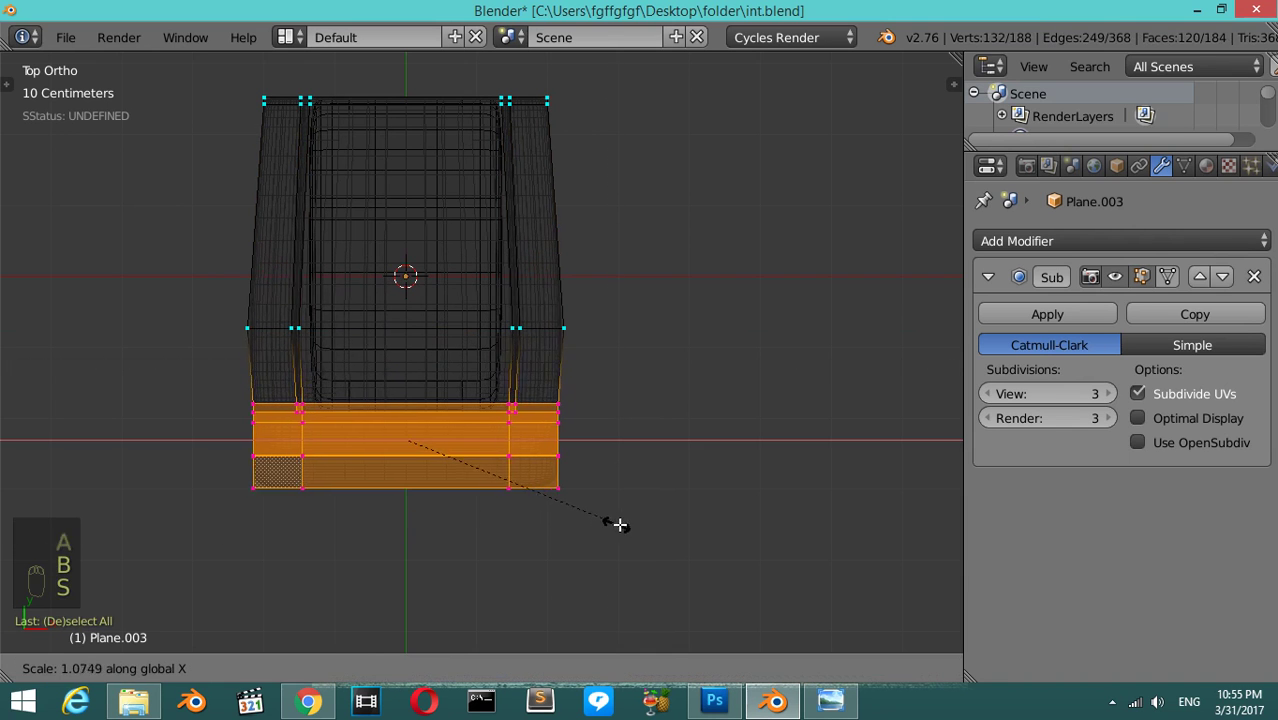
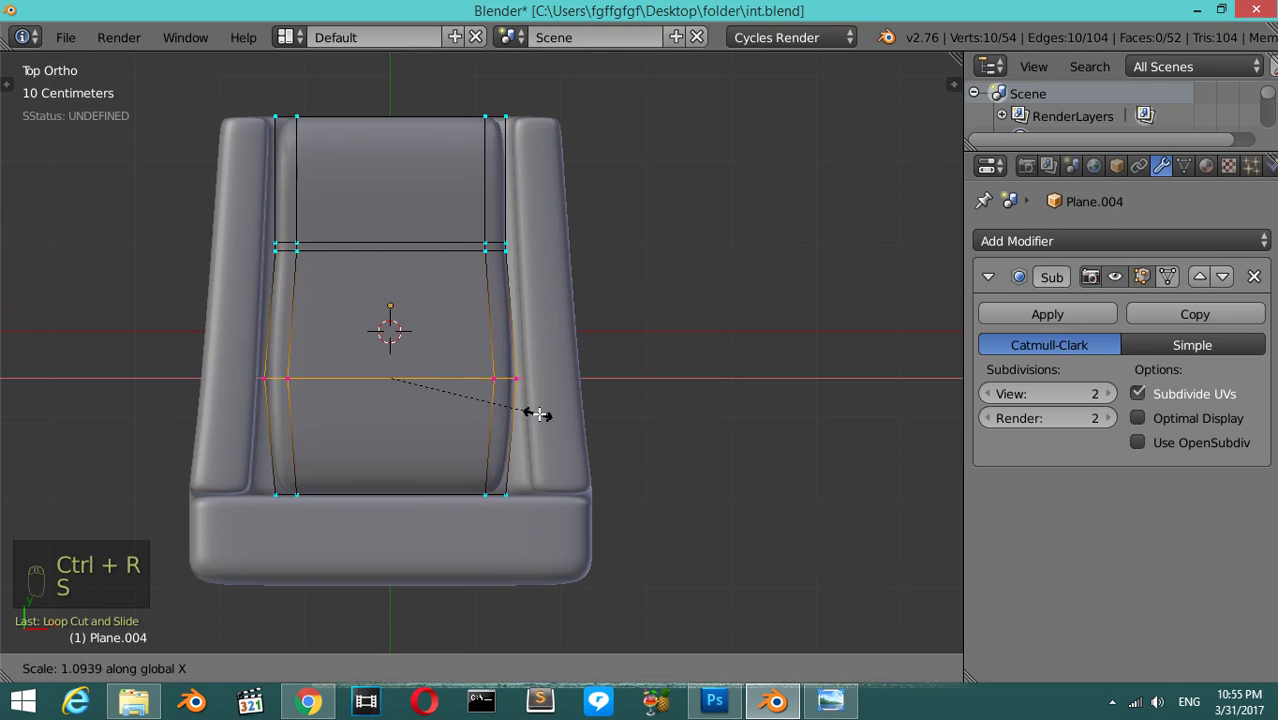
pyautogui.press('a')
# - Widen the cushion's middle and front edge loops to match the tapering bolsters
pyautogui.press('z')
pyautogui.press('a')
pyautogui.press('a')
pyautogui.press('b')
pyautogui.press('s')
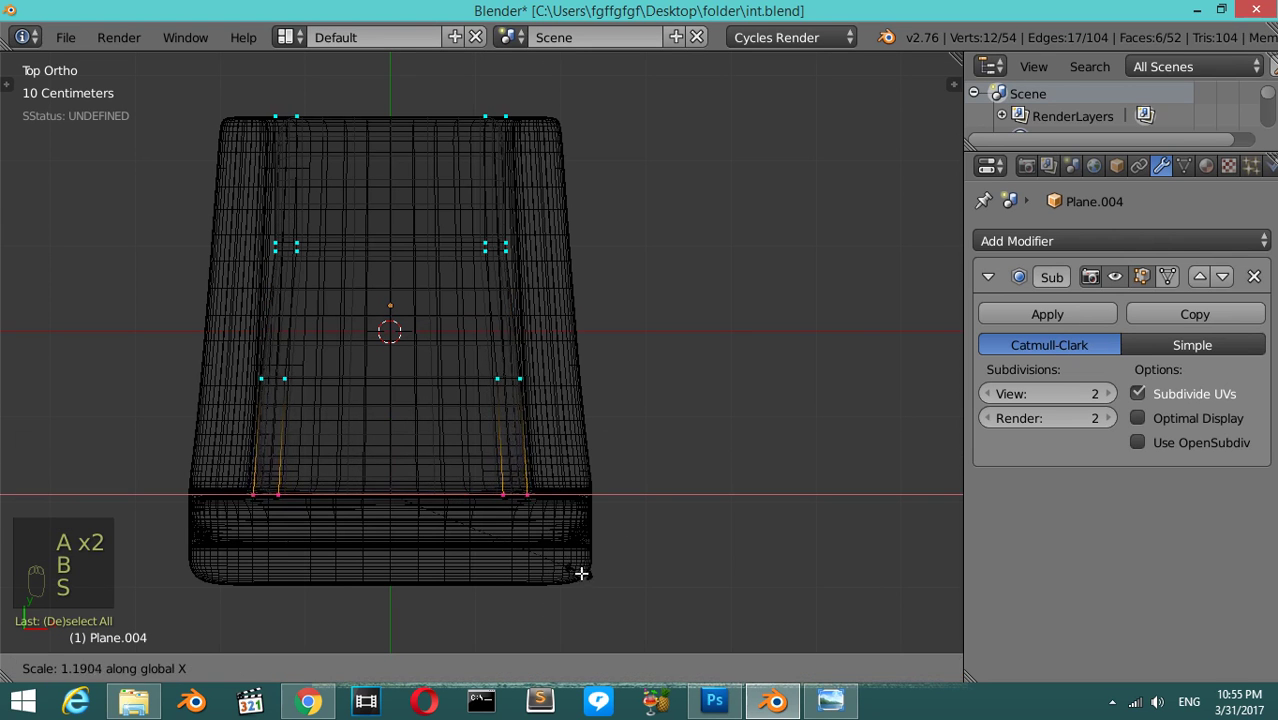
pyautogui.press('z')
pyautogui.press('Tab')
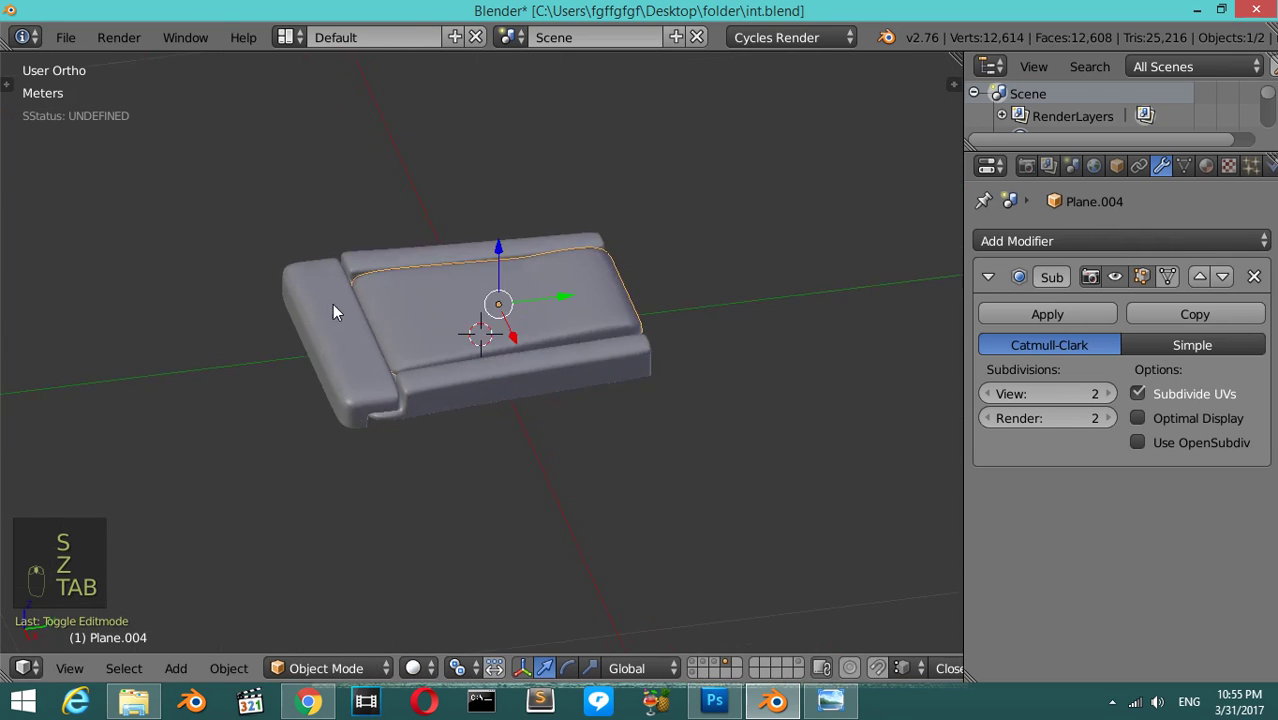
pyautogui.middleClick(436, 295)
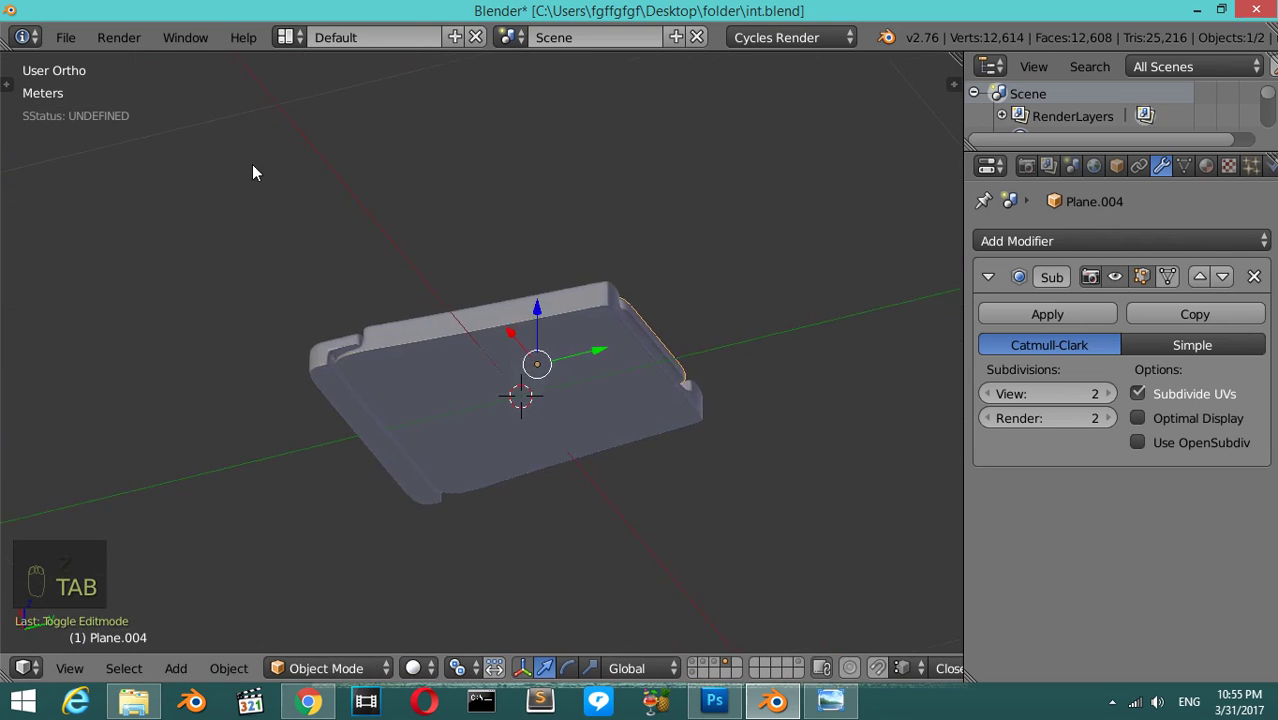
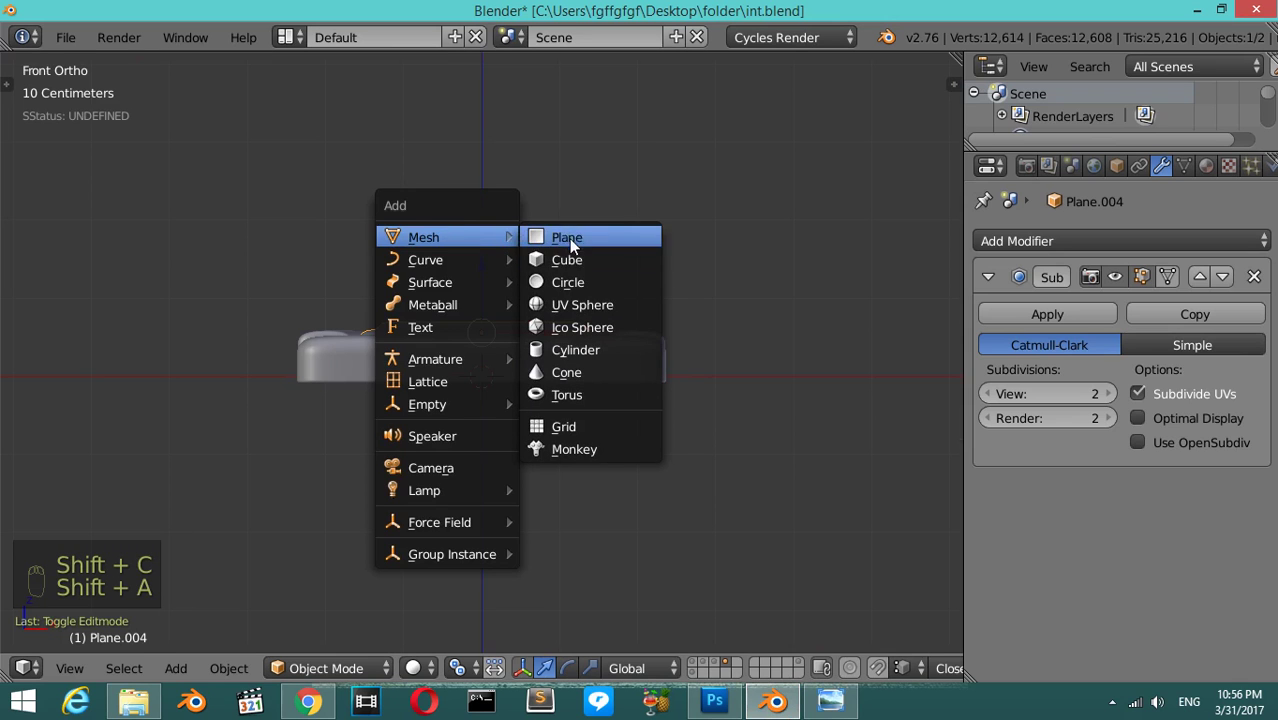
# - Stand a new plane upright above the seat and stretch it sideways
pyautogui.press('r')
pyautogui.press('s')
pyautogui.moveTo(484, 293); pyautogui.dragTo(581, 266)
pyautogui.press('s')
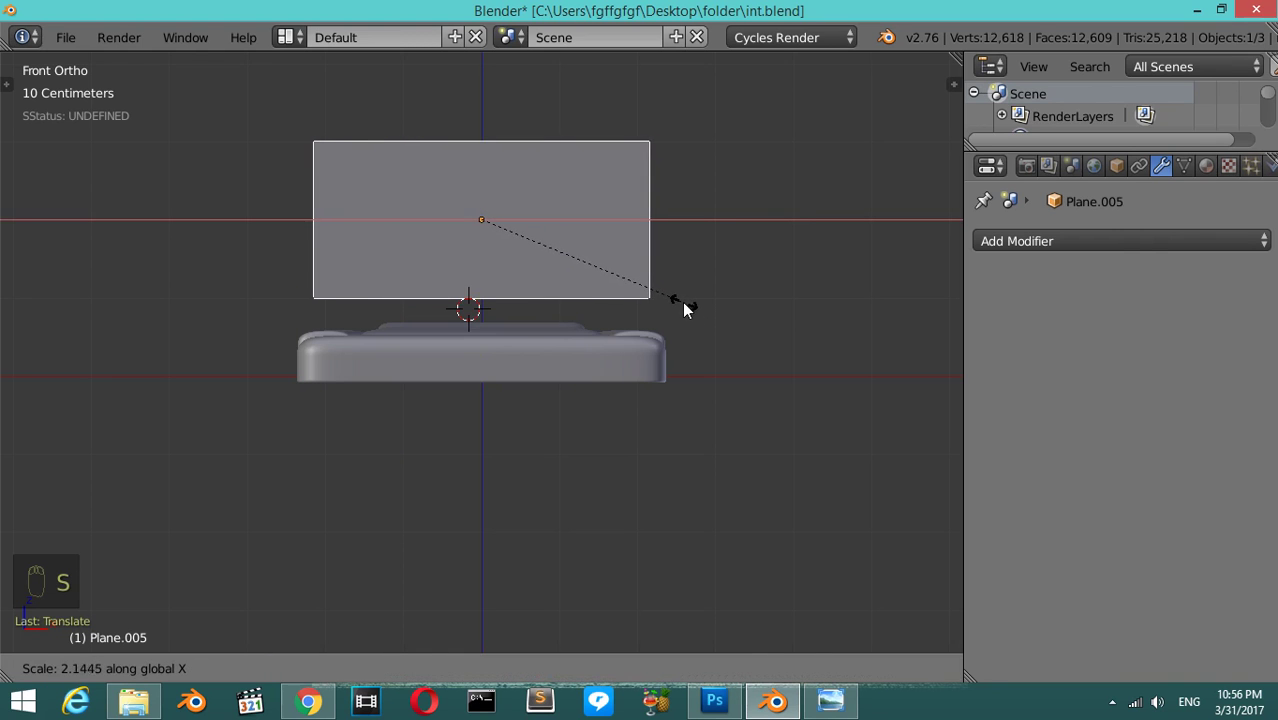
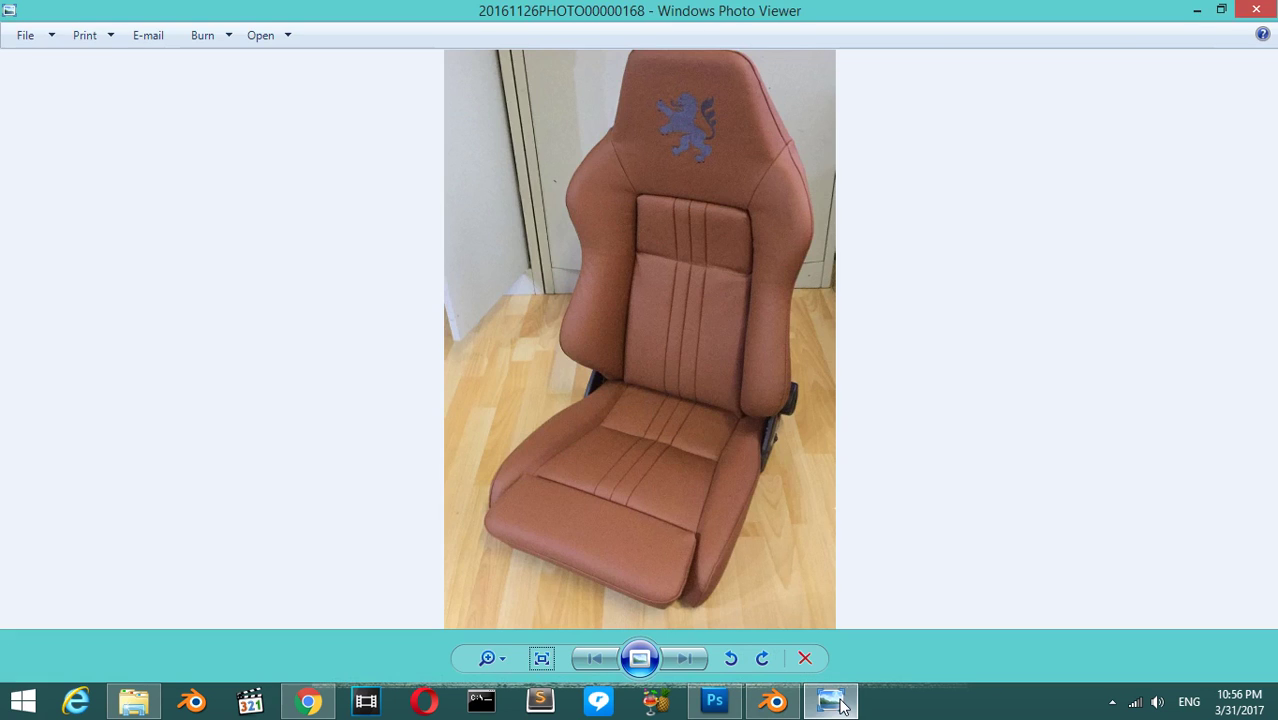
# - Mirror the upright plane across X and start a crosswise loop cut on it
pyautogui.middleClick(780, 626)
pyautogui.press('Tab')
pyautogui.press('ctrl+r')
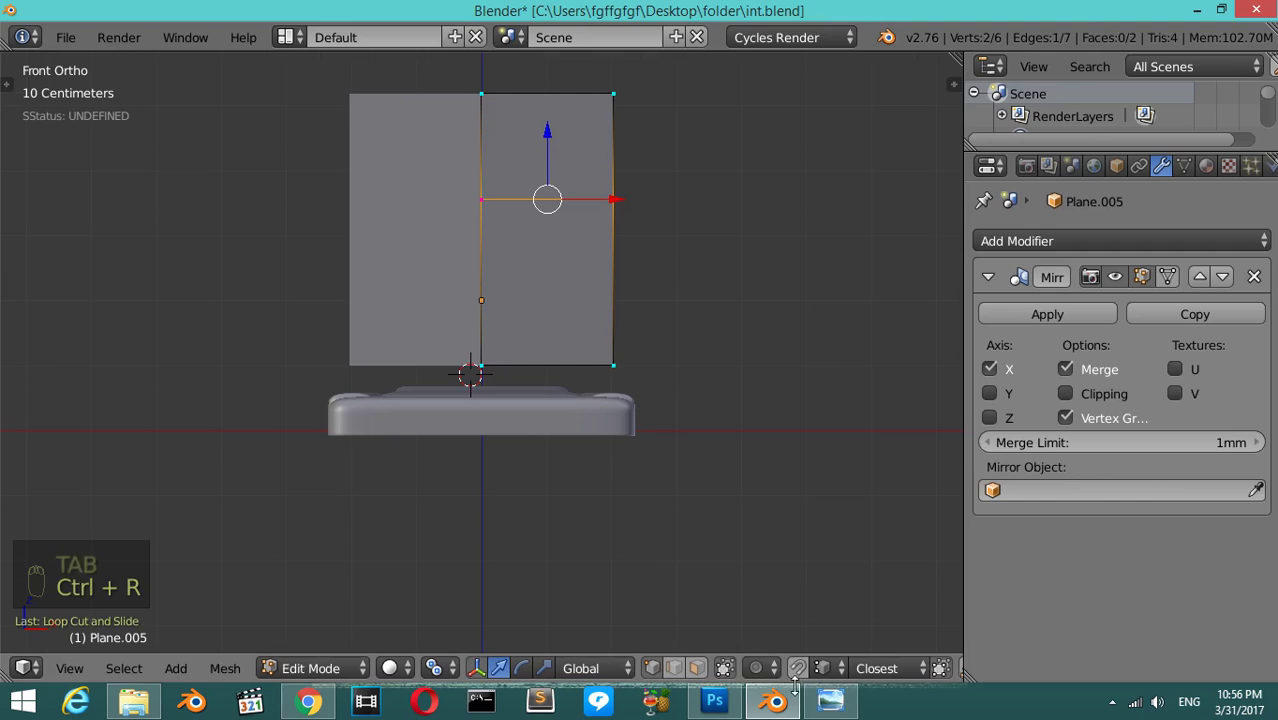
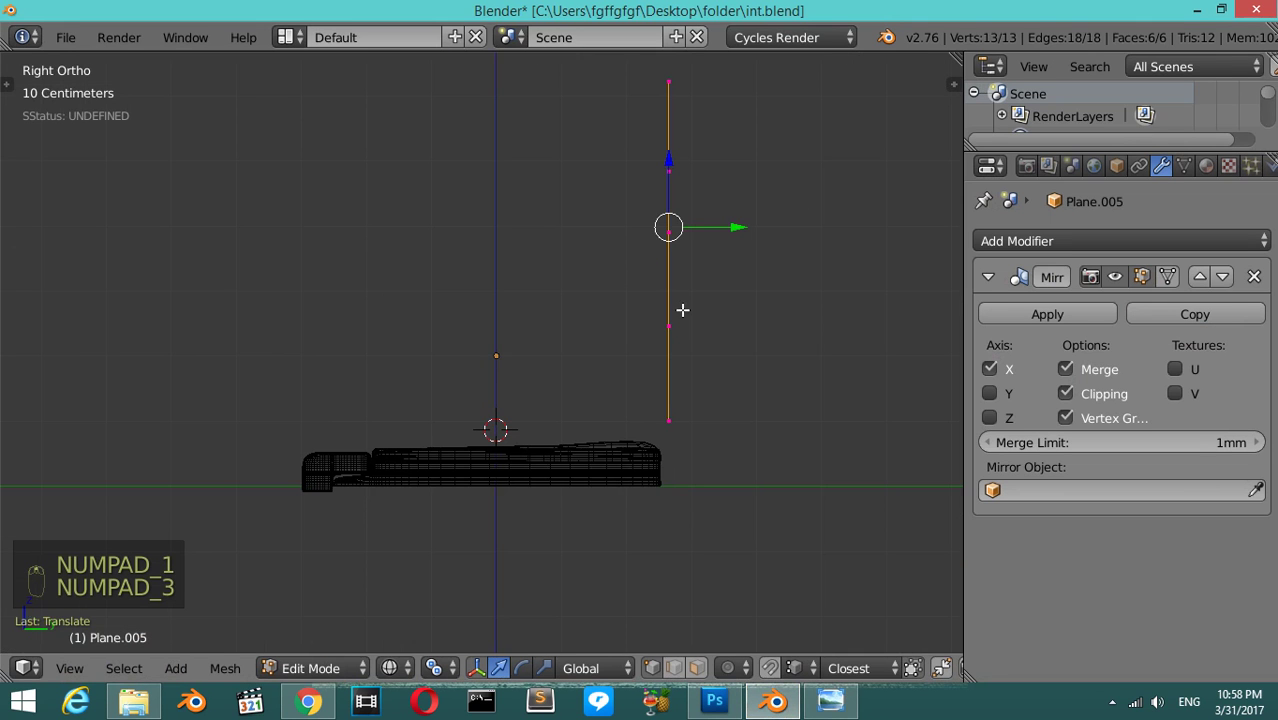
# - View the thick arched seat-back frame from the side and tilt its legs backward
pyautogui.press('Tab')
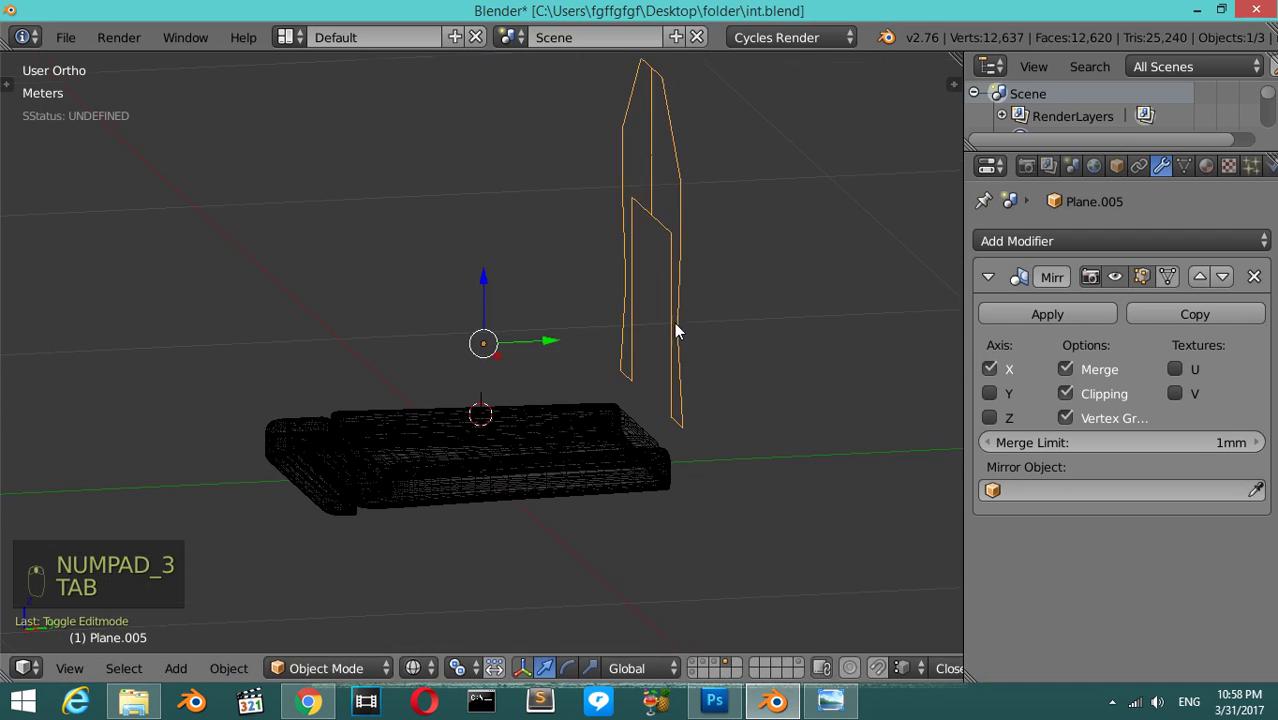
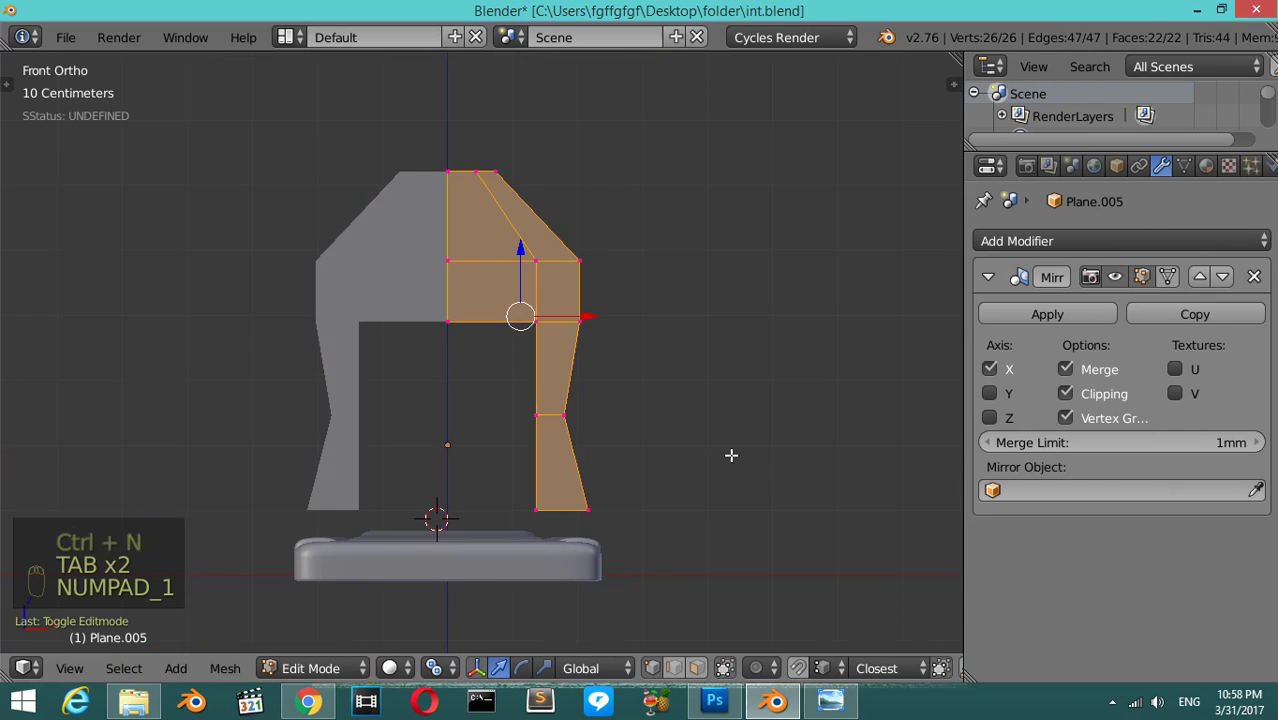
pyautogui.press('KP_3')
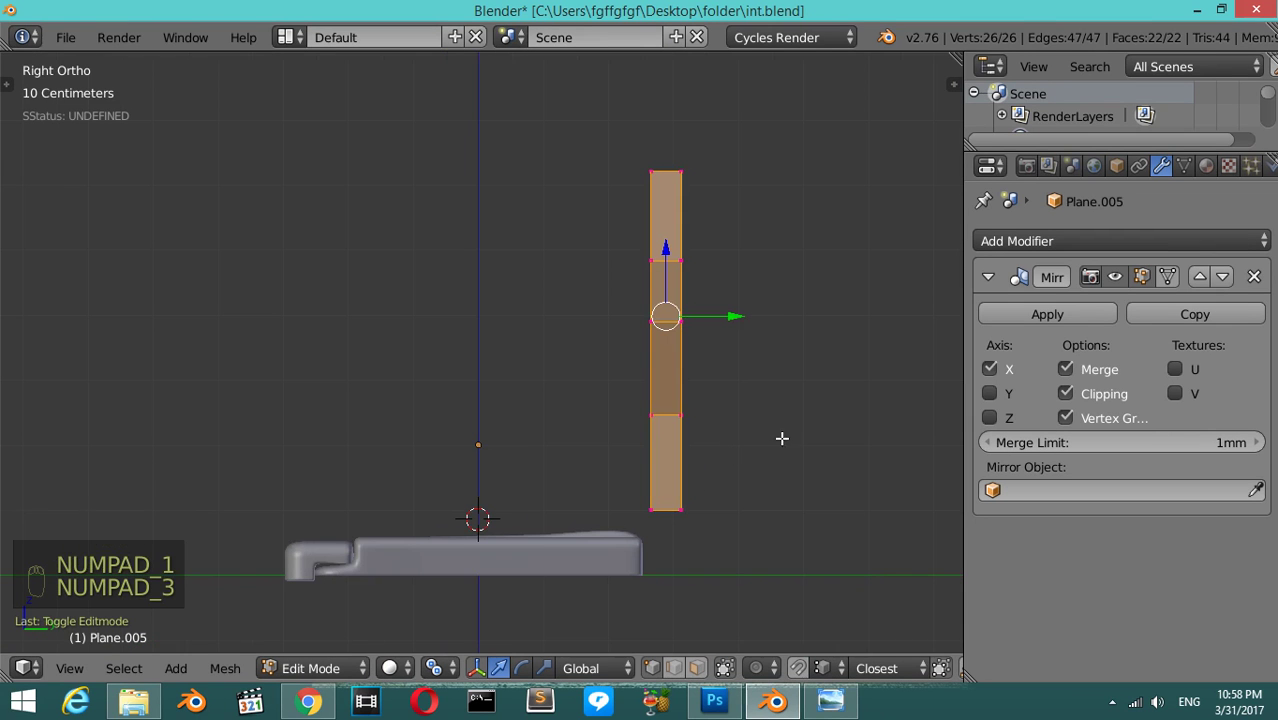
pyautogui.press('r')
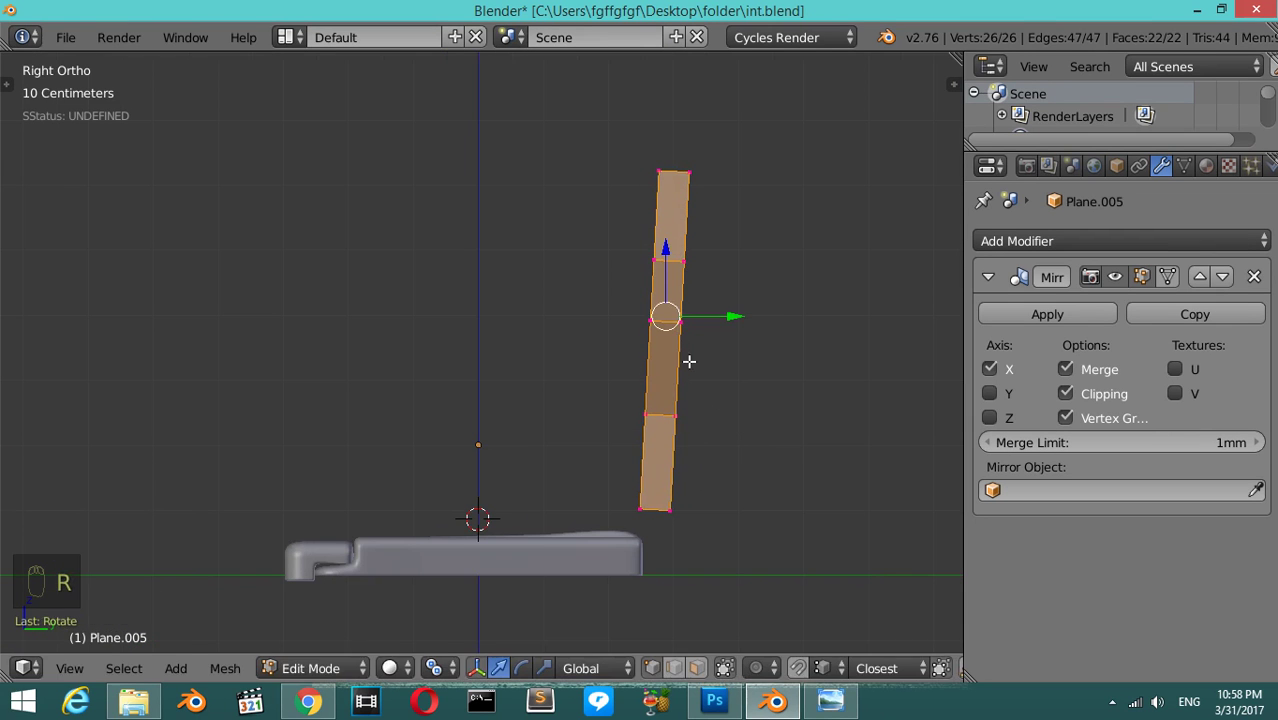
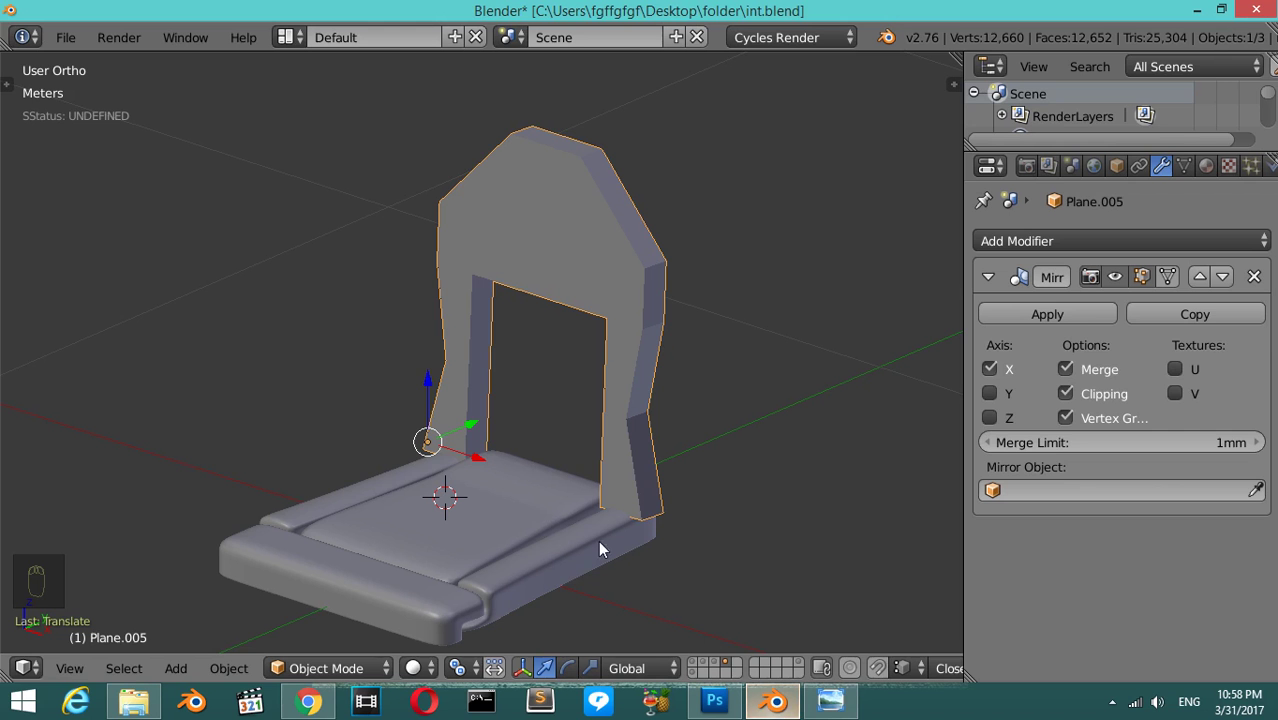
# - Duplicate the seat cushion, rotate it upright with a slight tilt and move it into the frame opening
pyautogui.moveTo(544, 516); pyautogui.dragTo(537, 516)
pyautogui.press('KP_1')
pyautogui.press('shift+d')
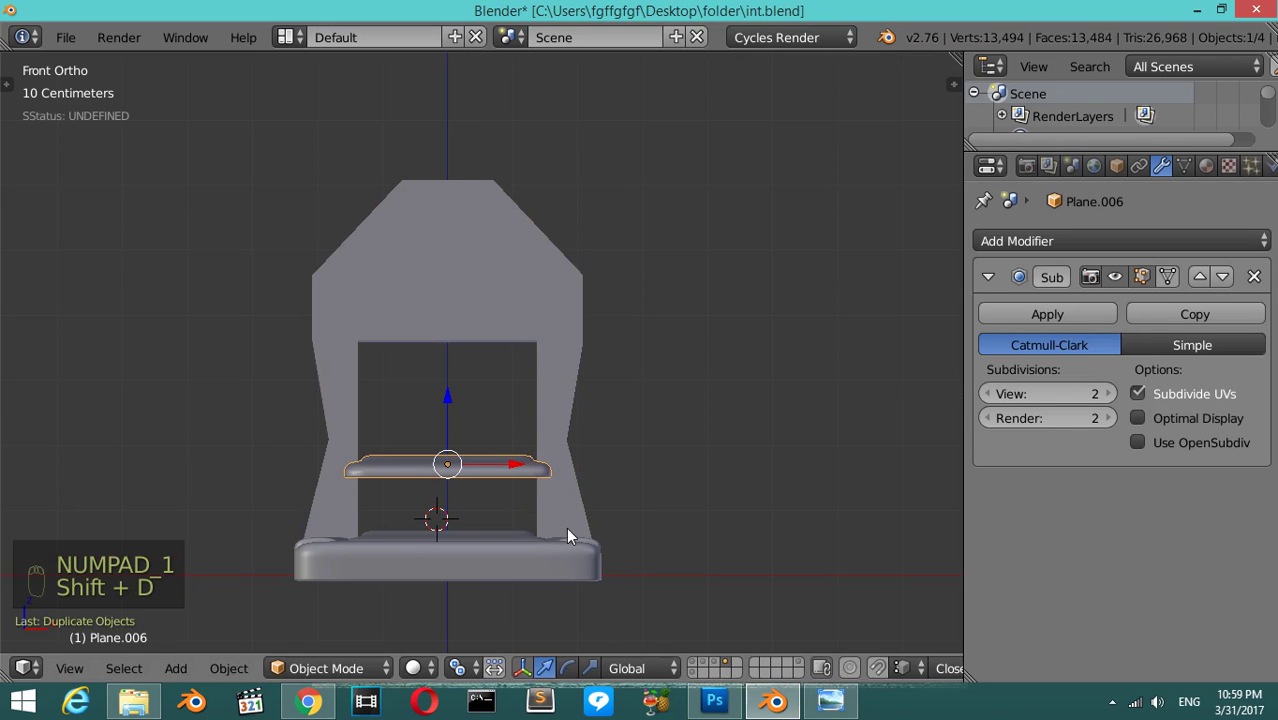
pyautogui.press('r')
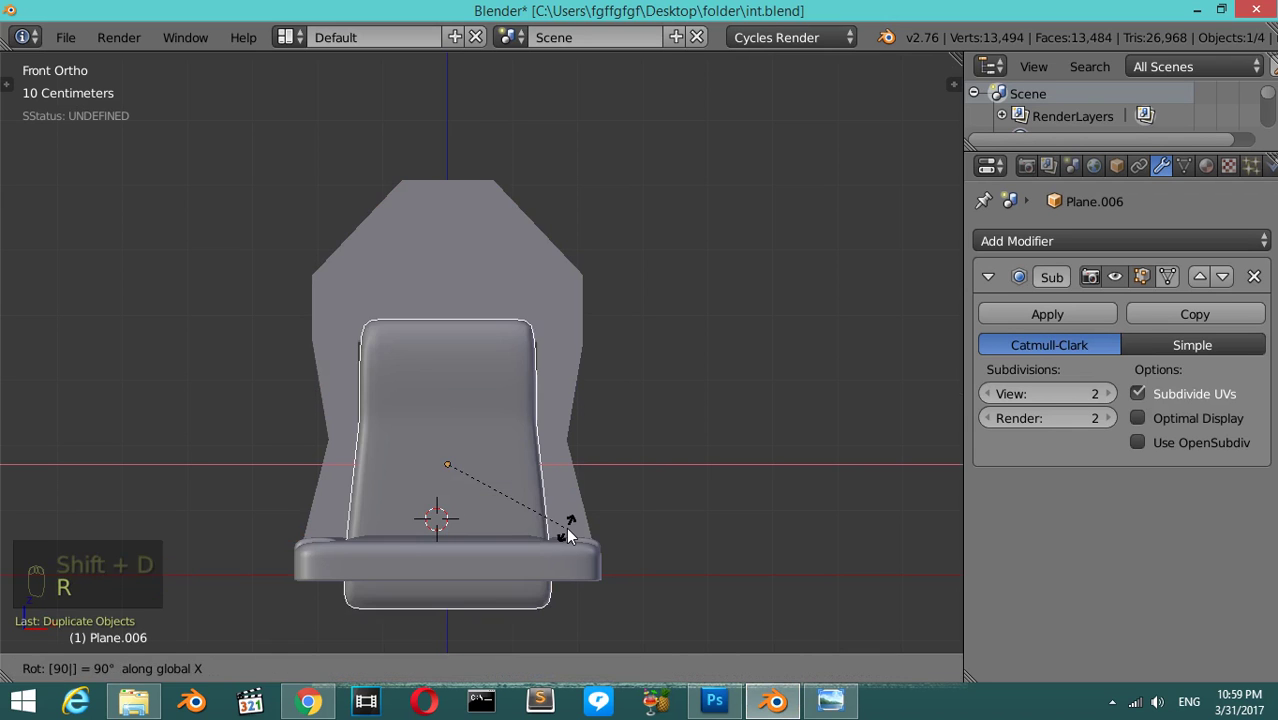
pyautogui.press('r')
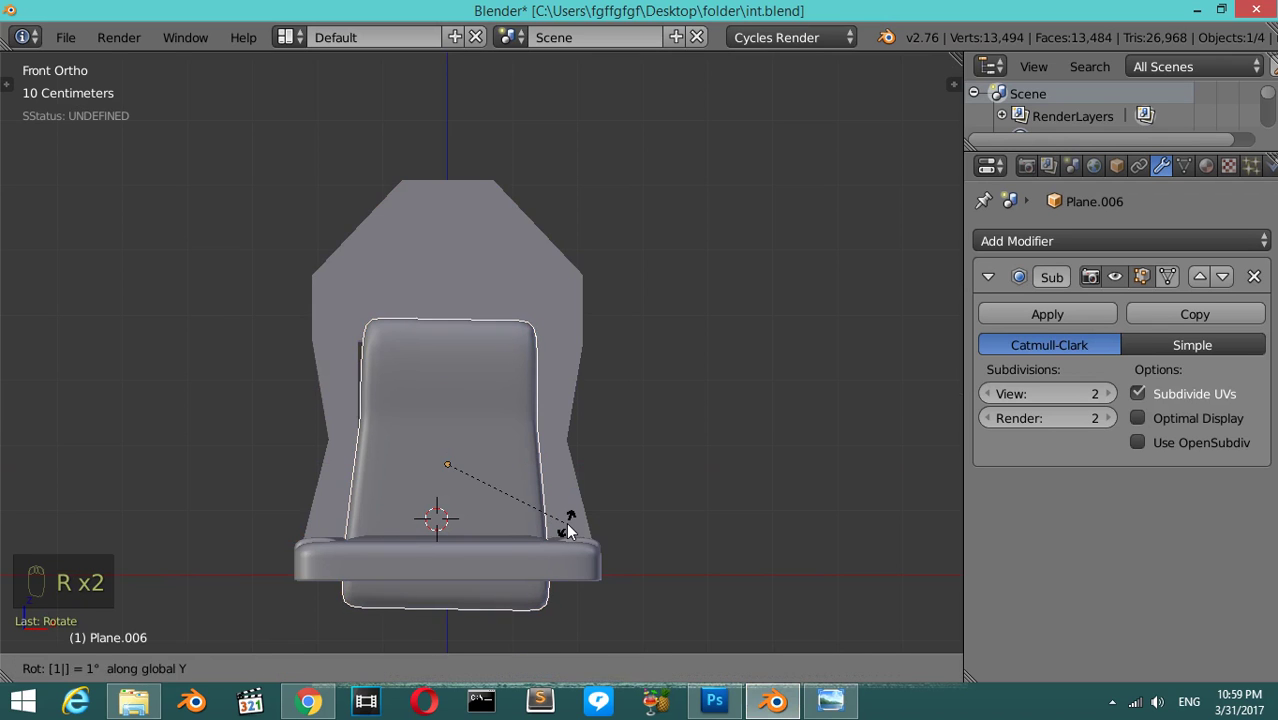
pyautogui.moveTo(459, 382); pyautogui.dragTo(475, 405)
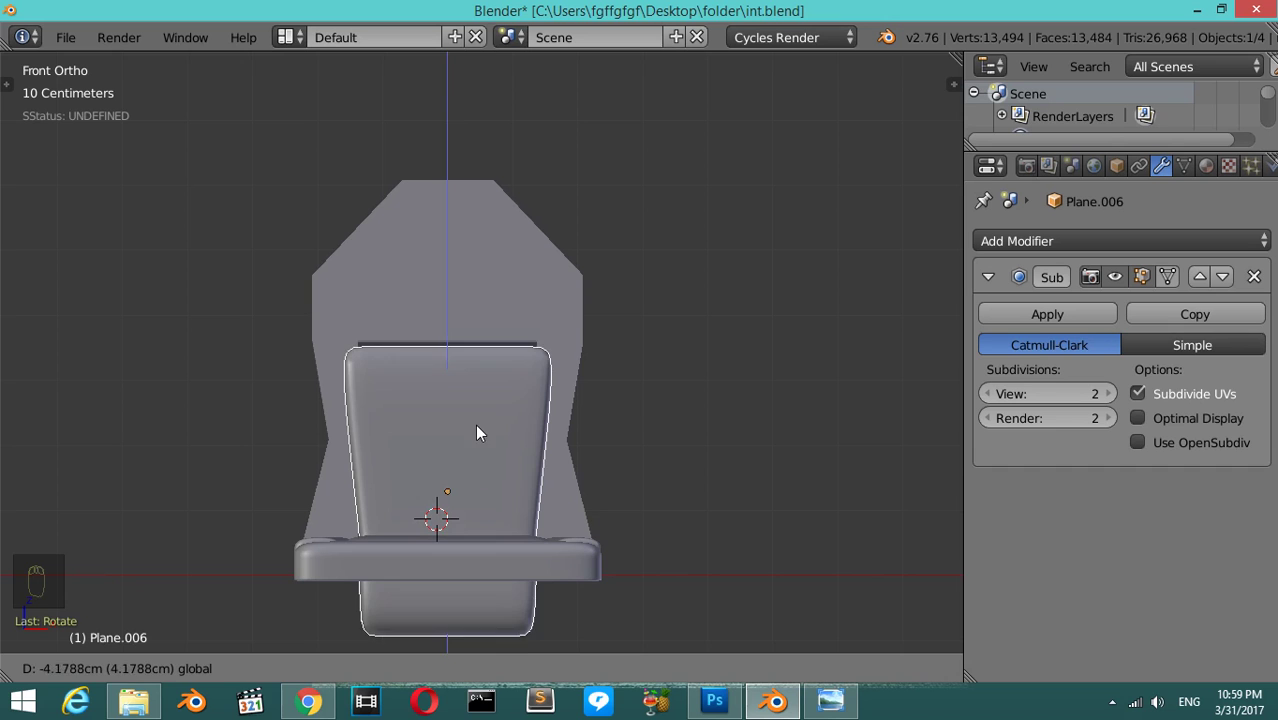
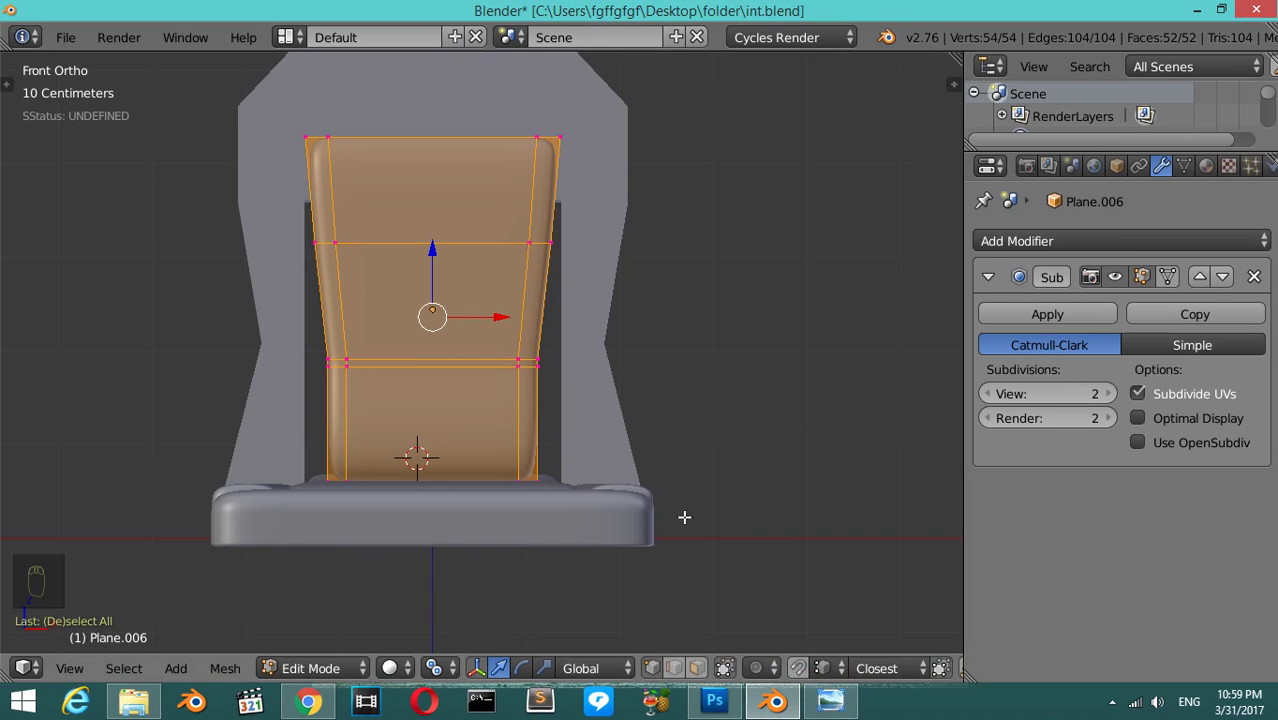
# - Scale the backrest pad wider on X and slightly shorter on Z to fit the frame opening
pyautogui.press('s')
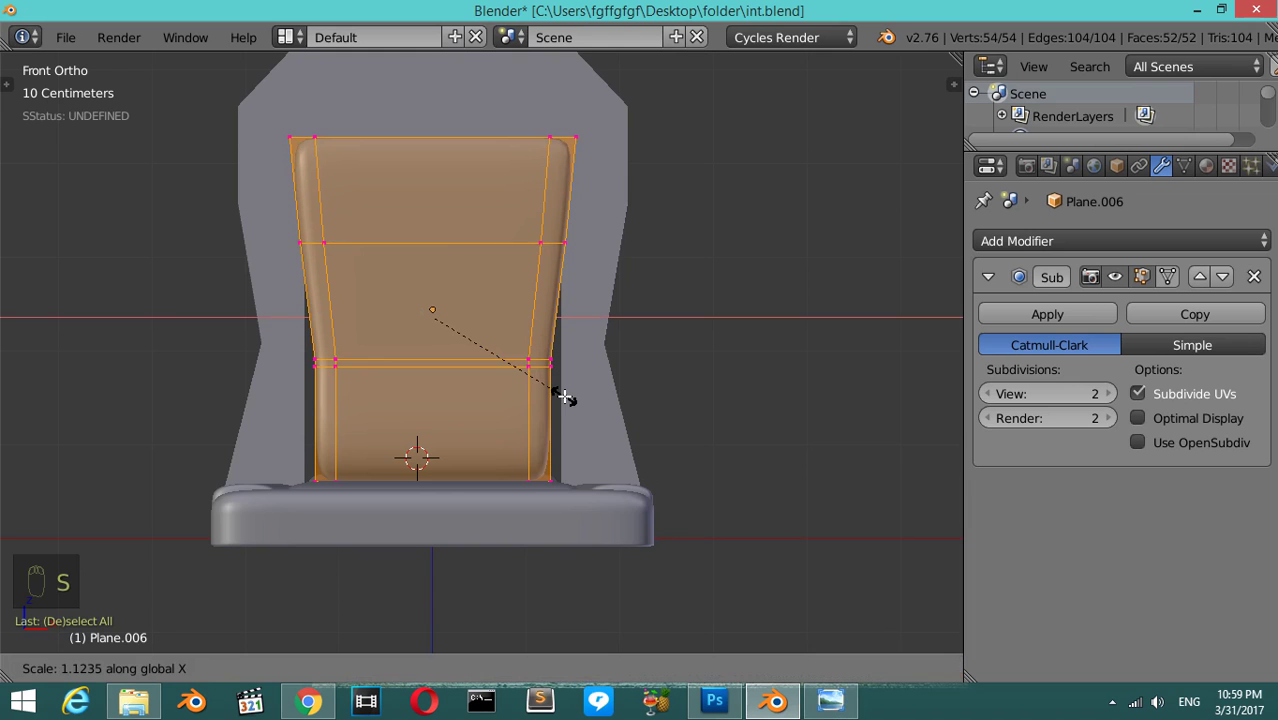
pyautogui.press('z')
pyautogui.press('a')
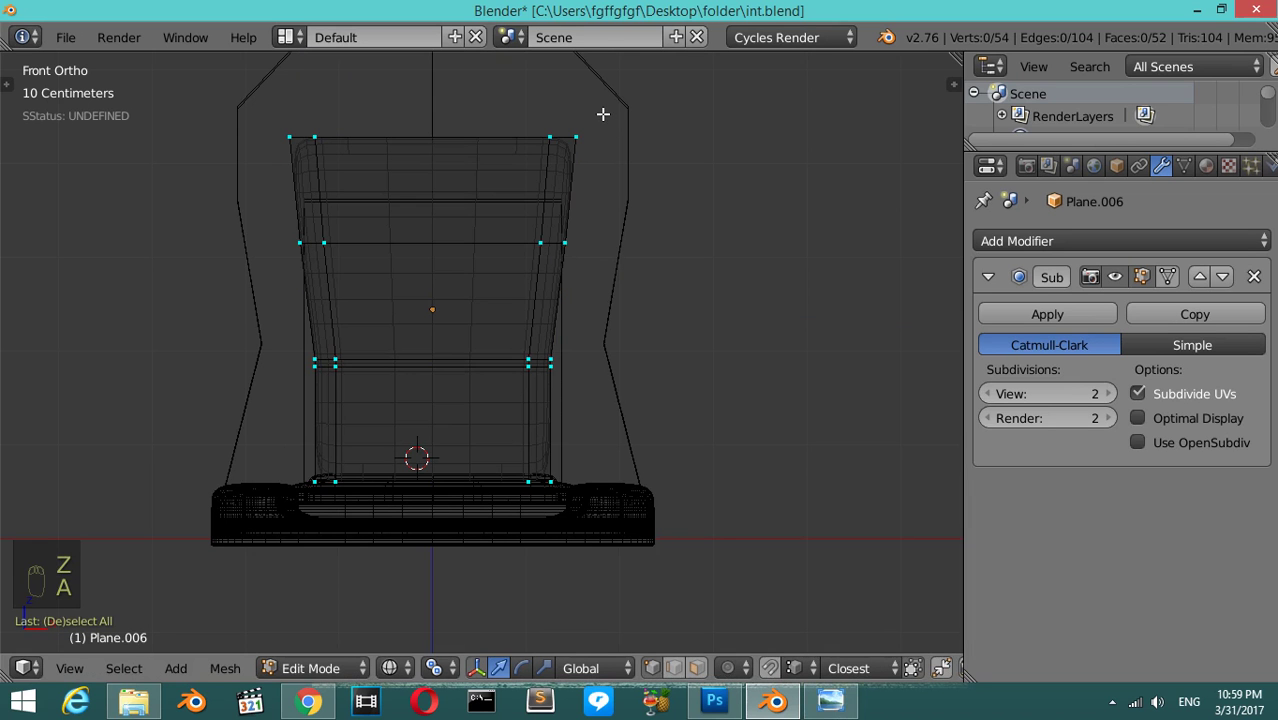
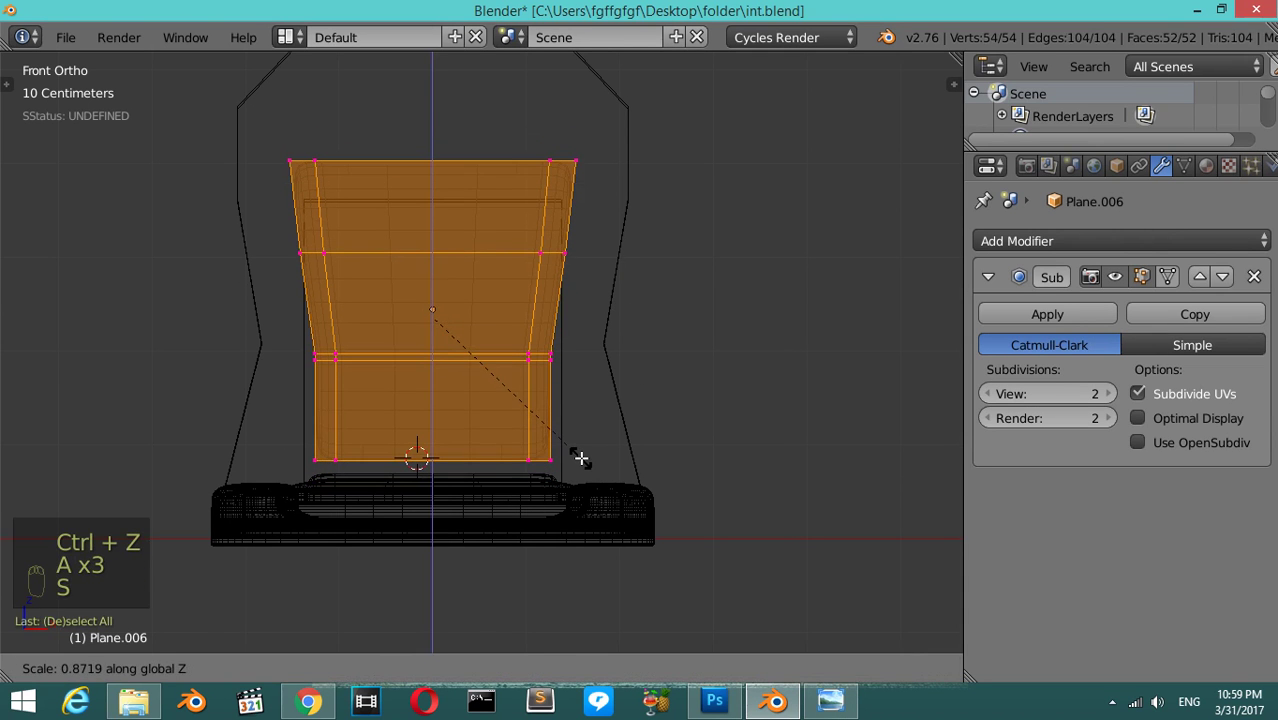
pyautogui.press('s')
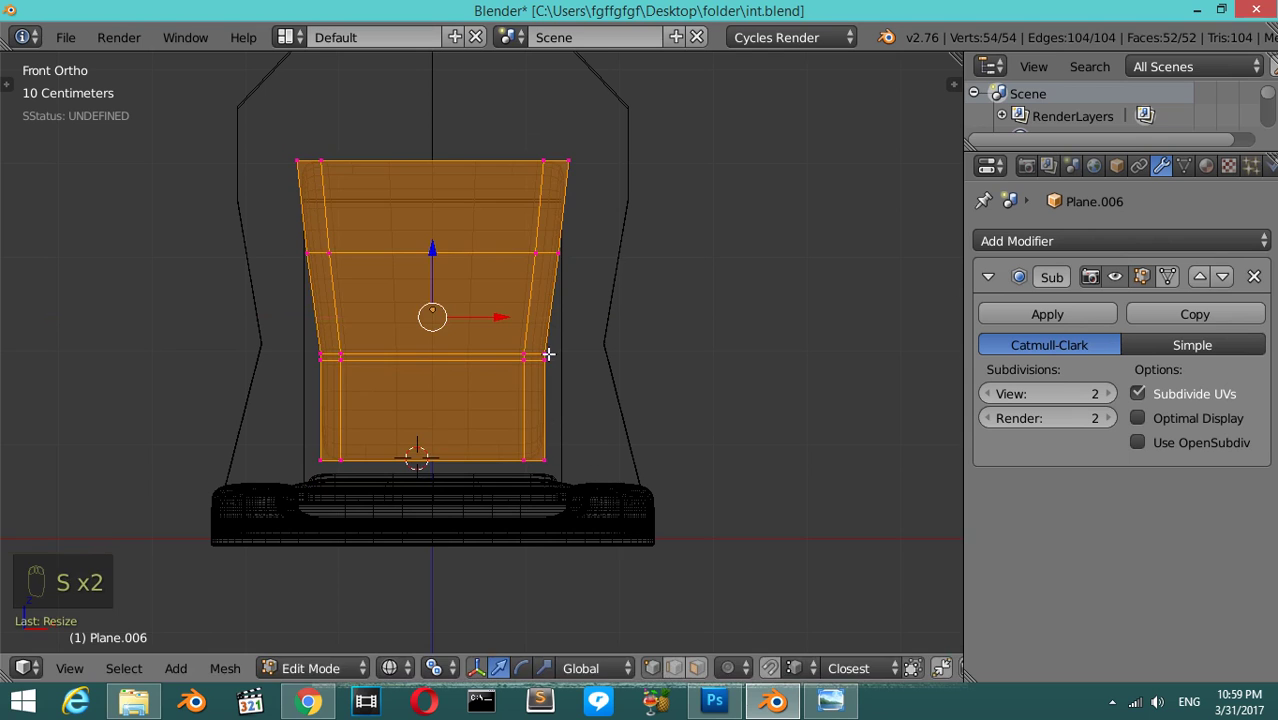
pyautogui.press('Tab')
# - Orbit around the seat and bring the frame's side leg into view for editing
pyautogui.moveTo(443, 251); pyautogui.dragTo(444, 293)
pyautogui.press('z')
pyautogui.moveTo(604, 263); pyautogui.dragTo(629, 277)
pyautogui.press('ctrl+3')
pyautogui.middleClick(576, 304)
# - Add a vertical edge loop down the frame sides and fatten them for a rounder frame
pyautogui.press('Tab')
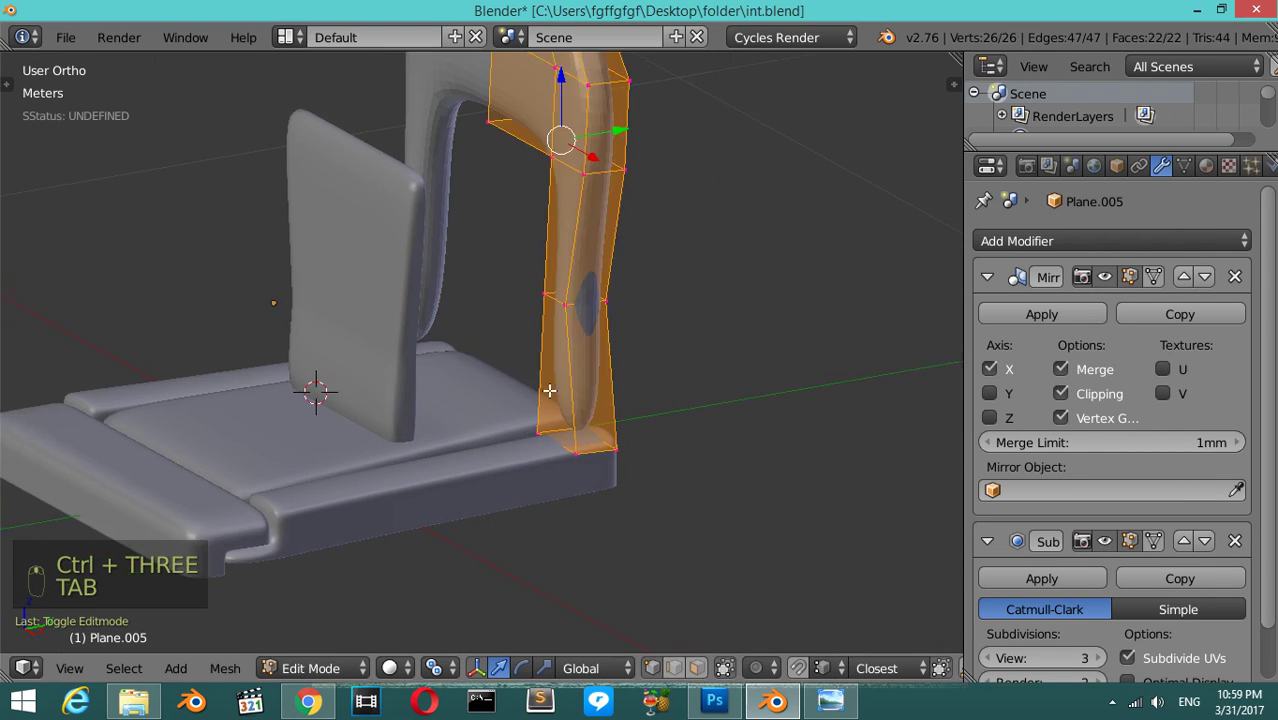
pyautogui.press('ctrl+r')
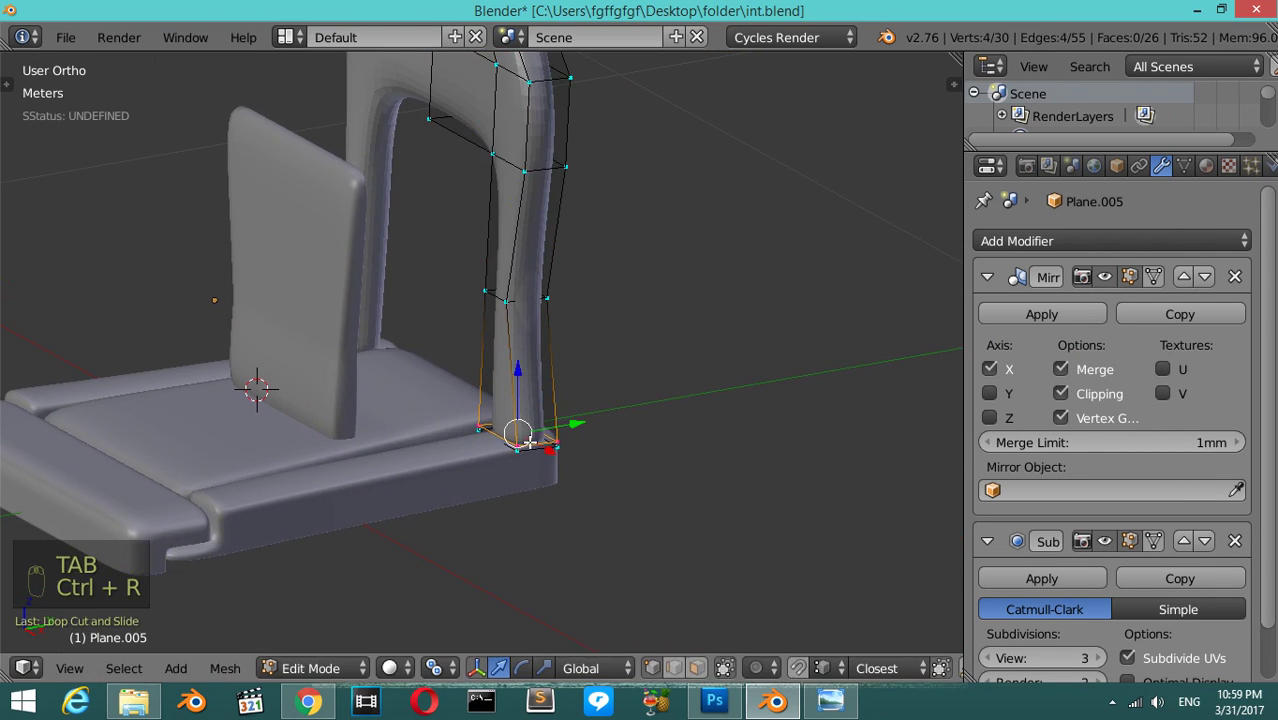
pyautogui.press('ctrl+r')
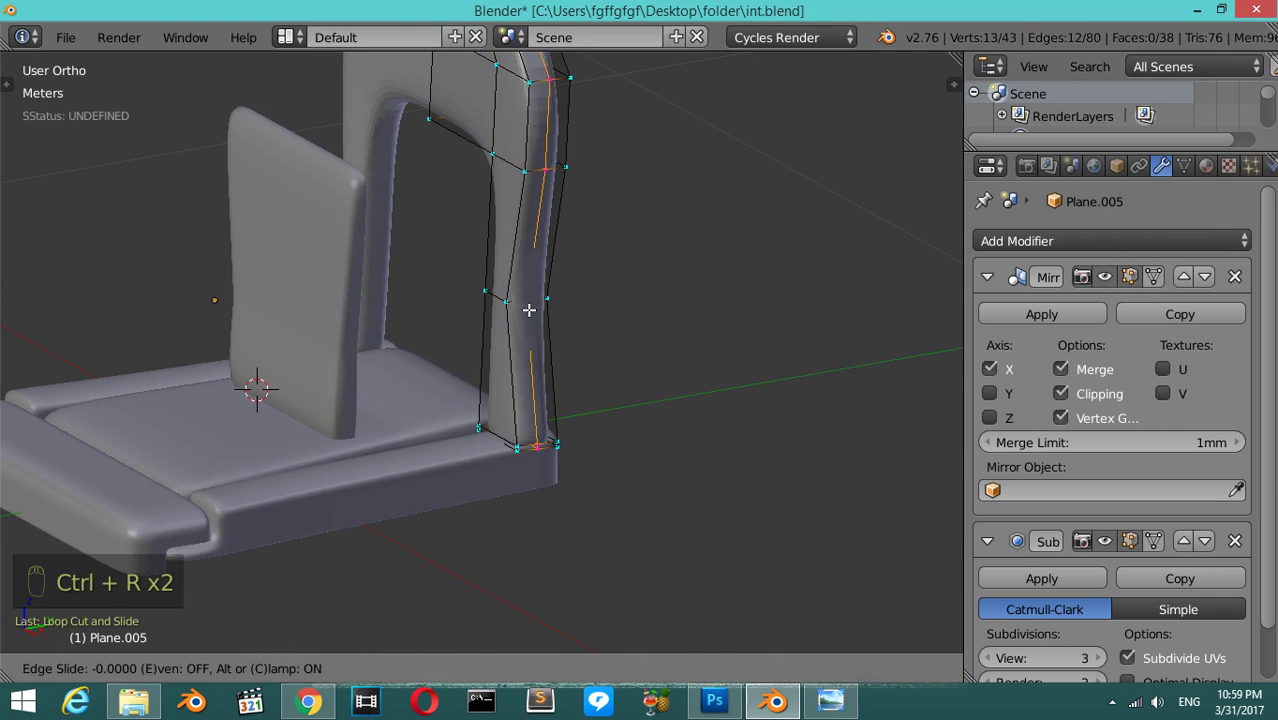
pyautogui.press('alt+s')
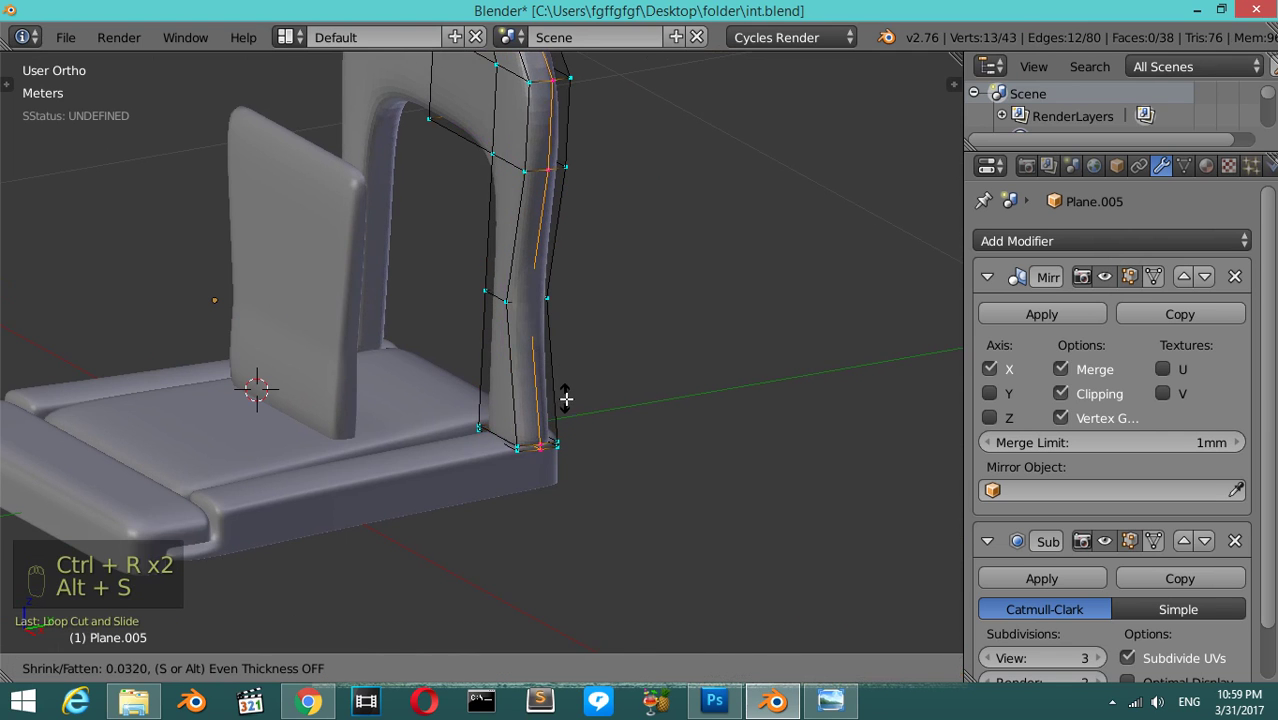
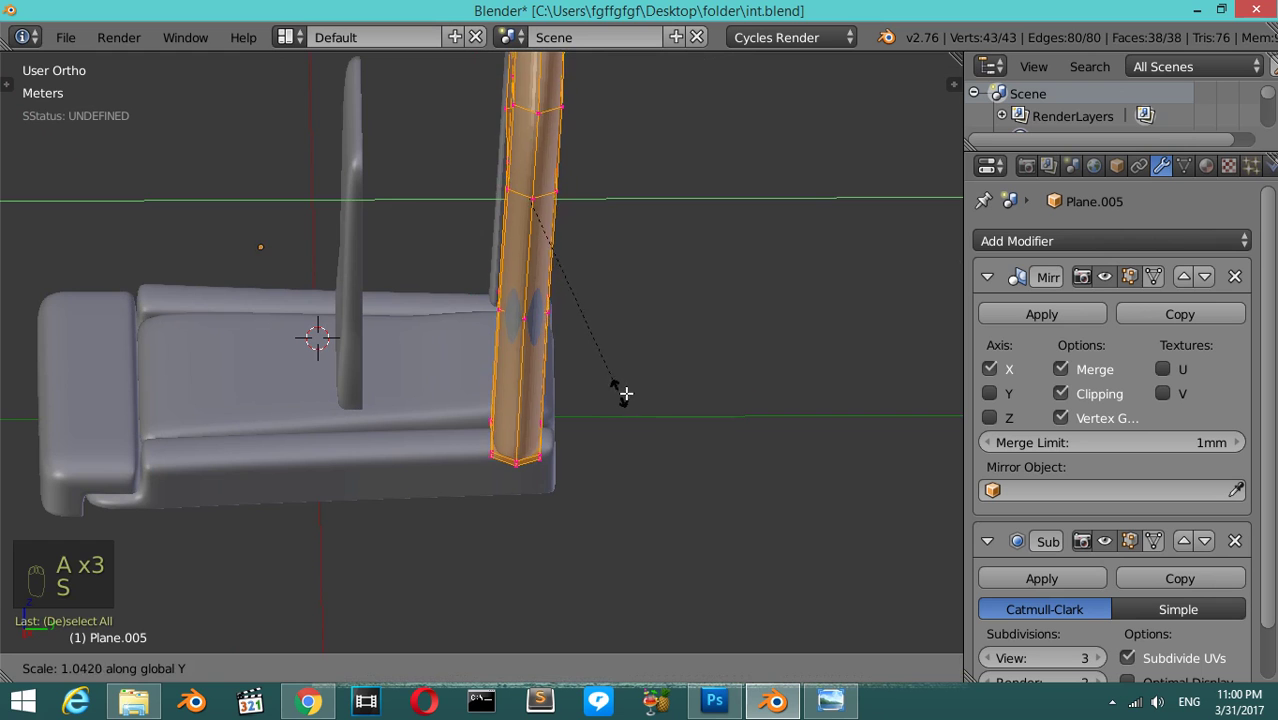
pyautogui.press('Tab')
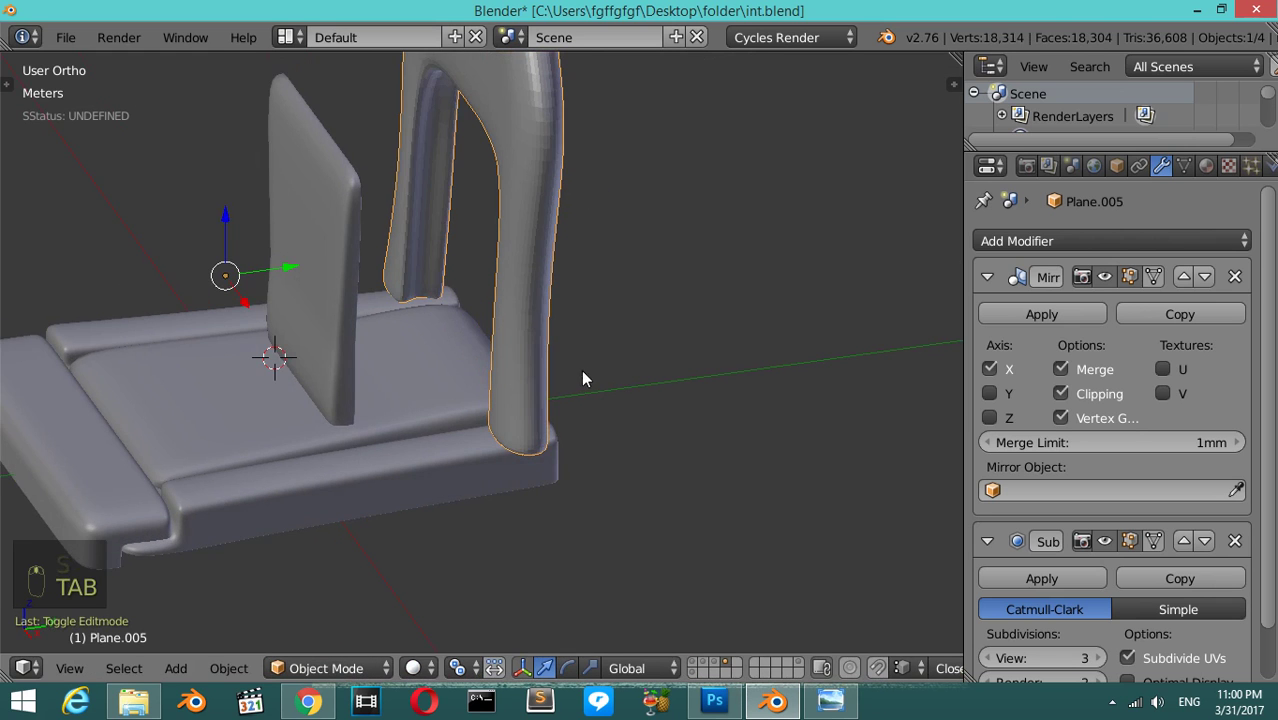
# - Review the frame in Object Mode, select the backrest pad and view the seat from the front
pyautogui.press('t')
pyautogui.moveTo(72, 399); pyautogui.dragTo(529, 217)
pyautogui.press('t')
pyautogui.moveTo(561, 164); pyautogui.dragTo(407, 295)
pyautogui.moveTo(407, 295); pyautogui.dragTo(468, 259)
pyautogui.middleClick(468, 259)
pyautogui.click(474, 261)
pyautogui.press('KP_1')
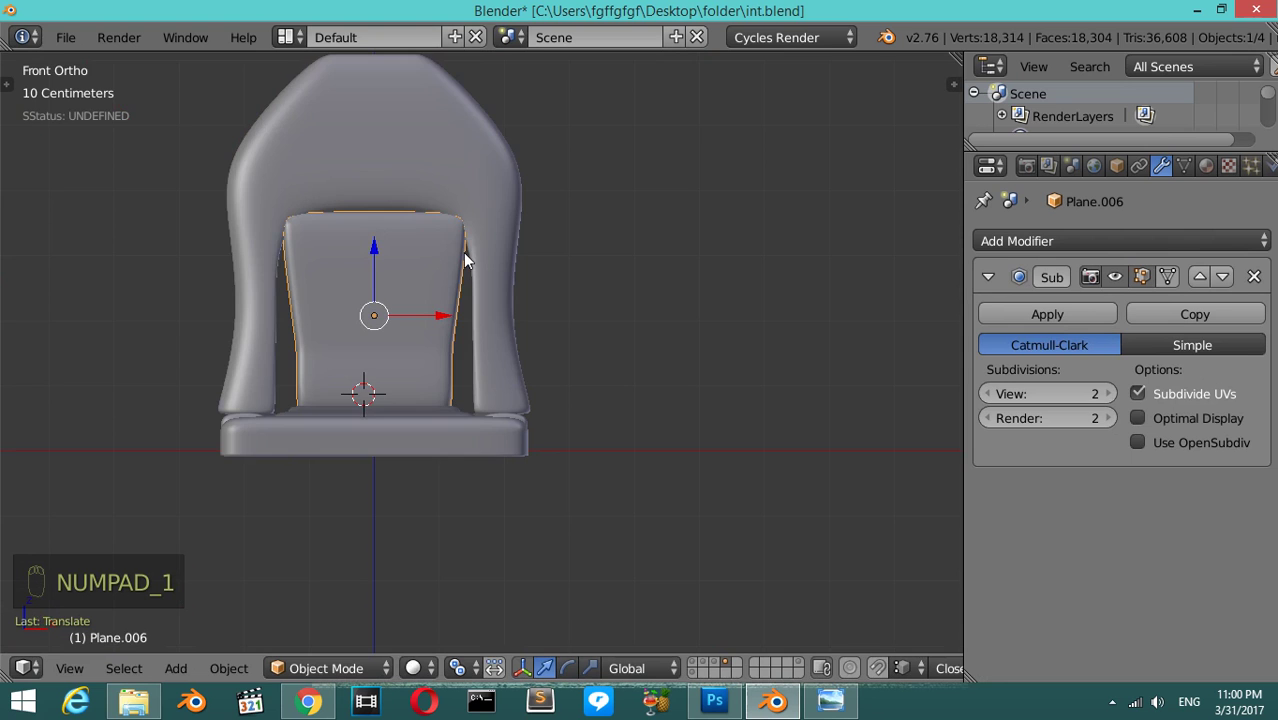
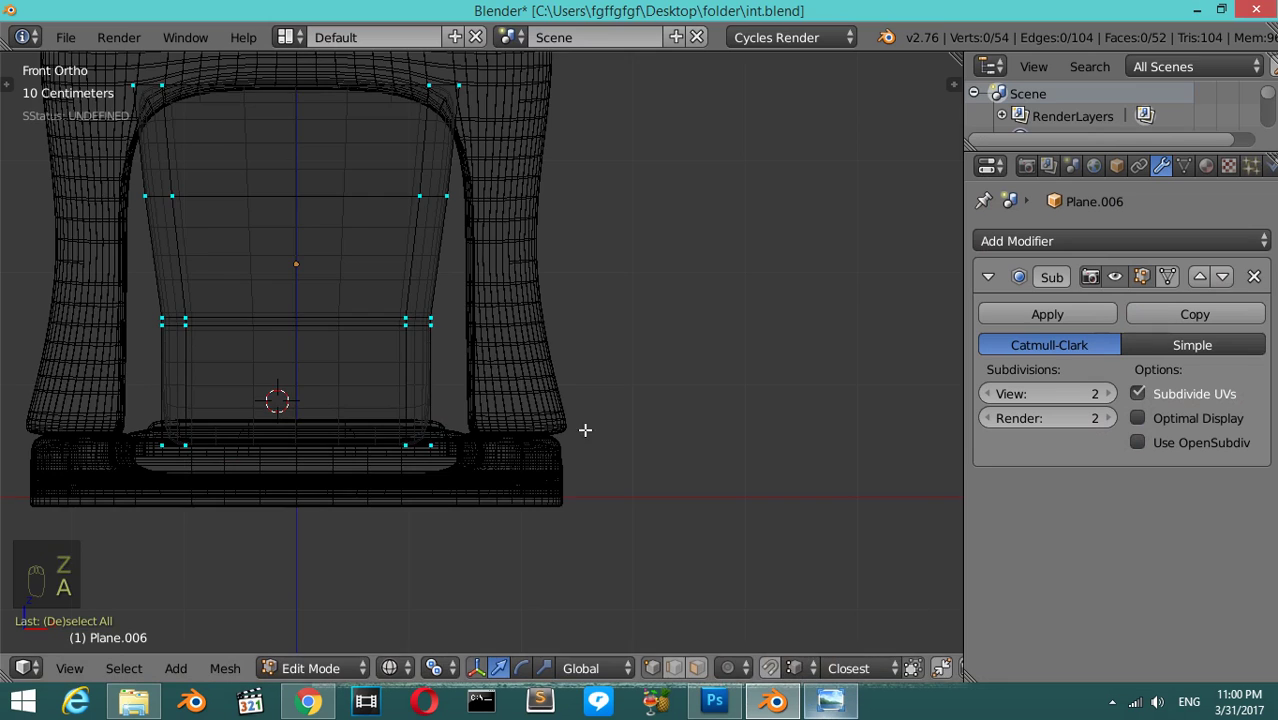
# - Add a horizontal edge loop across the backrest pad and slide it higher
pyautogui.press('Tab')
pyautogui.press('r')
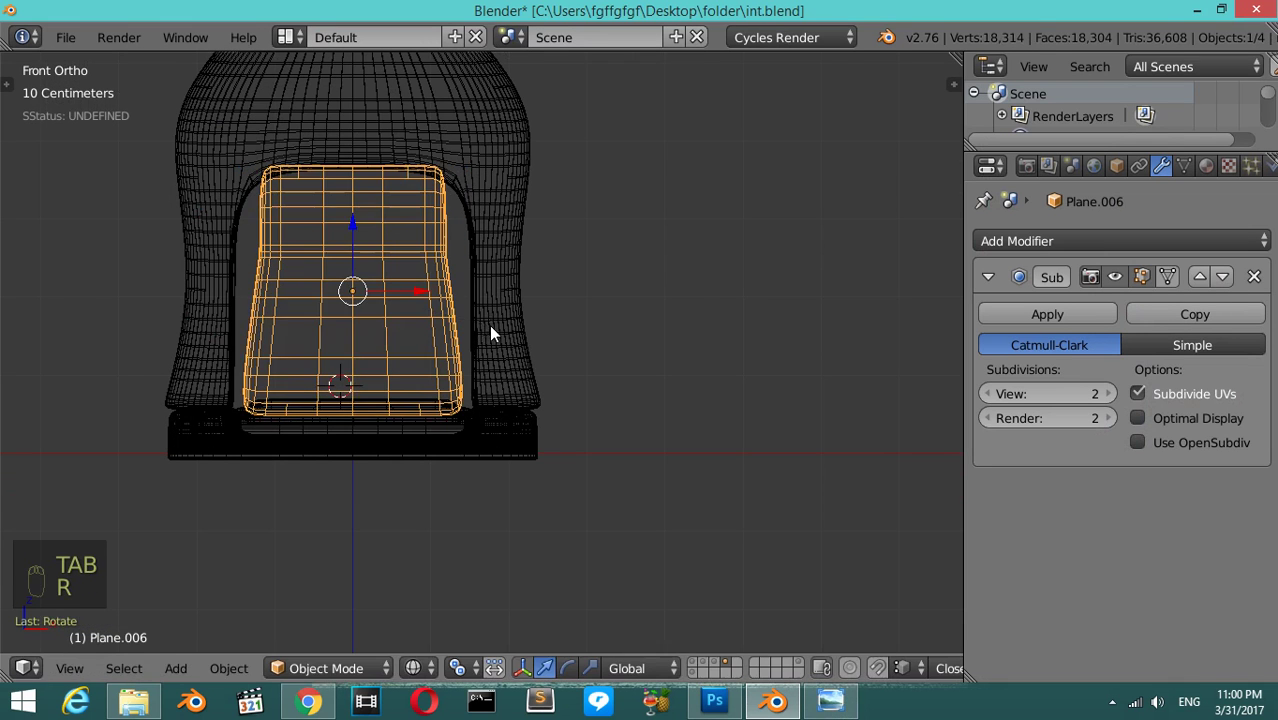
pyautogui.press('Tab')
pyautogui.press('a')
pyautogui.press('a')
pyautogui.press('b')
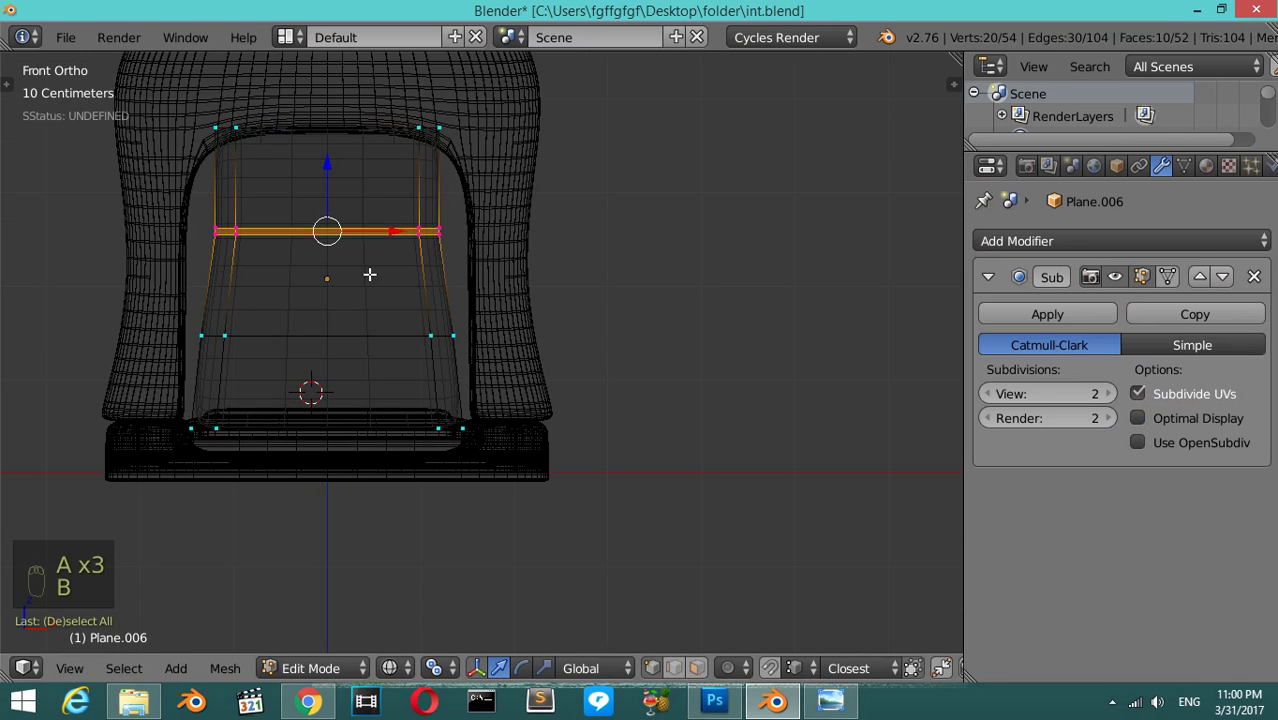
# - Scale the pad to fill the frame opening, then box-select the frame's middle vertices
pyautogui.press('a')
pyautogui.press('b')
pyautogui.press('s')
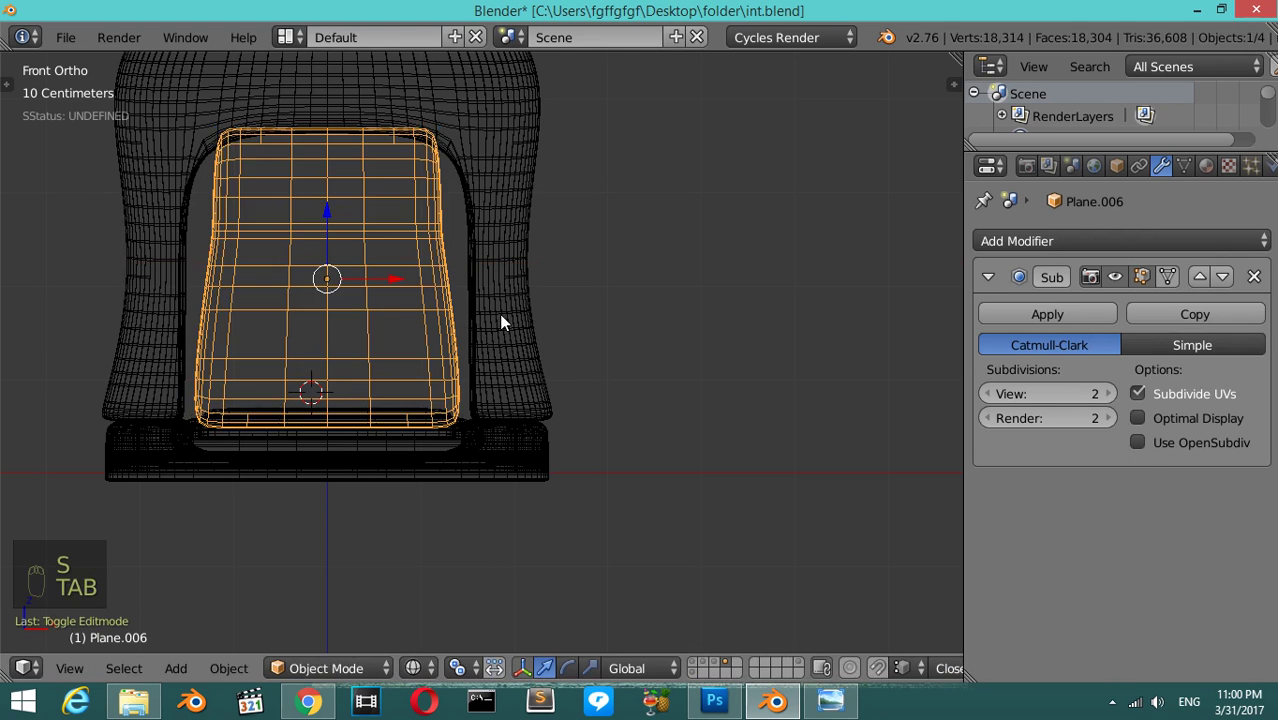
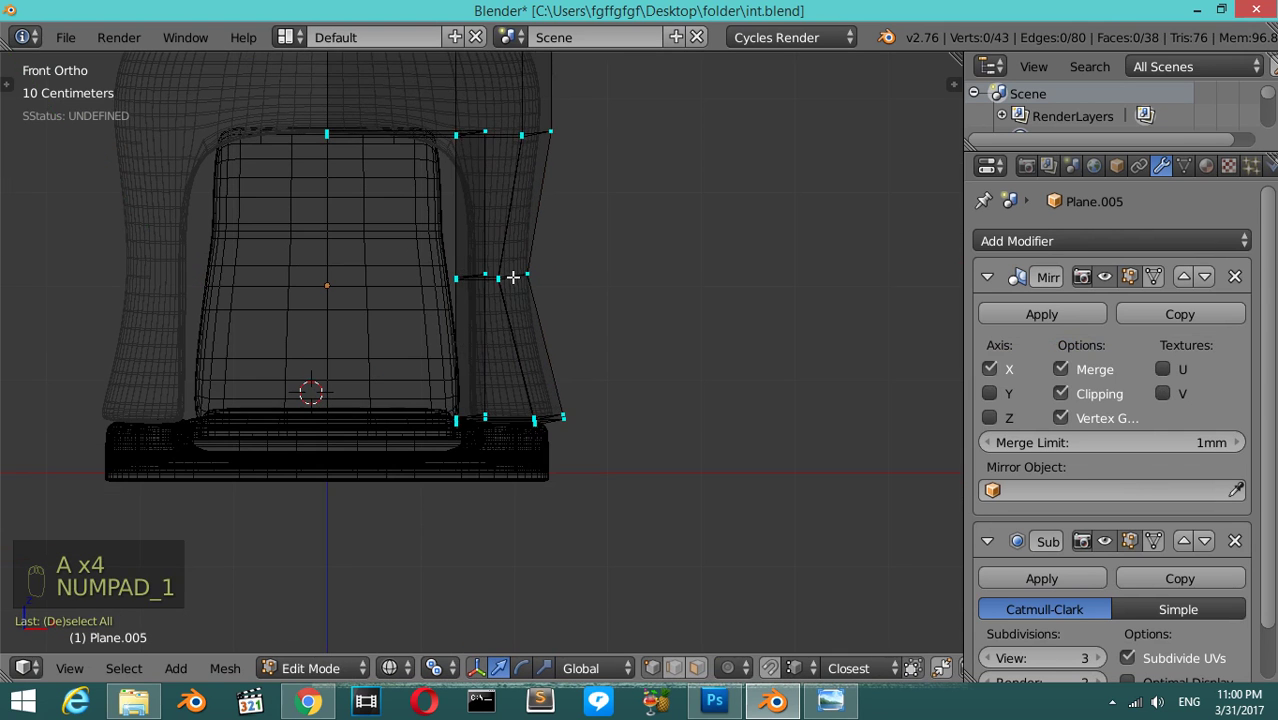
pyautogui.press('a')
pyautogui.press('a')
pyautogui.press('b')
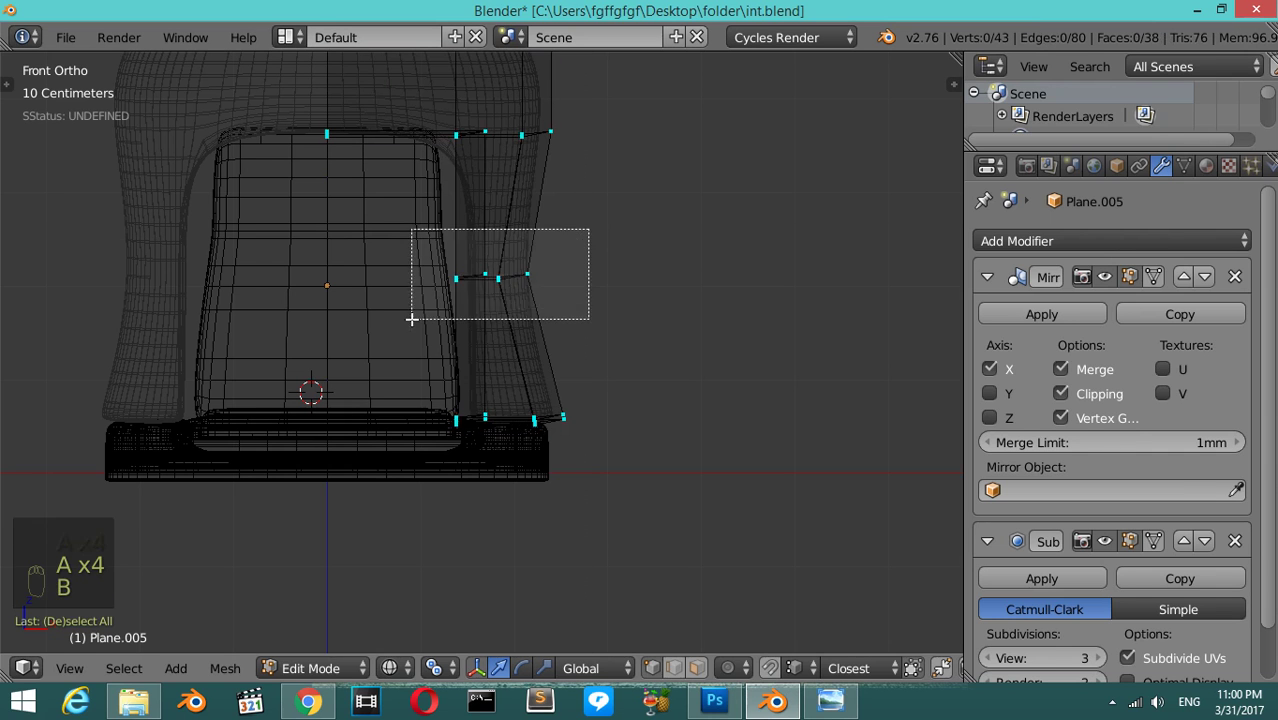
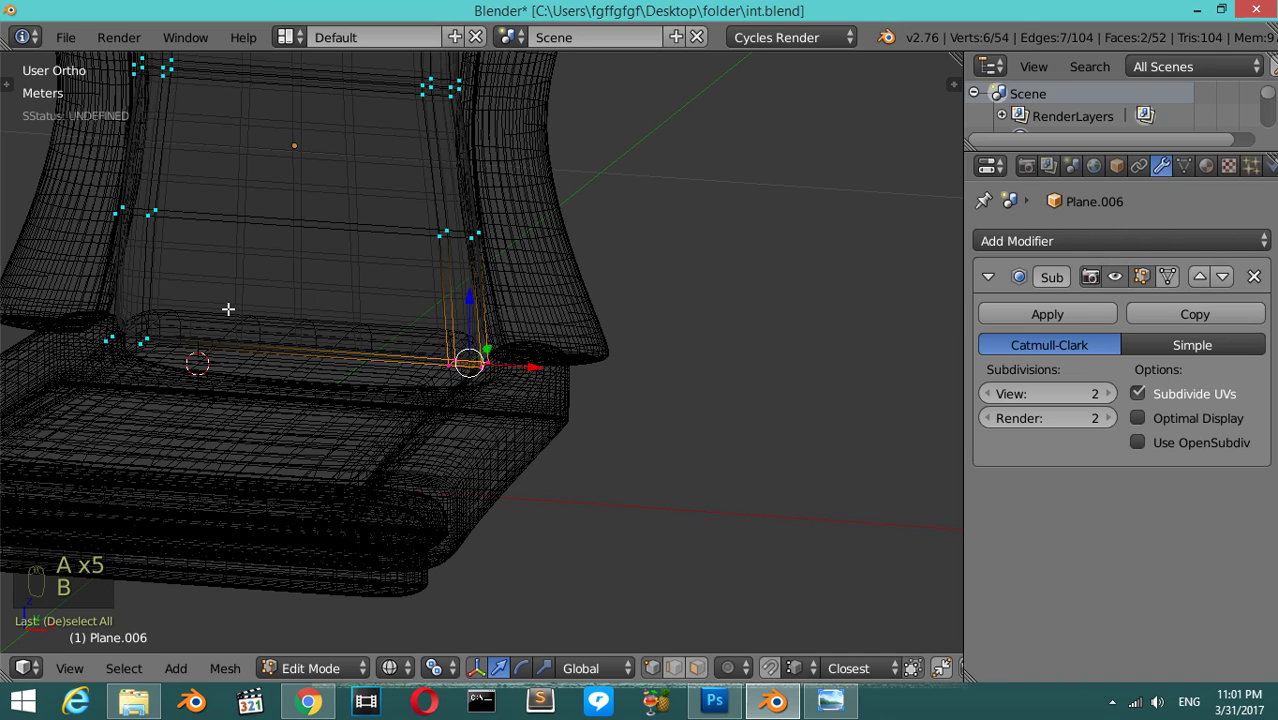
# - Reshape the backrest pad's lower edge while viewing it in wireframe
pyautogui.press('c')
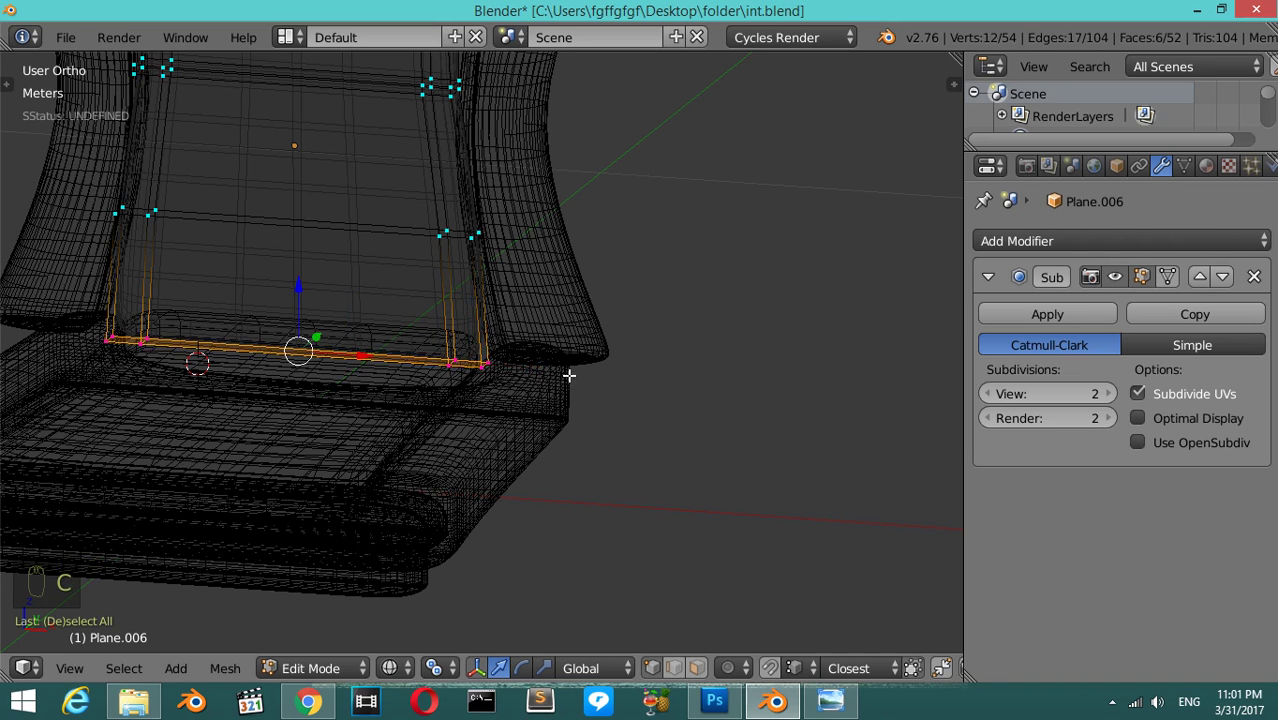
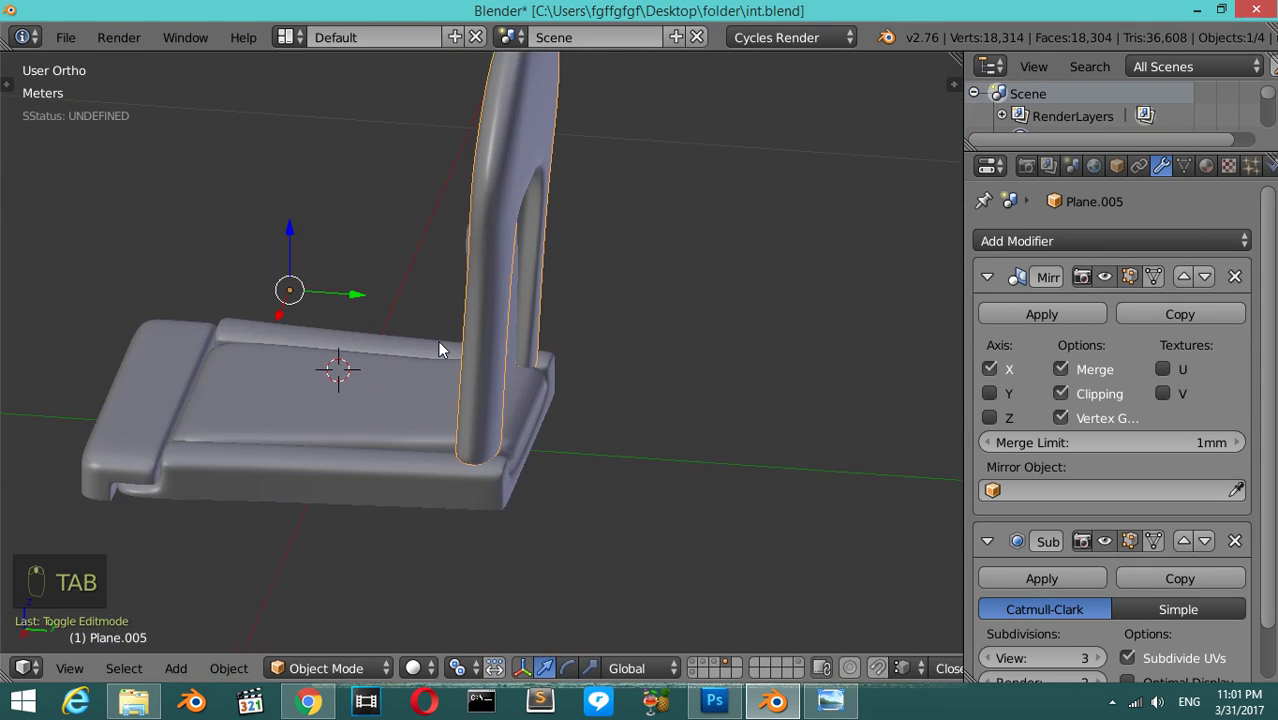
# - In right-side wireframe view, tilt the inner back panel to match the seat-back curve
pyautogui.press('KP_3')
pyautogui.press('z')
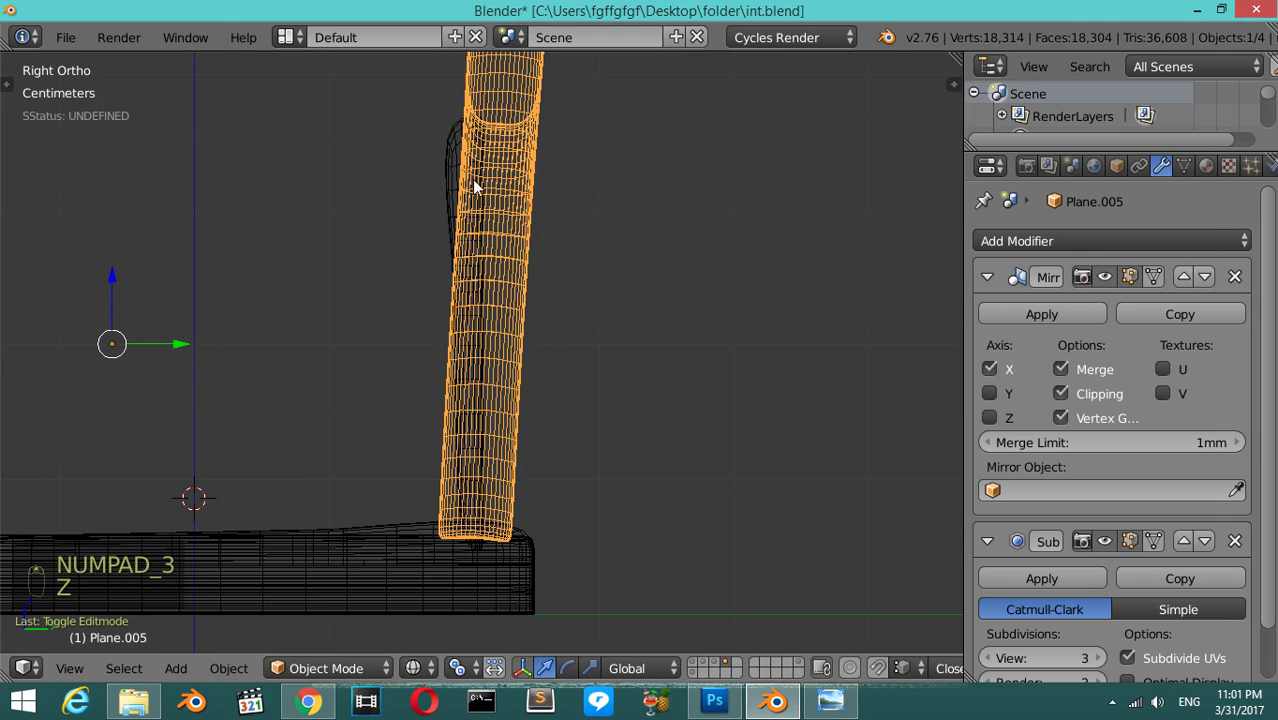
pyautogui.press('r')
pyautogui.moveTo(537, 335); pyautogui.dragTo(559, 357)
pyautogui.press('r')
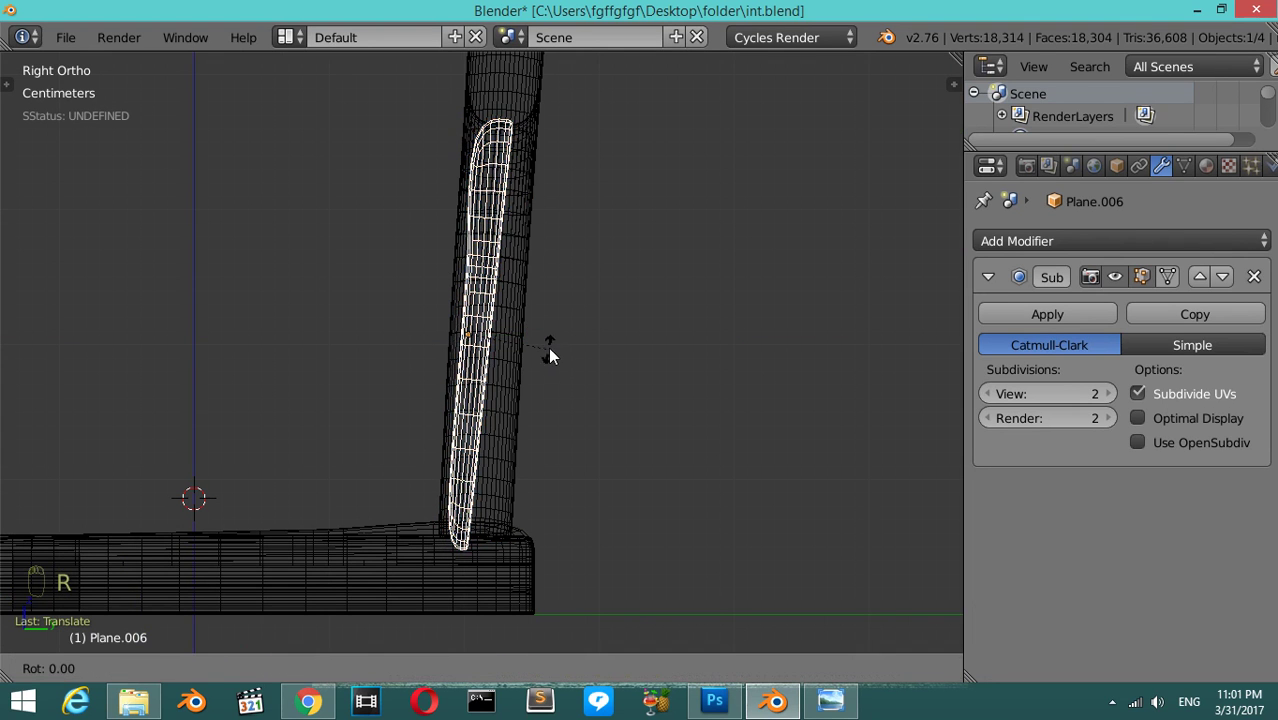
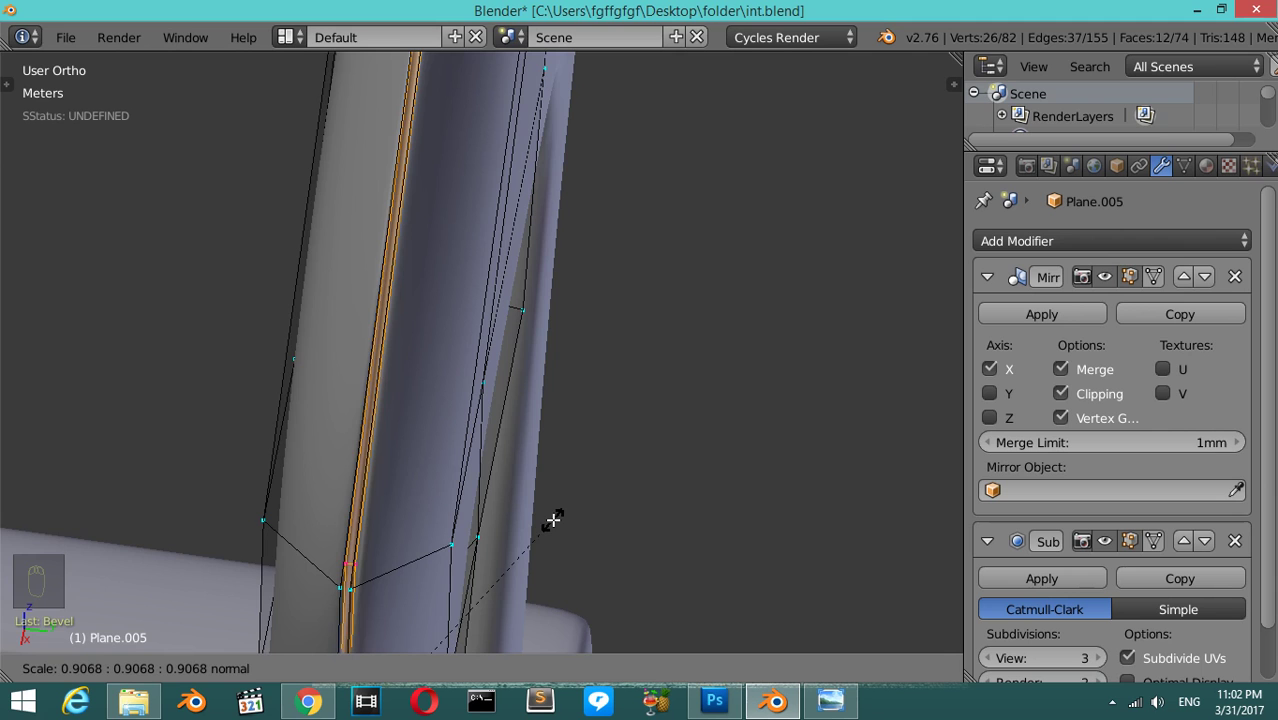
# - Return to Object Mode and orbit to inspect the reshaped seat back
pyautogui.press('Tab')
pyautogui.middleClick(560, 508)
pyautogui.middleClick(409, 426)
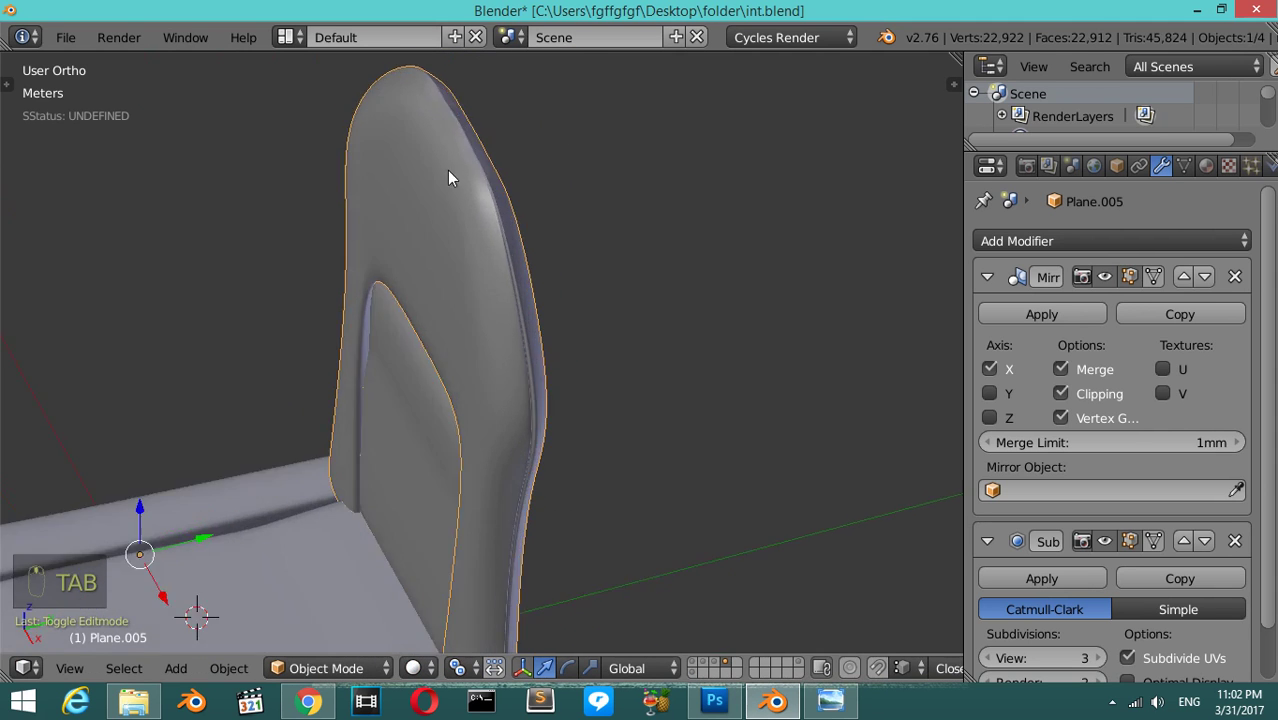
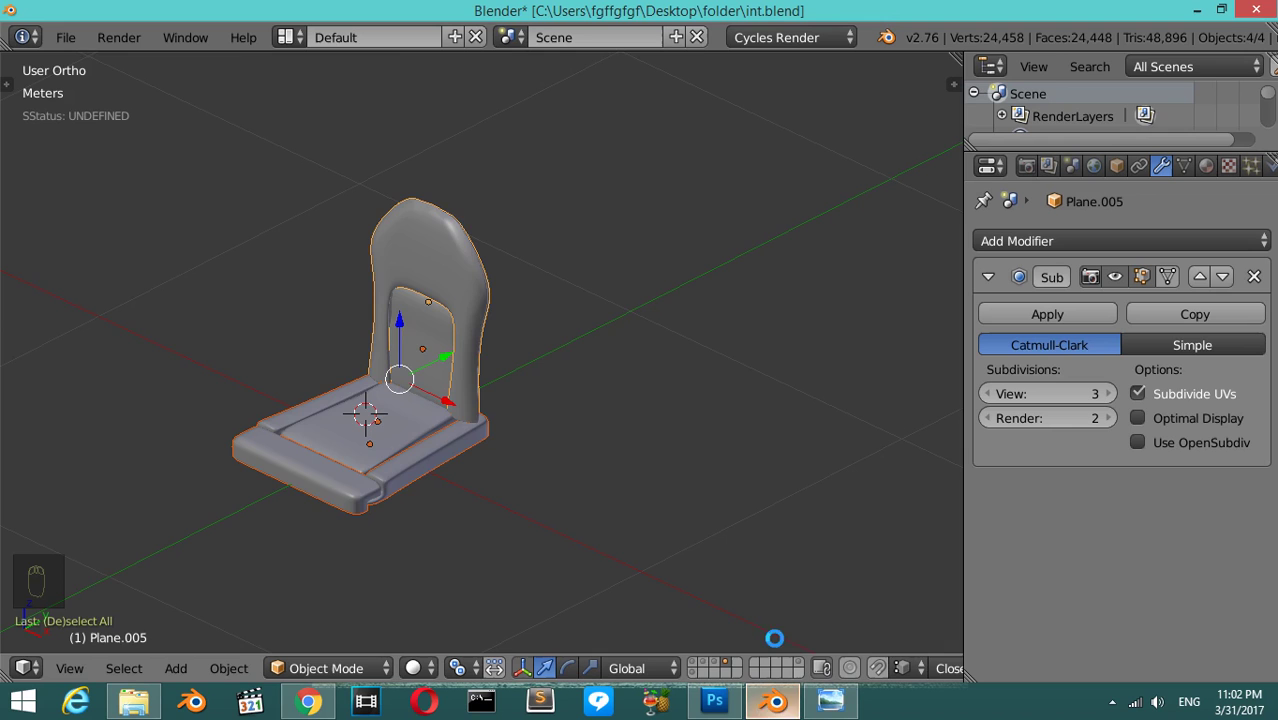
# - Add a plane at the seat base corner, shrink it and shape it into a small subdivided L bracket
pyautogui.moveTo(443, 363); pyautogui.dragTo(283, 309)
pyautogui.moveTo(283, 309); pyautogui.dragTo(316, 307)
pyautogui.press('Tab')
pyautogui.press('shift+s')
pyautogui.press('Tab')
pyautogui.press('shift+a')
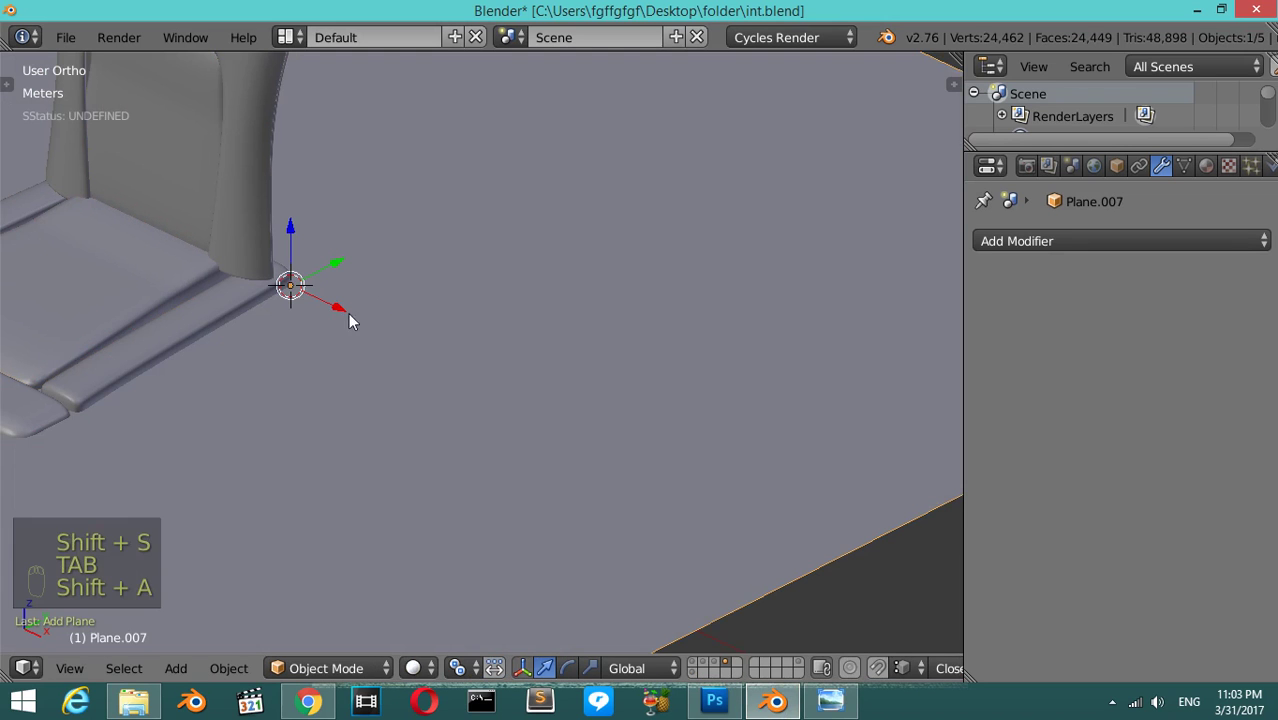
pyautogui.press('s')
pyautogui.press('s')
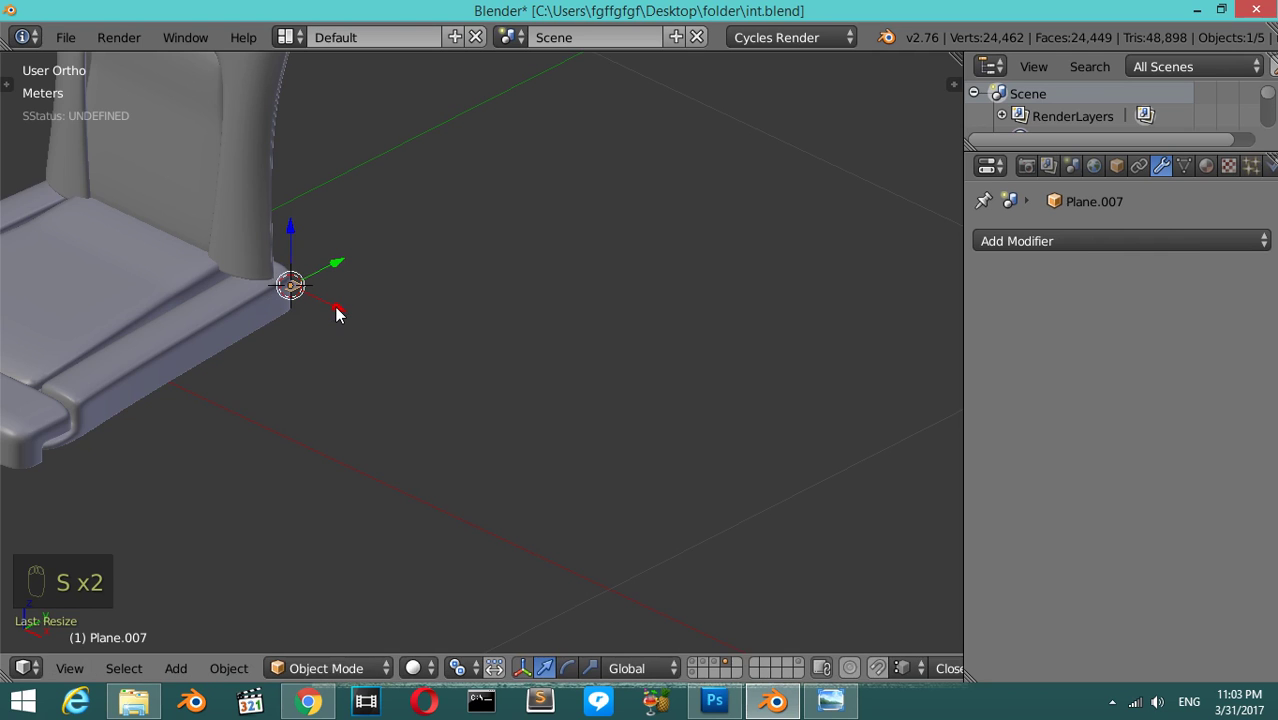
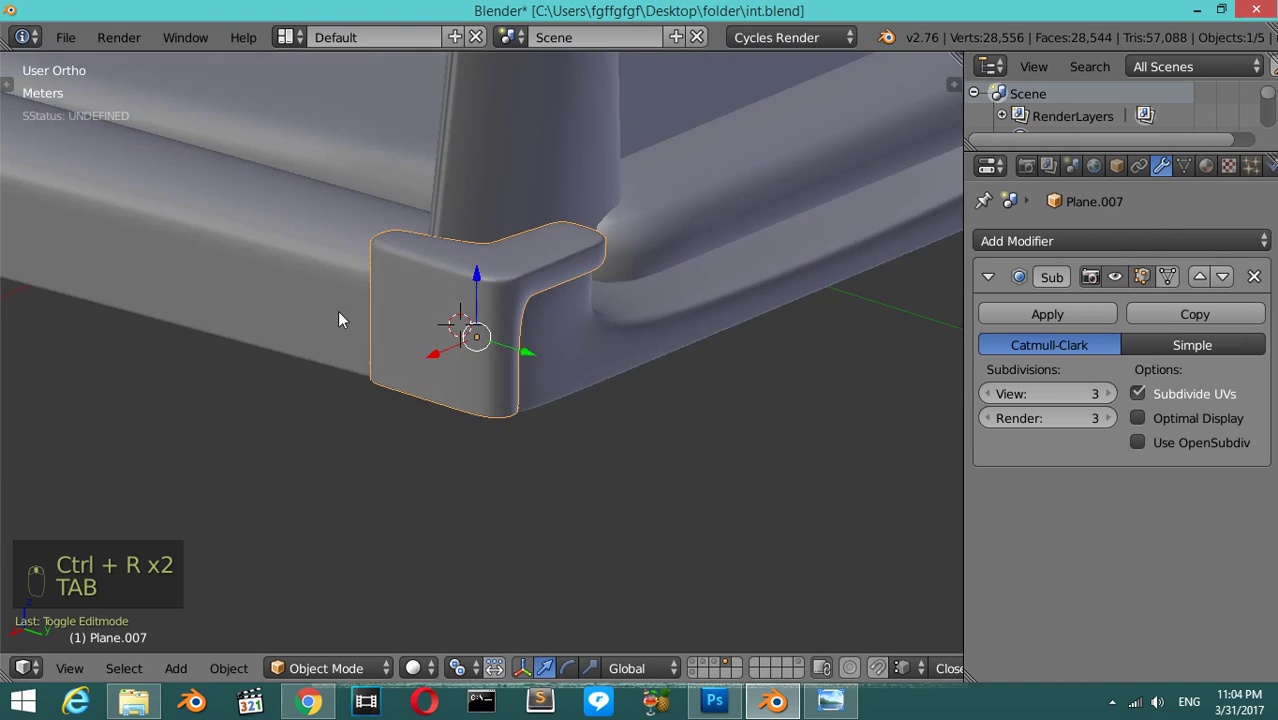
pyautogui.moveTo(983, 251); pyautogui.dragTo(1139, 268)
# - Mirror the bracket to the seat's other side, check its subdivision settings and close in on it
pyautogui.moveTo(995, 286); pyautogui.dragTo(824, 467)
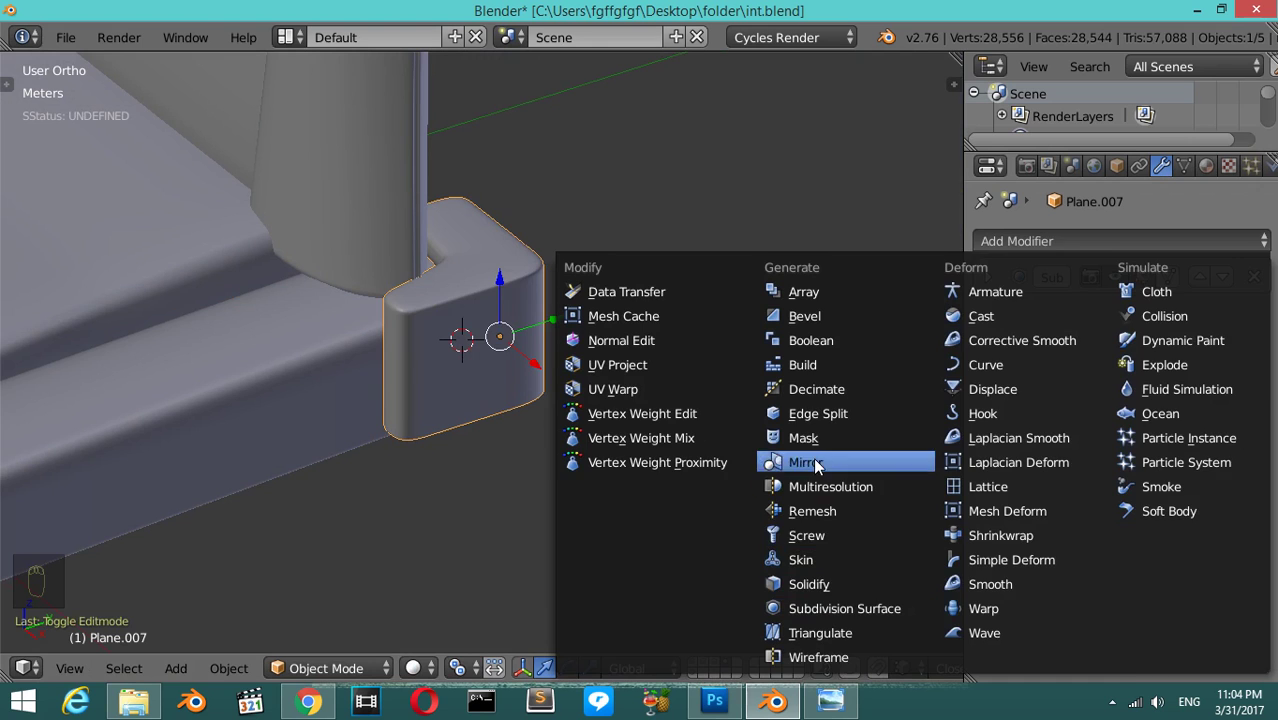
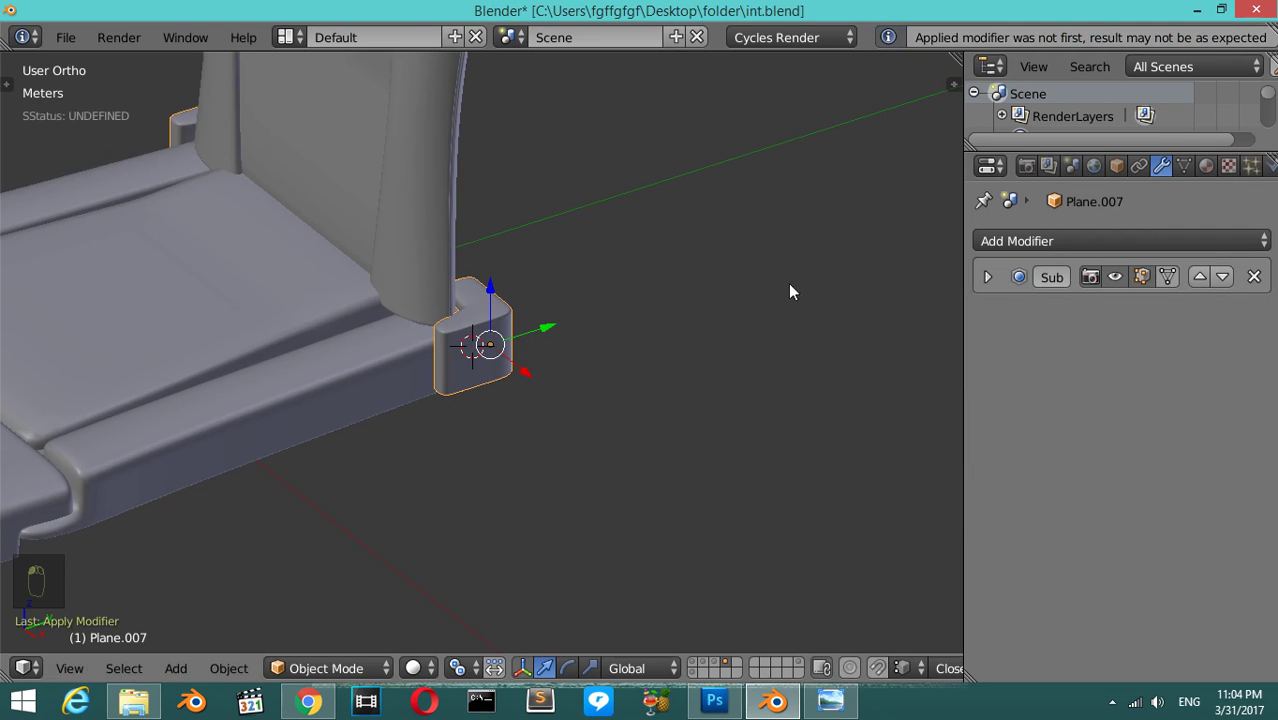
pyautogui.moveTo(1000, 293); pyautogui.dragTo(1016, 402)
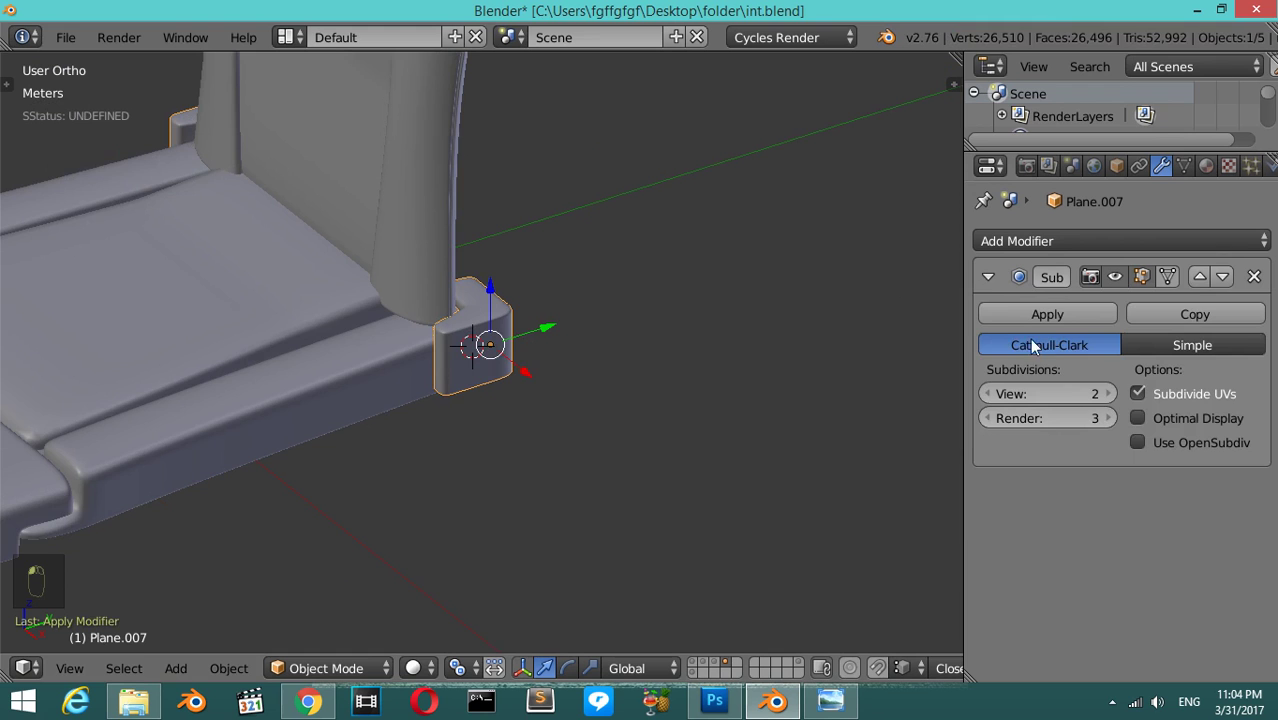
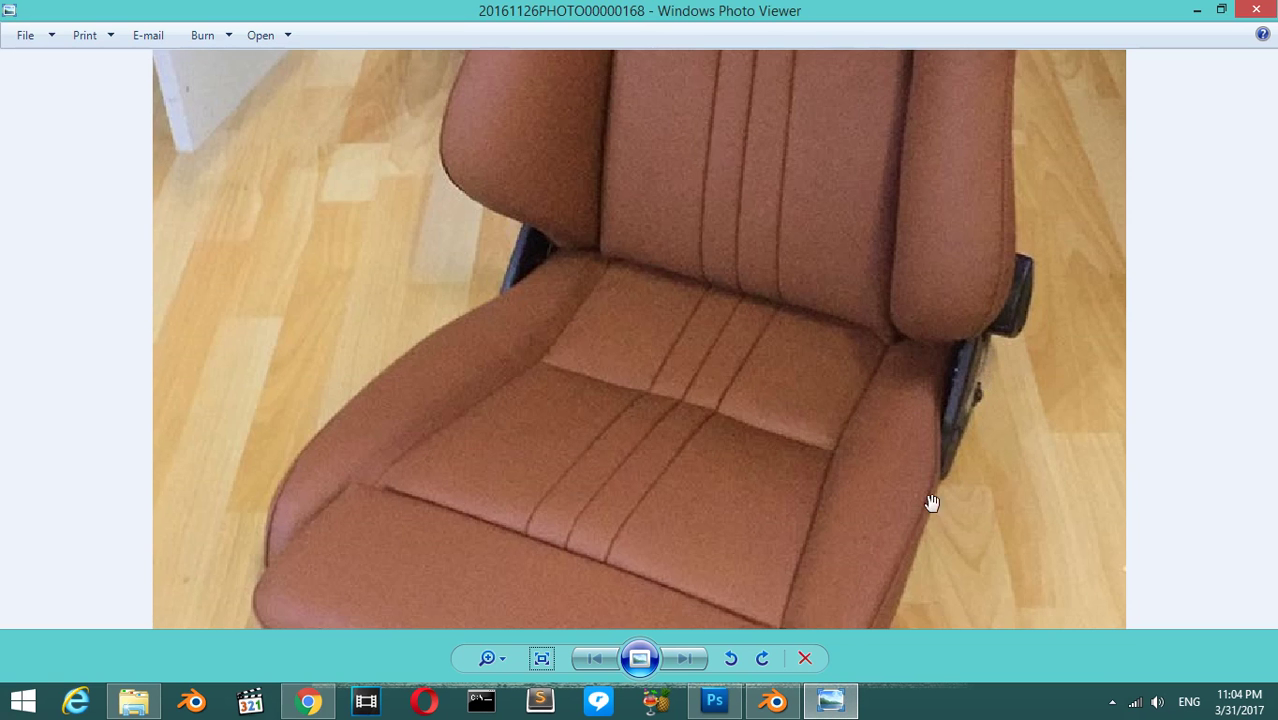
pyautogui.press('z')
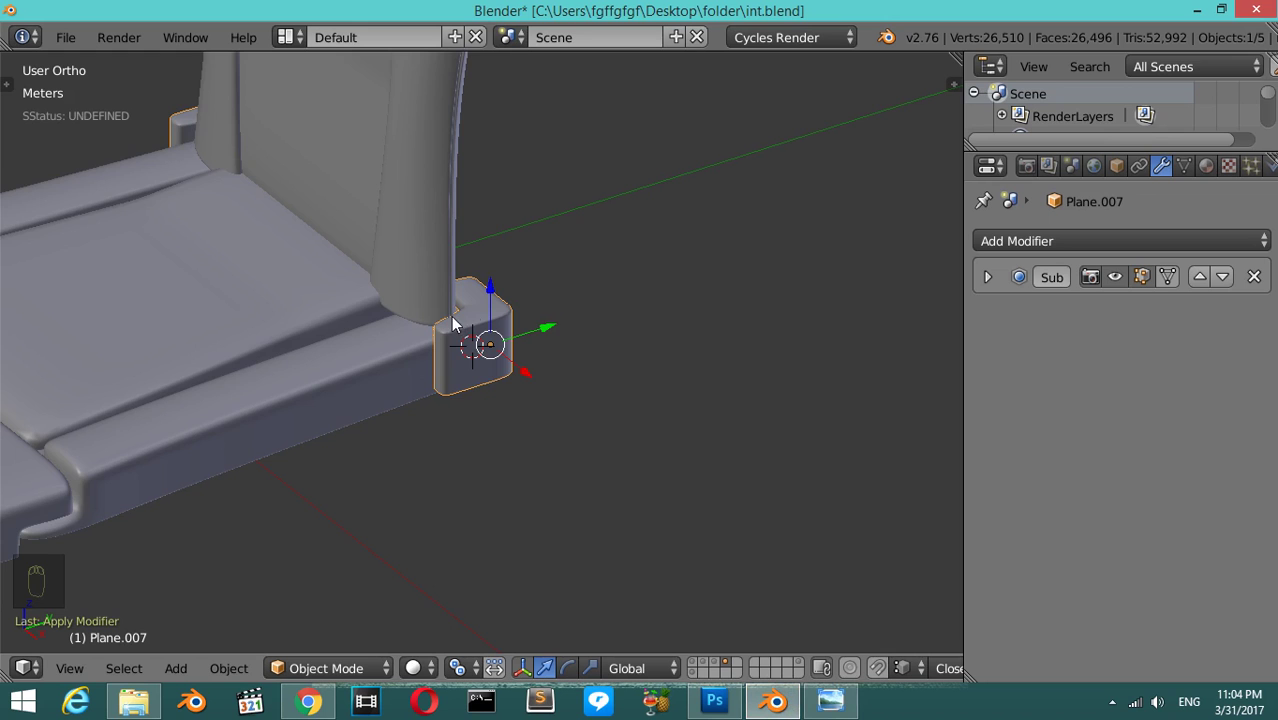
pyautogui.moveTo(475, 313); pyautogui.dragTo(536, 522)
pyautogui.moveTo(536, 522); pyautogui.dragTo(573, 339)
# - Add a 6-vertex circle, turn it upright on the bracket side and shrink it to bolt-head size
pyautogui.press('shift+a')
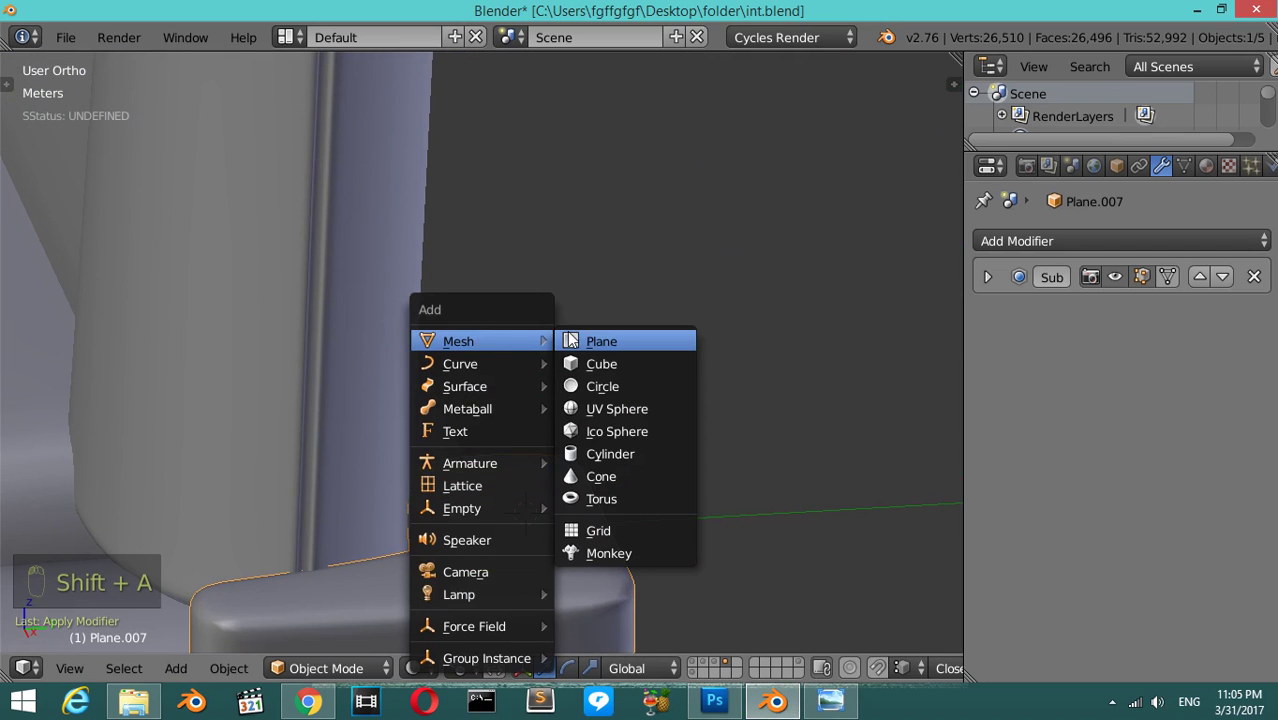
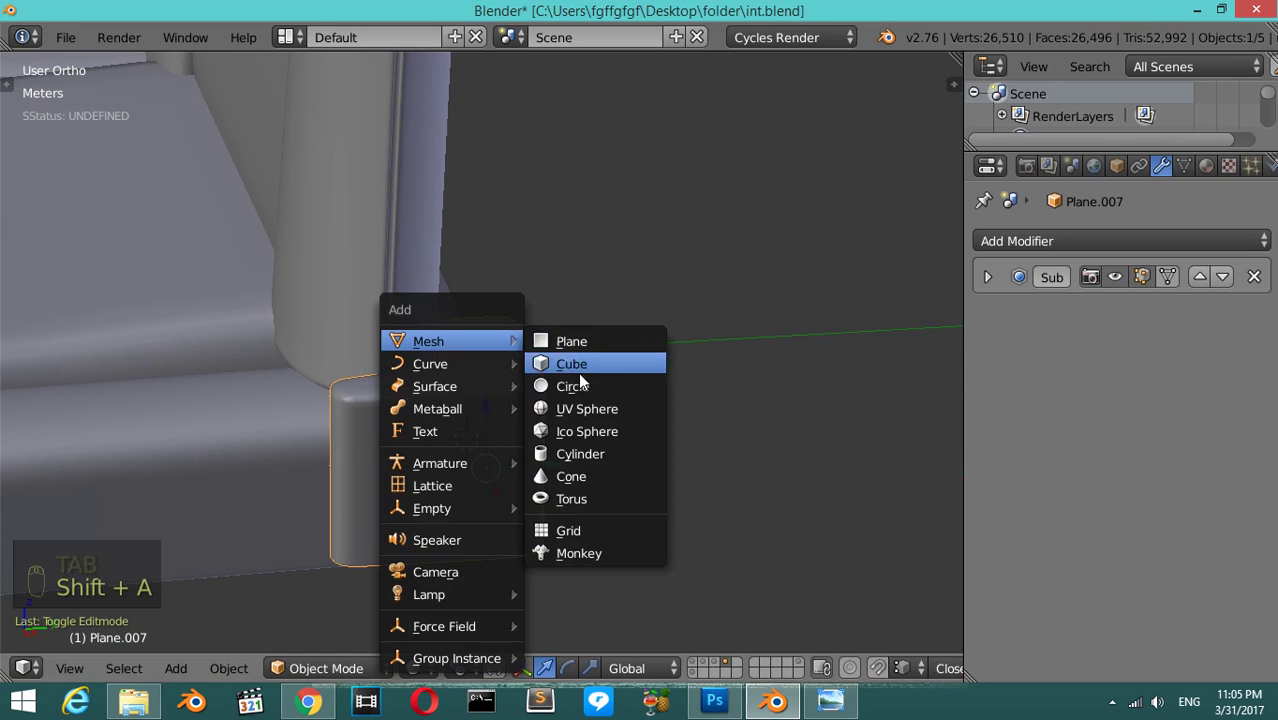
pyautogui.press('F6')
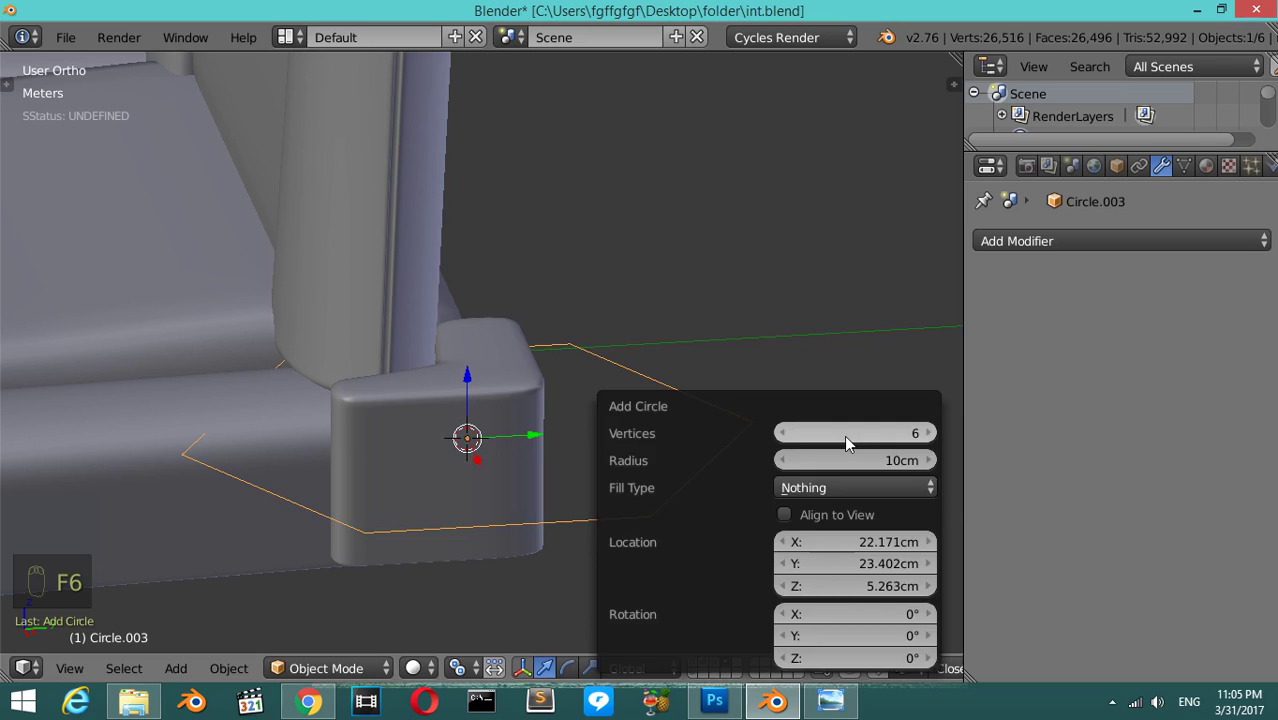
pyautogui.press('r')
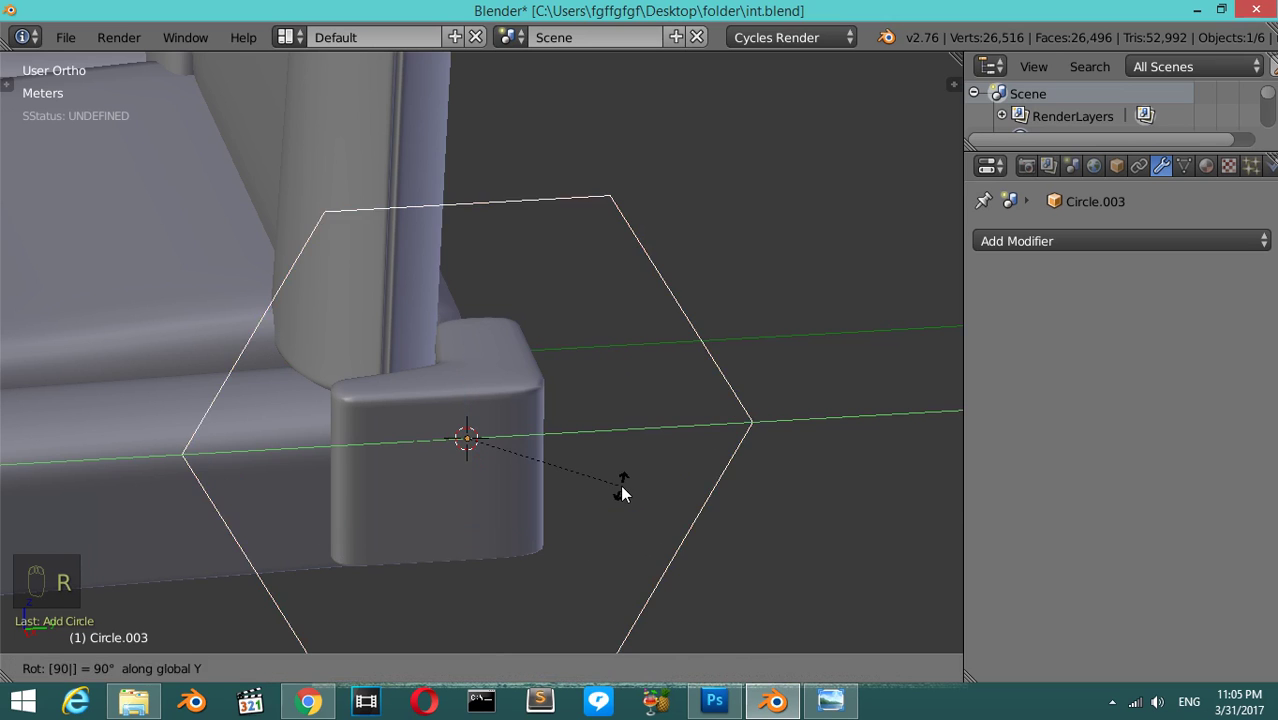
pyautogui.press('s')
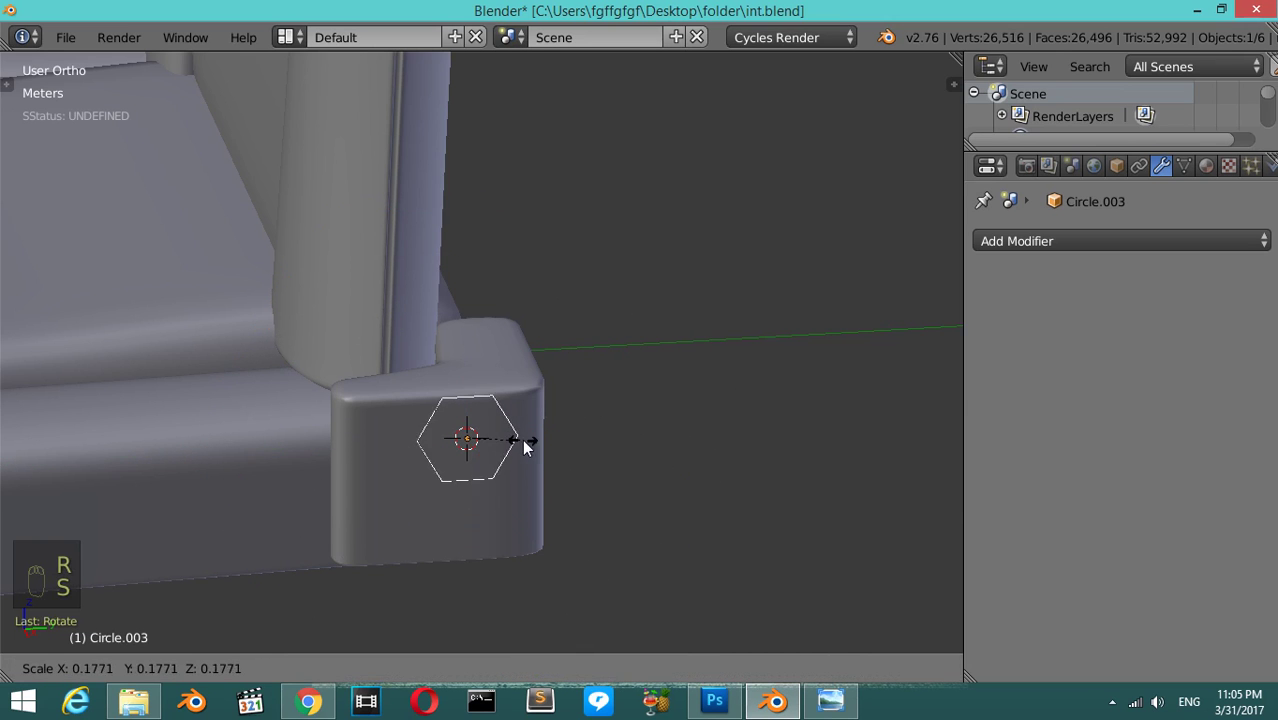
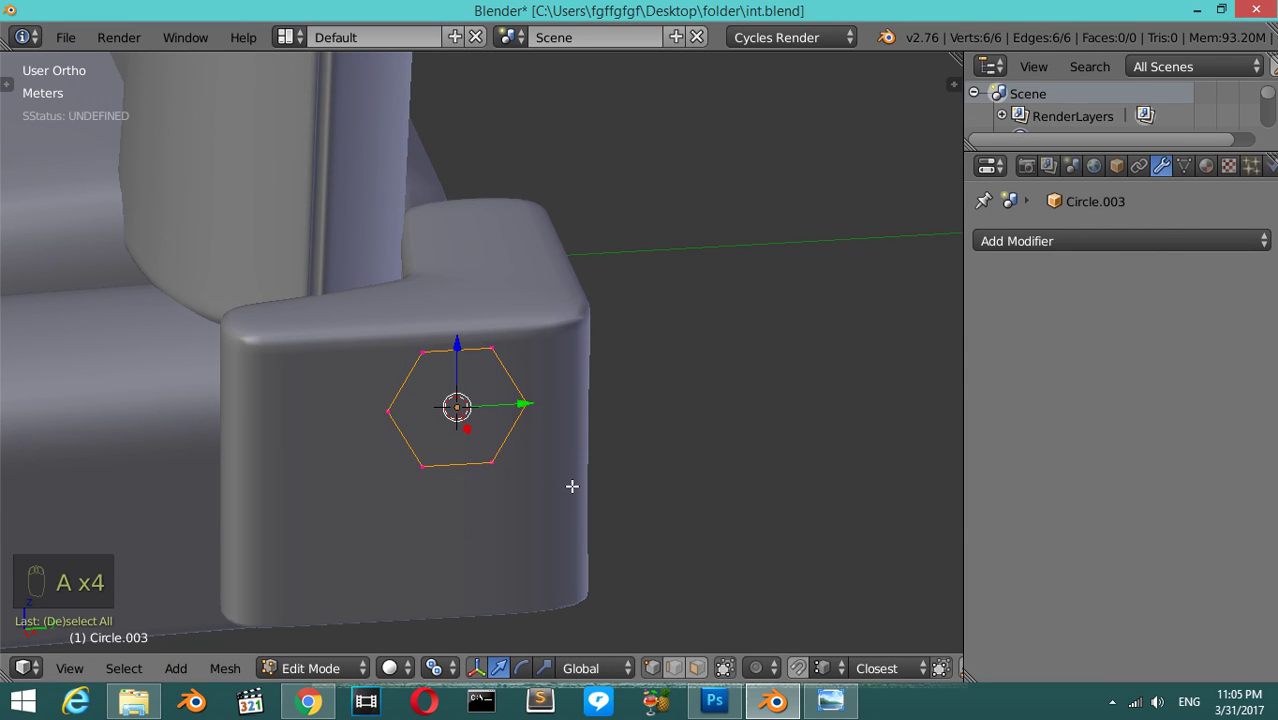
# - Extrude the hexagon outward into a short bolt head and resize its rim
pyautogui.press('e')
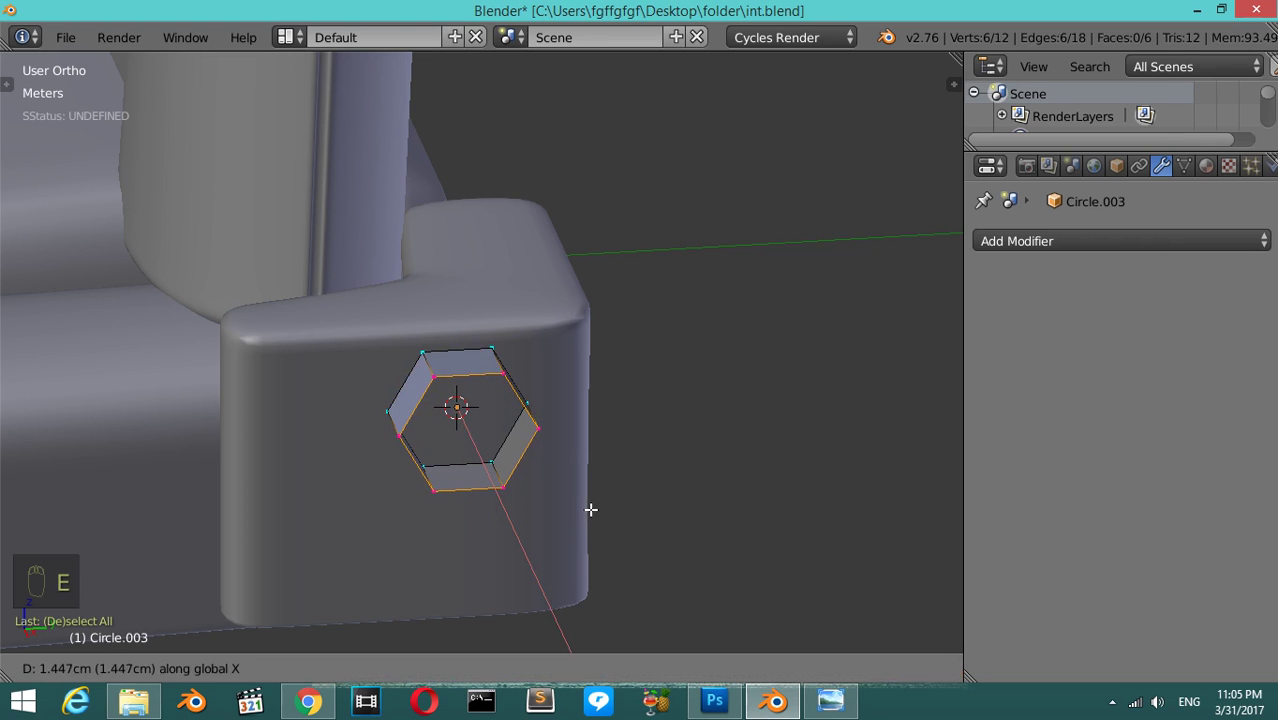
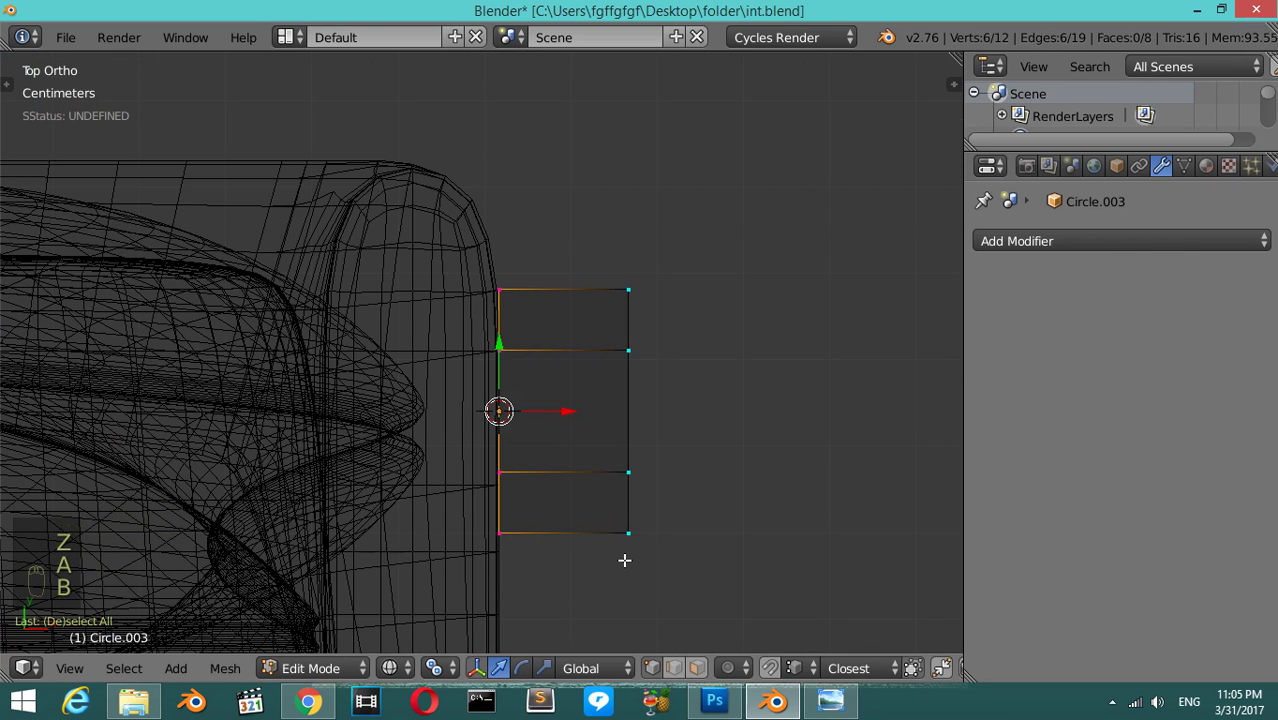
pyautogui.press('e')
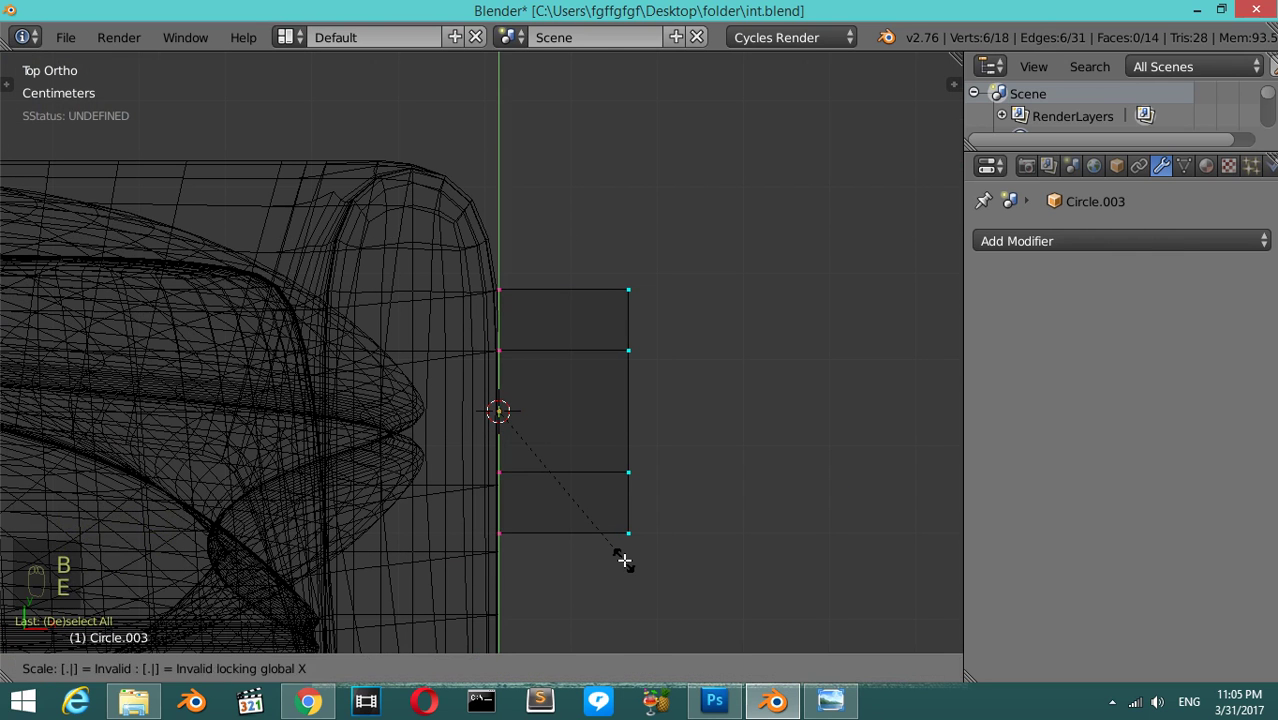
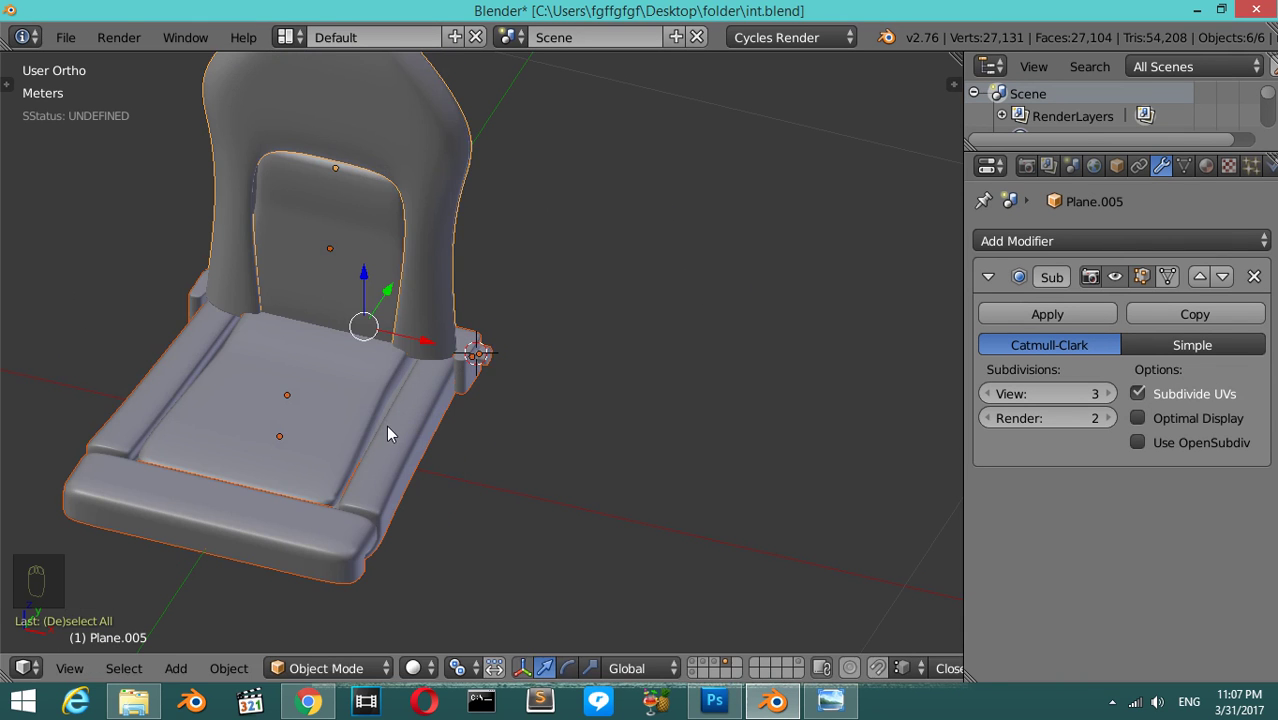
# - Join the seat parts and rotate the seat slightly about its vertical axis
pyautogui.press('ctrl+j')
pyautogui.press('Tab')
pyautogui.press('Tab')
pyautogui.press('Tab')
pyautogui.press('Tab')
pyautogui.press('r')
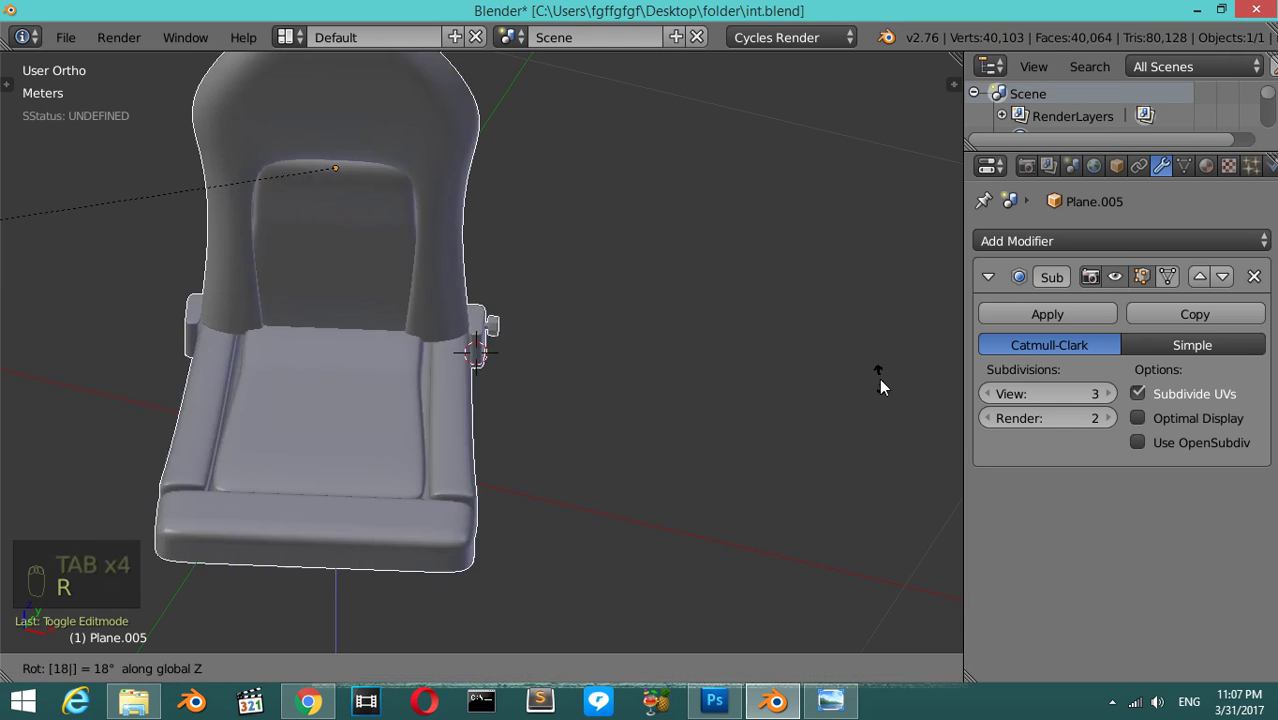
pyautogui.moveTo(758, 380); pyautogui.dragTo(444, 331)
# - From top view, duplicate the seat and place the copy beside the first one
pyautogui.press('KP_7')
pyautogui.moveTo(444, 331); pyautogui.dragTo(714, 668)
pyautogui.moveTo(714, 668); pyautogui.dragTo(452, 362)
pyautogui.press('z')
pyautogui.press('z')
pyautogui.press('z')
pyautogui.moveTo(462, 398); pyautogui.dragTo(648, 478)
pyautogui.press('shift+d')
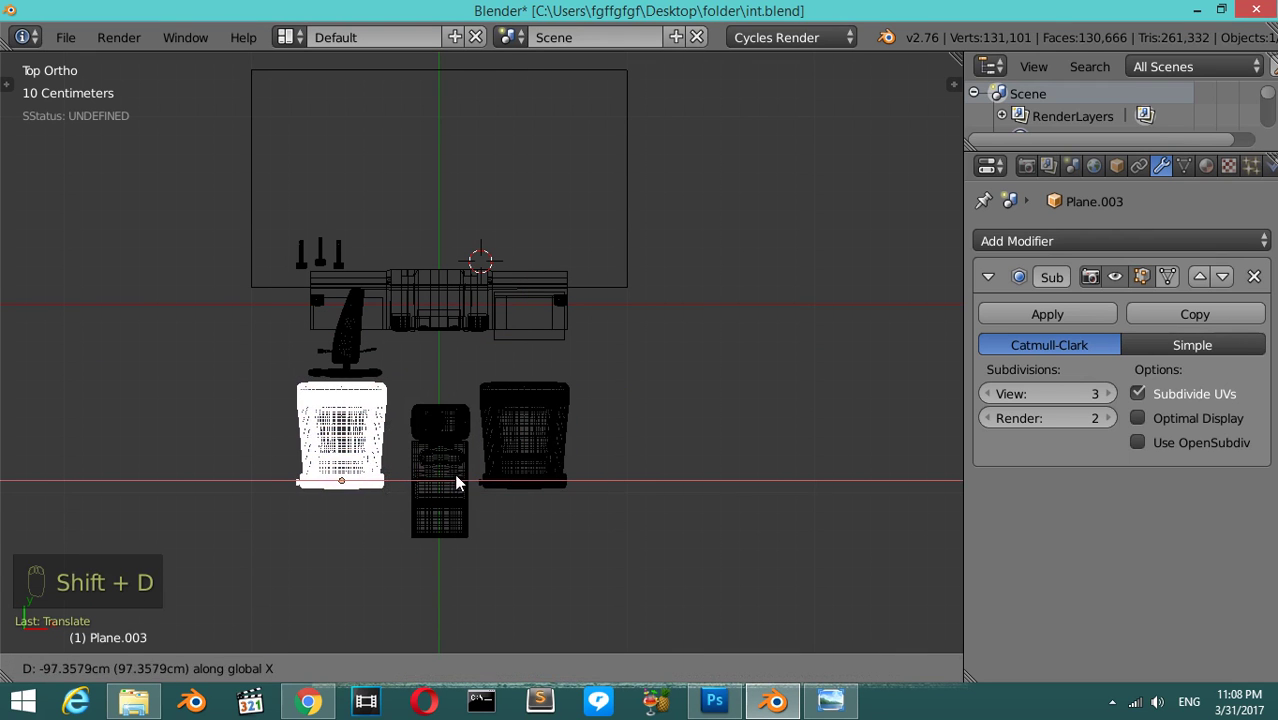
# - Duplicate the front seats back along Y to form a rear row of seats
pyautogui.moveTo(483, 467); pyautogui.dragTo(531, 383)
pyautogui.press('shift+d')
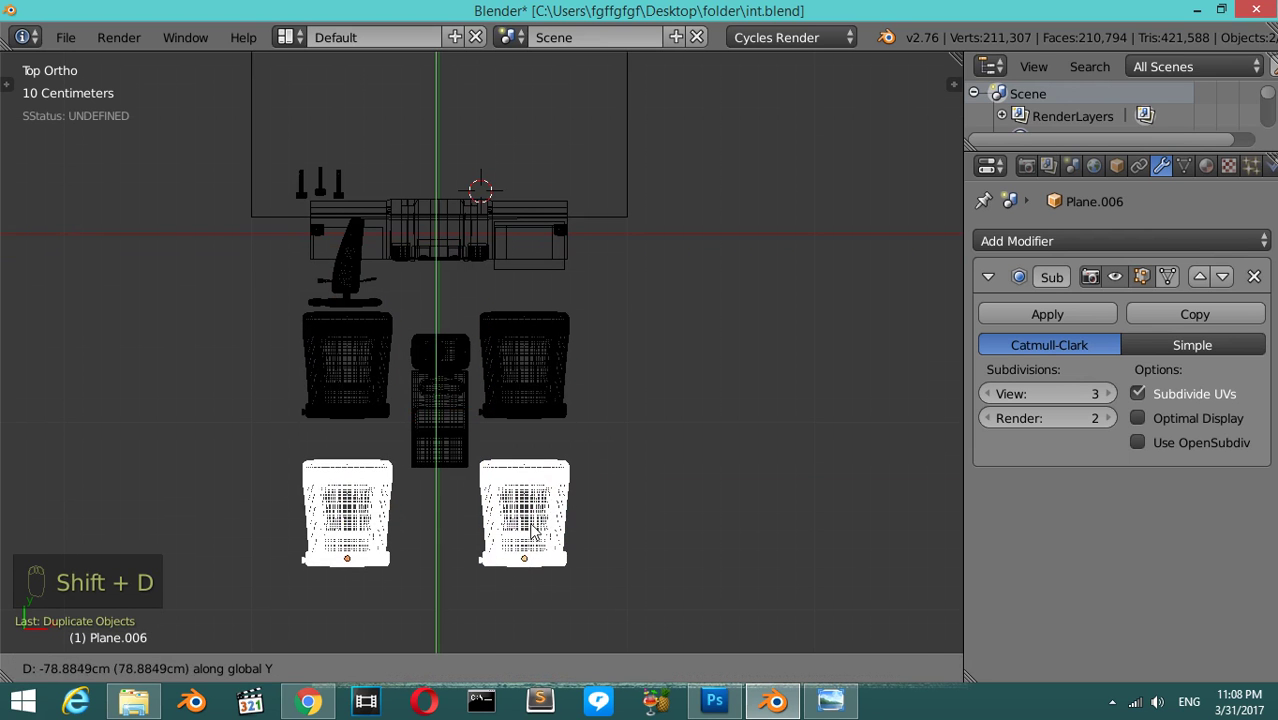
pyautogui.middleClick(495, 435)
pyautogui.moveTo(448, 348); pyautogui.dragTo(427, 295)
pyautogui.press('z')
pyautogui.press('z')
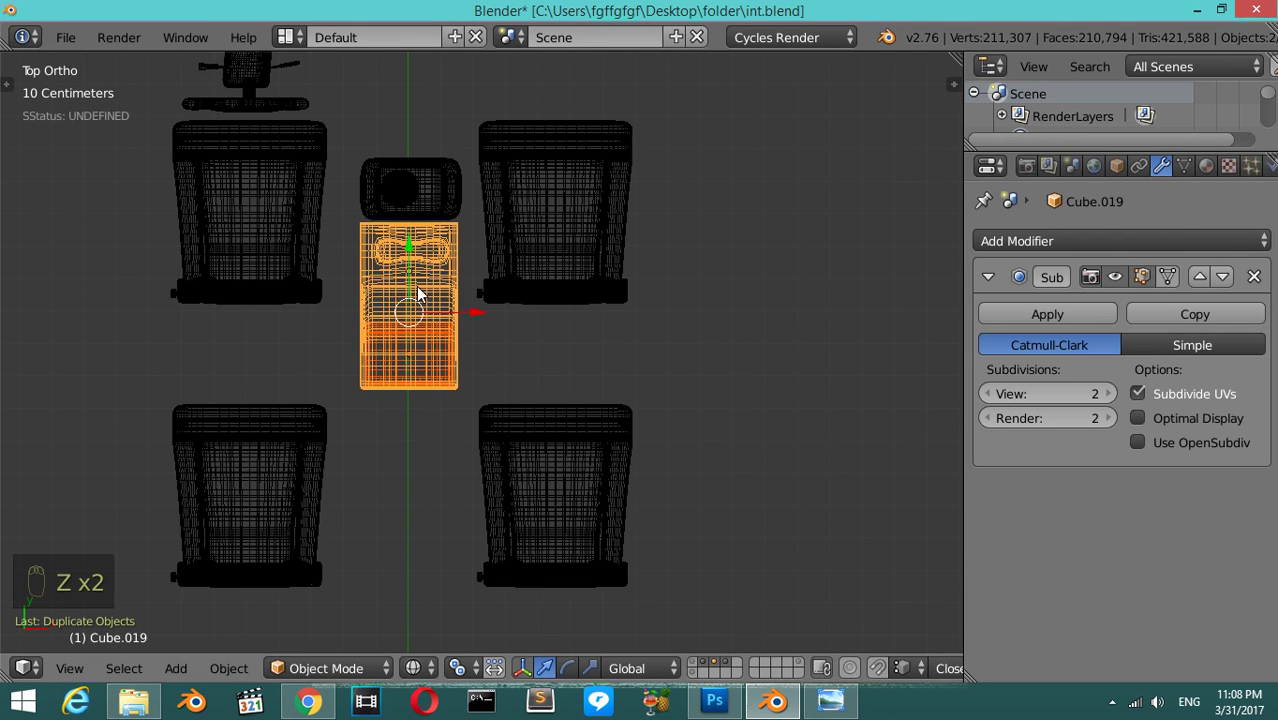
# - Duplicate the centre console between the rear seats, then orbit to review the four-seat layout
pyautogui.press('shift+d')
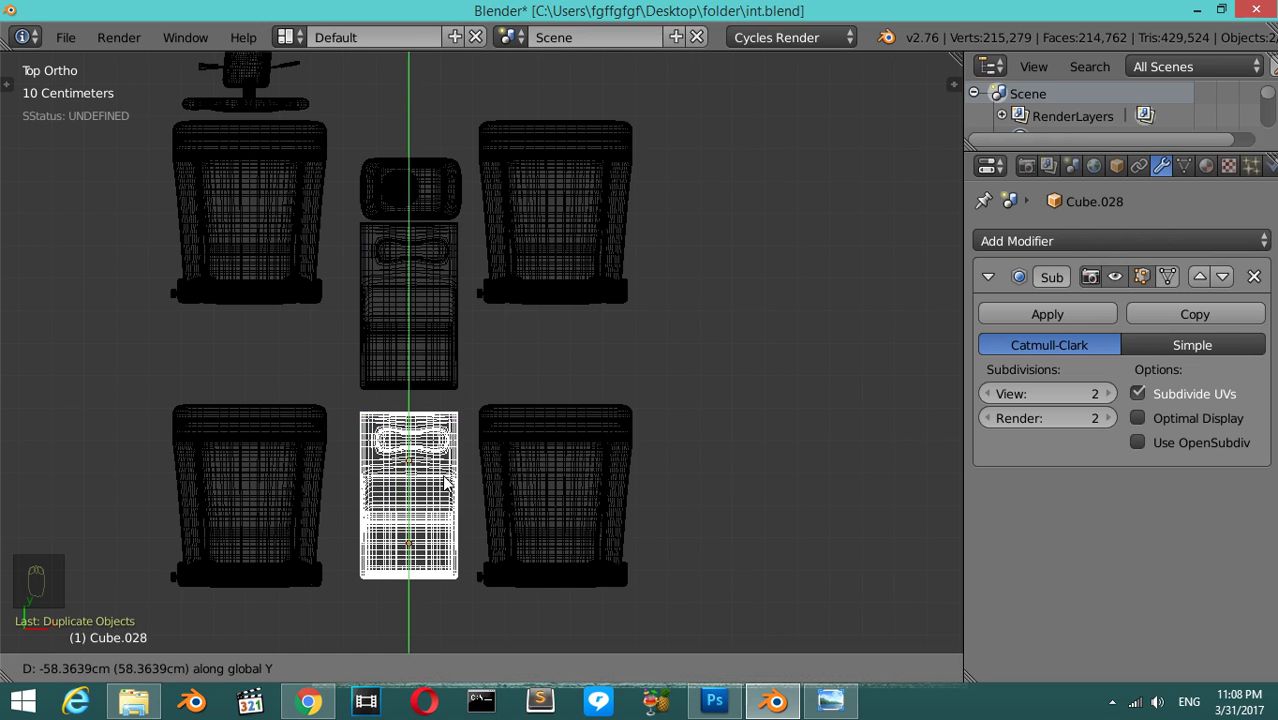
pyautogui.moveTo(303, 446); pyautogui.dragTo(334, 579)
pyautogui.rightClick(327, 580)
pyautogui.middleClick(334, 579)
pyautogui.click(335, 579)
pyautogui.press('z')
pyautogui.middleClick(470, 359)
pyautogui.press('KP_1')
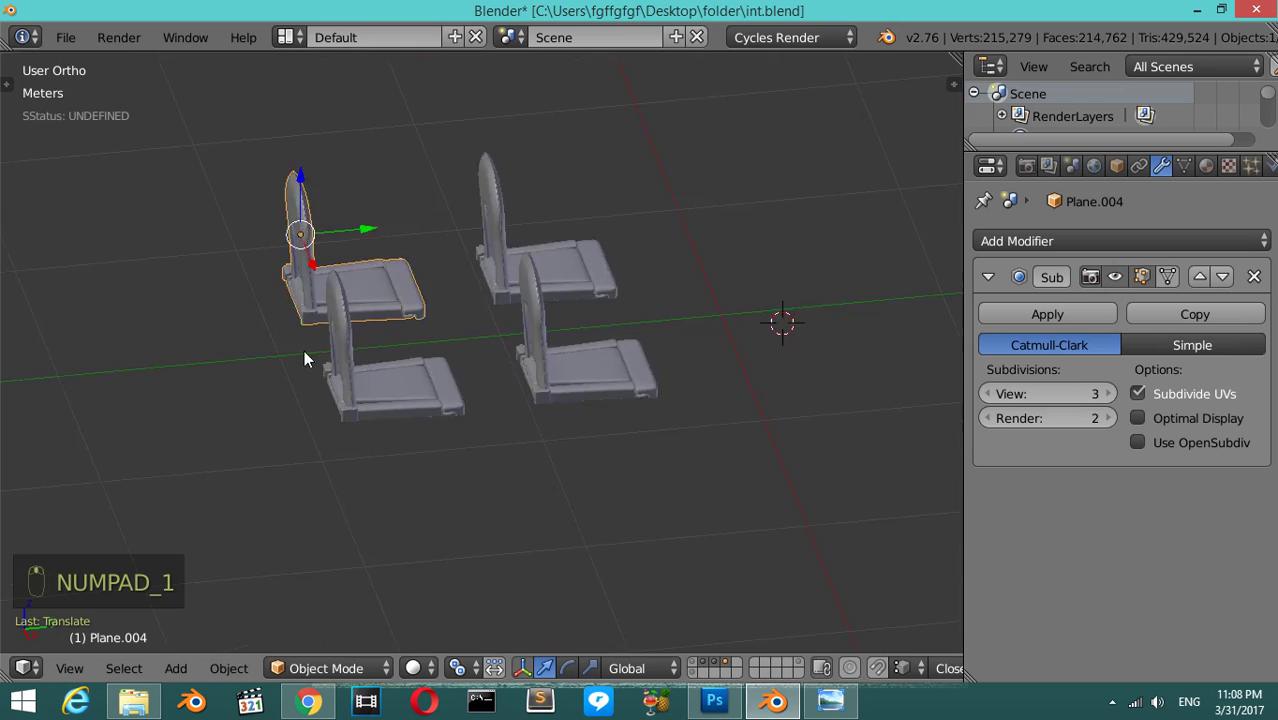
# - In side view with wireframe shading, box-select the door panel apart from the rest of the interior
pyautogui.middleClick(643, 377)
pyautogui.press('KP_1')
pyautogui.press('KP_3')
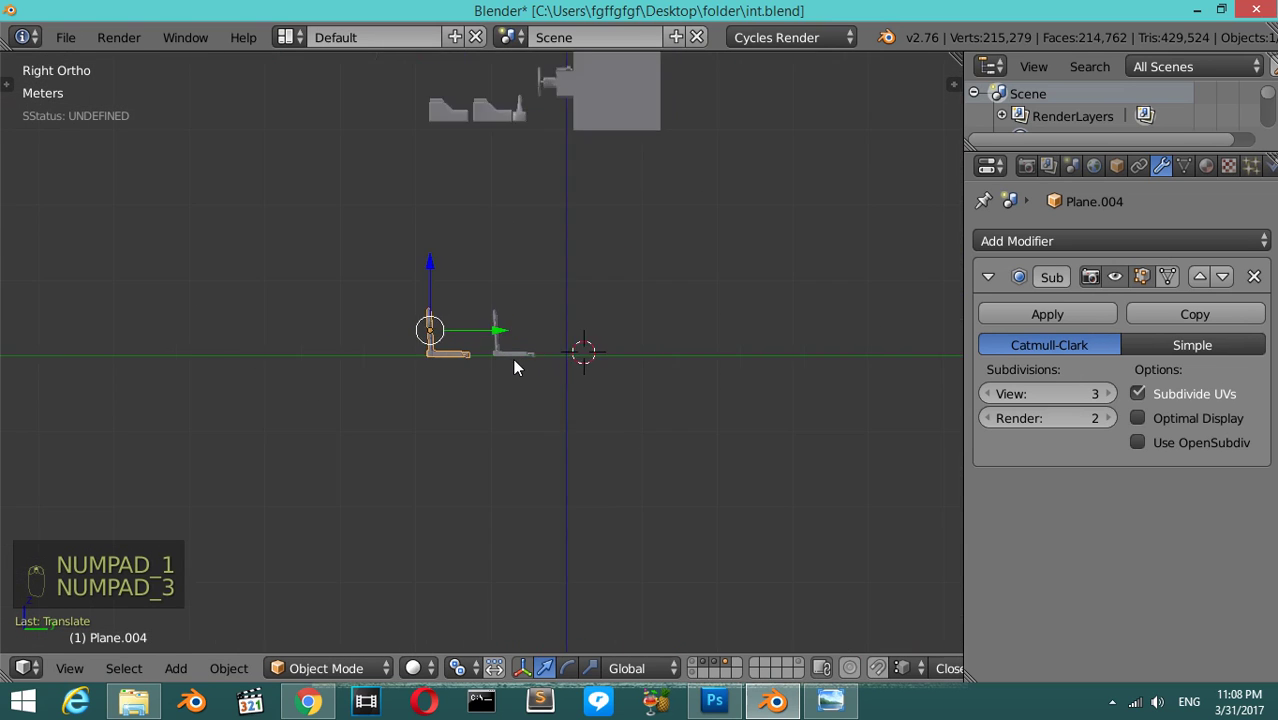
pyautogui.press('z')
pyautogui.press('a')
pyautogui.press('b')
pyautogui.moveTo(472, 307); pyautogui.dragTo(503, 137)
pyautogui.moveTo(503, 137); pyautogui.dragTo(487, 251)
pyautogui.moveTo(487, 251); pyautogui.dragTo(504, 261)
# - Return to solid shading and isolate the door panel so the seats, console and dashboard are hidden
pyautogui.press('z')
pyautogui.moveTo(610, 318); pyautogui.dragTo(725, 266)
pyautogui.click(725, 266)
pyautogui.moveTo(497, 307); pyautogui.dragTo(695, 667)
pyautogui.moveTo(695, 667); pyautogui.dragTo(771, 416)
pyautogui.moveTo(631, 309); pyautogui.dragTo(771, 416)
pyautogui.middleClick(771, 416)
pyautogui.press('a')
pyautogui.press('a')
pyautogui.moveTo(751, 388); pyautogui.dragTo(752, 388)
# - Move the door panel with M onto an empty layer and recentre the view on the scene
pyautogui.press('m')
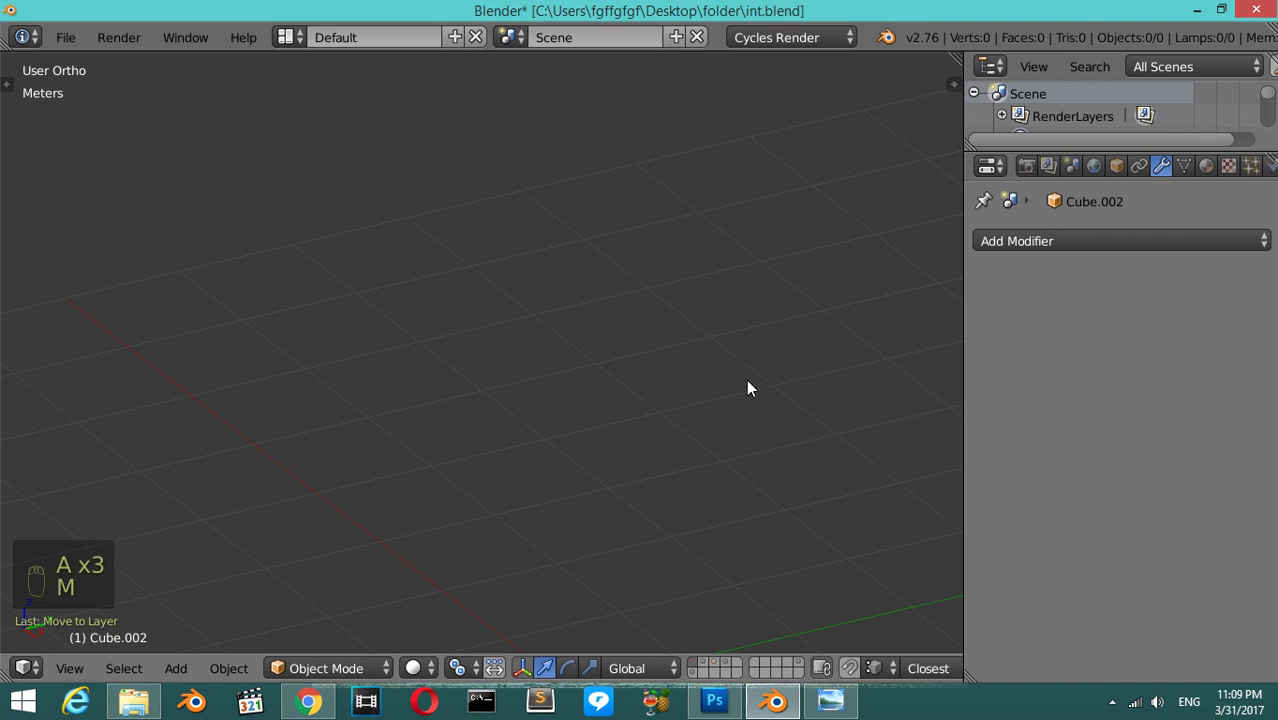
pyautogui.click(716, 668)
pyautogui.moveTo(638, 301); pyautogui.dragTo(638, 301)
pyautogui.click(638, 301)
pyautogui.press('m')
pyautogui.press('Escape')
pyautogui.press('shift+c')
# - Switch the viewport to that layer and select everything on it
pyautogui.moveTo(696, 679); pyautogui.dragTo(547, 325)
pyautogui.middleClick(547, 325)
pyautogui.moveTo(470, 287); pyautogui.dragTo(414, 334)
pyautogui.press('m')
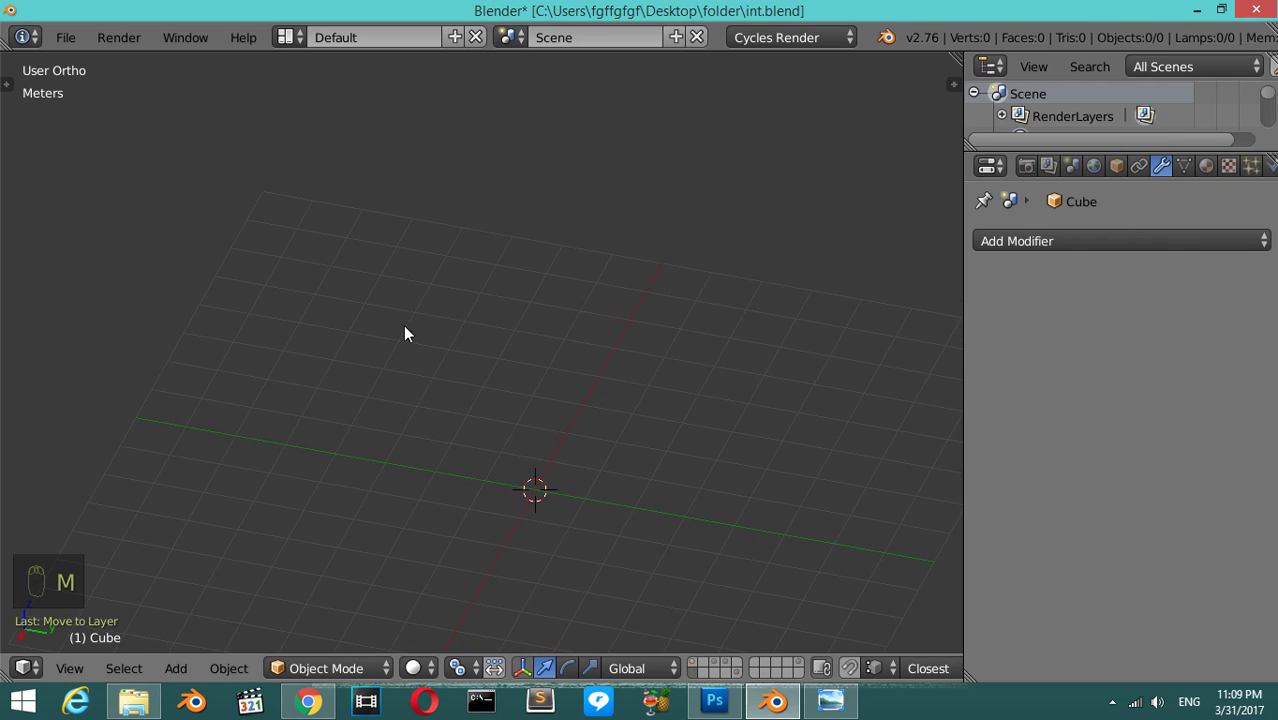
pyautogui.moveTo(721, 668); pyautogui.dragTo(559, 406)
pyautogui.press('a')
pyautogui.moveTo(559, 406); pyautogui.dragTo(569, 414)
# - Move the door panel to the main interior layer so dashboard, seats and door show together, seen from top
pyautogui.press('m')
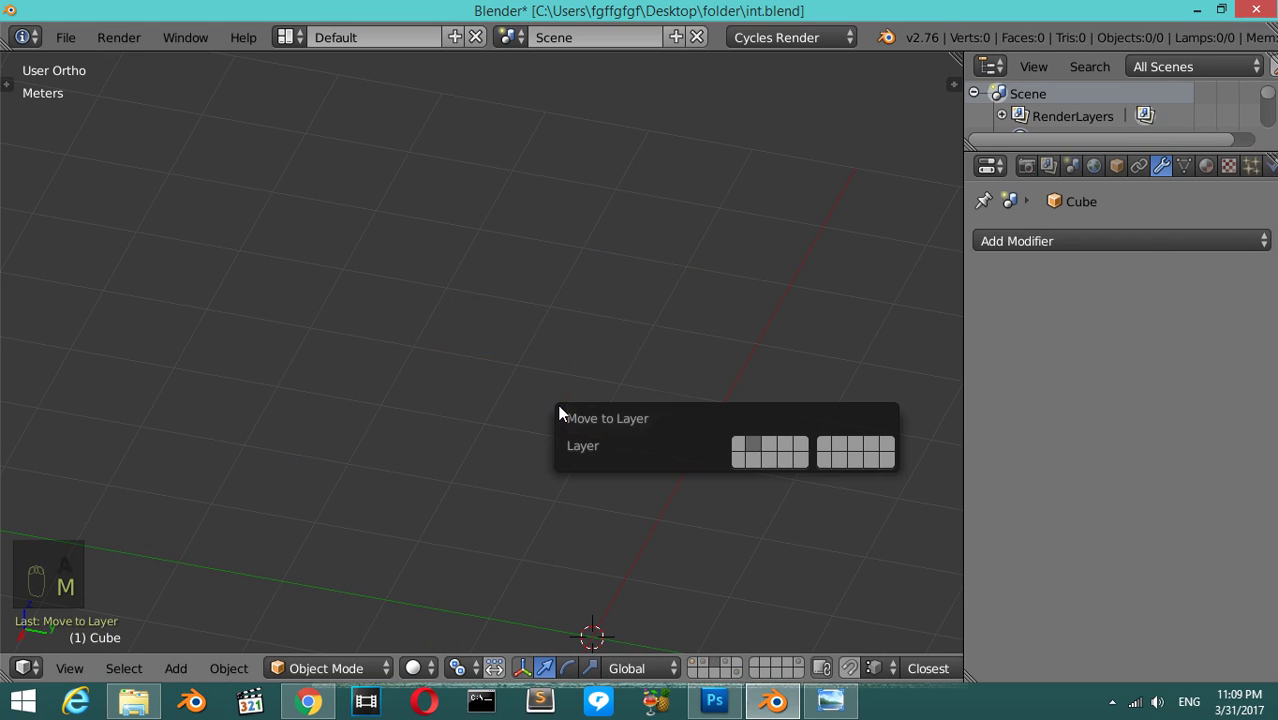
pyautogui.moveTo(734, 671); pyautogui.dragTo(528, 372)
pyautogui.press('a')
pyautogui.press('a')
pyautogui.press('a')
pyautogui.press('m')
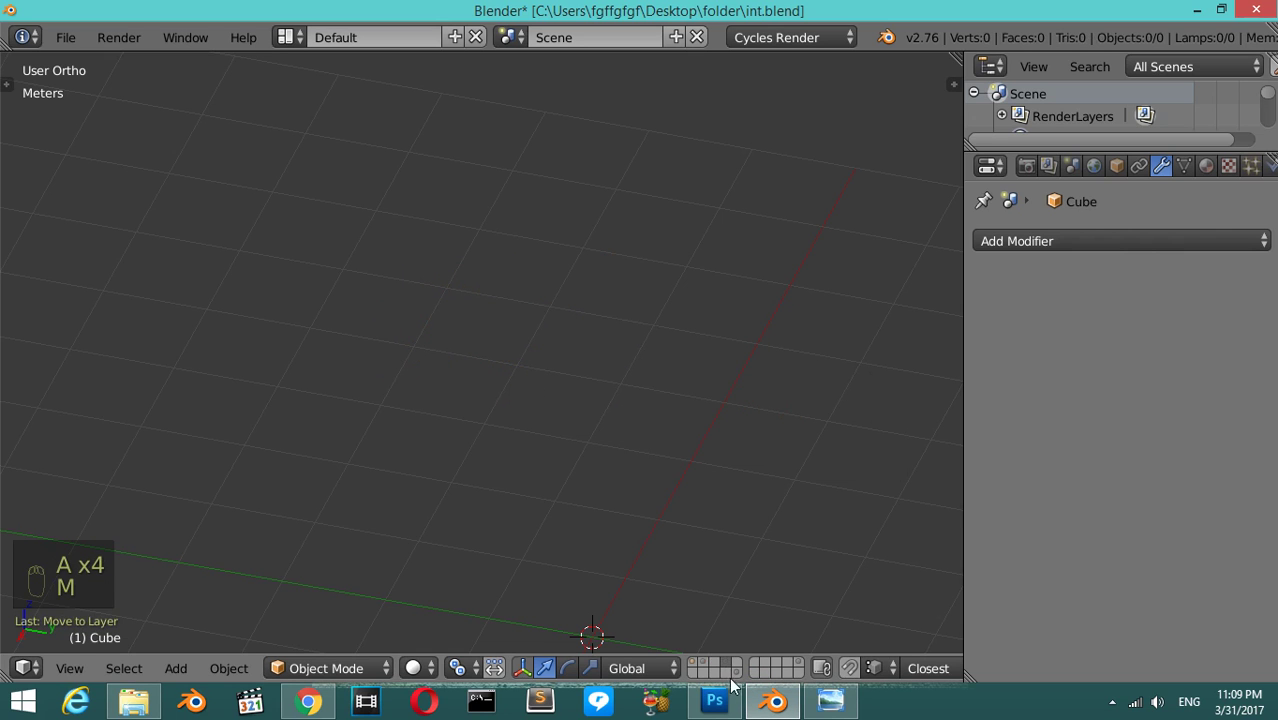
pyautogui.moveTo(713, 668); pyautogui.dragTo(560, 314)
pyautogui.press('KP_7')
pyautogui.moveTo(560, 314); pyautogui.dragTo(590, 216)
pyautogui.moveTo(590, 216); pyautogui.dragTo(625, 136)
# - In wireframe top view, box-select only the door panel on the interior's right side
pyautogui.press('a')
pyautogui.press('a')
pyautogui.press('a')
pyautogui.press('b')
pyautogui.press('z')
pyautogui.press('a')
pyautogui.press('b')
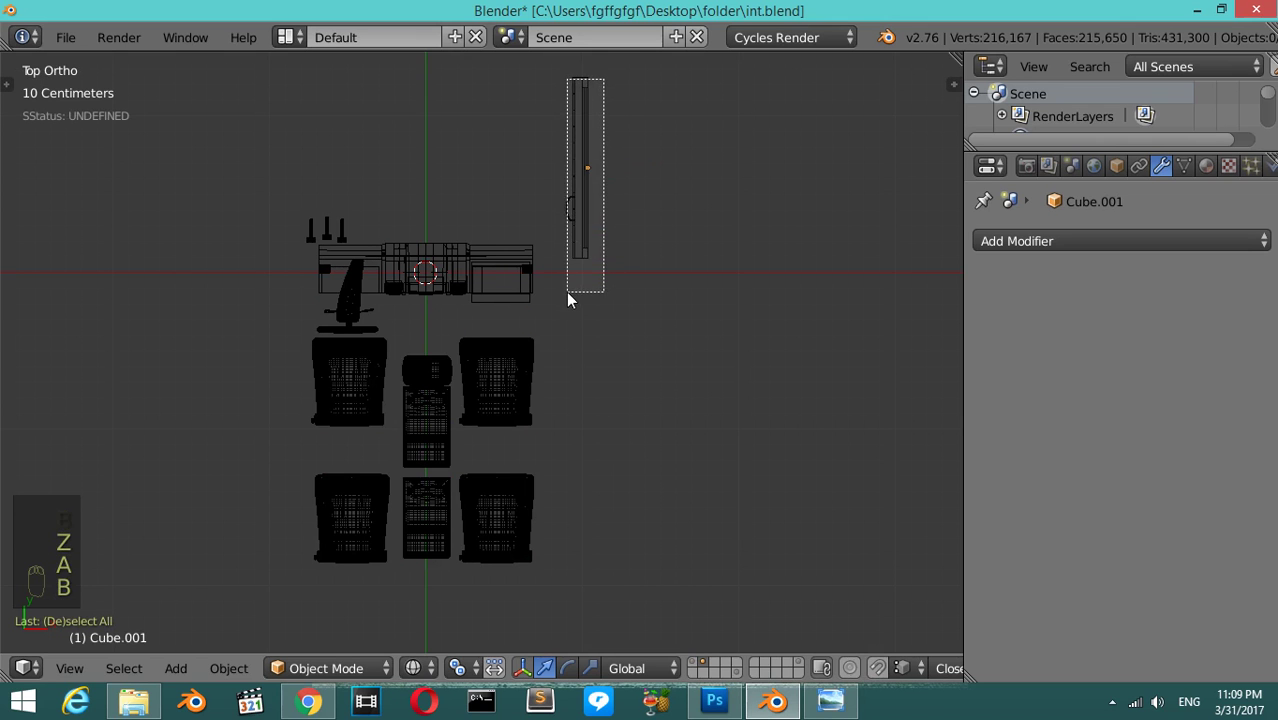
pyautogui.moveTo(579, 172); pyautogui.dragTo(654, 374)
pyautogui.moveTo(649, 372); pyautogui.dragTo(618, 390)
pyautogui.moveTo(544, 299); pyautogui.dragTo(593, 421)
pyautogui.moveTo(593, 421); pyautogui.dragTo(632, 272)
# - Scale the door panel to about half size and move it upright to the car's right edge in front view
pyautogui.press('z')
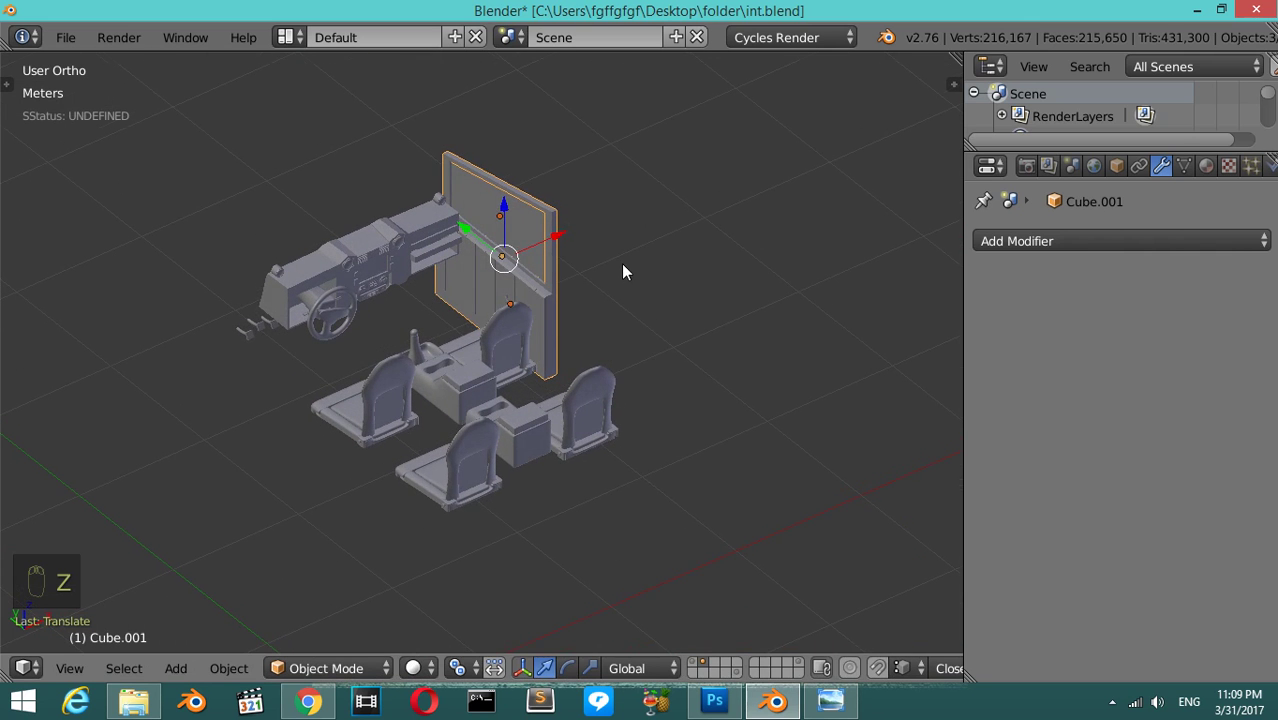
pyautogui.press('s')
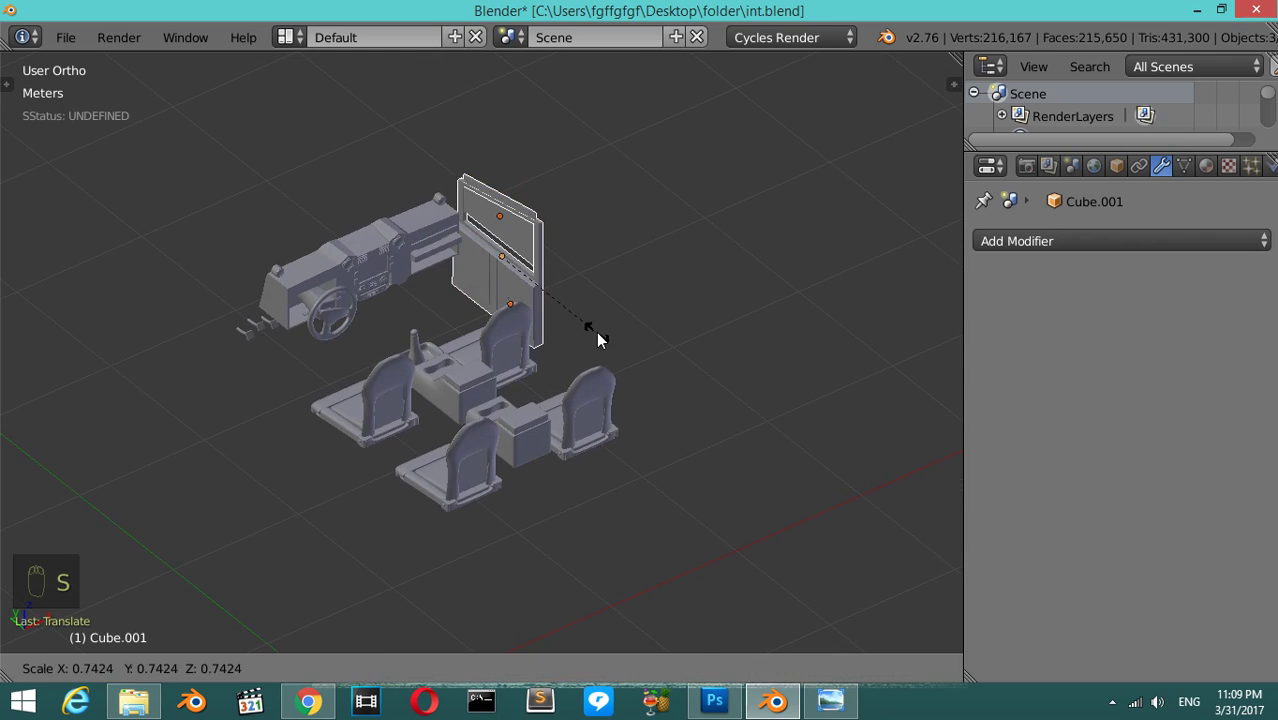
pyautogui.moveTo(592, 338); pyautogui.dragTo(466, 665)
pyautogui.moveTo(467, 665); pyautogui.dragTo(550, 471)
pyautogui.click(550, 471)
pyautogui.moveTo(474, 666); pyautogui.dragTo(780, 368)
pyautogui.press('s')
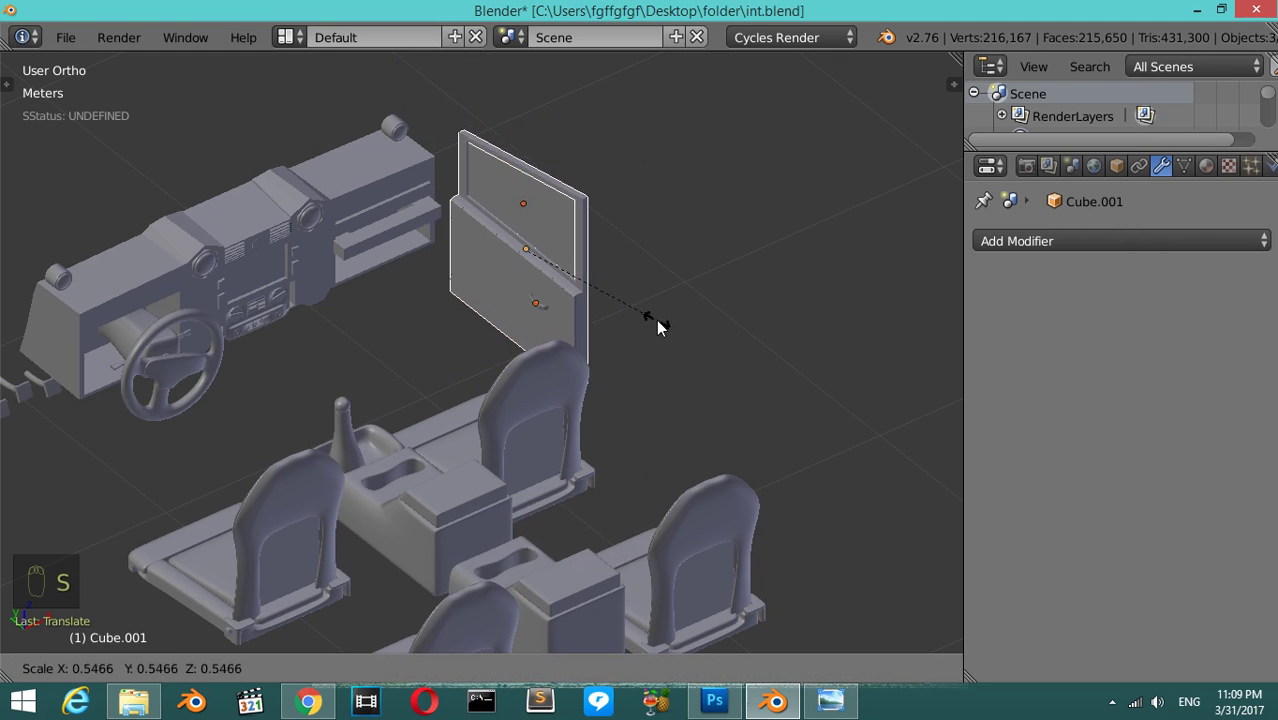
pyautogui.press('s')
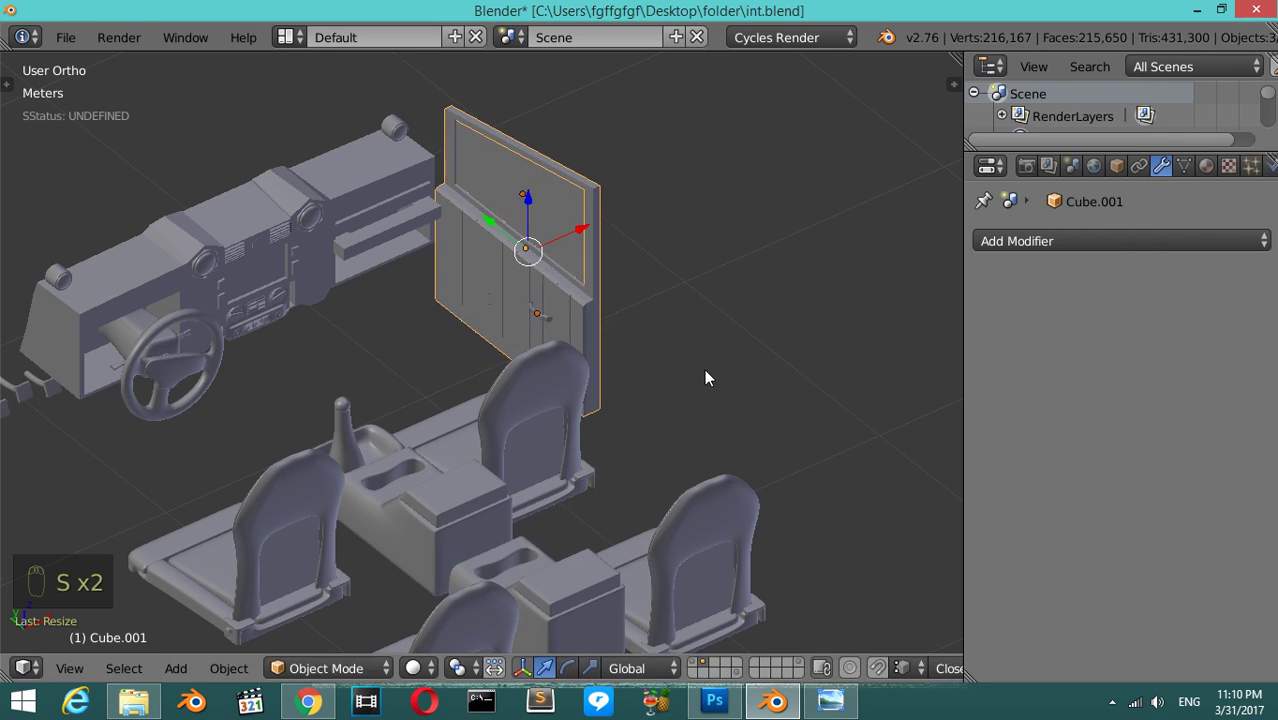
pyautogui.press('KP_1')
pyautogui.moveTo(668, 345); pyautogui.dragTo(572, 252)
# - In Right wireframe view, move the door panel so it lines up with the dashboard
pyautogui.moveTo(572, 252); pyautogui.dragTo(581, 241)
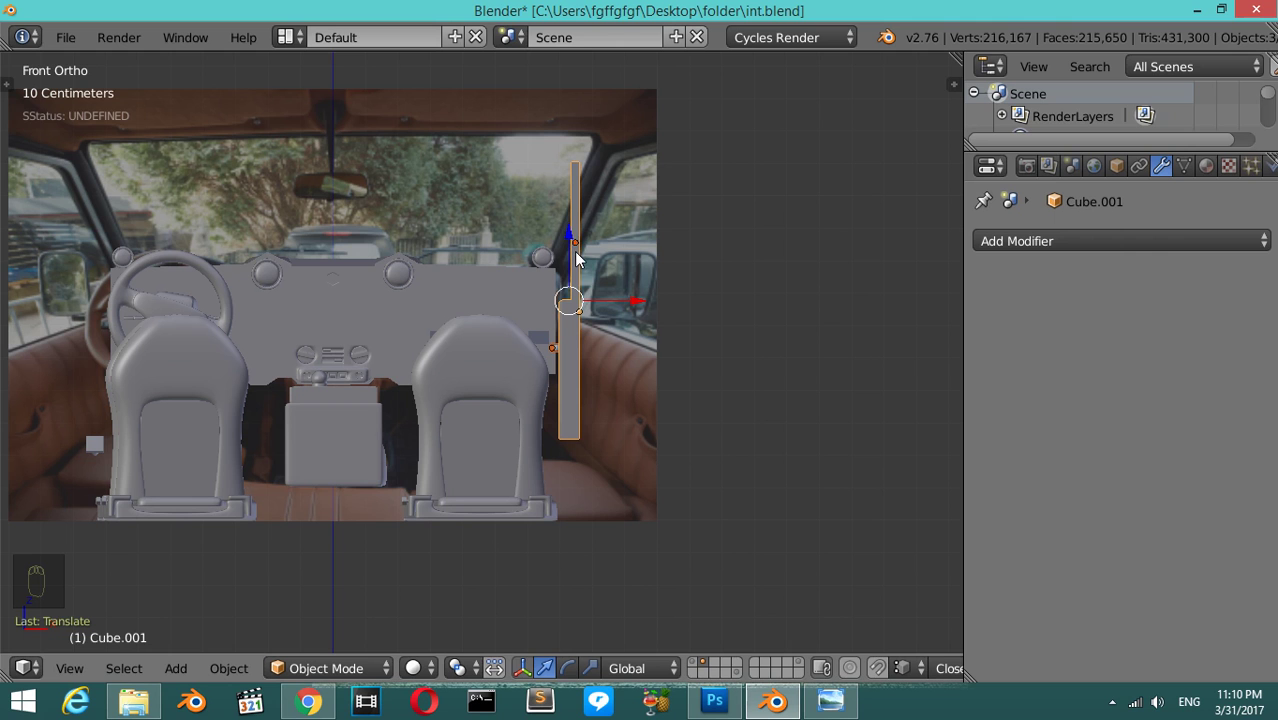
pyautogui.moveTo(453, 419); pyautogui.dragTo(512, 392)
pyautogui.press('KP_7')
pyautogui.moveTo(685, 249); pyautogui.dragTo(621, 400)
pyautogui.moveTo(642, 410); pyautogui.dragTo(429, 301)
pyautogui.press('KP_1')
pyautogui.press('KP_3')
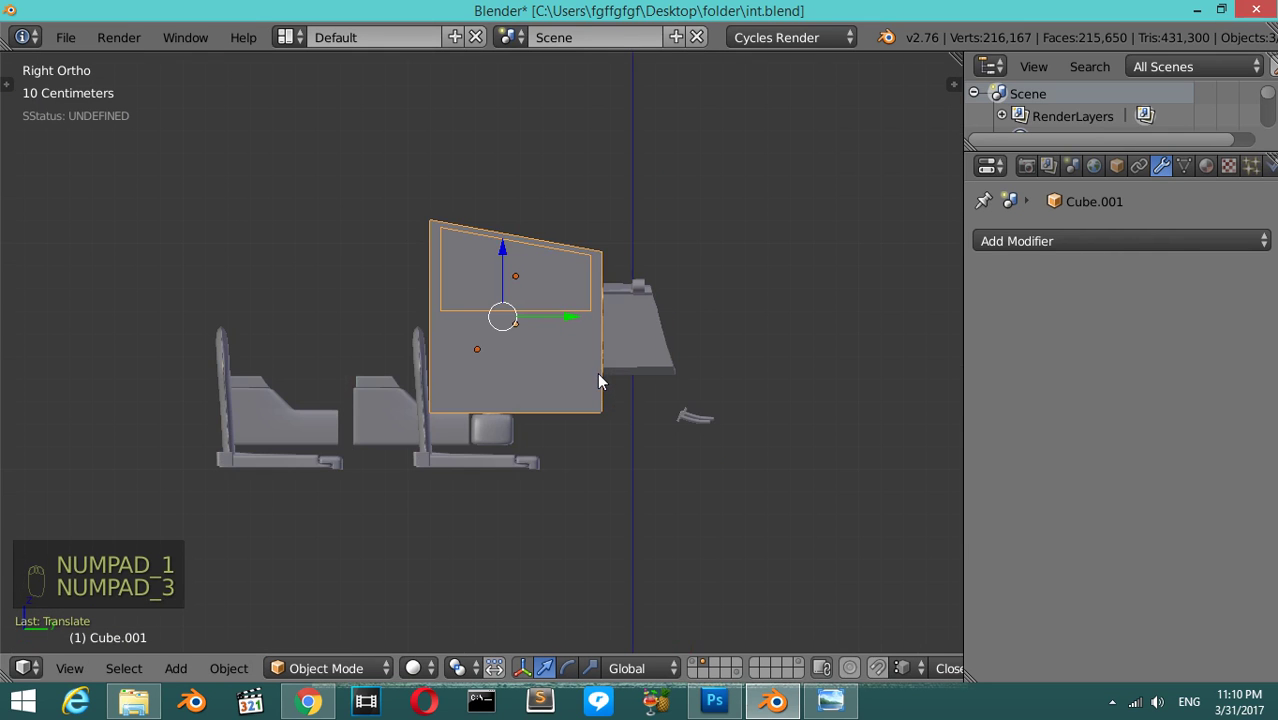
pyautogui.press('z')
pyautogui.moveTo(581, 379); pyautogui.dragTo(545, 467)
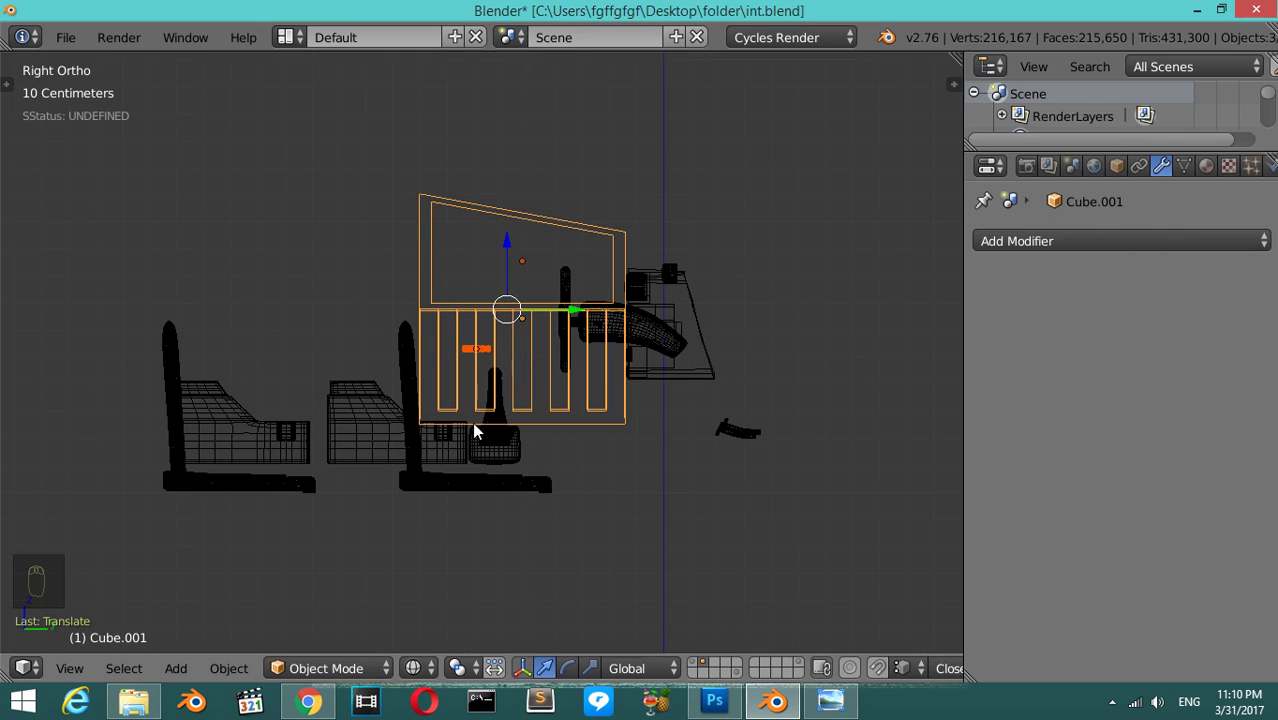
# - Fine-tune the door panel's position along the interior and recentre the view
pyautogui.moveTo(130, 424); pyautogui.dragTo(699, 668)
pyautogui.moveTo(699, 670); pyautogui.dragTo(728, 466)
pyautogui.moveTo(728, 466); pyautogui.dragTo(497, 348)
pyautogui.moveTo(497, 348); pyautogui.dragTo(499, 348)
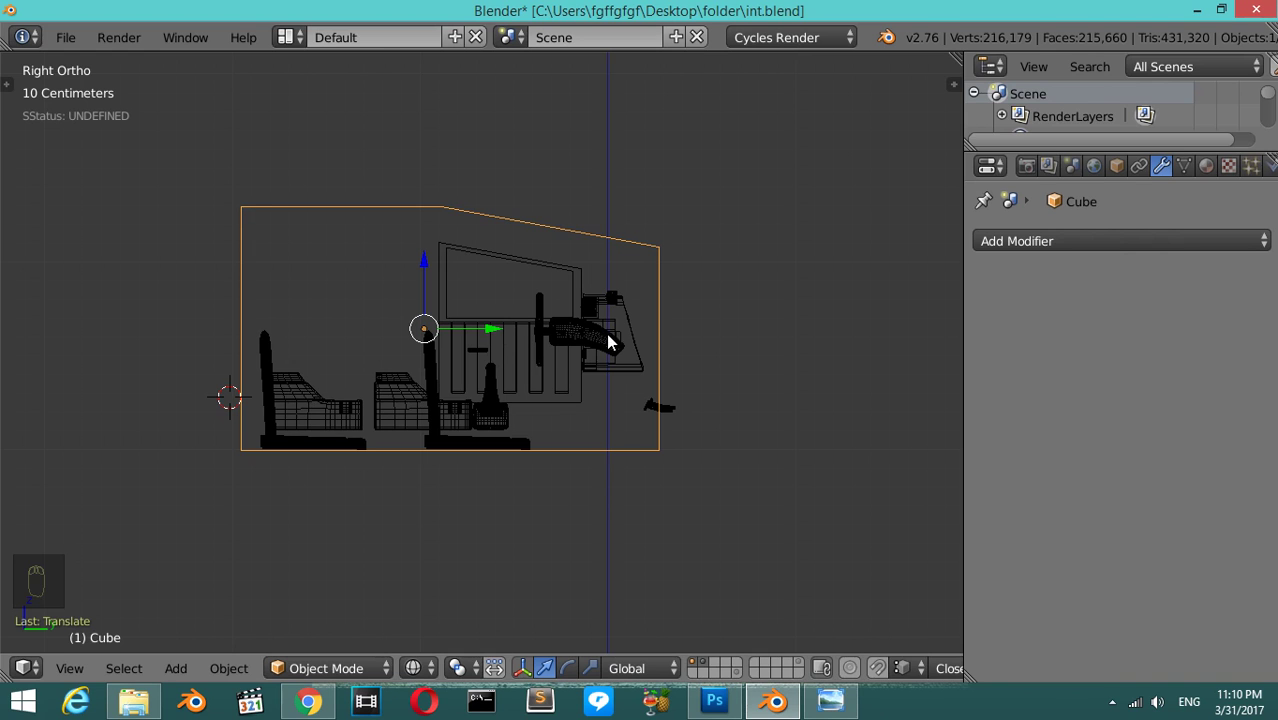
pyautogui.moveTo(712, 668); pyautogui.dragTo(283, 384)
pyautogui.press('shift+c')
# - Add a new mesh plane with Shift+A, rotate it upright and position it over the interior's side profile
pyautogui.press('shift+a')
pyautogui.middleClick(434, 286)
pyautogui.moveTo(434, 262); pyautogui.dragTo(319, 382)
pyautogui.press('shift+a')
pyautogui.press('r')
pyautogui.moveTo(365, 361); pyautogui.dragTo(534, 369)
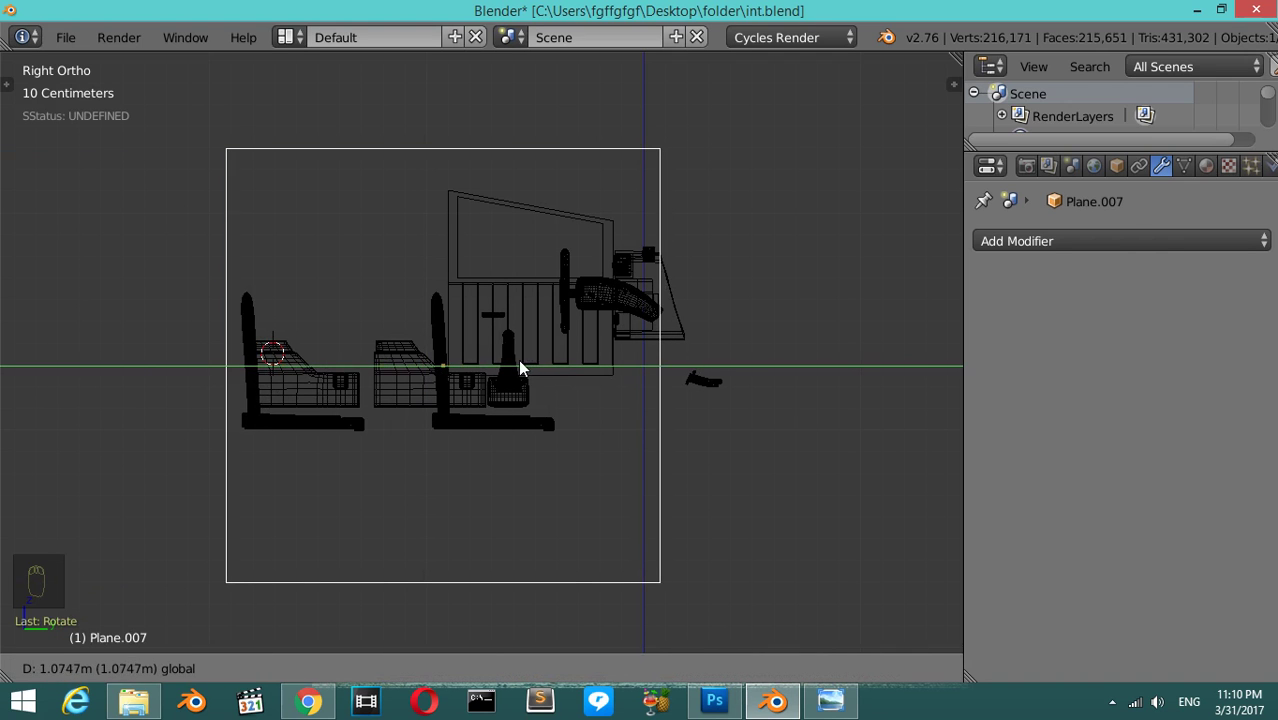
# - Flatten the plane into a wide rectangle and start editing its vertices in wireframe
pyautogui.press('s')
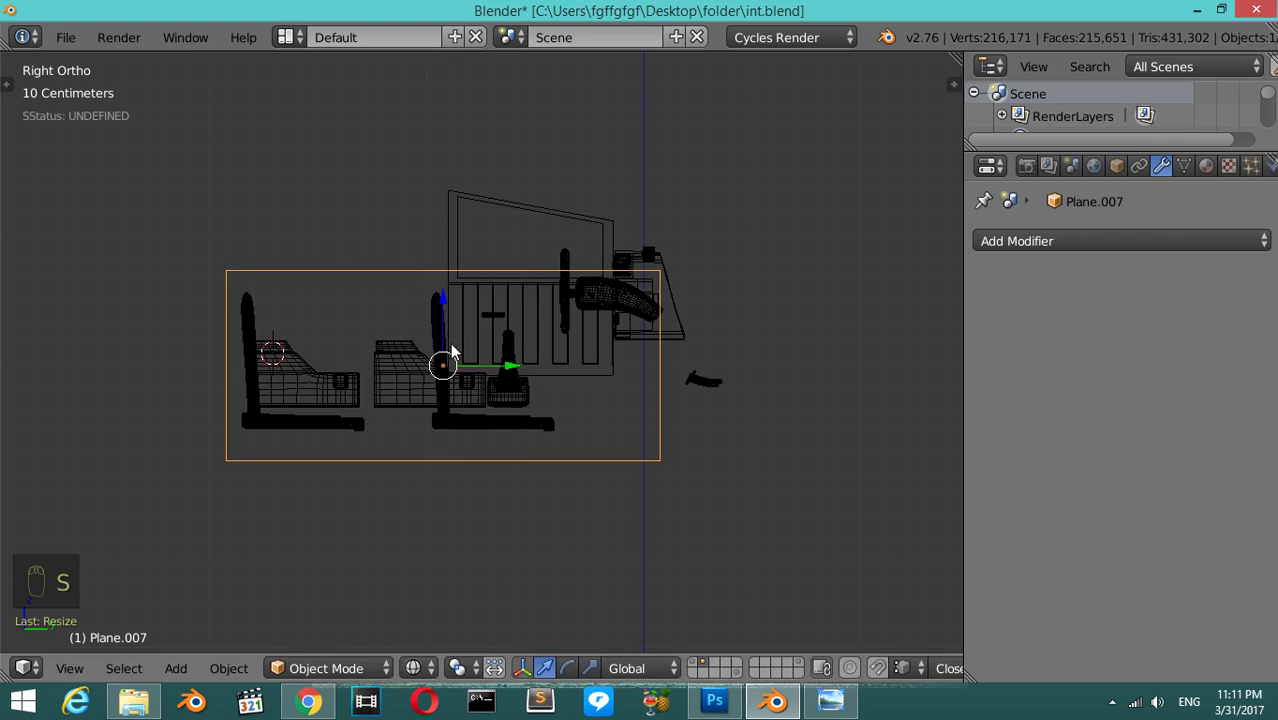
pyautogui.moveTo(456, 299); pyautogui.dragTo(476, 267)
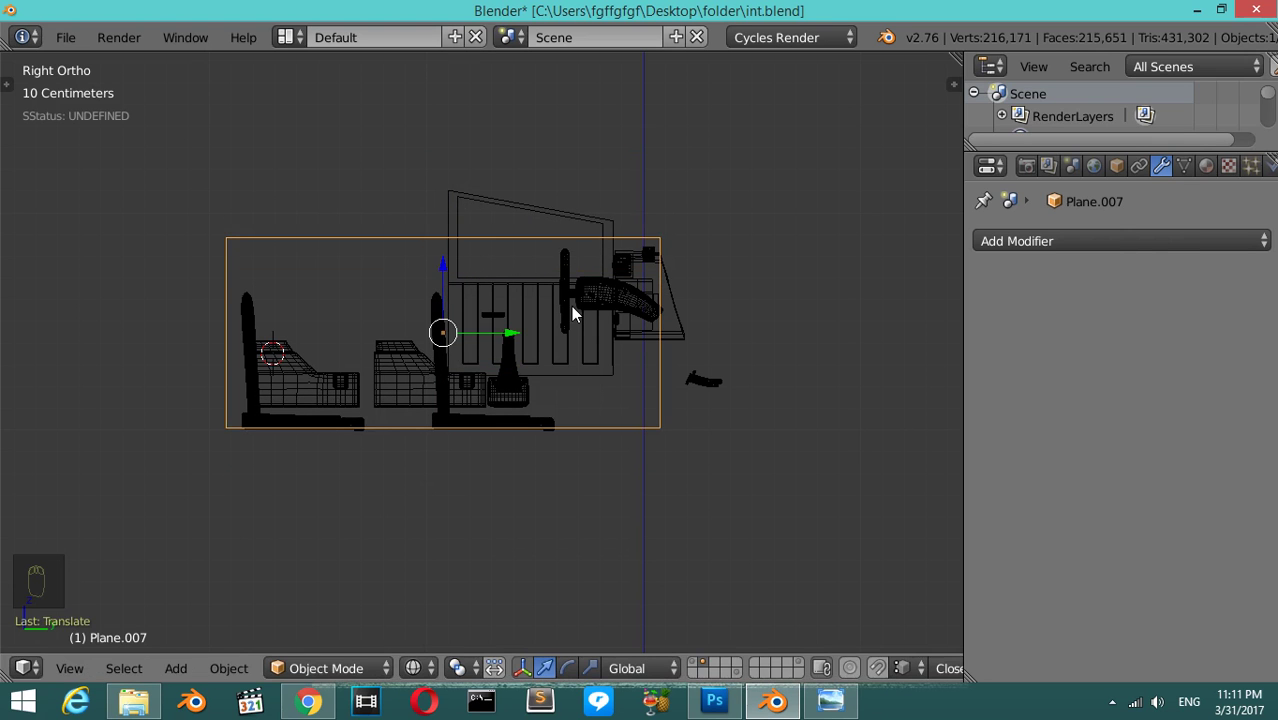
pyautogui.press('Tab')
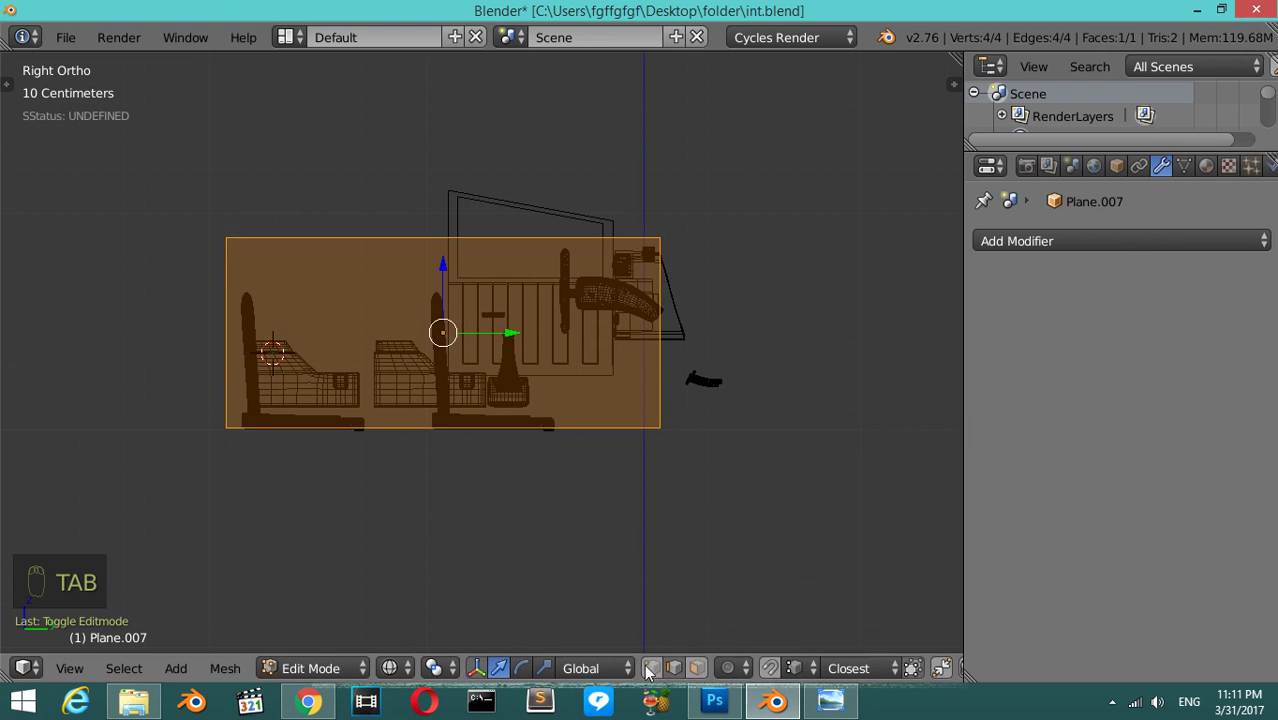
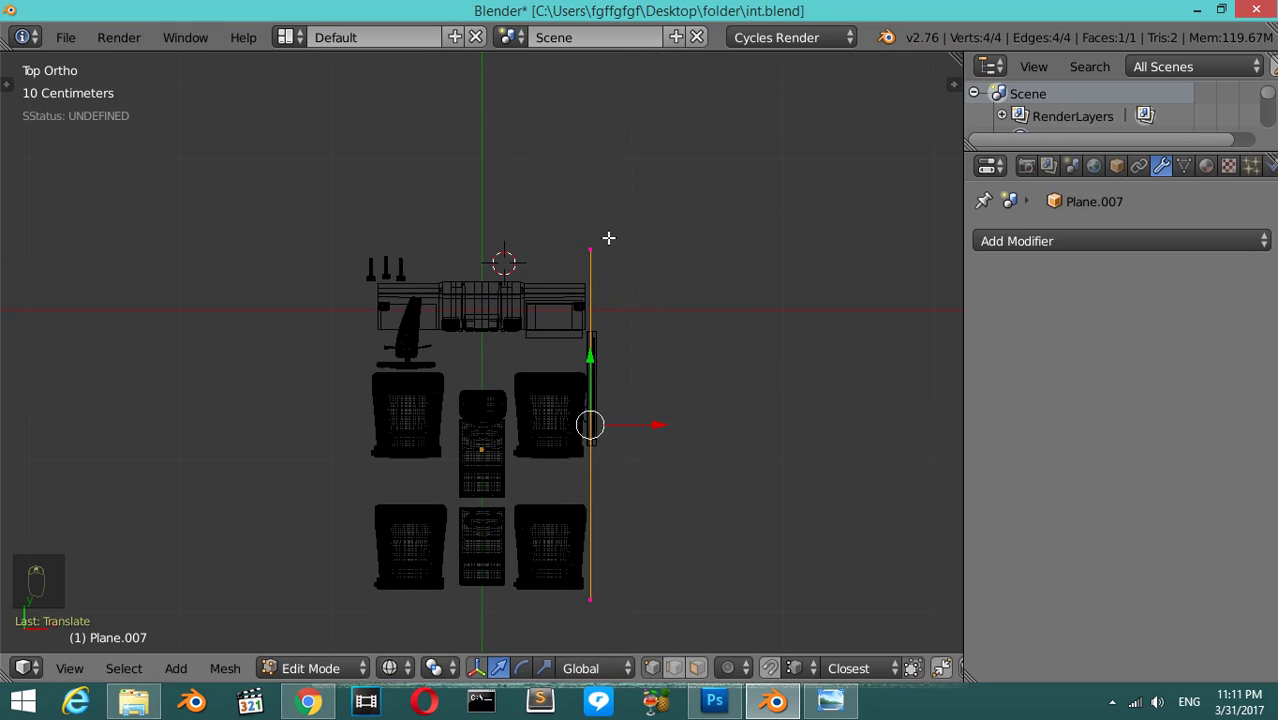
pyautogui.press('a')
pyautogui.press('b')
pyautogui.press('z')
pyautogui.press('a')
# - Extrude the plane's edges across the top of the interior to form a boxy body shell
pyautogui.press('b')
pyautogui.press('z')
pyautogui.press('a')
pyautogui.press('b')
pyautogui.press('e')
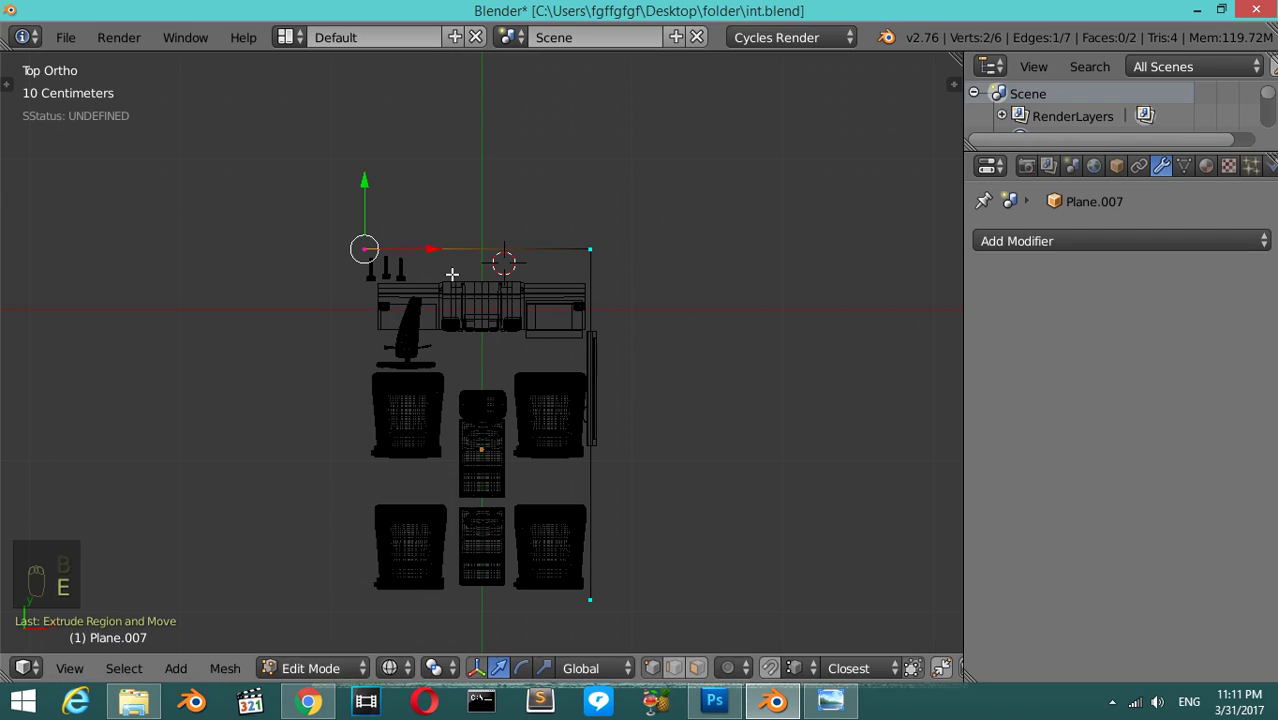
pyautogui.press('e')
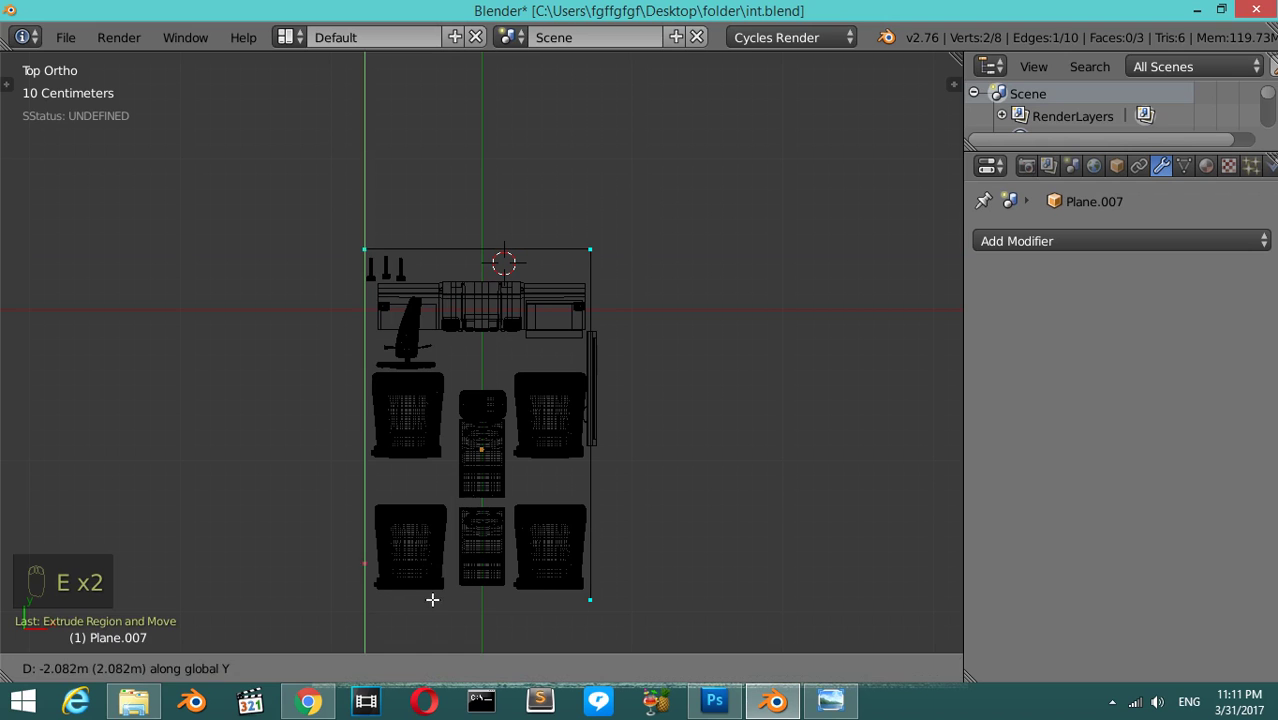
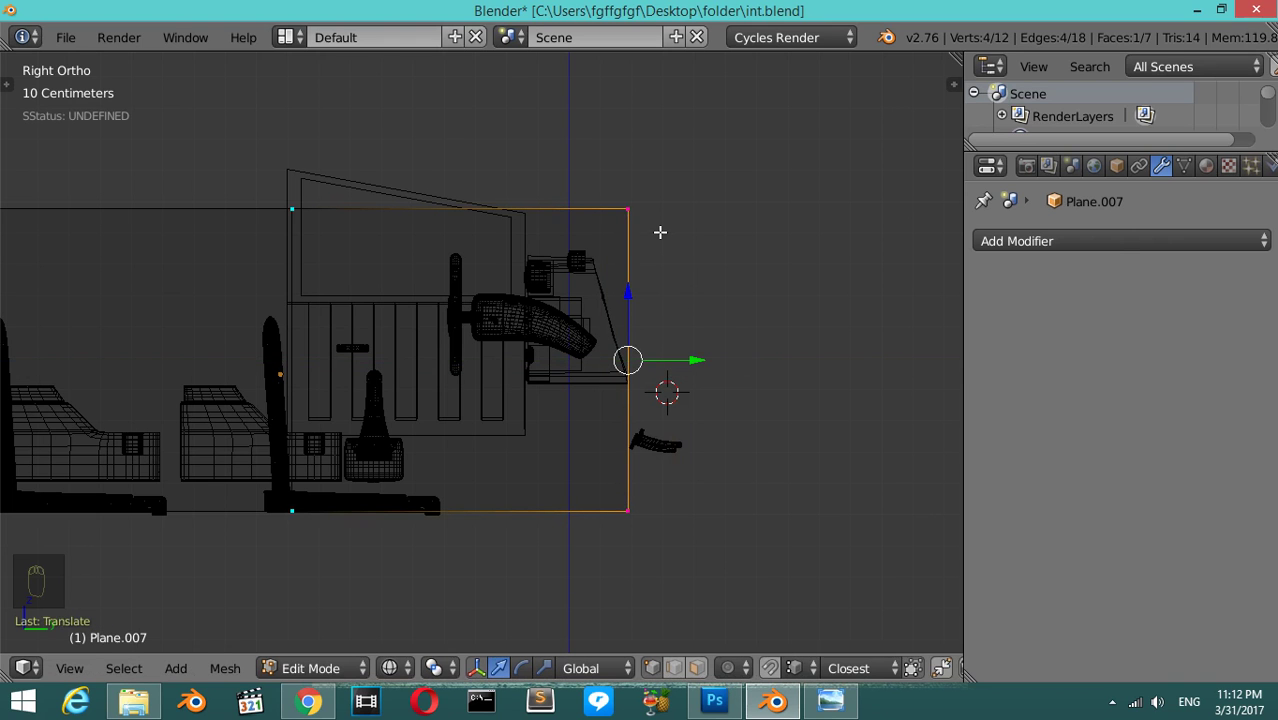
pyautogui.press('a')
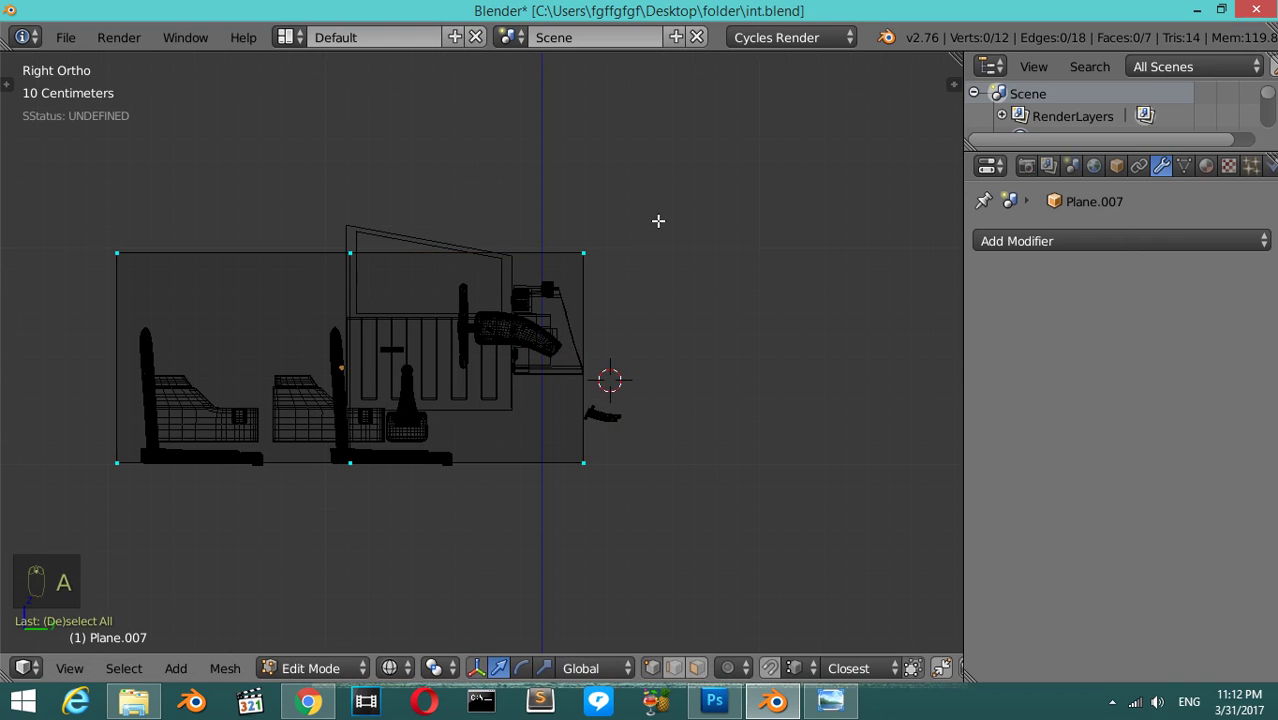
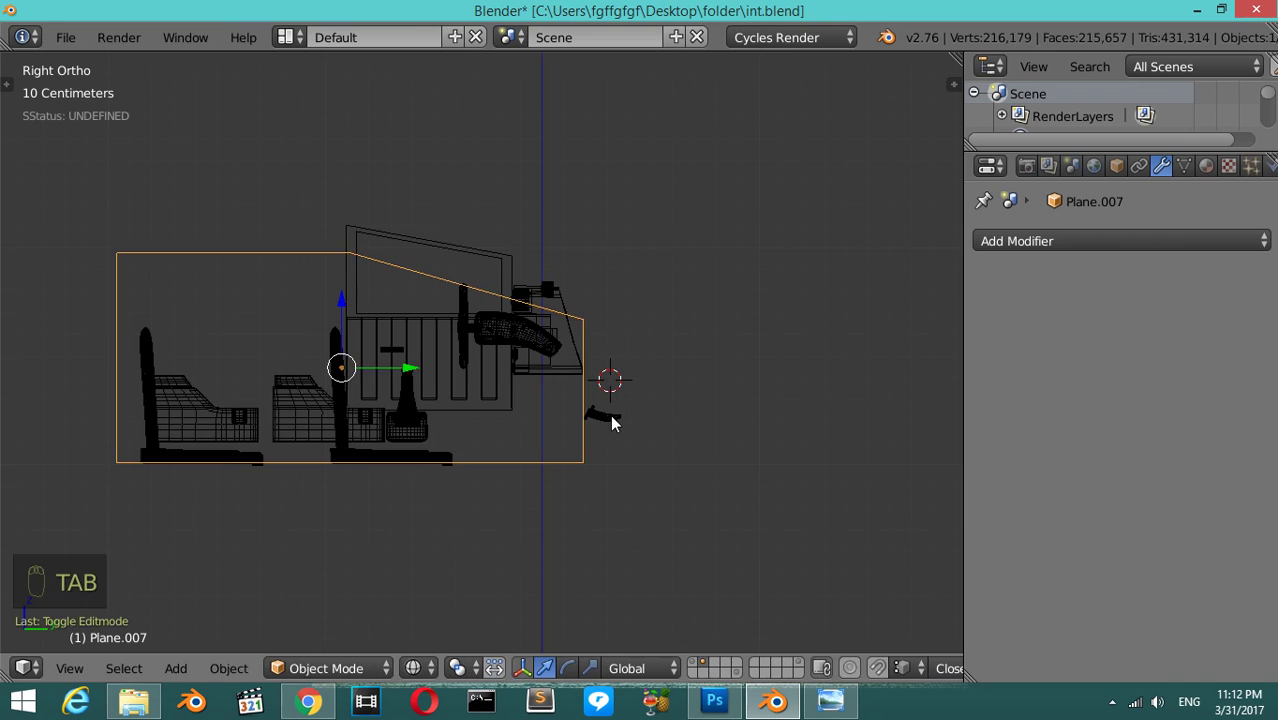
pyautogui.press('z')
# - Move the finished body shell to another layer with M and view the interior from above
pyautogui.moveTo(275, 368); pyautogui.dragTo(442, 417)
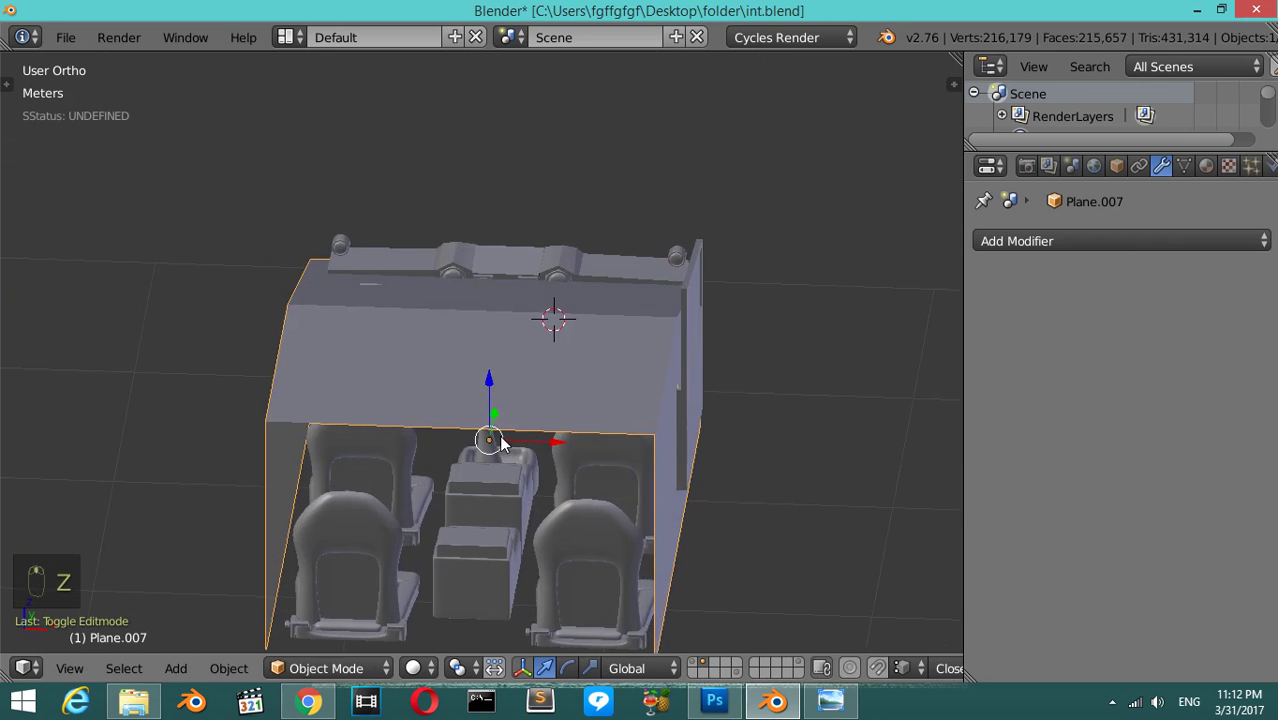
pyautogui.press('s')
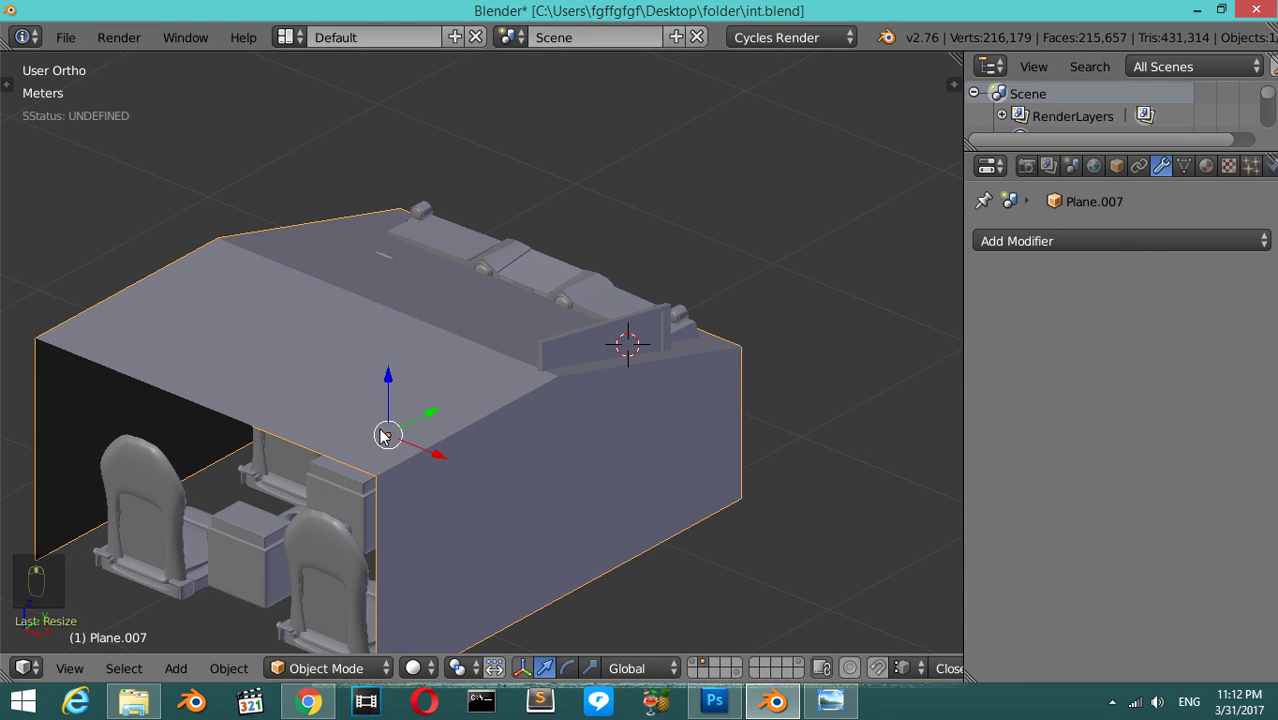
pyautogui.press('m')
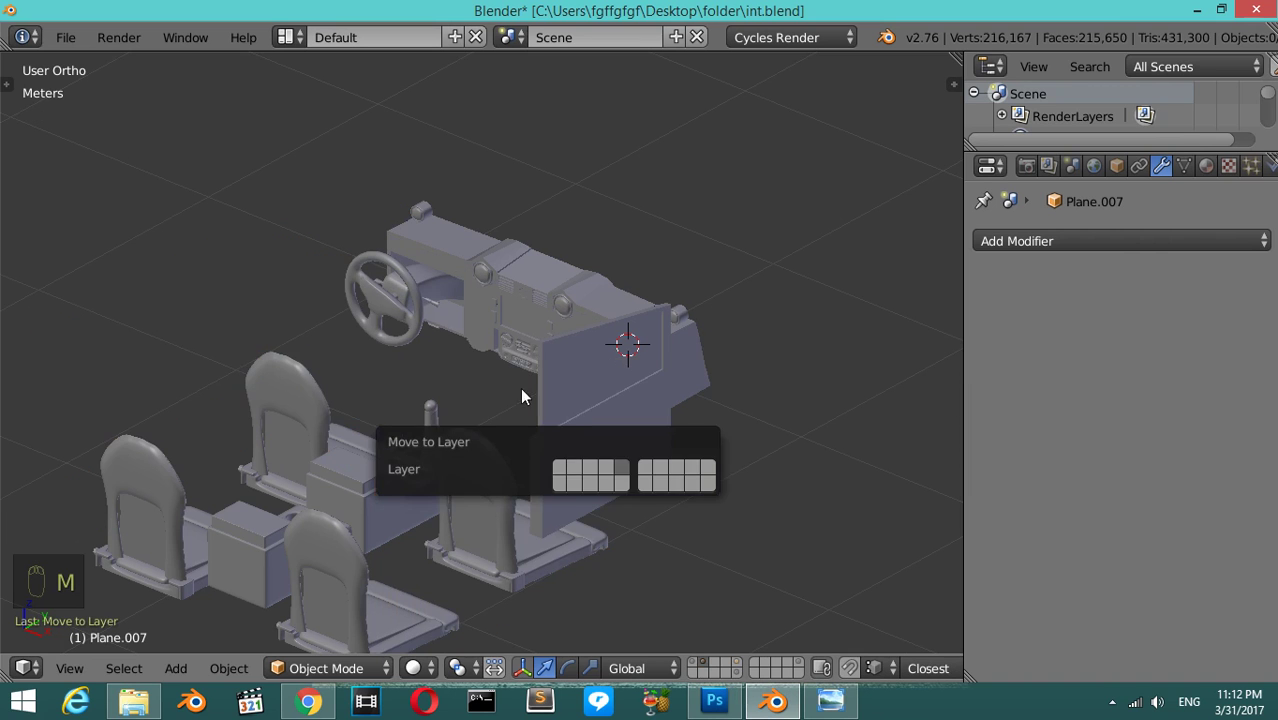
pyautogui.moveTo(589, 424); pyautogui.dragTo(603, 397)
pyautogui.press('KP_7')
pyautogui.press('z')
pyautogui.press('a')
pyautogui.press('b')
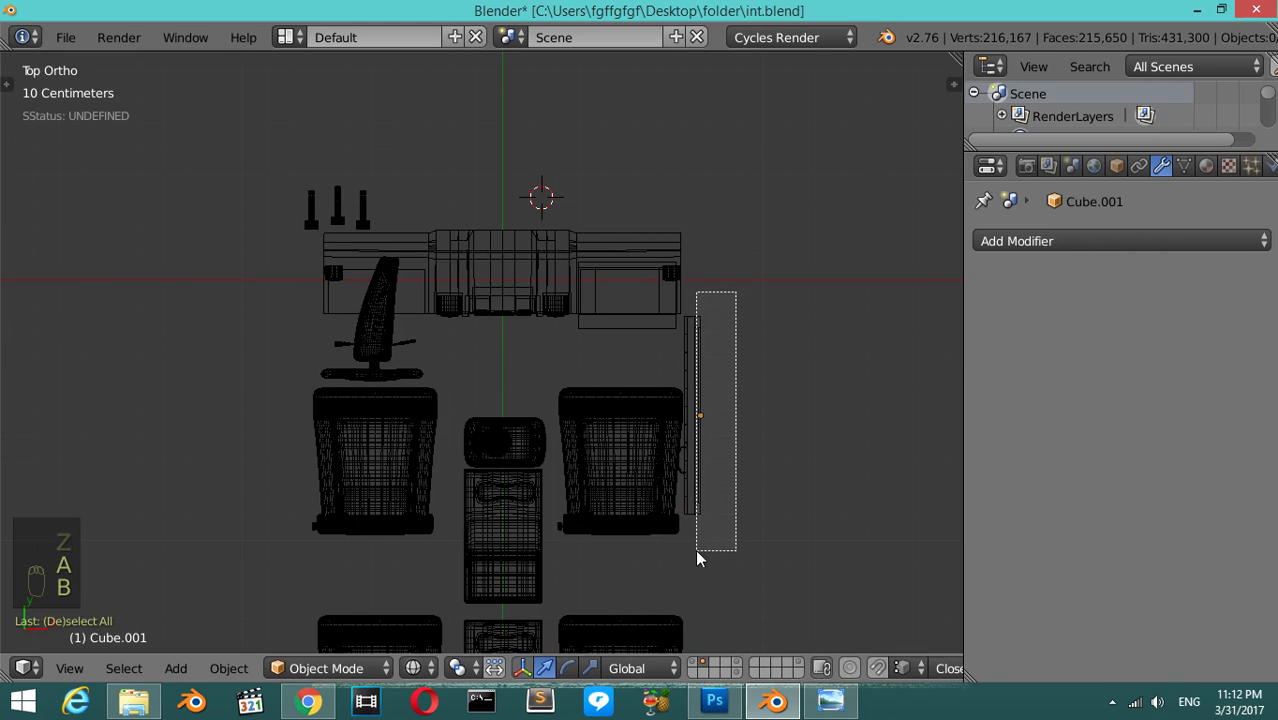
# - Select the door panel and duplicate it with Shift+D as the source for the opposite side
pyautogui.moveTo(701, 375); pyautogui.dragTo(648, 486)
pyautogui.moveTo(694, 485); pyautogui.dragTo(698, 69)
pyautogui.press('shift+d')
pyautogui.moveTo(498, 292); pyautogui.dragTo(1124, 247)
pyautogui.moveTo(1124, 247); pyautogui.dragTo(822, 530)
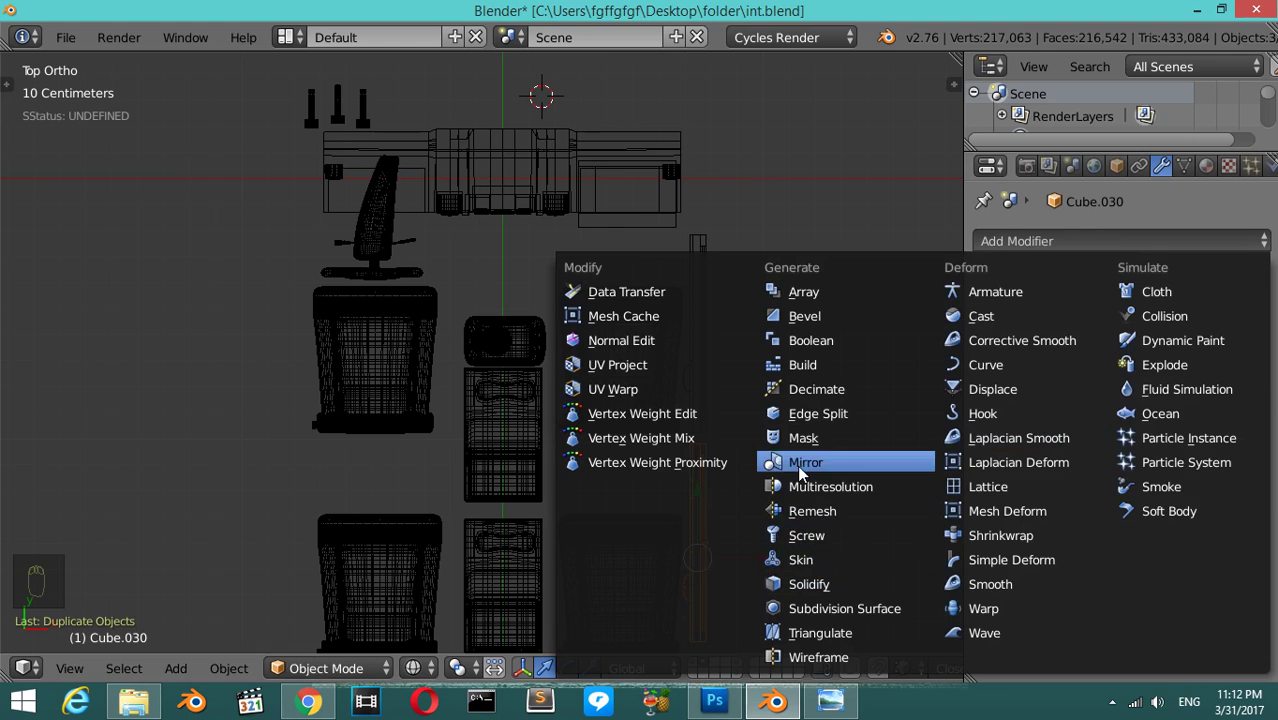
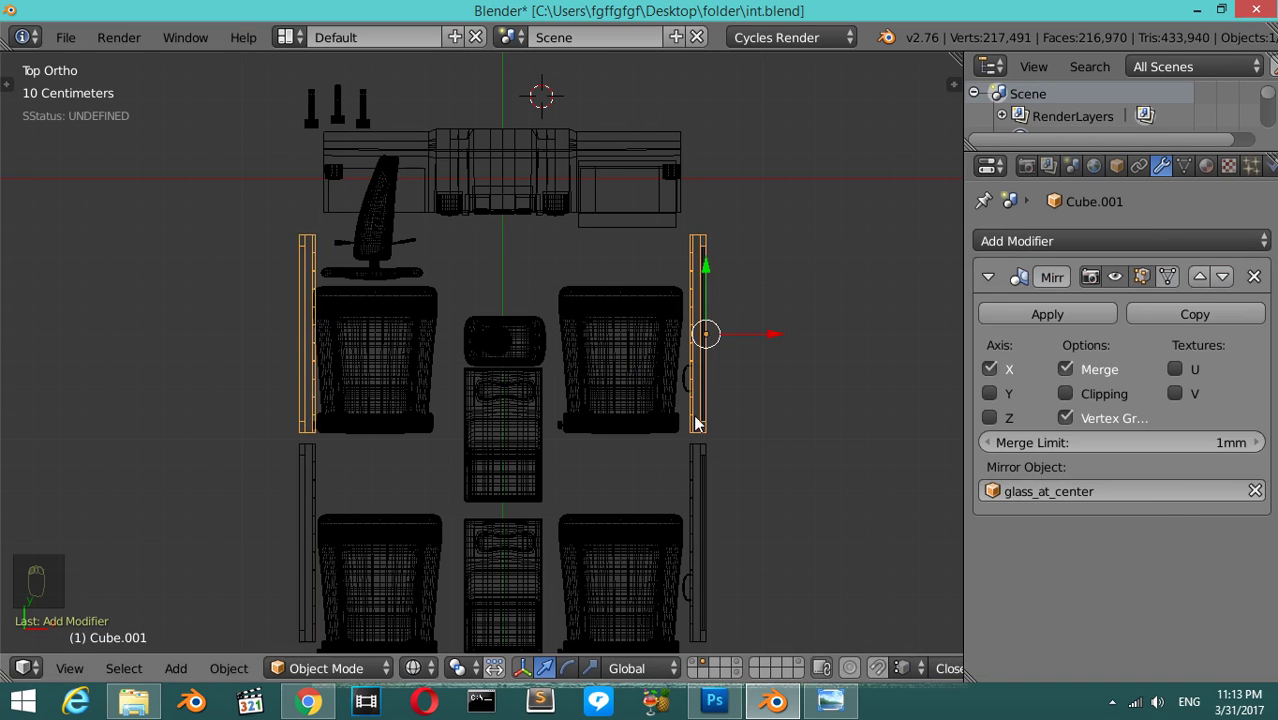
pyautogui.moveTo(694, 385); pyautogui.dragTo(705, 426)
# - Link the X Mirror modifier about glass_at_center to the door with Ctrl+L so doors frame both sides
pyautogui.press('ctrl+l')
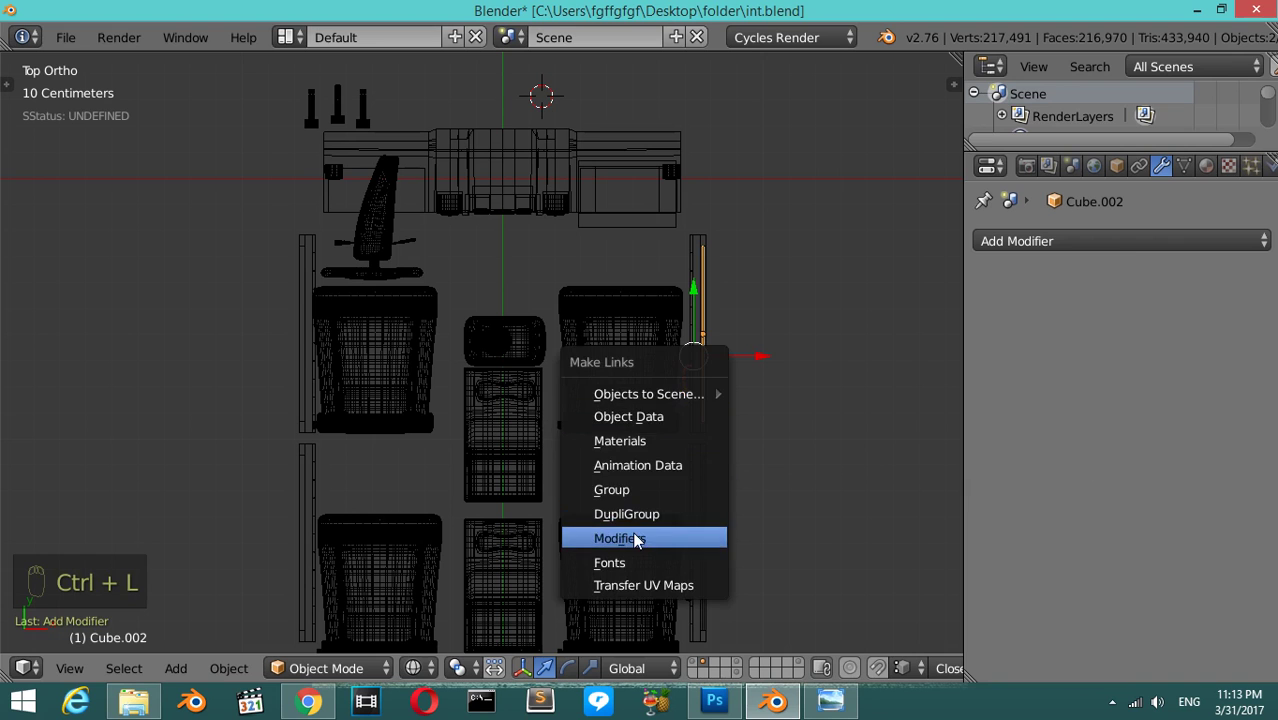
pyautogui.moveTo(692, 590); pyautogui.dragTo(698, 556)
pyautogui.press('ctrl+l')
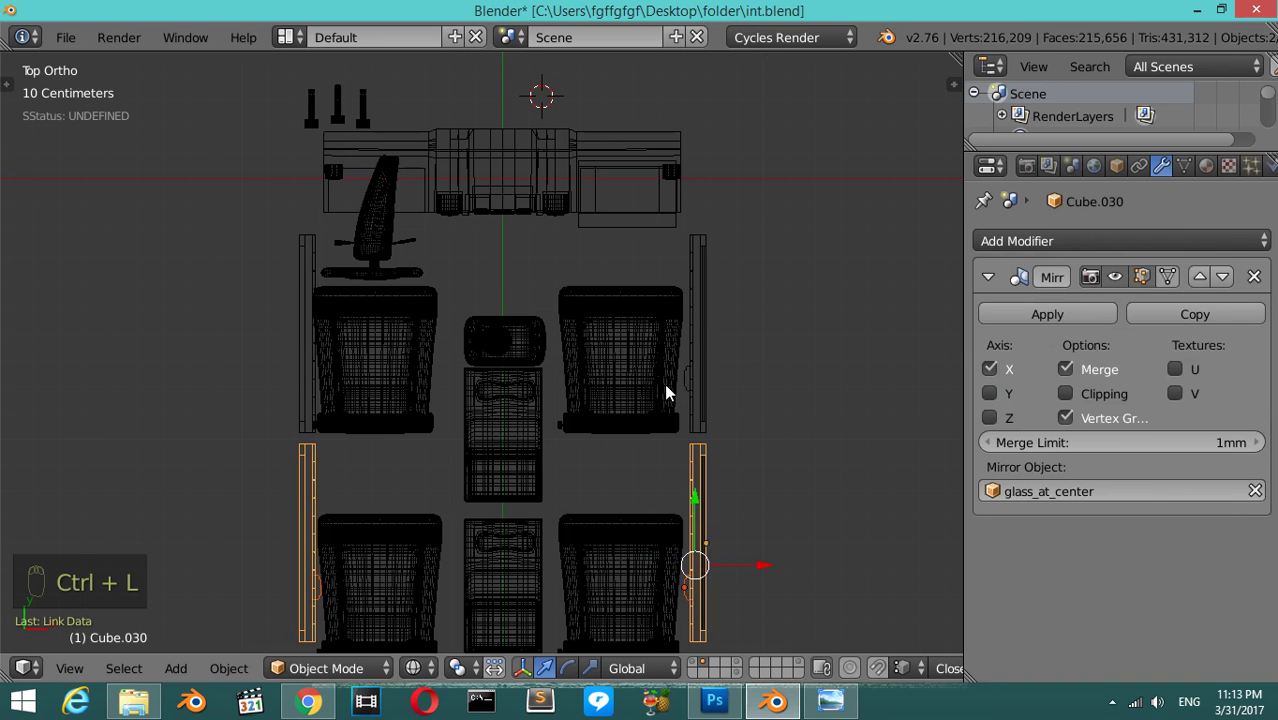
pyautogui.moveTo(691, 384); pyautogui.dragTo(710, 472)
pyautogui.press('ctrl+l')
# - Orbit in solid shading to check the mirrored doors on both sides, ending in Front view
pyautogui.middleClick(710, 470)
pyautogui.press('z')
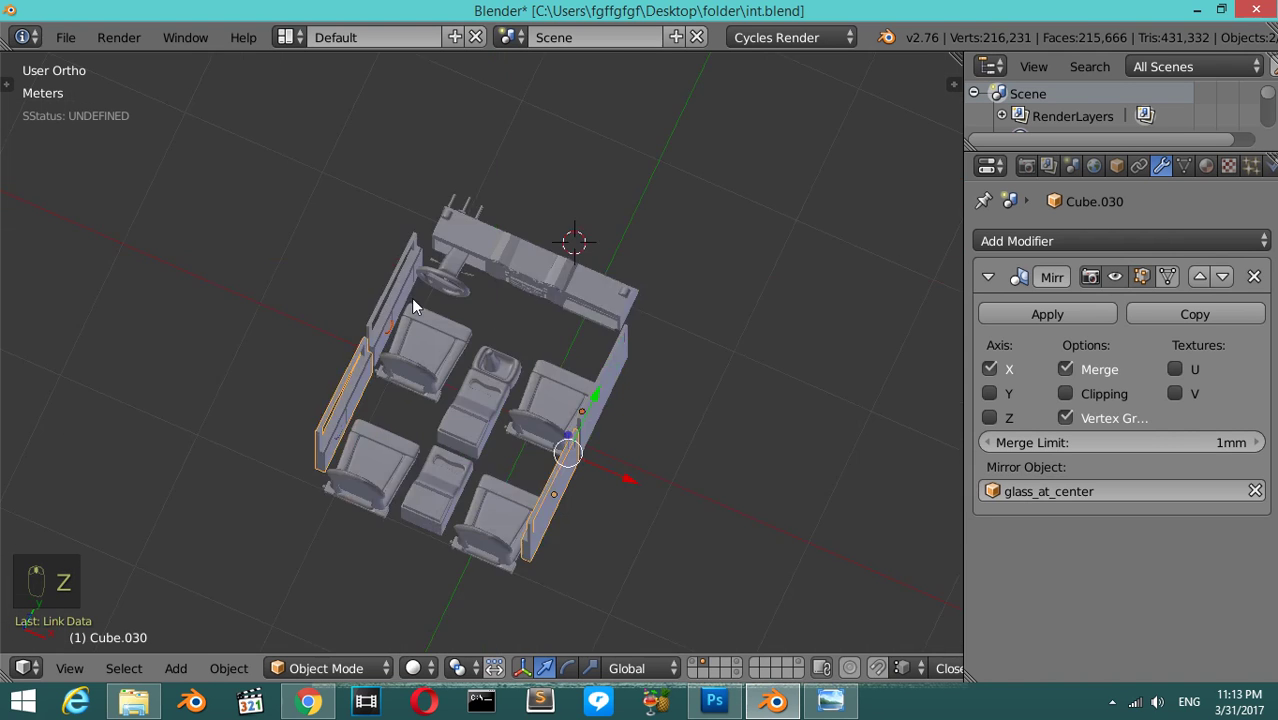
pyautogui.middleClick(427, 256)
pyautogui.moveTo(625, 411); pyautogui.dragTo(572, 511)
pyautogui.press('ctrl+l')
pyautogui.press('a')
pyautogui.moveTo(542, 507); pyautogui.dragTo(435, 408)
pyautogui.press('KP_1')
# - Box-select both side door panels in right wireframe view and lower them about 24 cm along Z
pyautogui.press('KP_3')
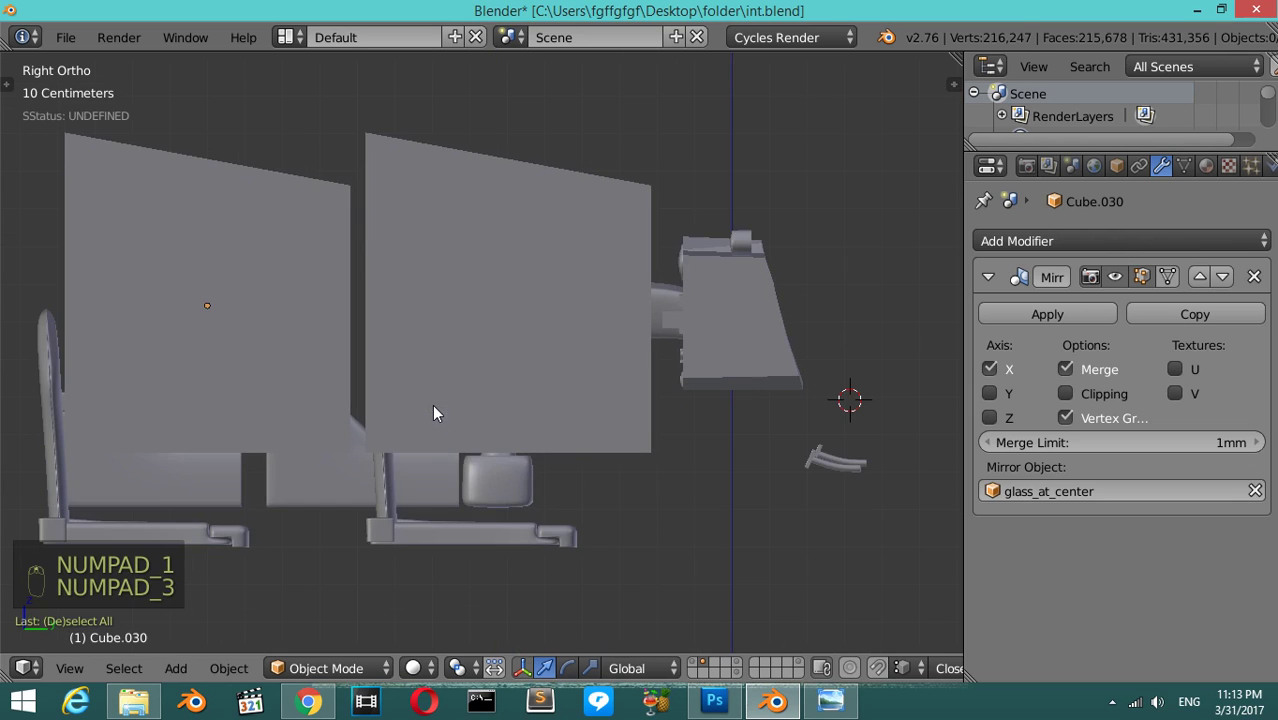
pyautogui.press('z')
pyautogui.press('a')
pyautogui.press('a')
pyautogui.press('b')
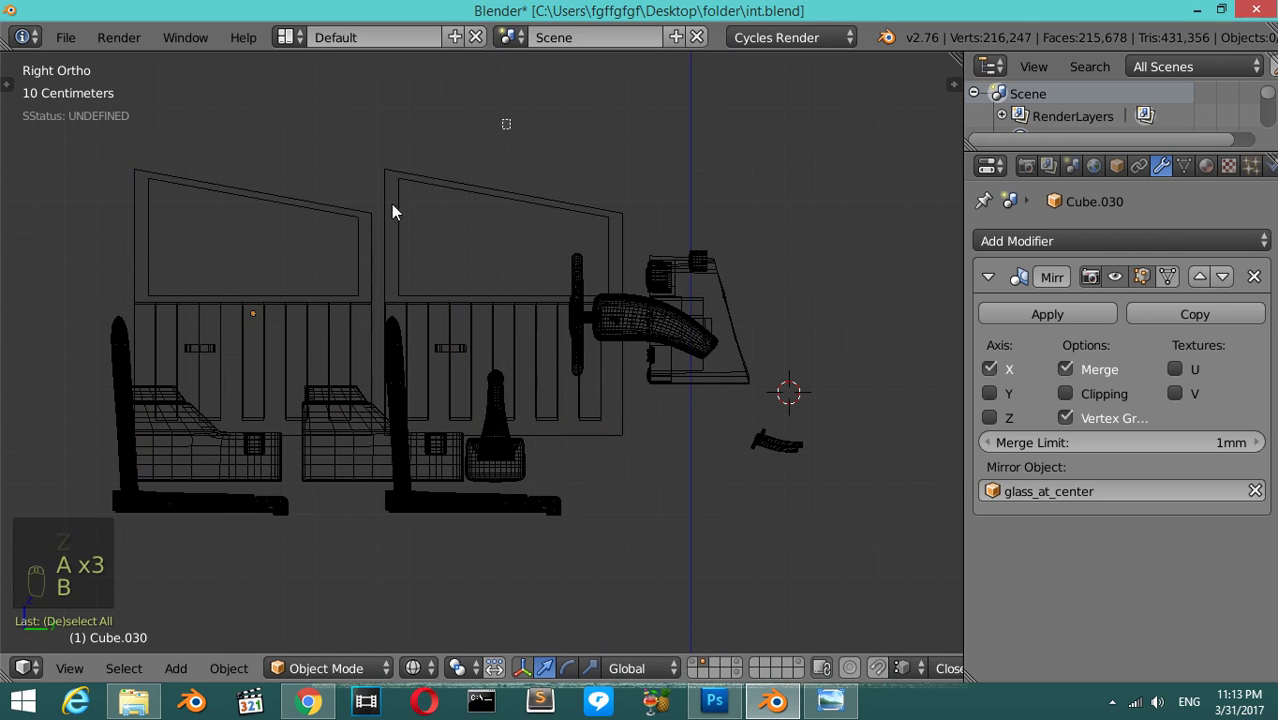
pyautogui.moveTo(378, 221); pyautogui.dragTo(379, 291)
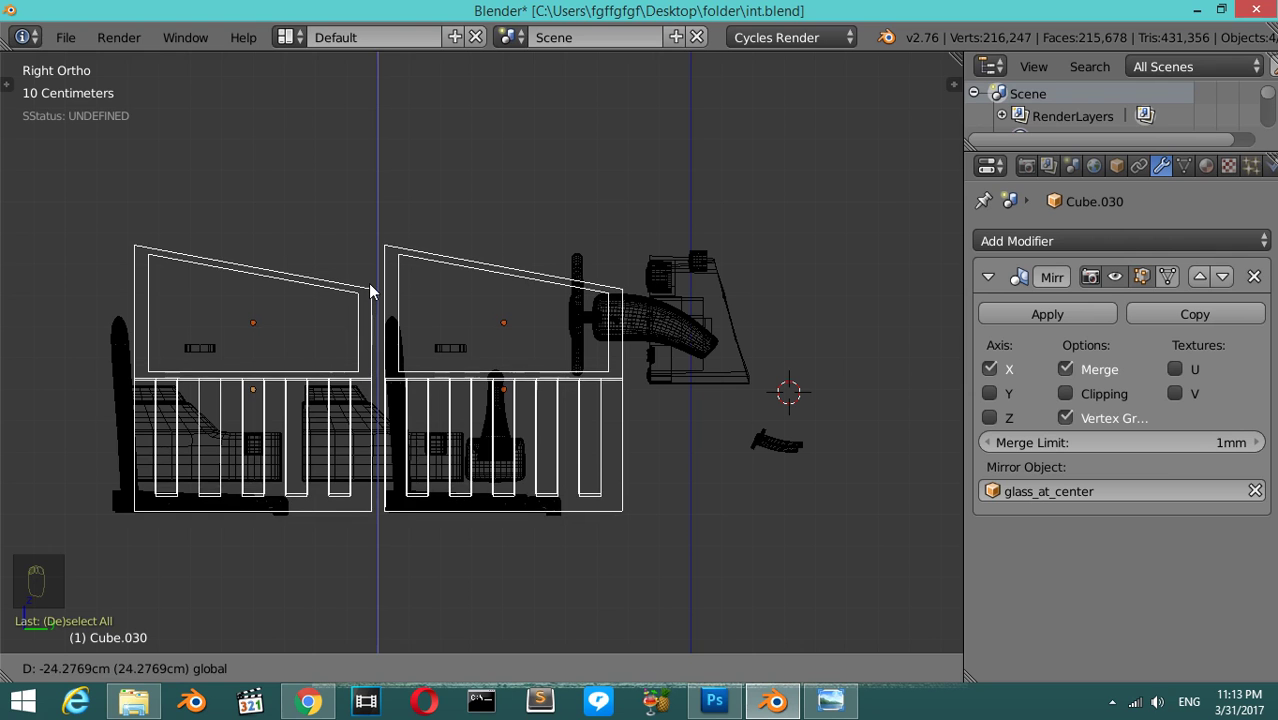
pyautogui.press('z')
pyautogui.press('z')
pyautogui.press('z')
# - Recalculate the normals of the first door panel's whole mesh in Edit Mode
pyautogui.moveTo(261, 356); pyautogui.dragTo(318, 393)
pyautogui.moveTo(238, 379); pyautogui.dragTo(230, 373)
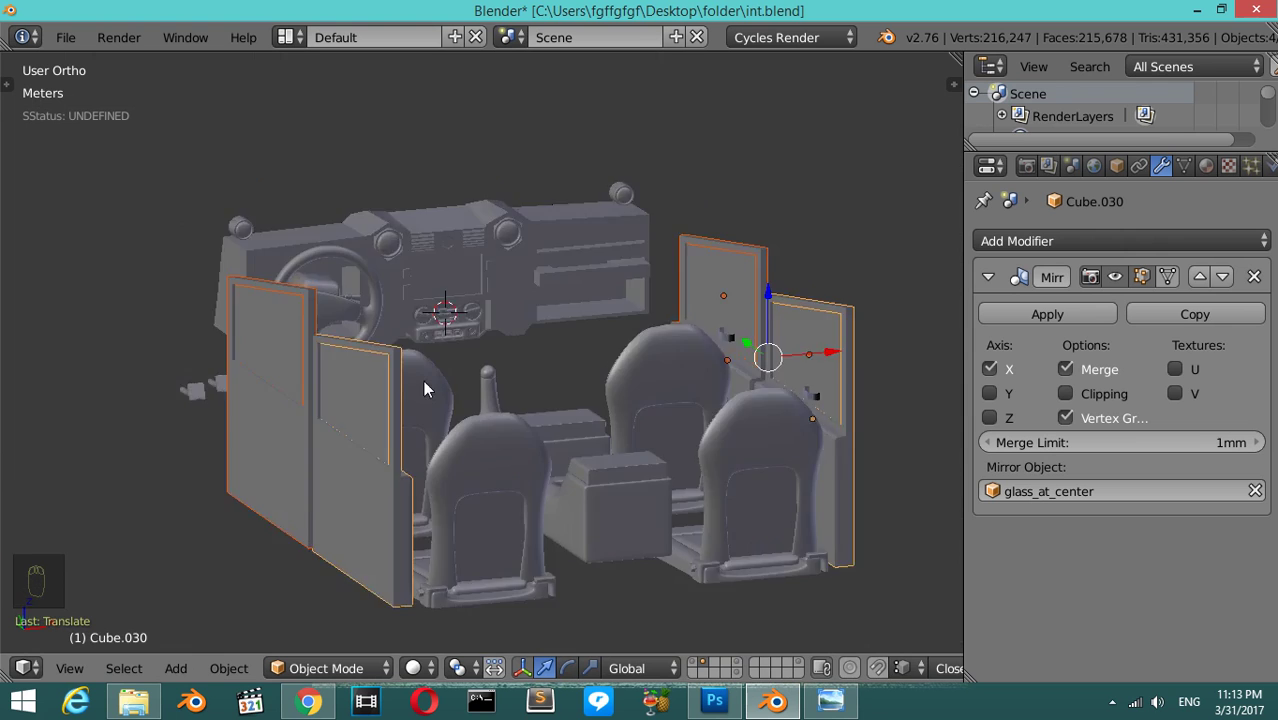
pyautogui.moveTo(416, 403); pyautogui.dragTo(335, 270)
pyautogui.moveTo(335, 270); pyautogui.dragTo(429, 467)
pyautogui.moveTo(544, 403); pyautogui.dragTo(512, 478)
pyautogui.moveTo(512, 478); pyautogui.dragTo(325, 273)
pyautogui.rightClick(325, 273)
pyautogui.press('Tab')
pyautogui.press('a')
pyautogui.press('a')
pyautogui.press('ctrl+n')
# - Recalculate the second door panel's normals the same way and return to the right side view
pyautogui.press('Tab')
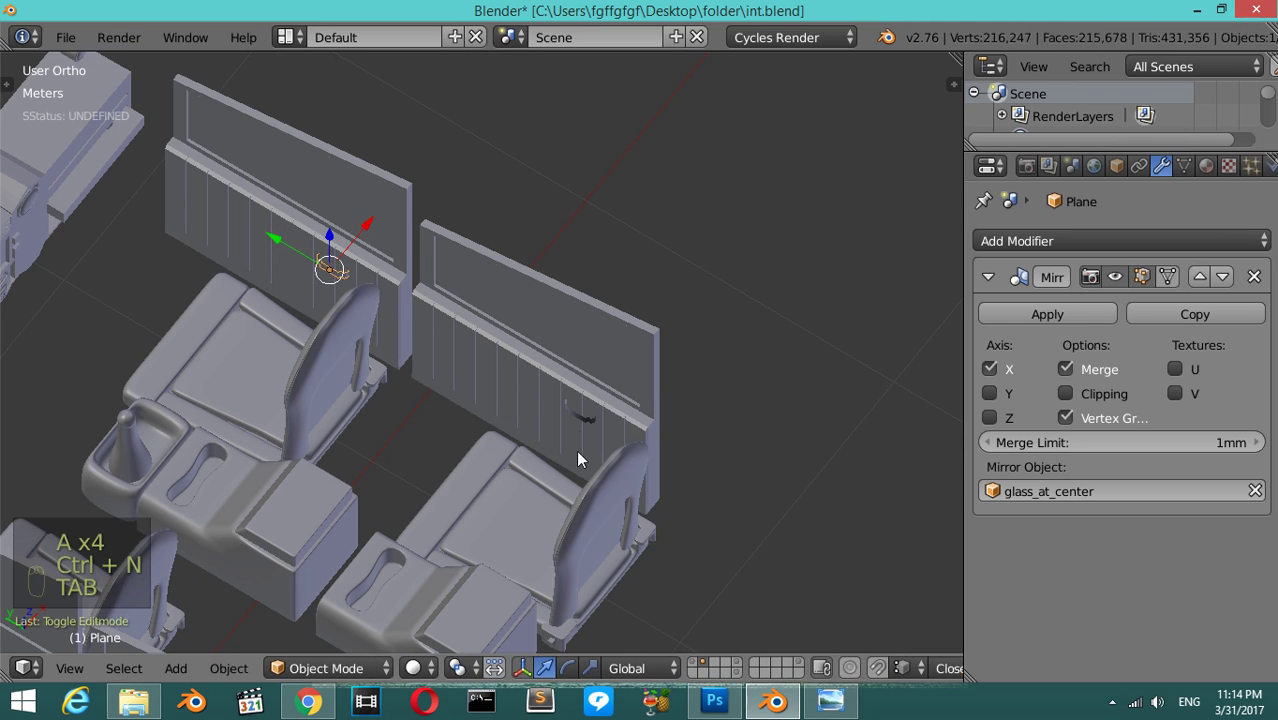
pyautogui.press('Tab')
pyautogui.press('a')
pyautogui.press('a')
pyautogui.press('ctrl+n')
pyautogui.press('Tab')
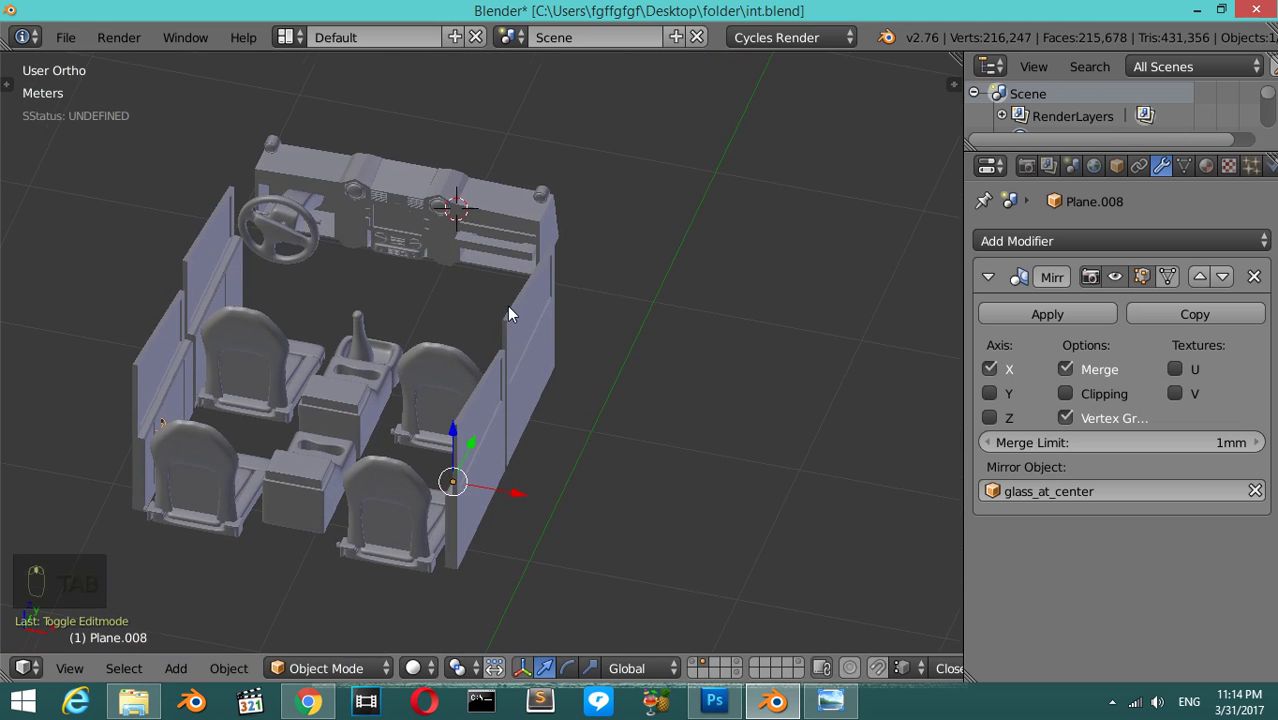
pyautogui.press('KP_1')
pyautogui.press('KP_3')
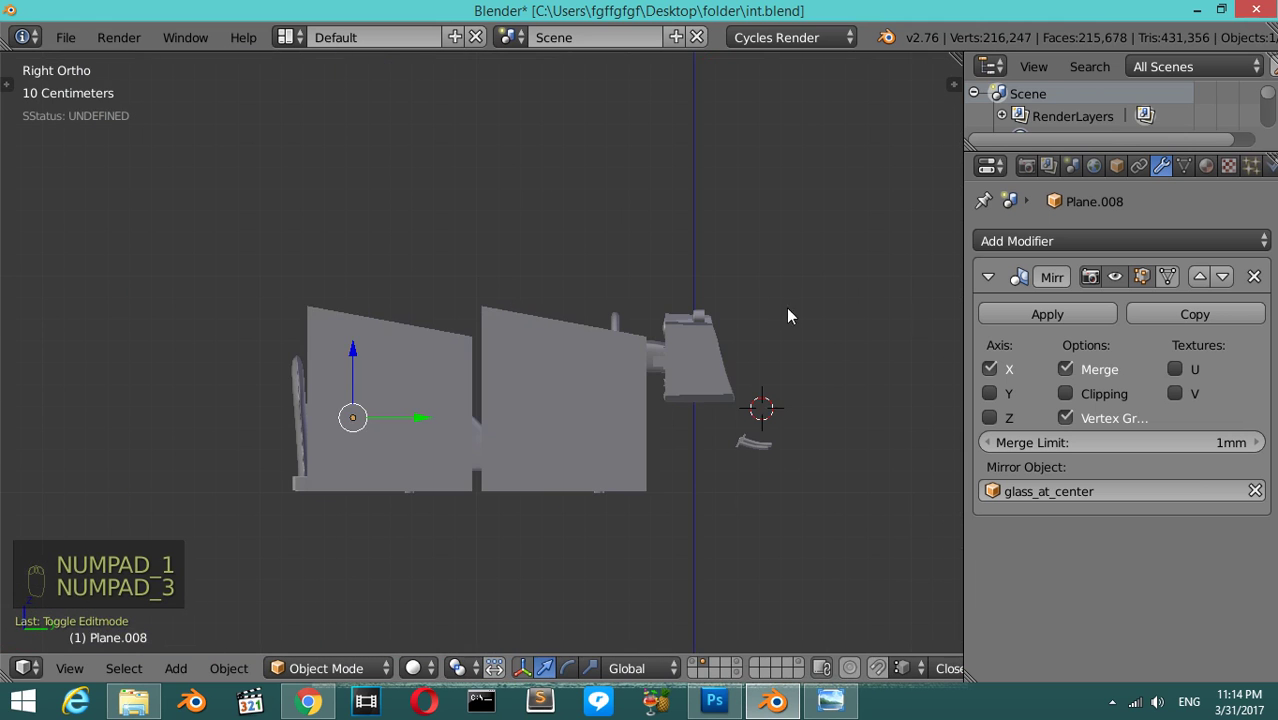
# - Add a mesh plane and rotate and shrink it into a slanted windshield in front of the dashboard
pyautogui.press('z')
pyautogui.press('a')
pyautogui.press('a')
pyautogui.press('a')
pyautogui.press('b')
pyautogui.click(672, 501)
pyautogui.press('Tab')
pyautogui.press('Tab')
pyautogui.press('shift+a')
pyautogui.press('r')
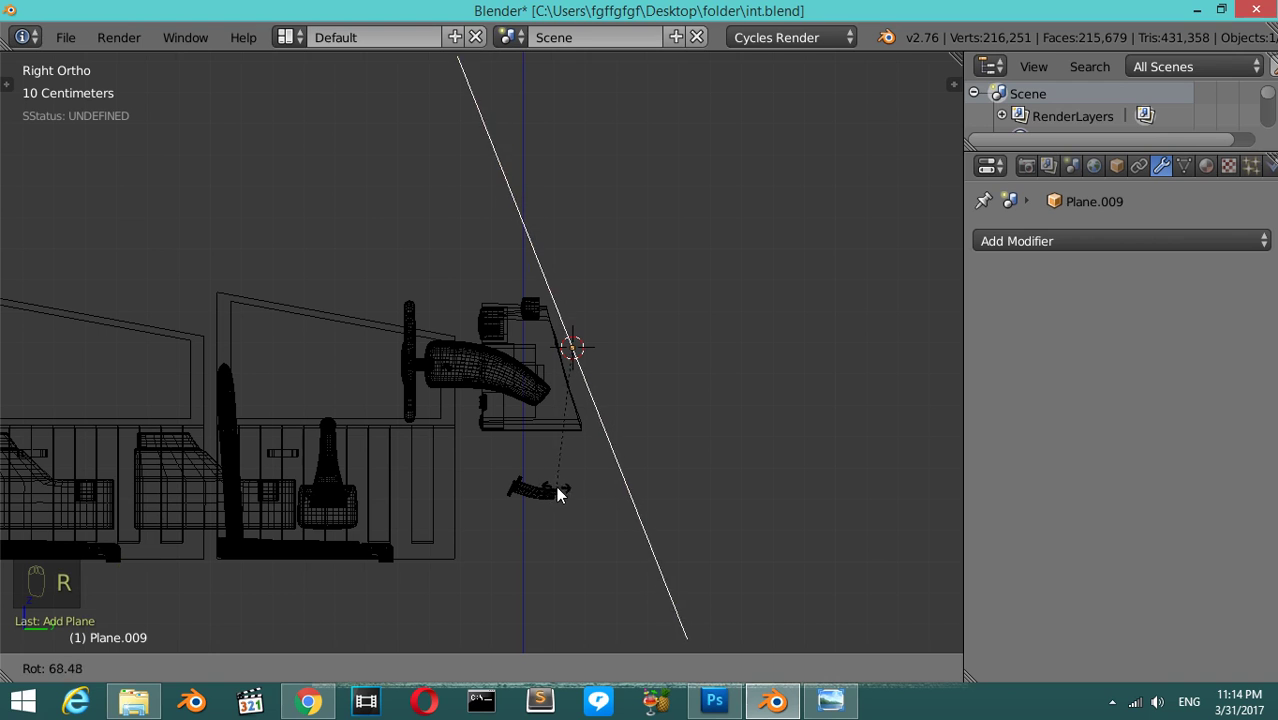
pyautogui.press('s')
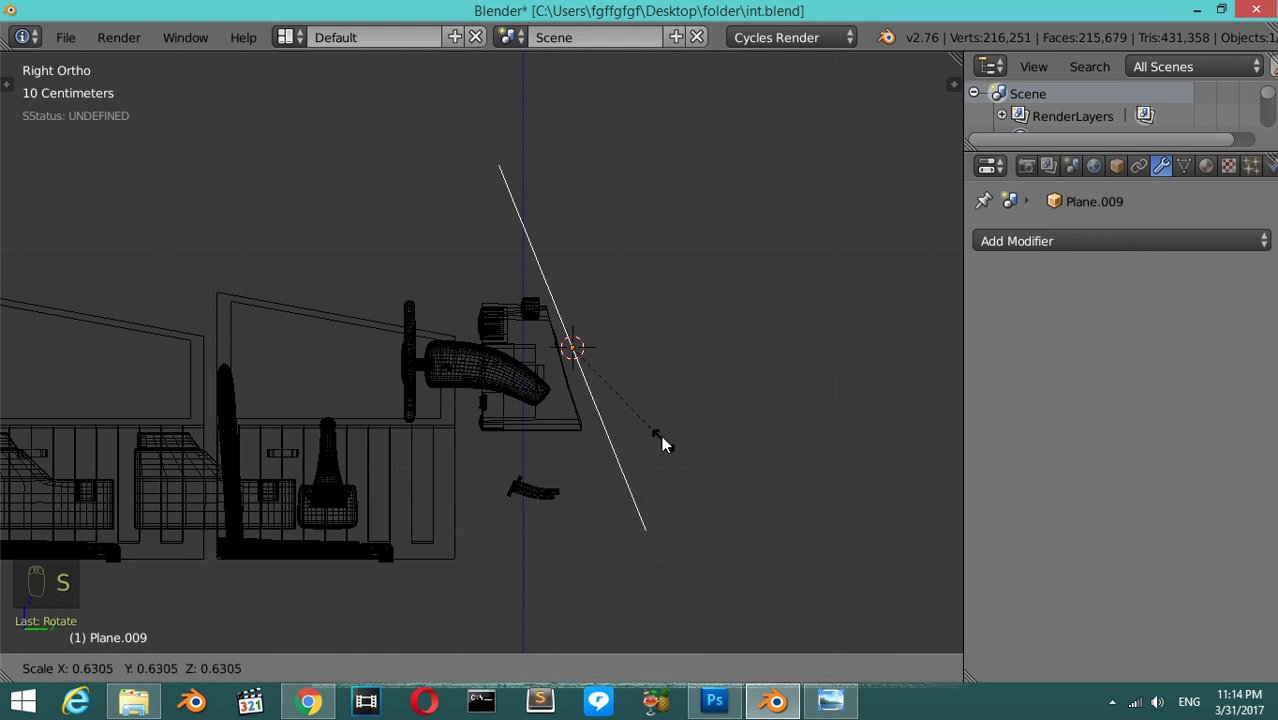
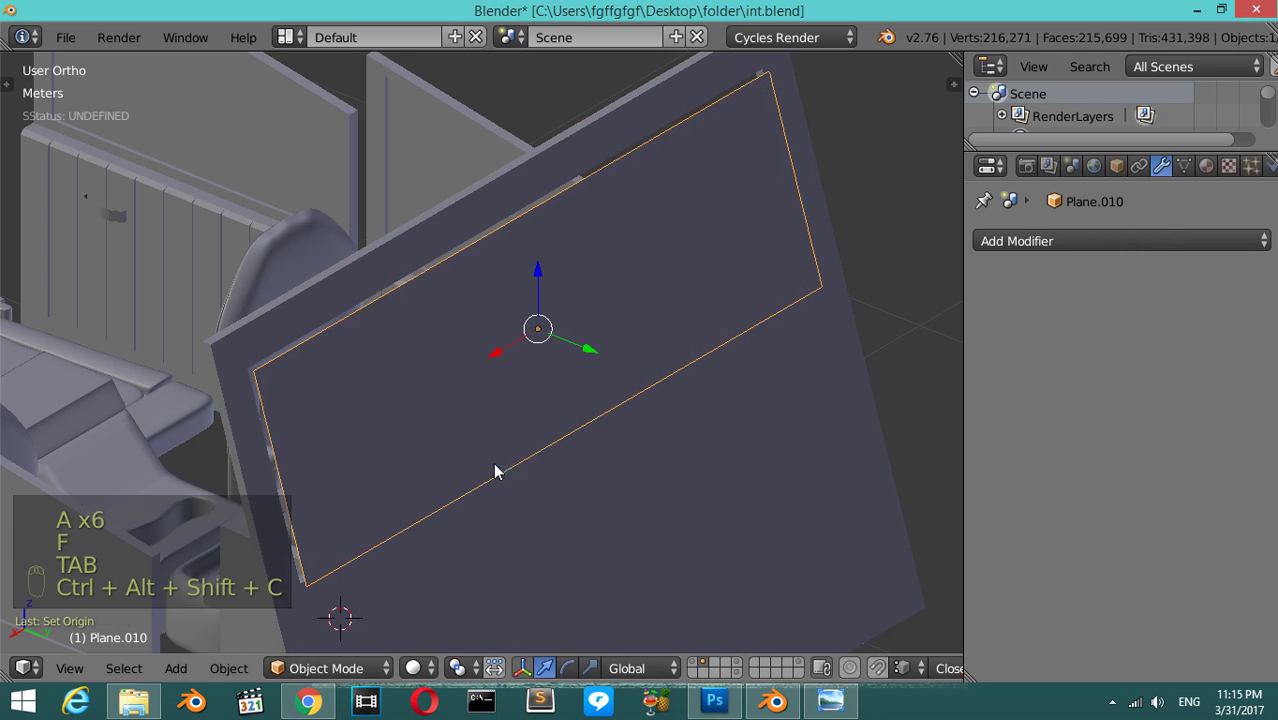
# - Straighten the windshield's top edge and extrude it backward into a roof over the cabin
pyautogui.click(600, 351)
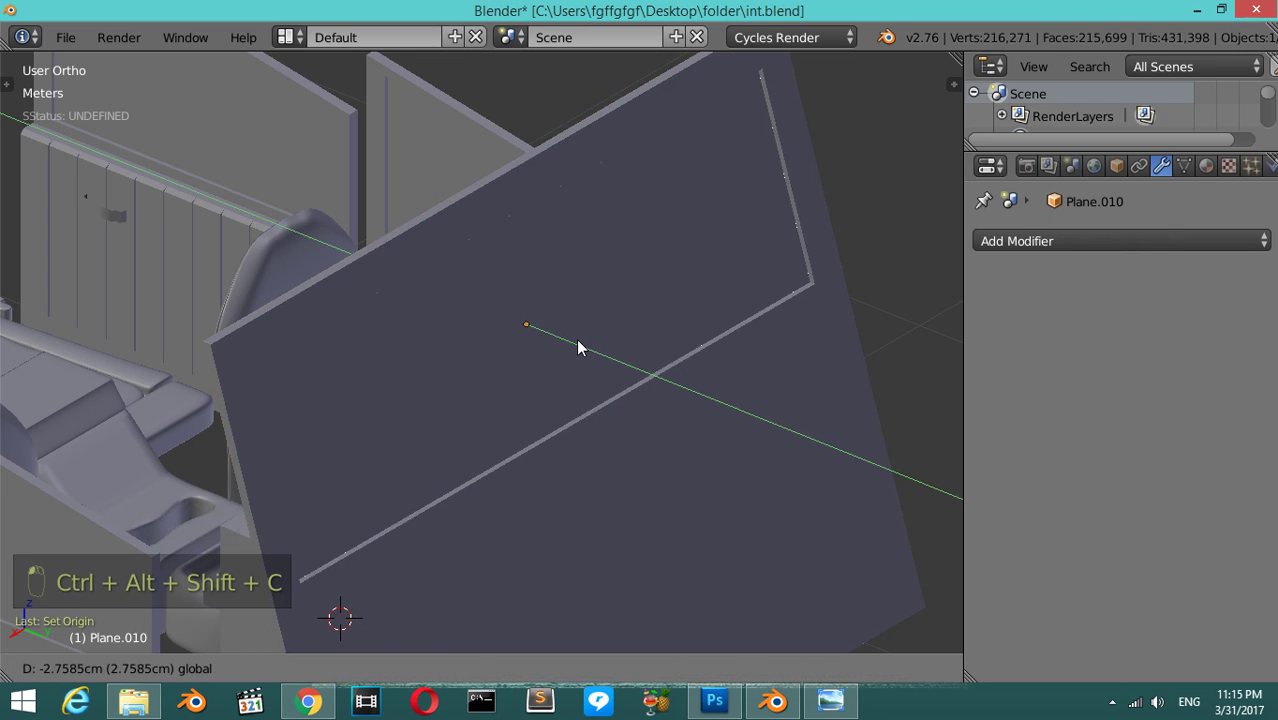
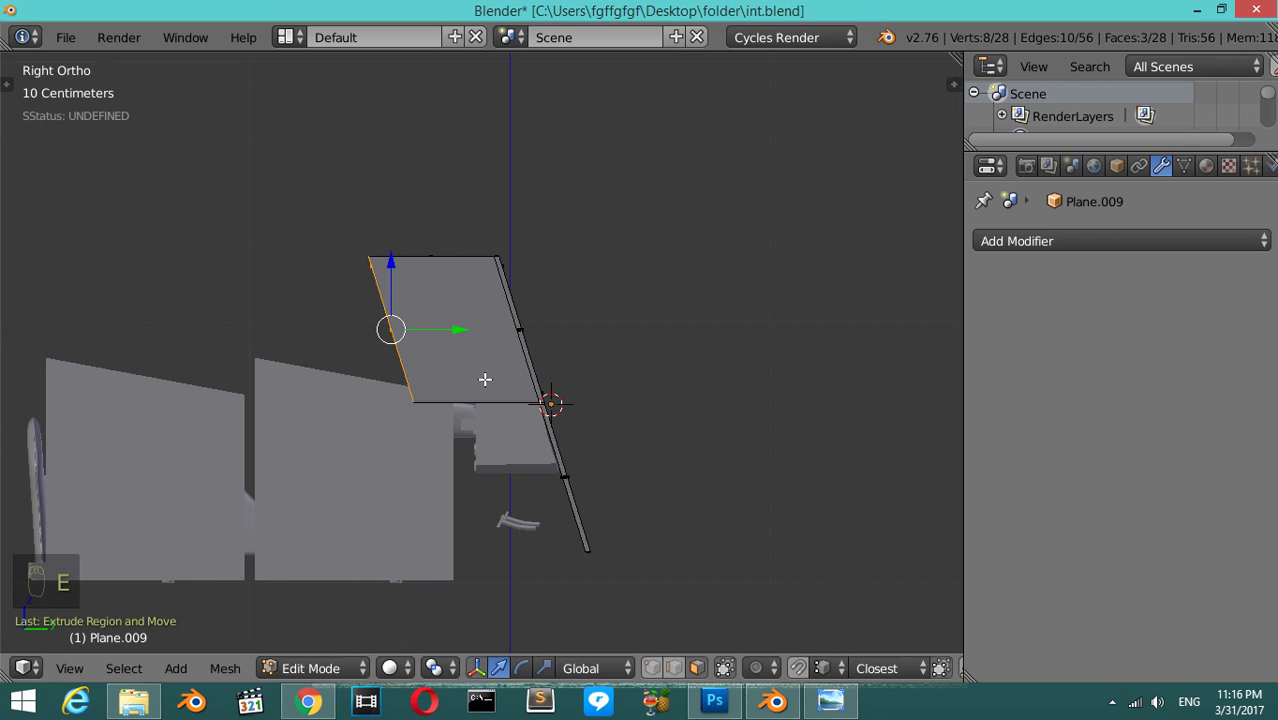
pyautogui.press('s')
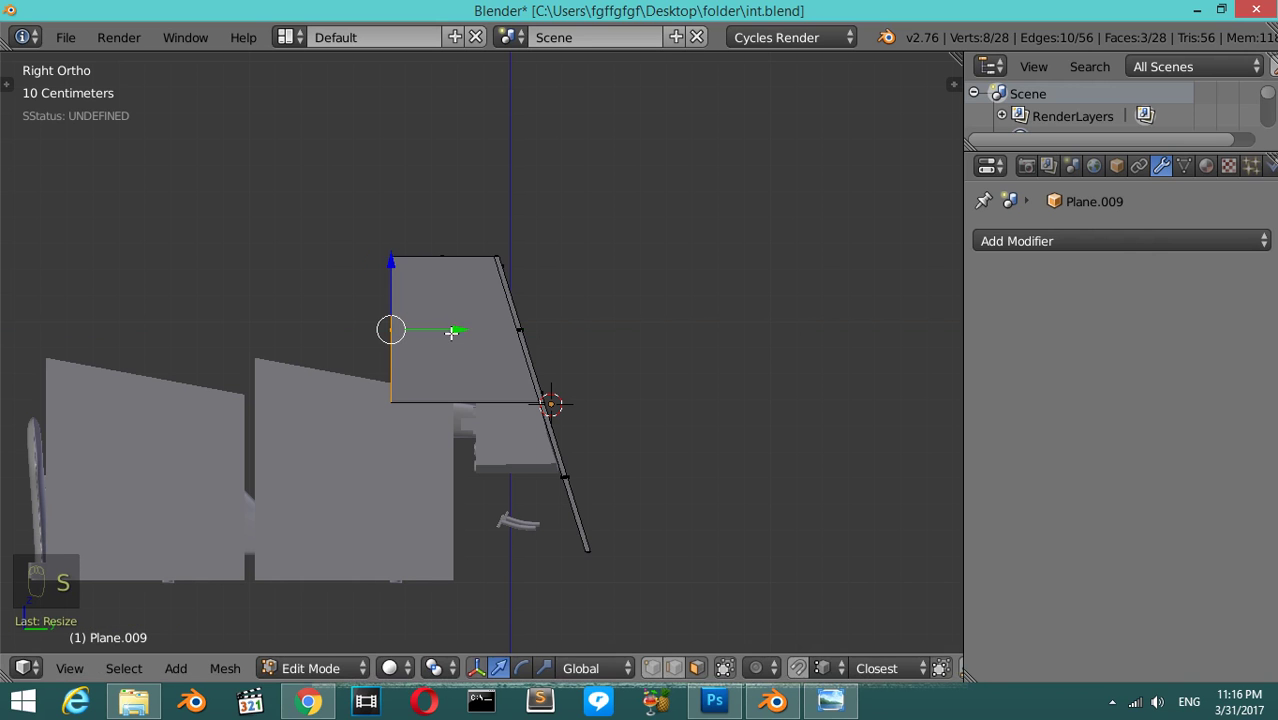
pyautogui.press('e')
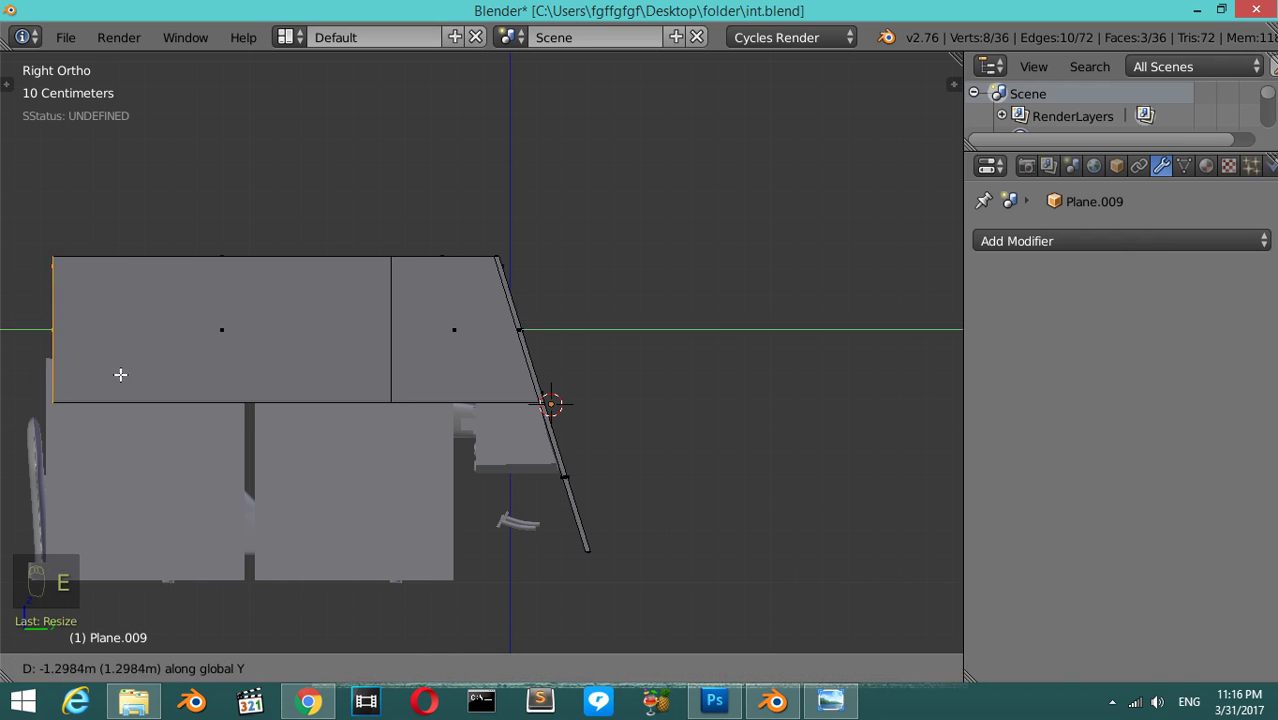
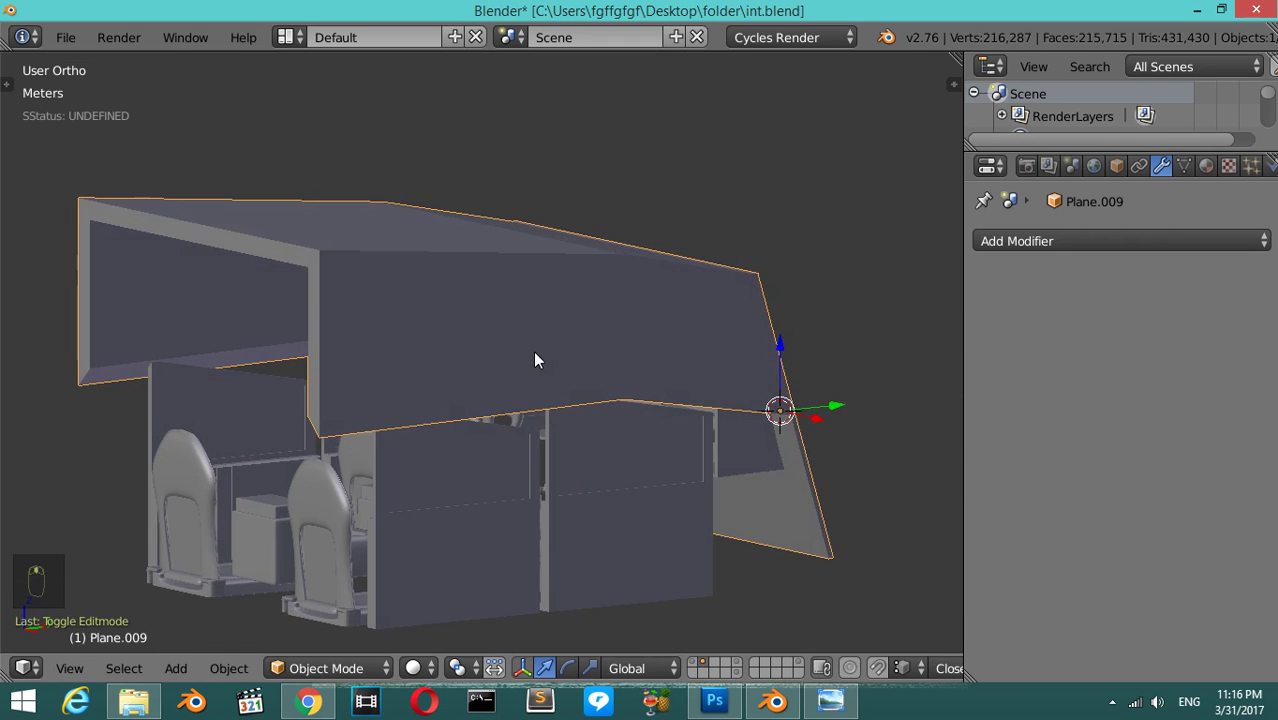
# - Select the camera and align it to the front view of the dashboard and steering wheel
pyautogui.press('Tab')
pyautogui.press('Tab')
pyautogui.press('KP_1')
pyautogui.press('a')
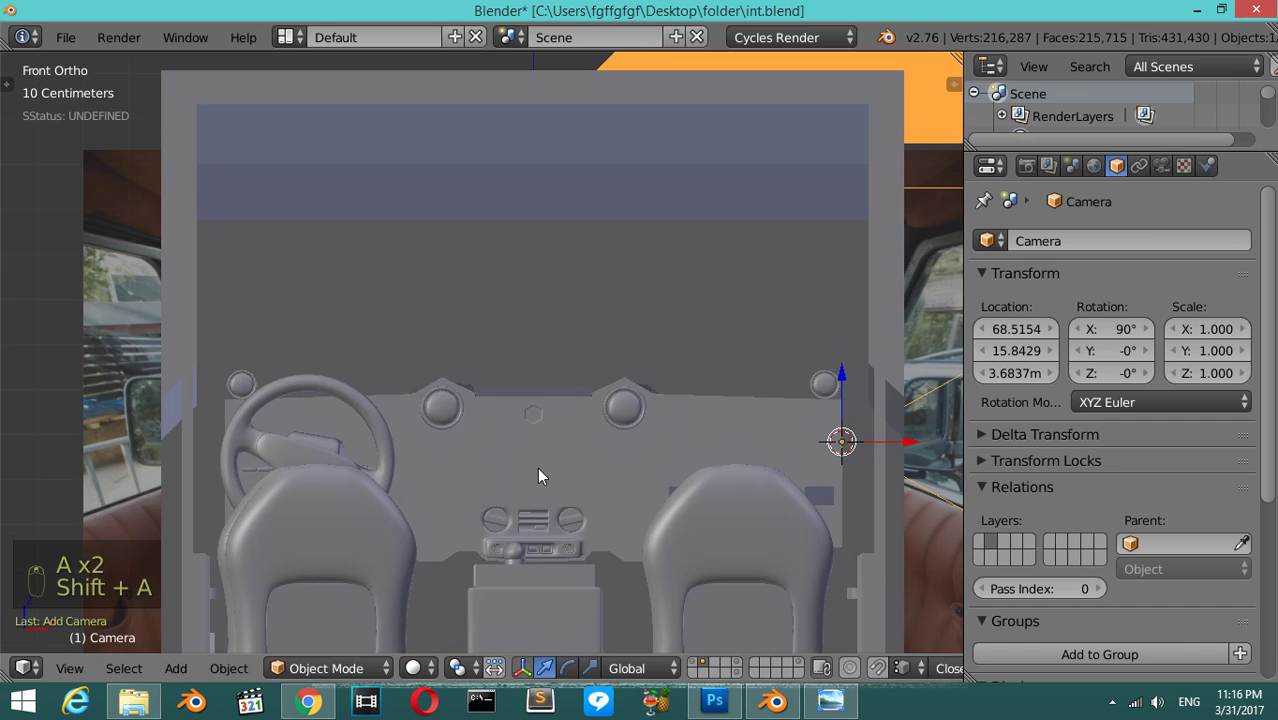
pyautogui.press('ctrl+alt+KP_0')
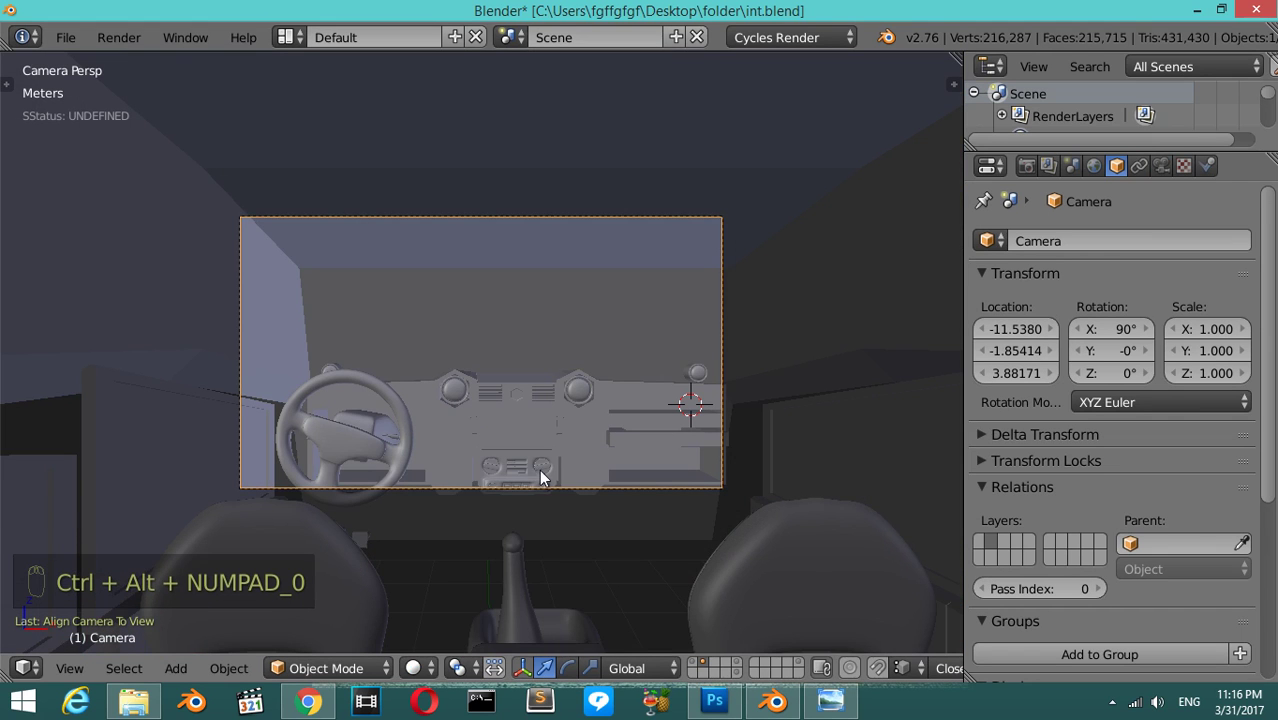
# - Move the camera back inside the cabin to sit behind the seats
pyautogui.press('n')
pyautogui.moveTo(764, 460); pyautogui.dragTo(588, 405)
pyautogui.press('n')
pyautogui.moveTo(588, 405); pyautogui.dragTo(567, 457)
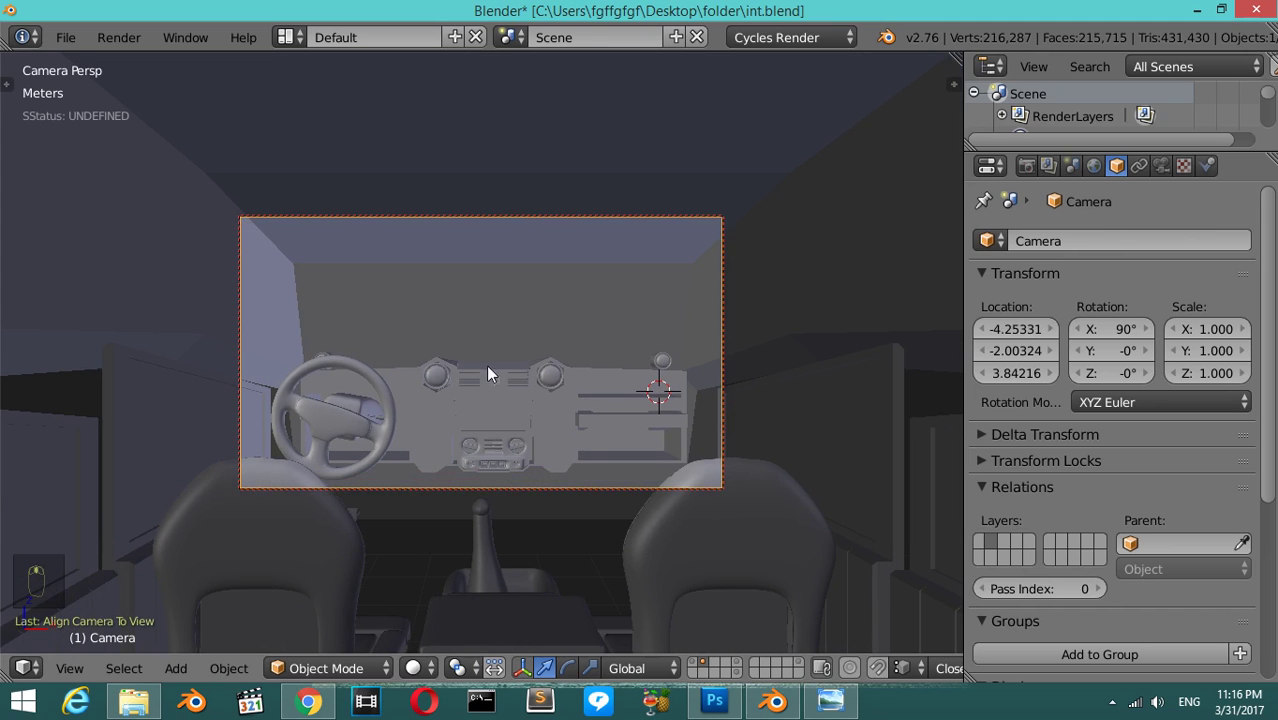
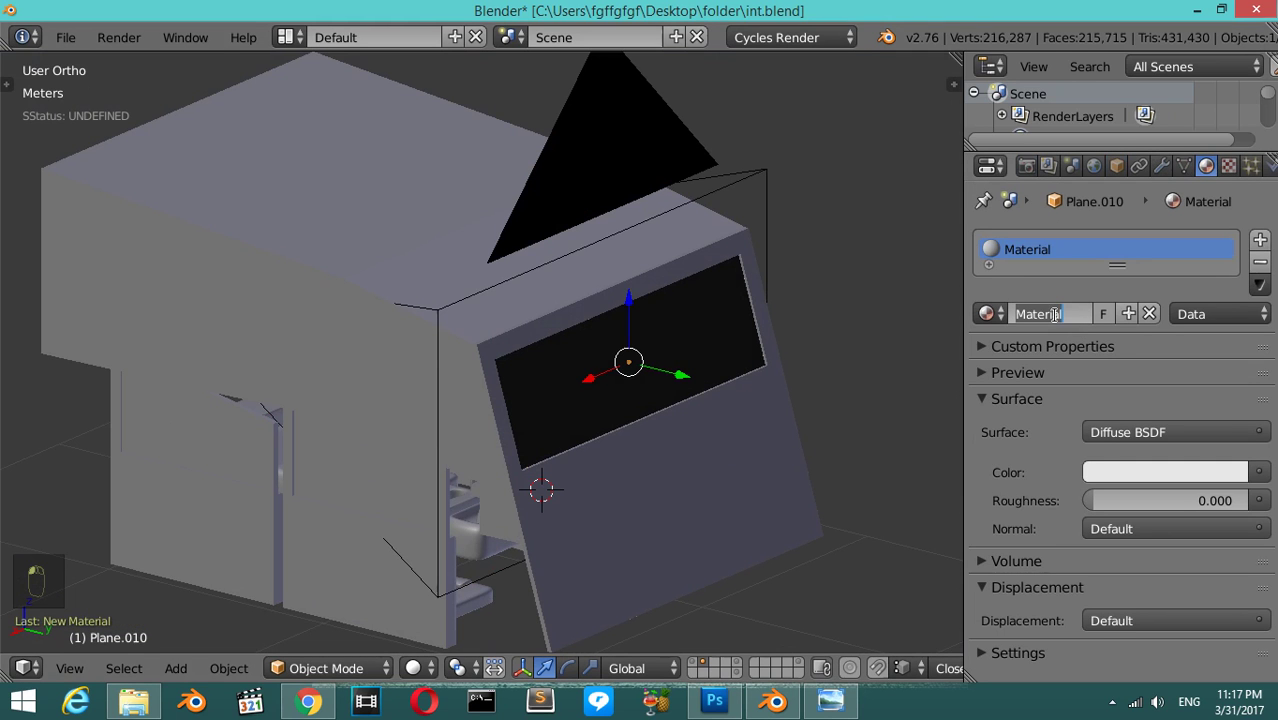
# - Name the windshield material 'glass' with a Glass BSDF surface and a white colour
pyautogui.press('s')
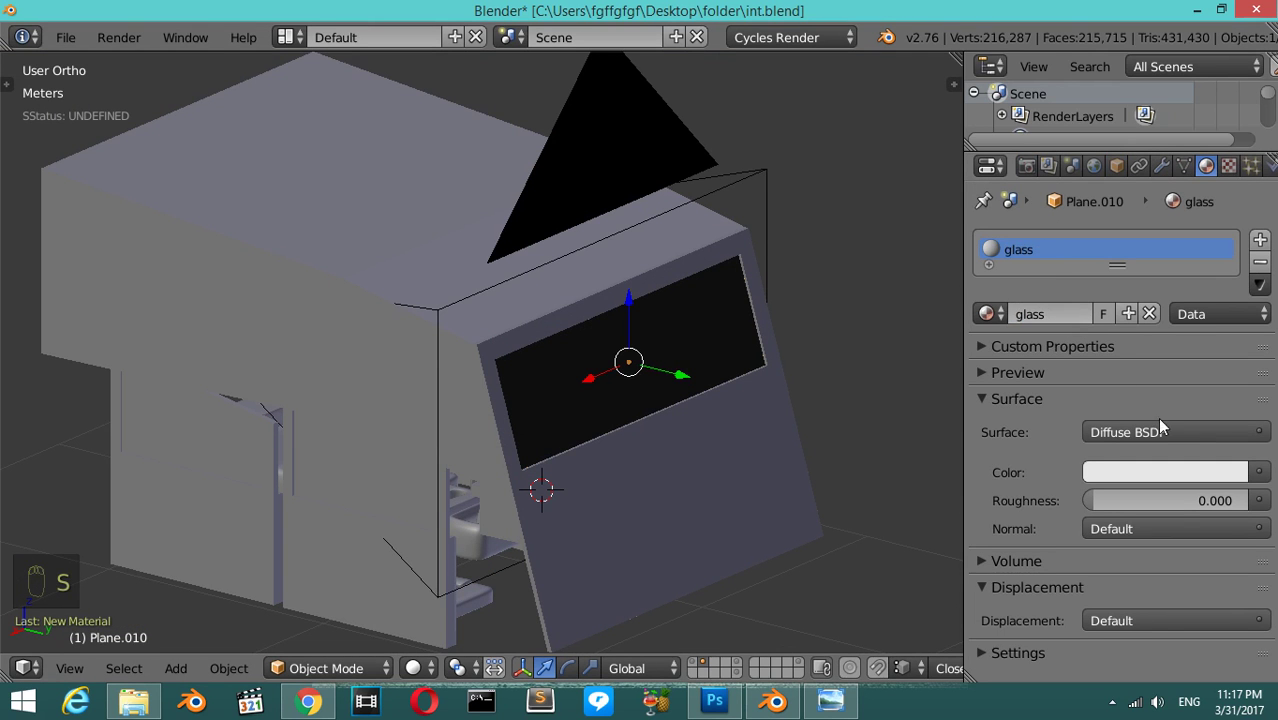
pyautogui.moveTo(1171, 437); pyautogui.dragTo(1010, 67)
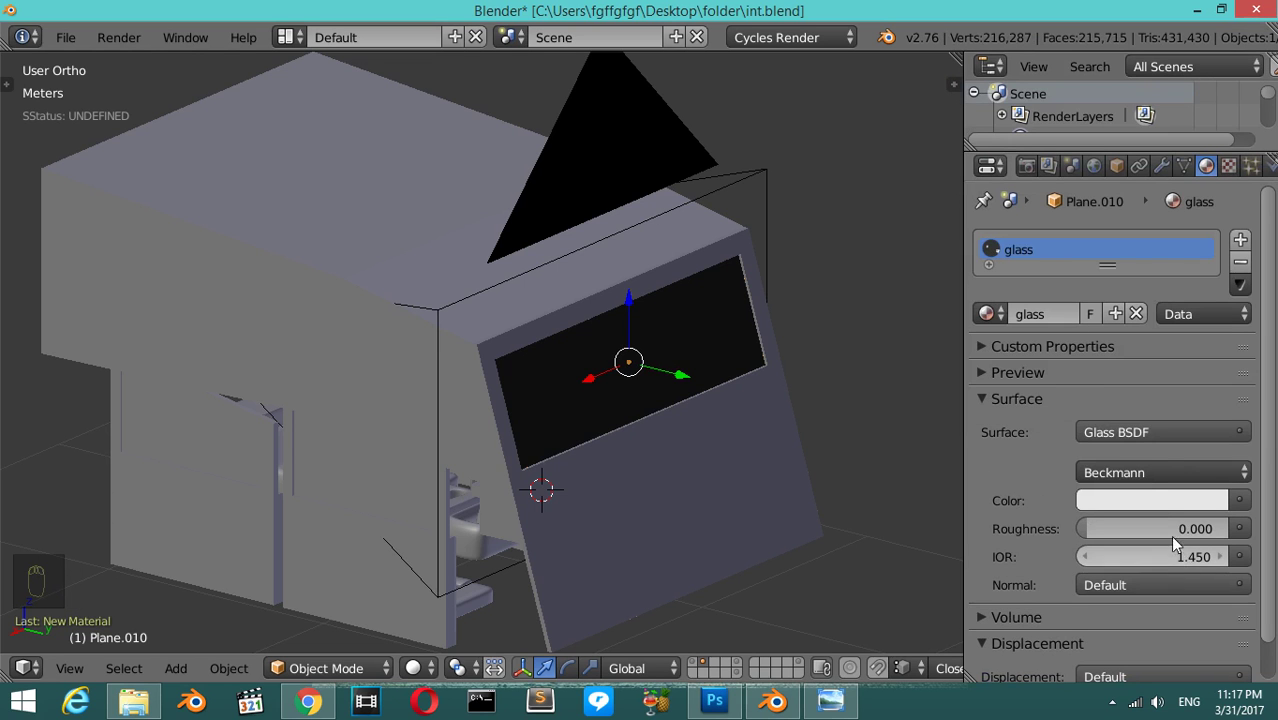
pyautogui.moveTo(1165, 498); pyautogui.dragTo(388, 428)
# - Select a side window pane in wireframe view ready to share the glass material
pyautogui.press('z')
pyautogui.press('z')
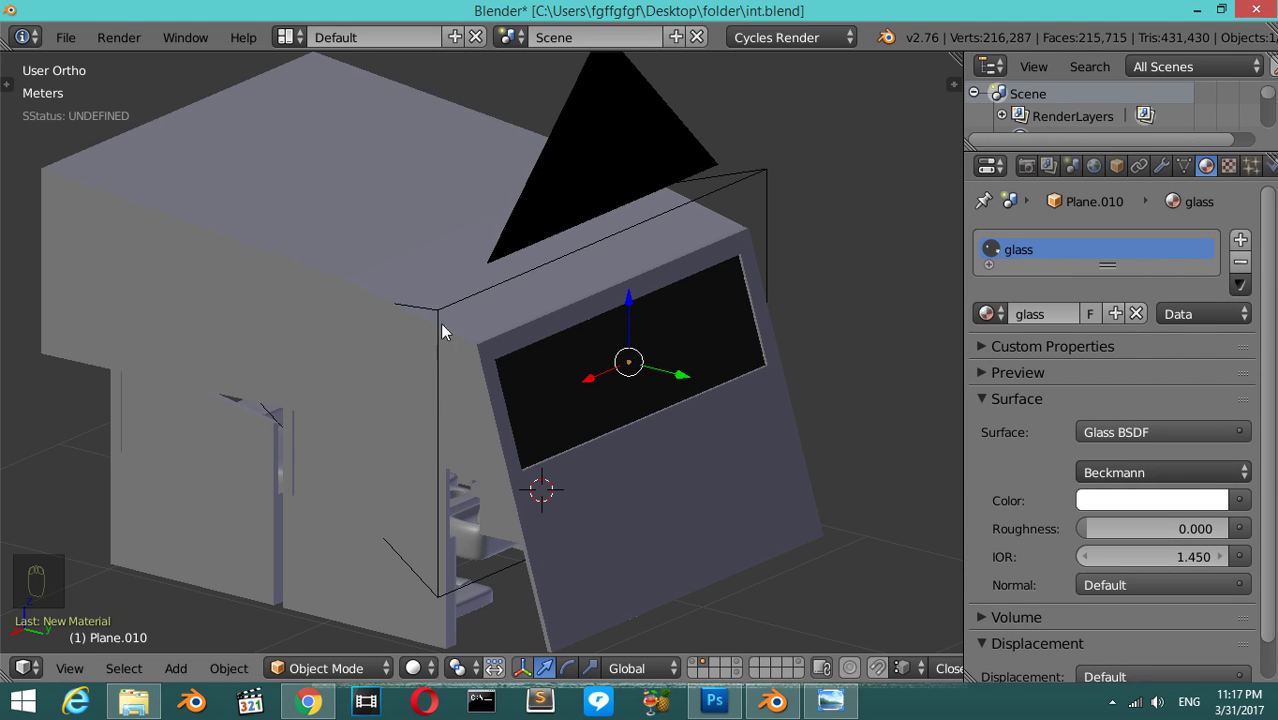
pyautogui.moveTo(453, 319); pyautogui.dragTo(372, 447)
pyautogui.press('h')
pyautogui.press('z')
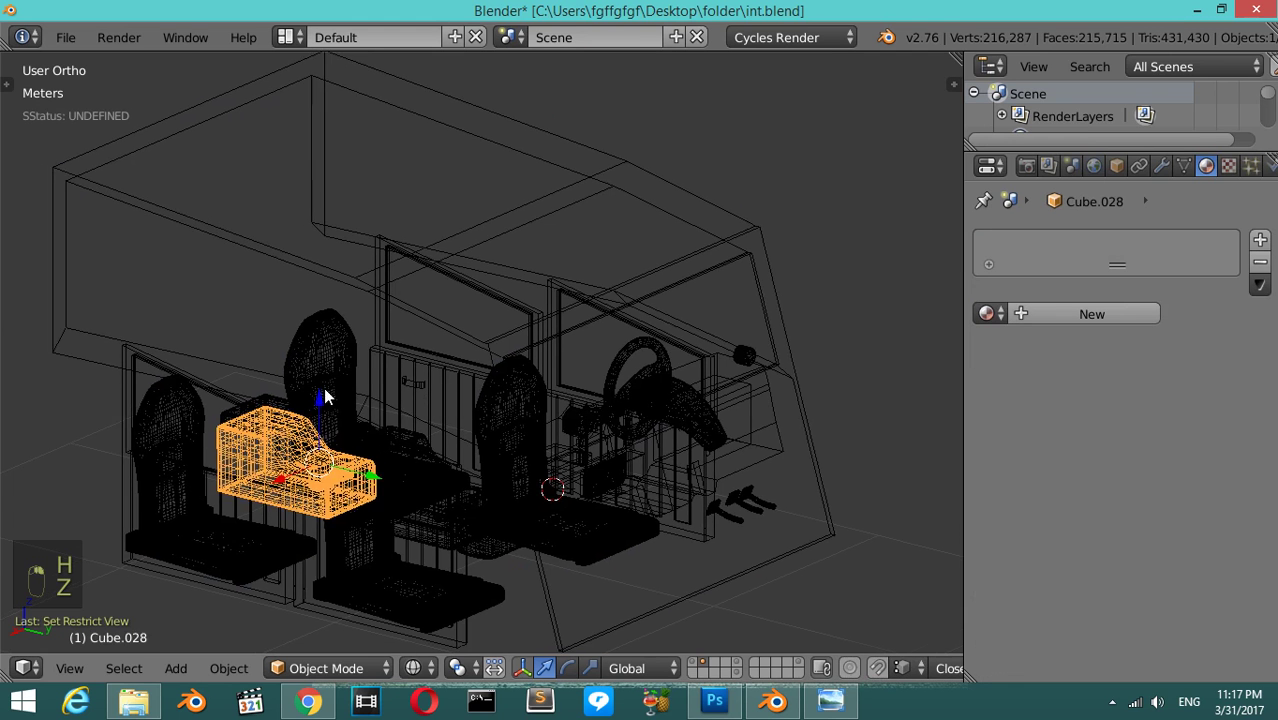
pyautogui.press('z')
pyautogui.press('z')
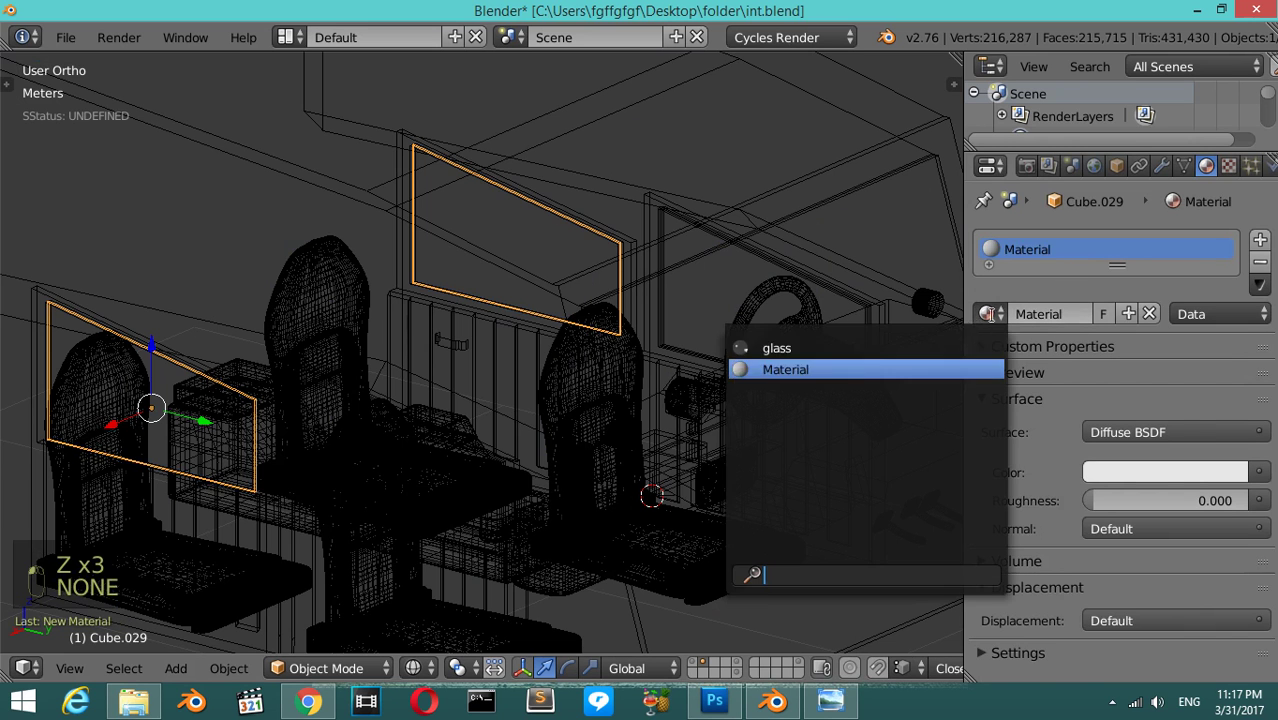
pyautogui.press('z')
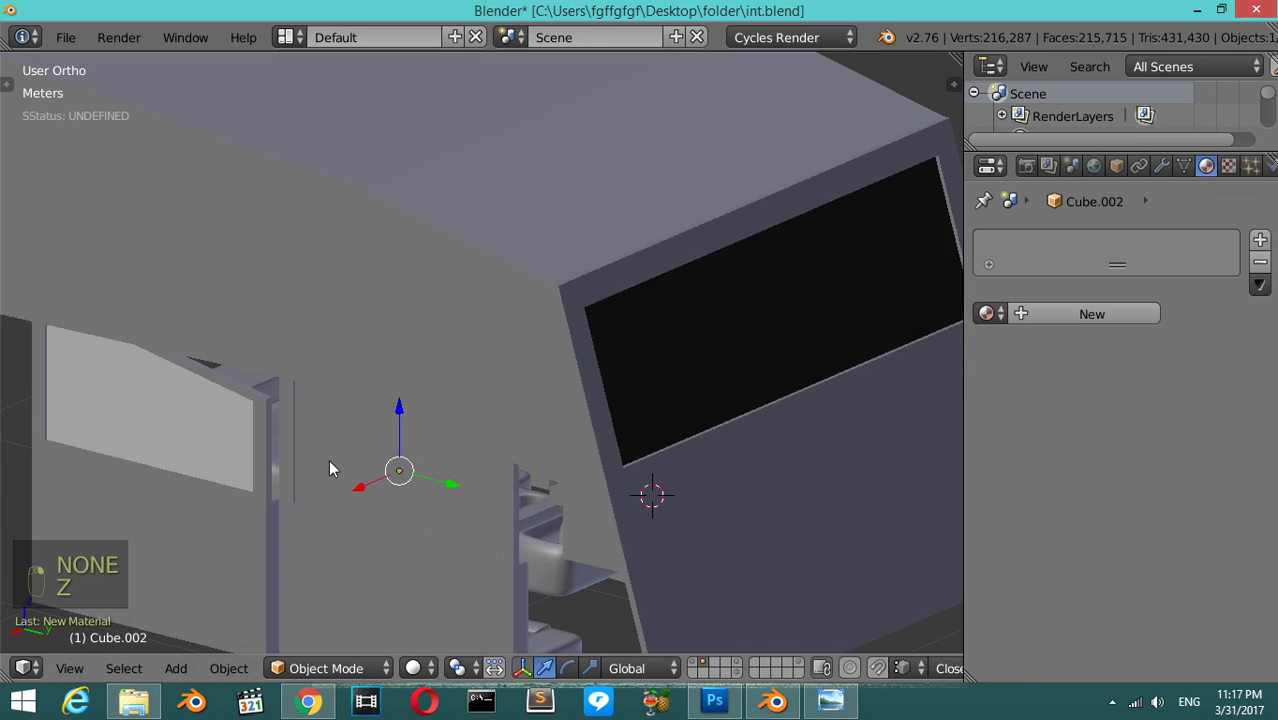
pyautogui.press('z')
pyautogui.middleClick(992, 321)
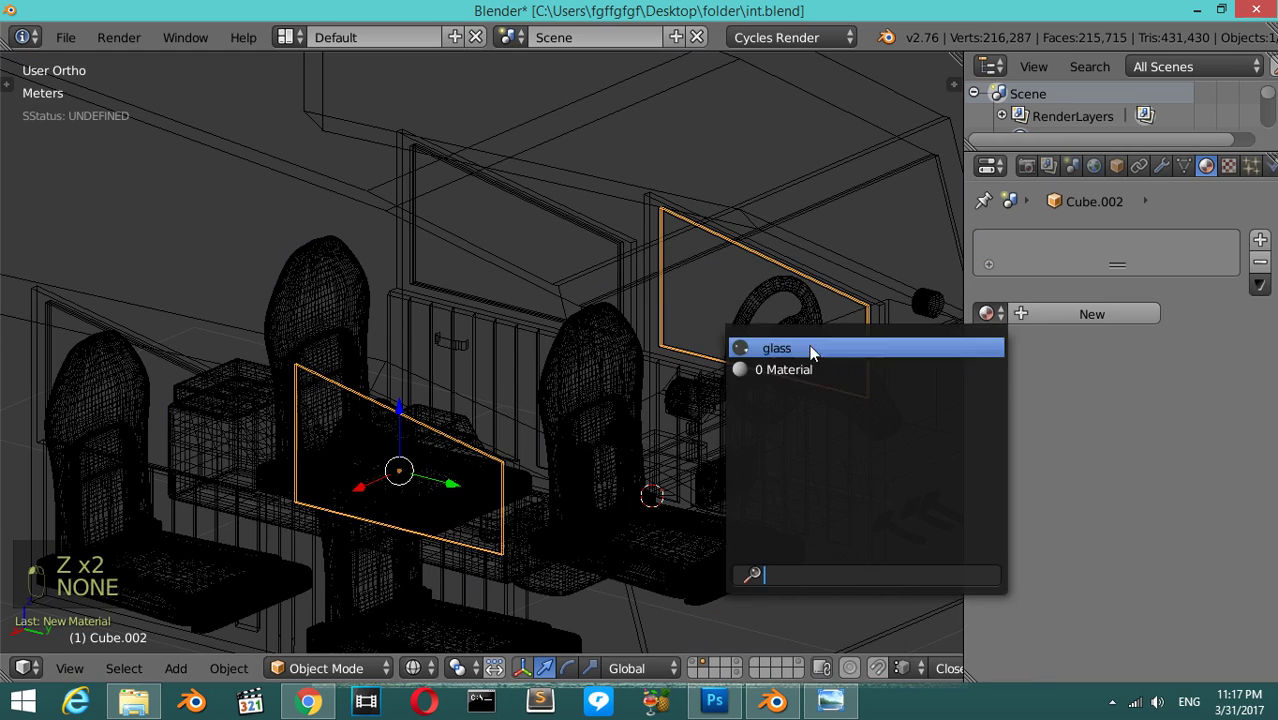
# - Assign the glass material to the side window pane and orbit back over the cabin floor
pyautogui.press('z')
pyautogui.middleClick(510, 376)
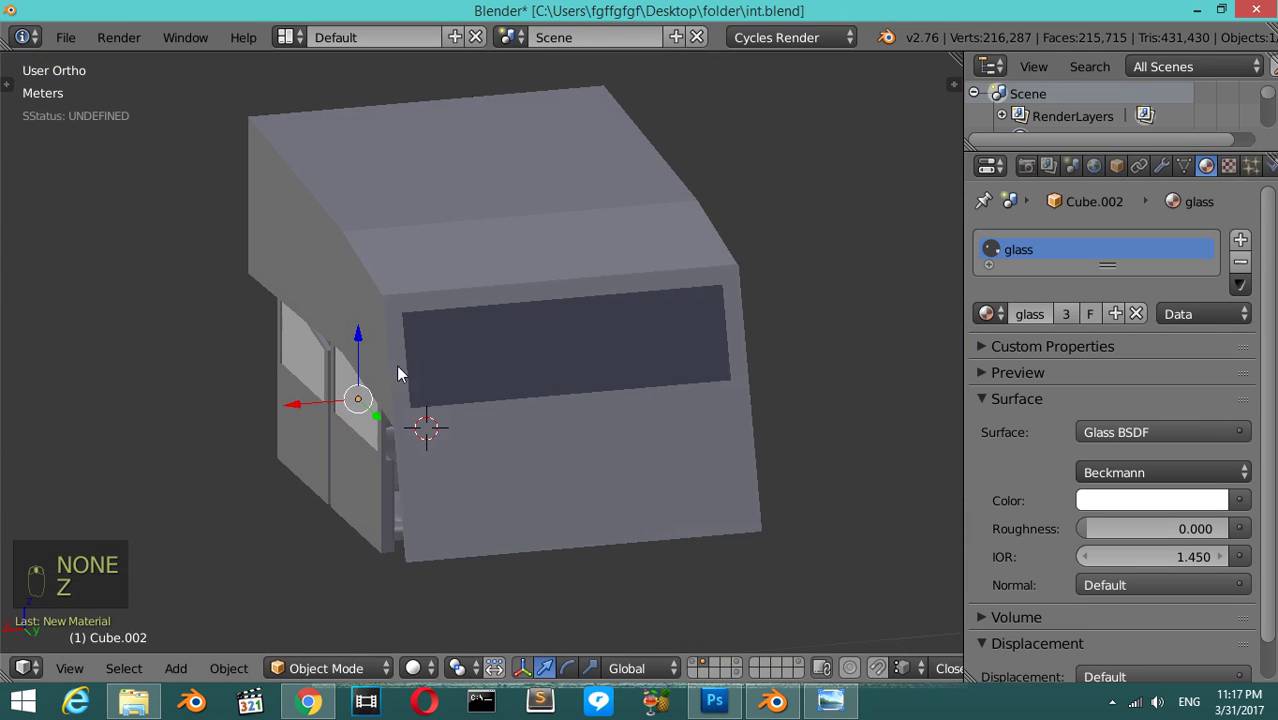
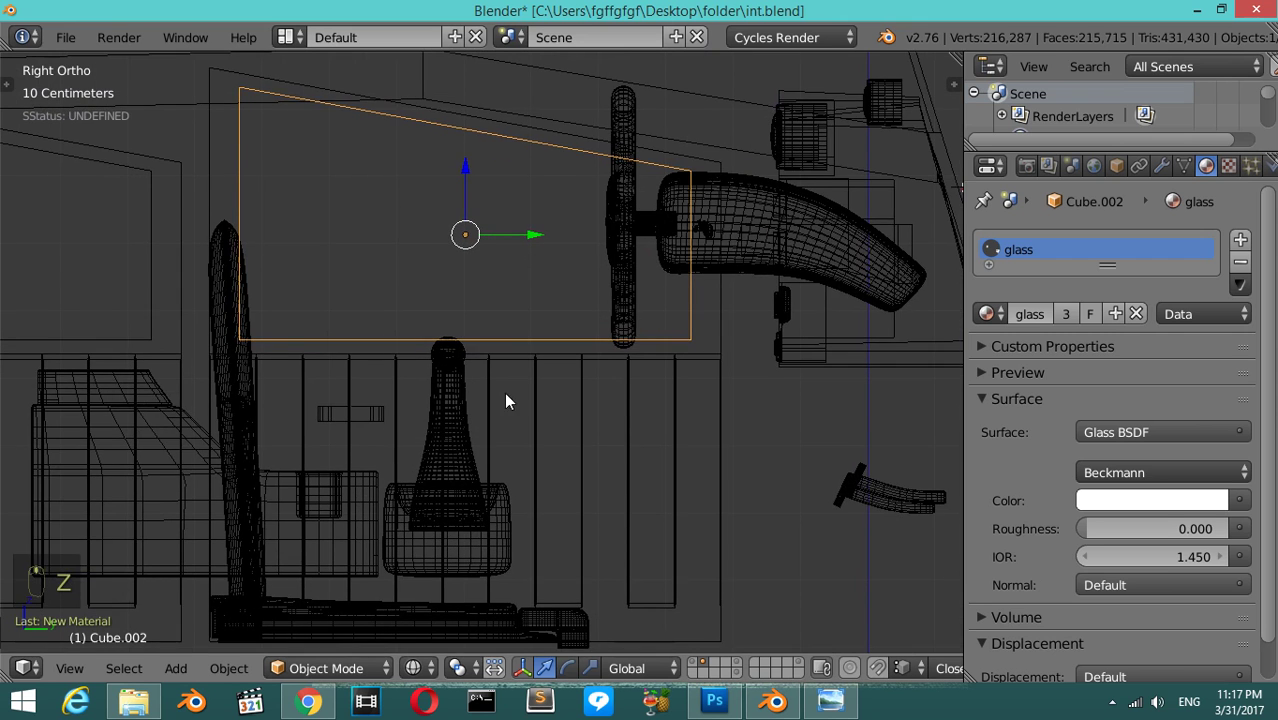
pyautogui.moveTo(639, 432); pyautogui.dragTo(439, 419)
pyautogui.moveTo(439, 419); pyautogui.dragTo(479, 372)
pyautogui.moveTo(479, 372); pyautogui.dragTo(471, 359)
# - Add a plane for the floor mat, resize it and lower it onto the car floor
pyautogui.press('shift+a')
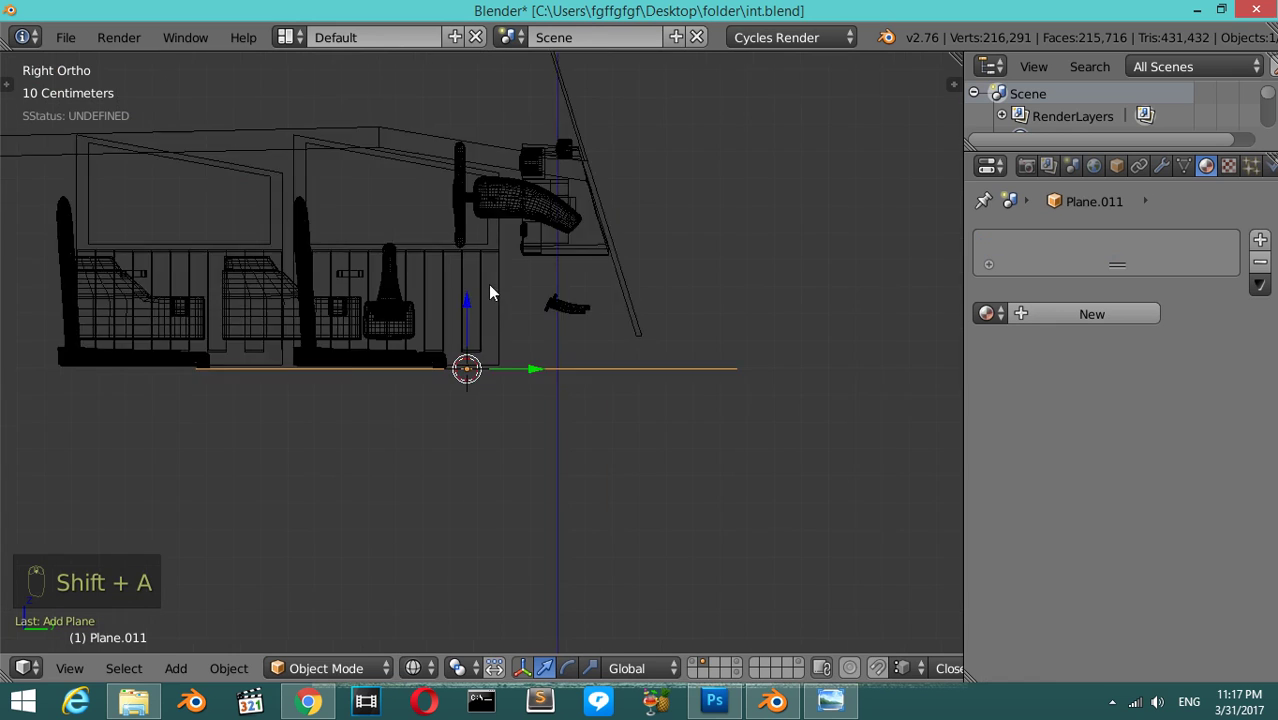
pyautogui.moveTo(561, 402); pyautogui.dragTo(643, 438)
pyautogui.press('s')
pyautogui.press('s')
pyautogui.moveTo(477, 303); pyautogui.dragTo(617, 456)
pyautogui.moveTo(617, 456); pyautogui.dragTo(614, 437)
pyautogui.press('shift+d')
pyautogui.press('s')
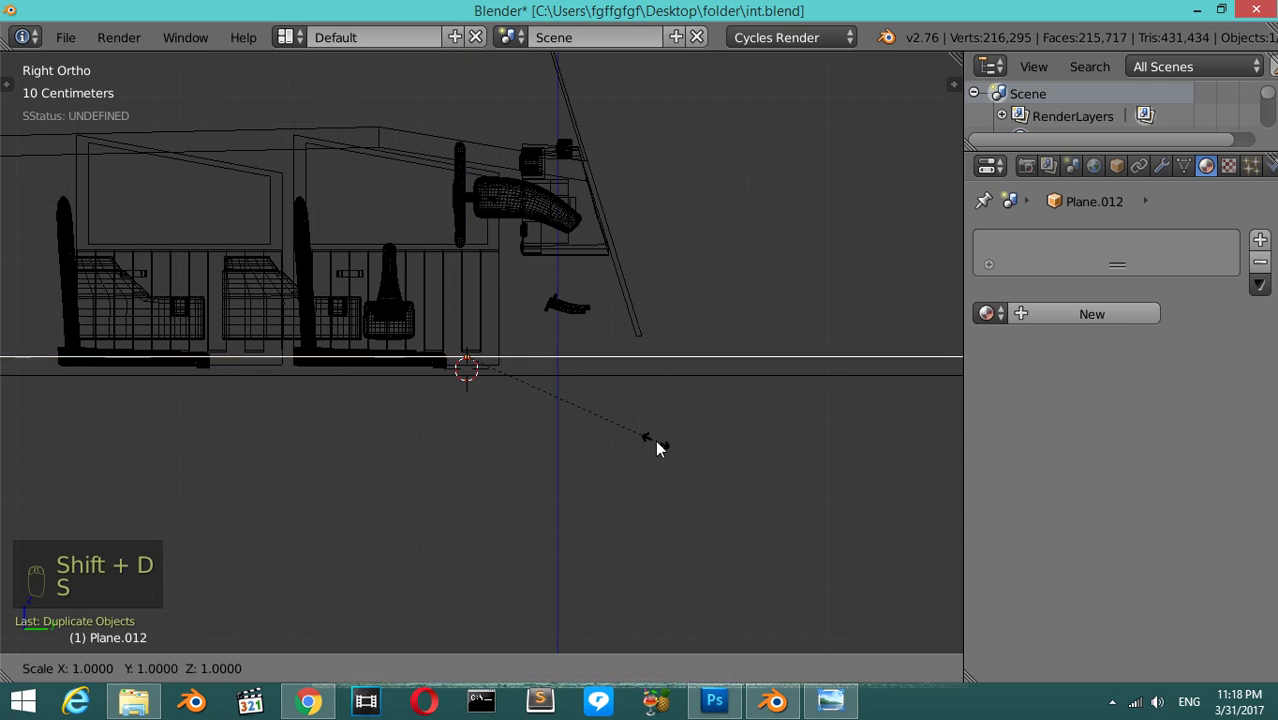
pyautogui.press('s')
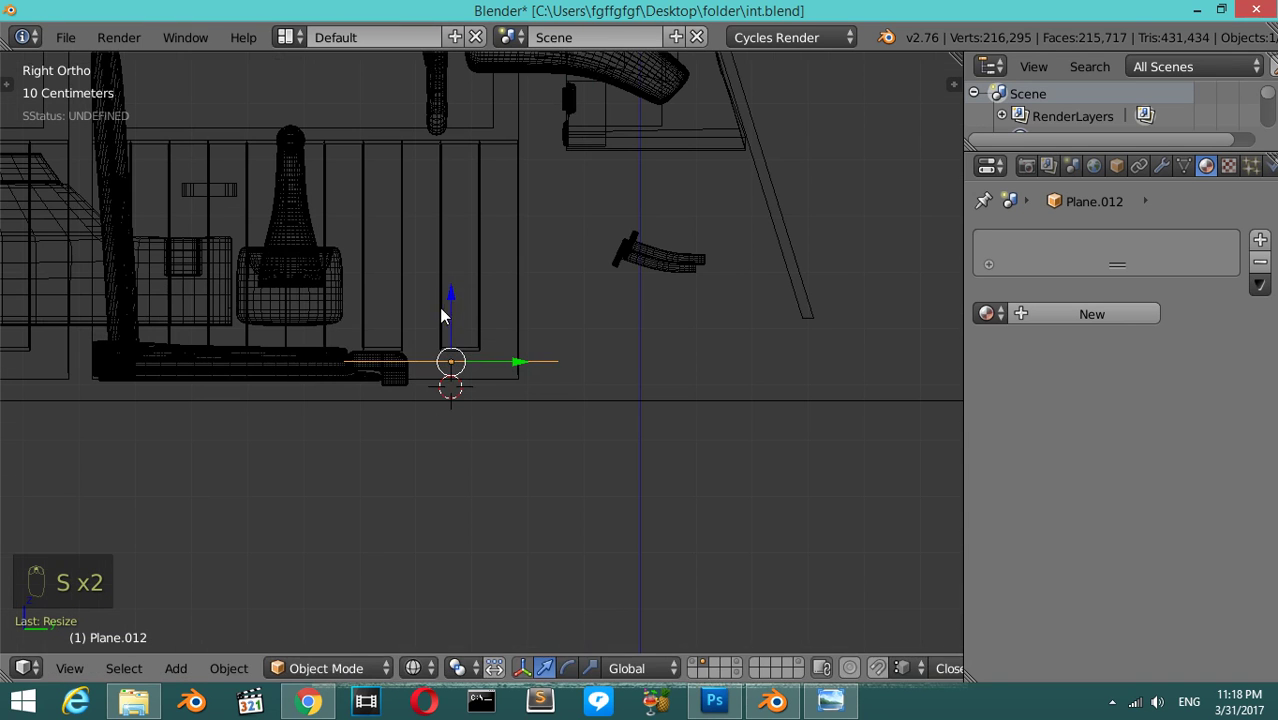
pyautogui.moveTo(456, 297); pyautogui.dragTo(484, 345)
pyautogui.middleClick(484, 345)
pyautogui.moveTo(476, 333); pyautogui.dragTo(618, 410)
# - From the top view stretch and widen the plane across the whole floor area, then check it from the side
pyautogui.press('KP_7')
pyautogui.middleClick(619, 413)
pyautogui.click(642, 355)
pyautogui.moveTo(561, 353); pyautogui.dragTo(497, 365)
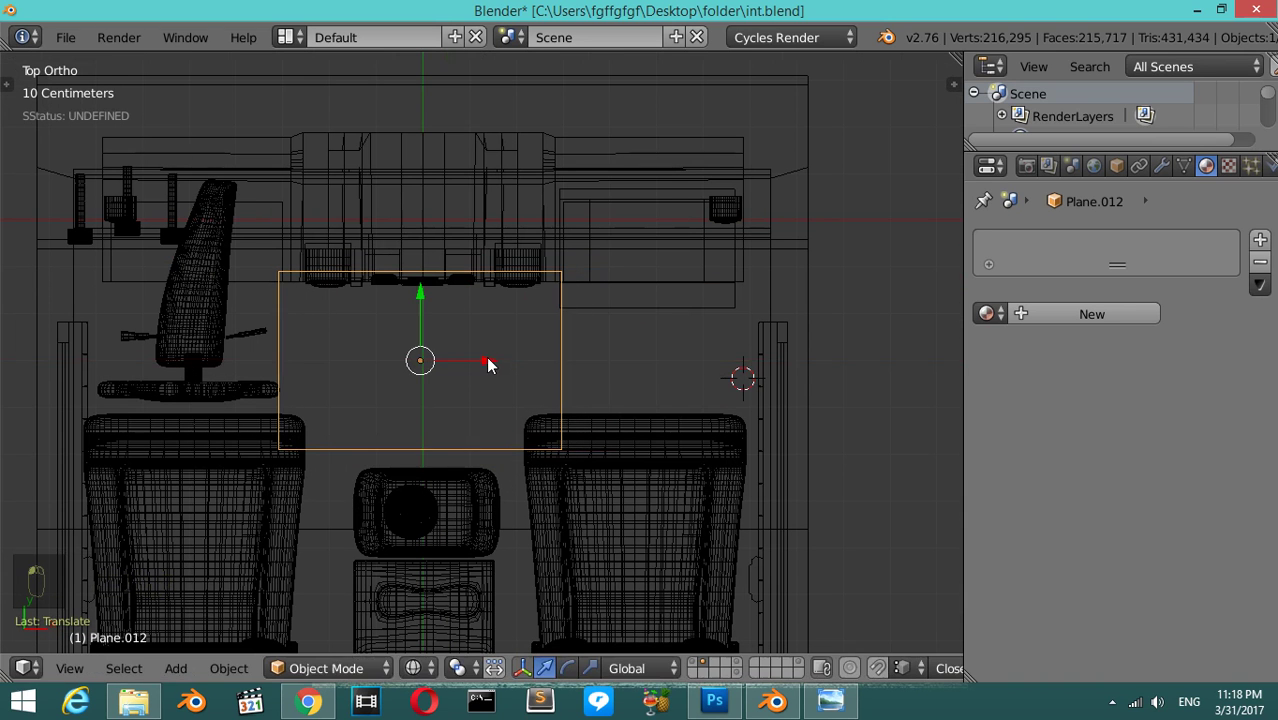
pyautogui.press('s')
pyautogui.moveTo(521, 387); pyautogui.dragTo(647, 422)
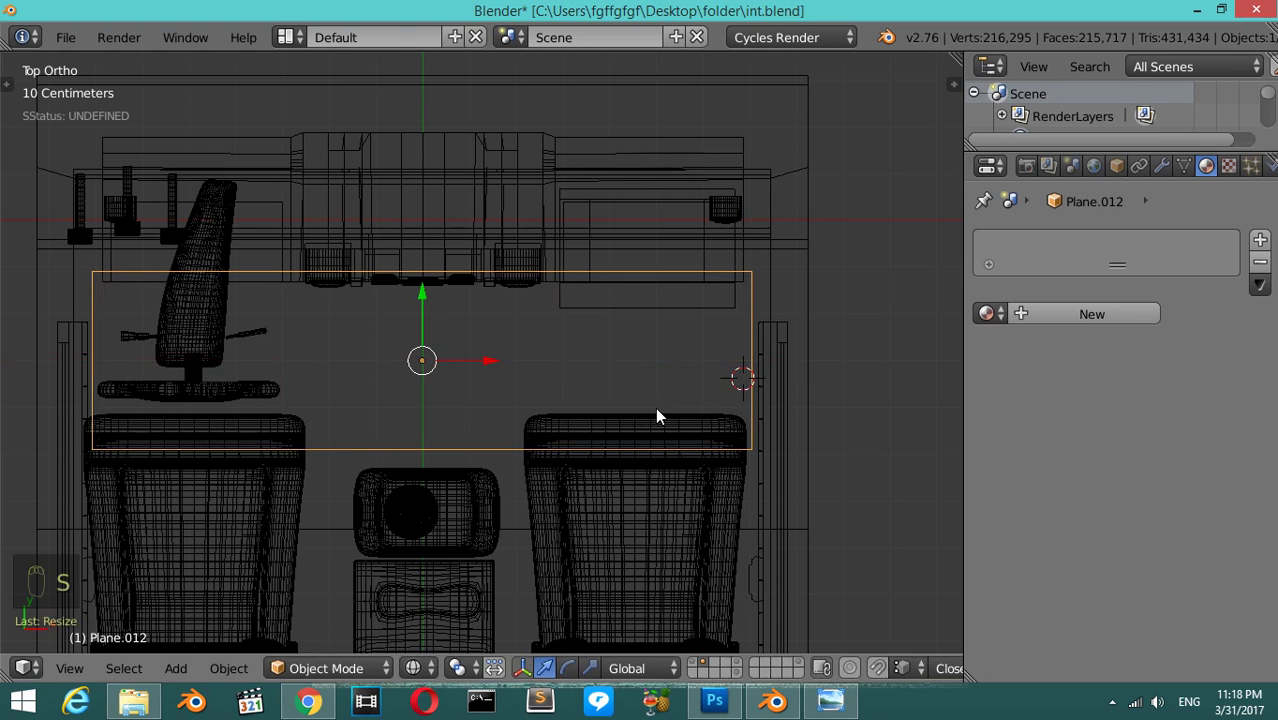
pyautogui.press('KP_3')
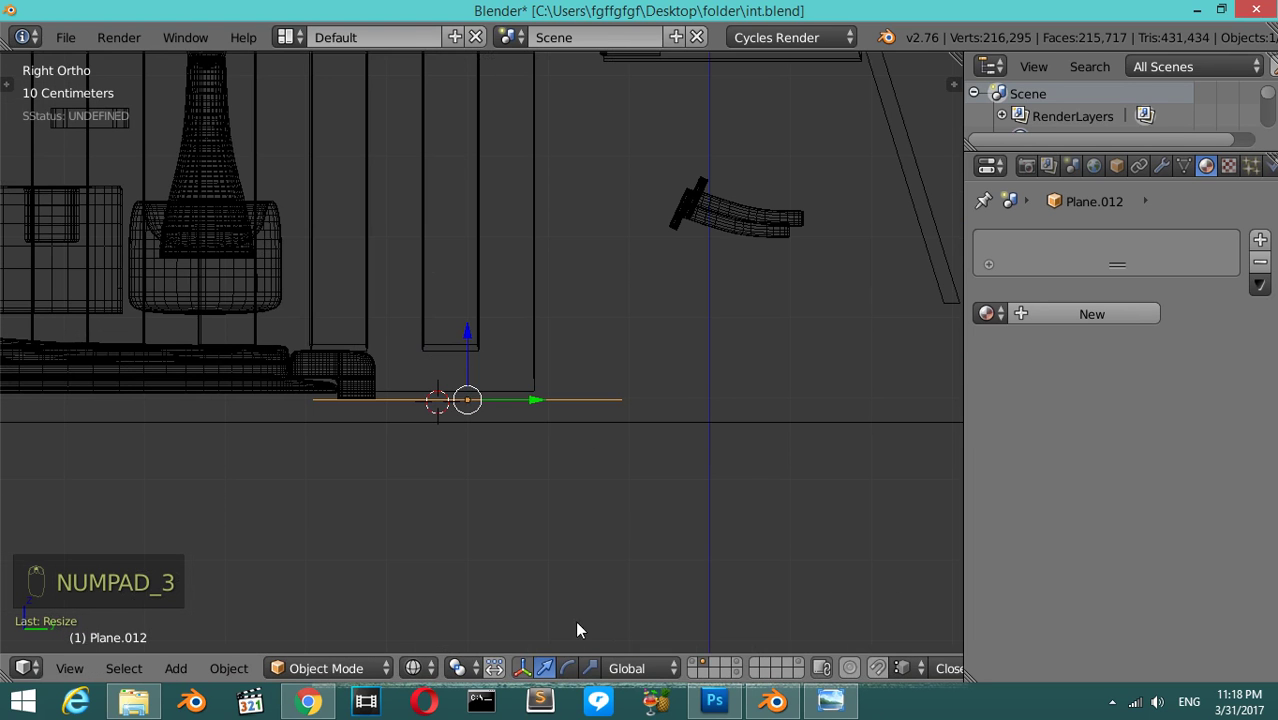
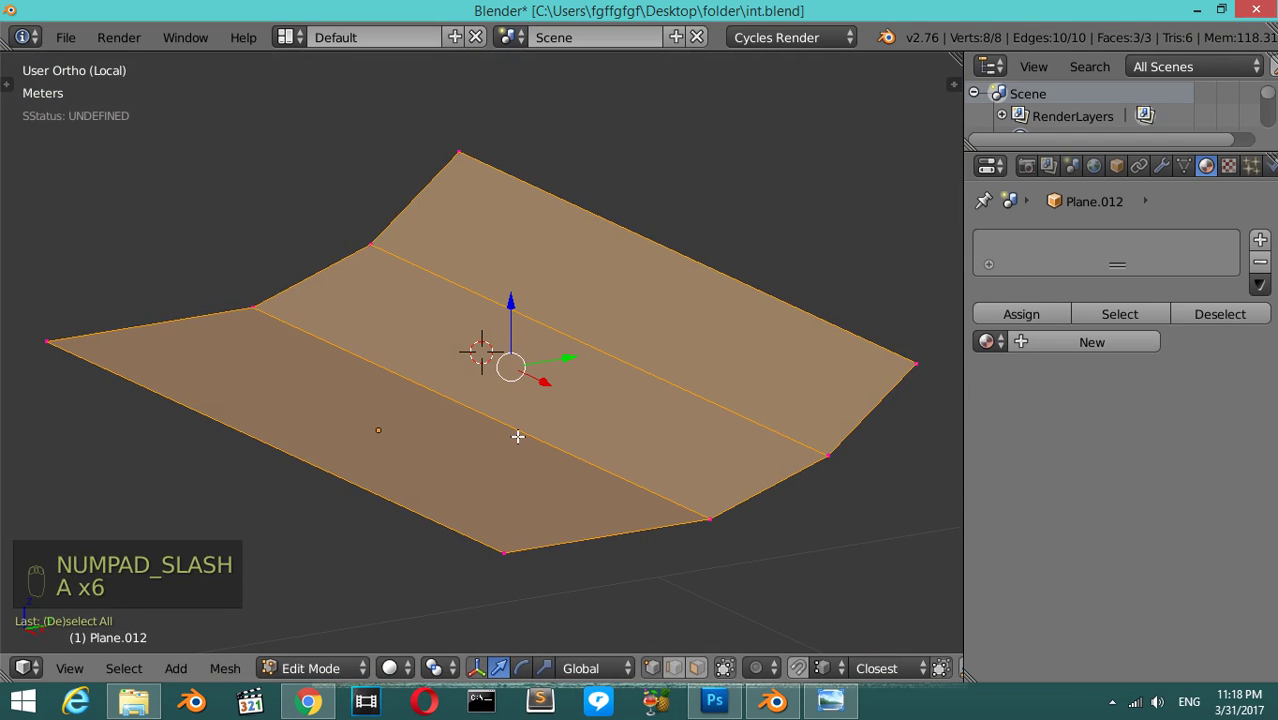
# - Cut edge rings into the mat plane and subdivide it twice into a dense grid of small faces
pyautogui.press('ctrl+r')
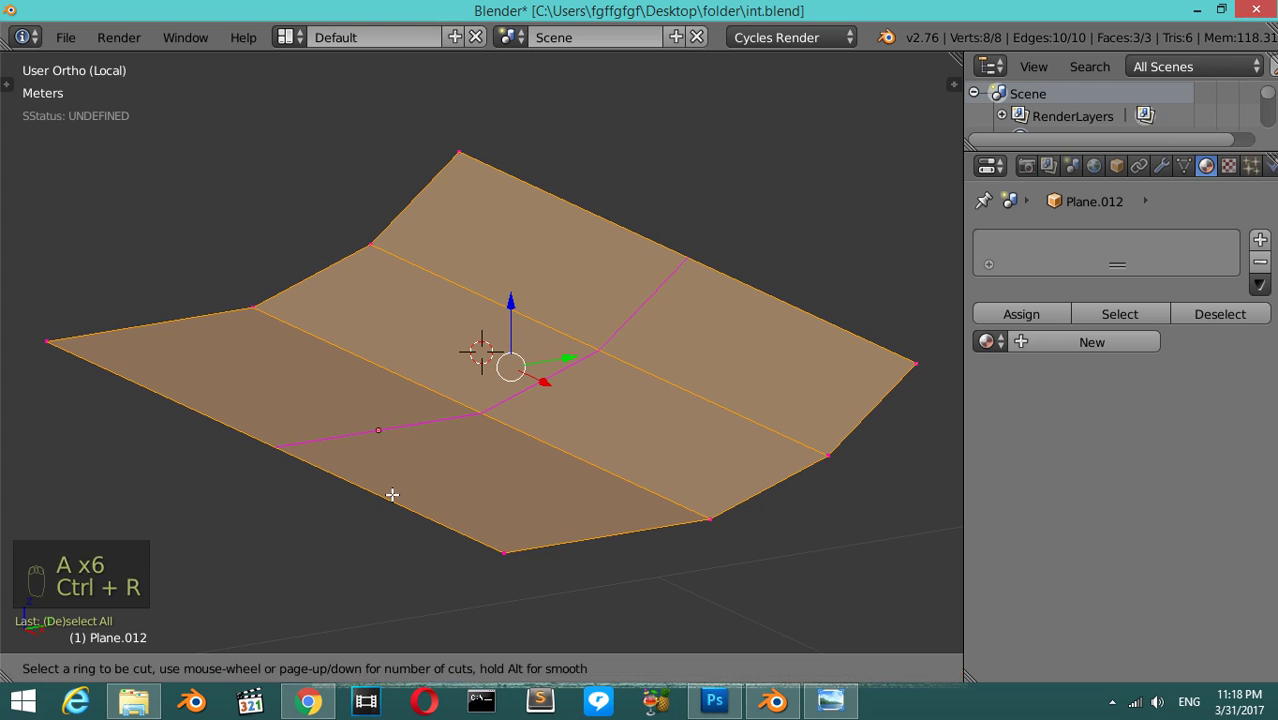
pyautogui.press('a')
pyautogui.press('a')
pyautogui.press('w')
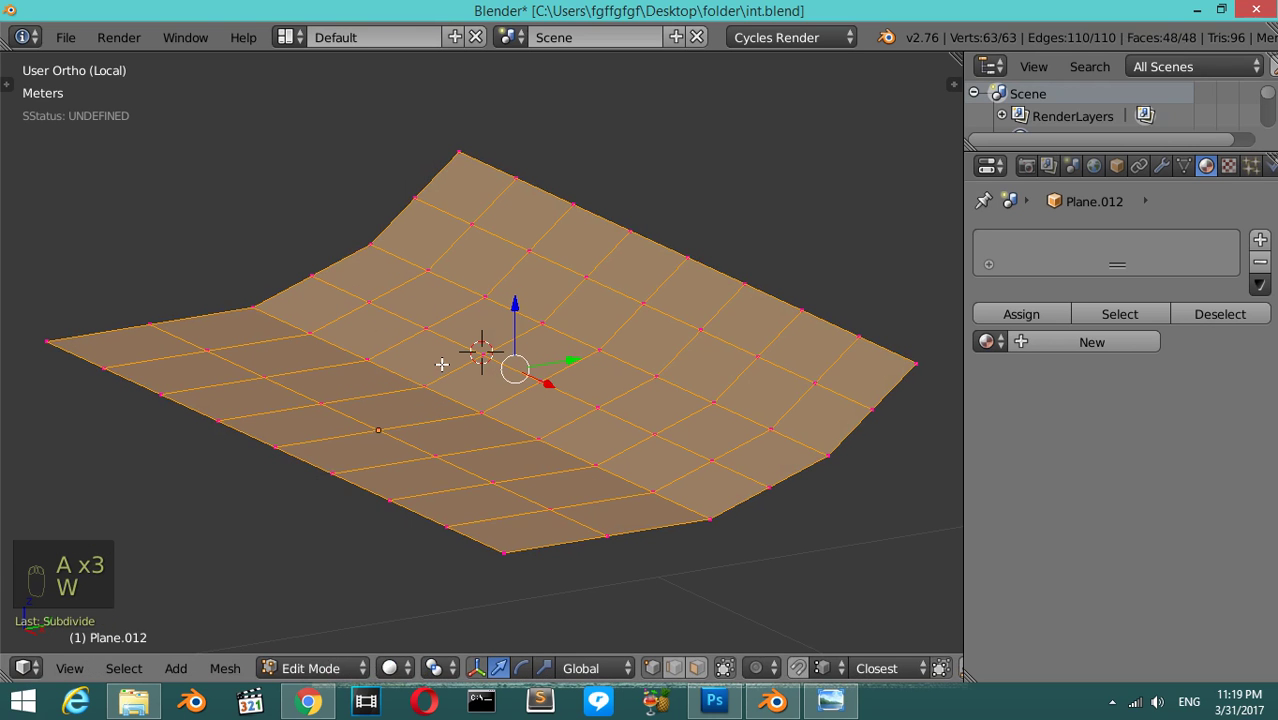
pyautogui.press('w')
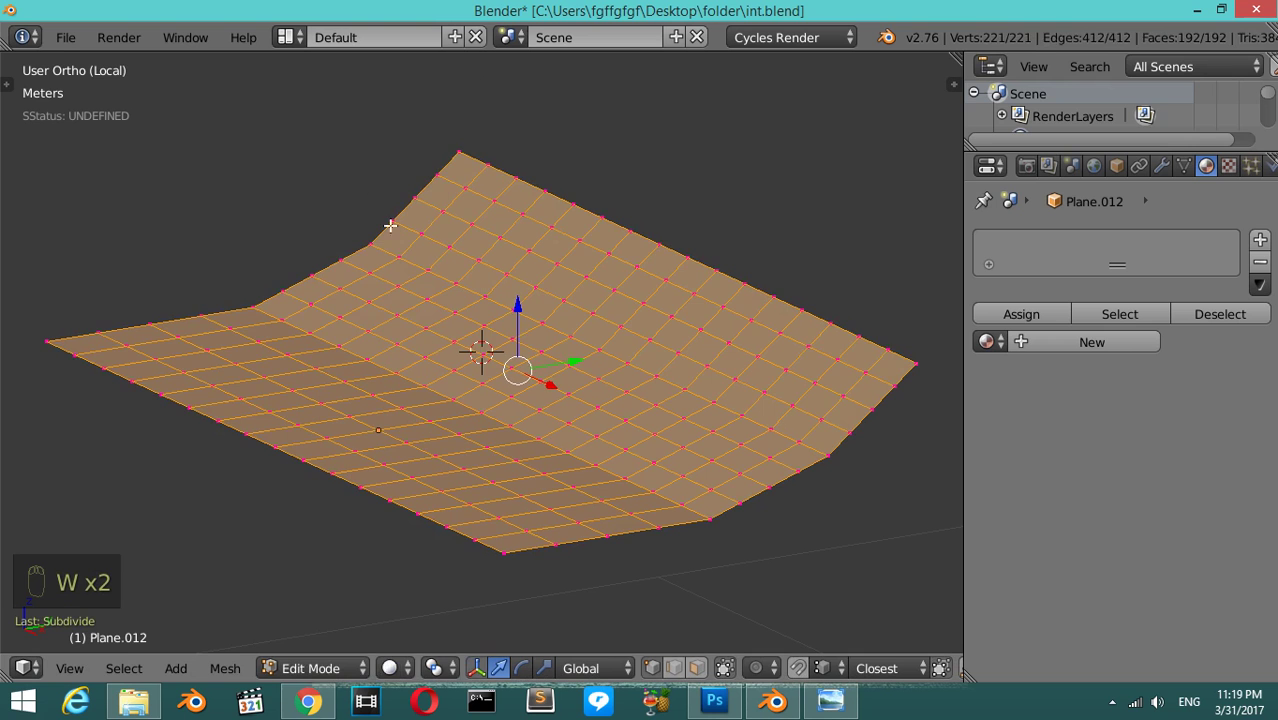
# - Try a thickness extrusion on the whole grid, undo it, and remove duplicate vertices
pyautogui.press('a')
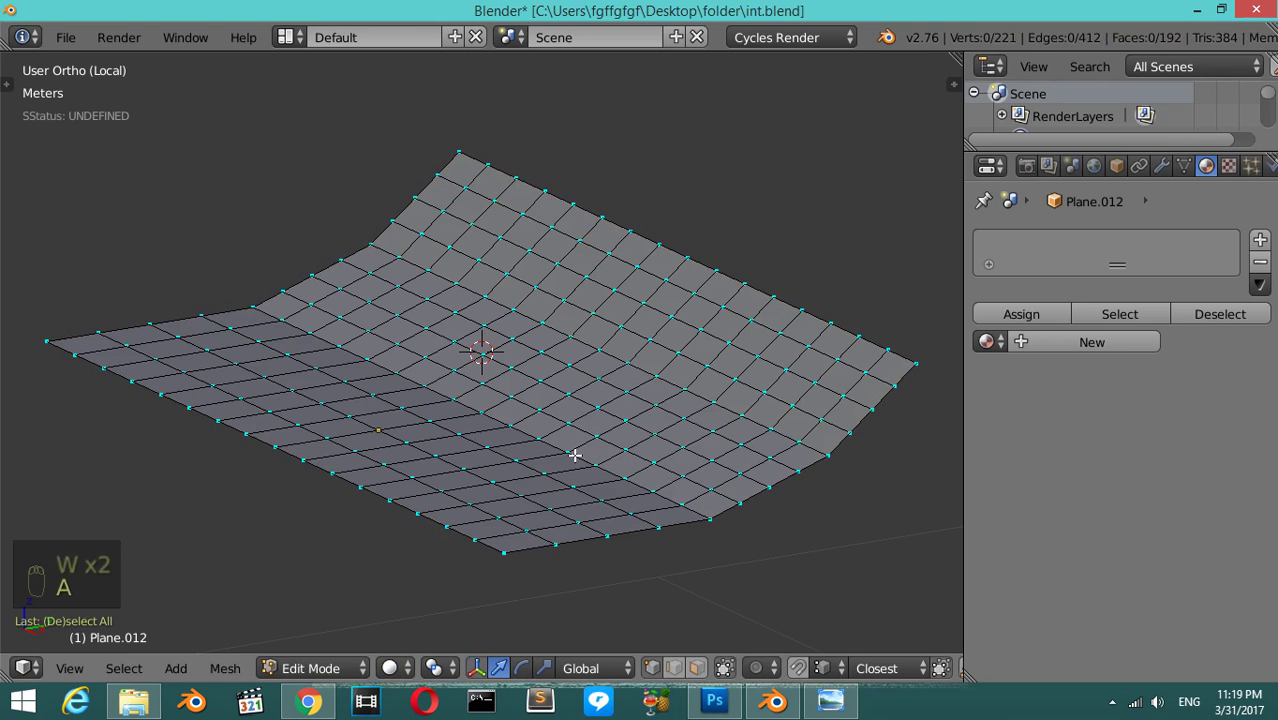
pyautogui.press('a')
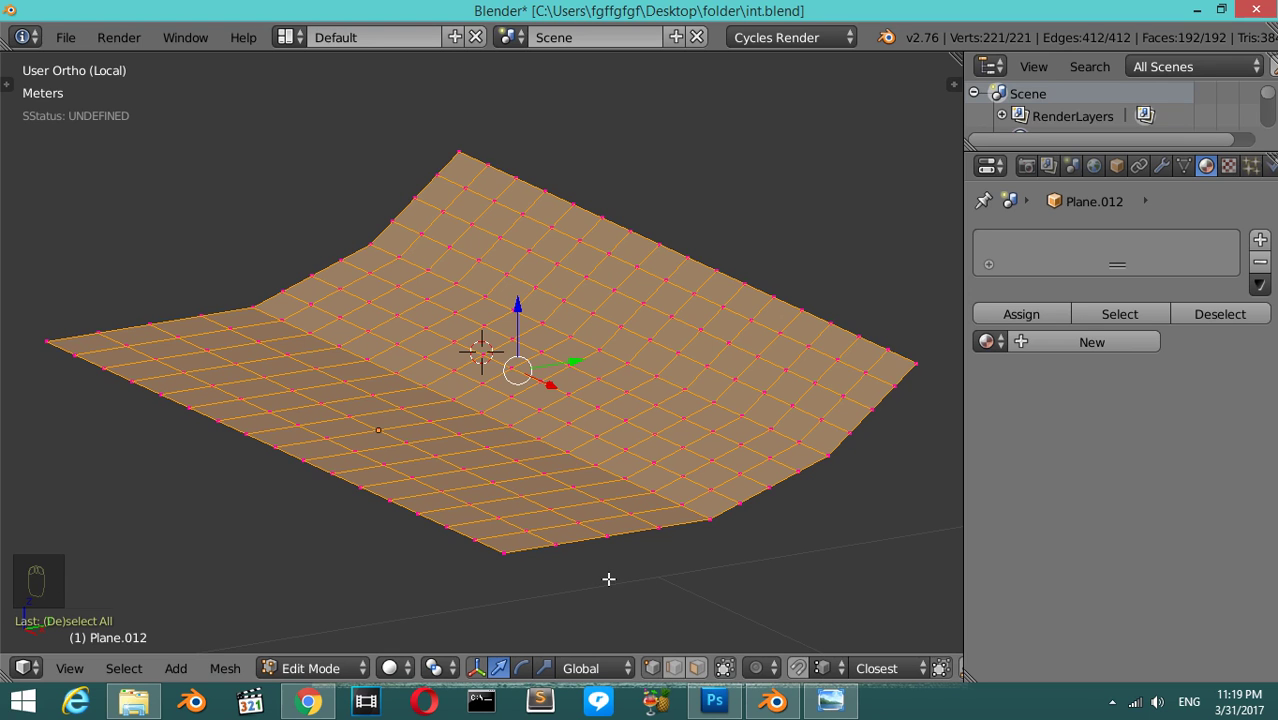
pyautogui.press('e')
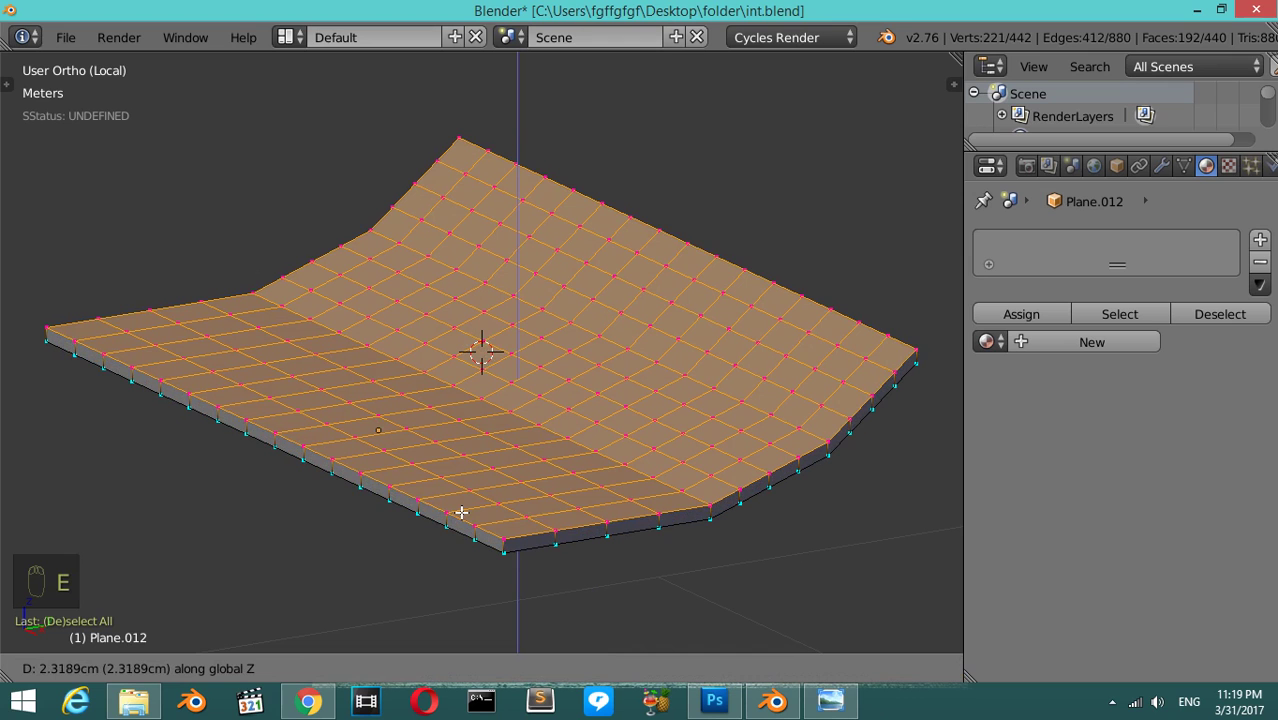
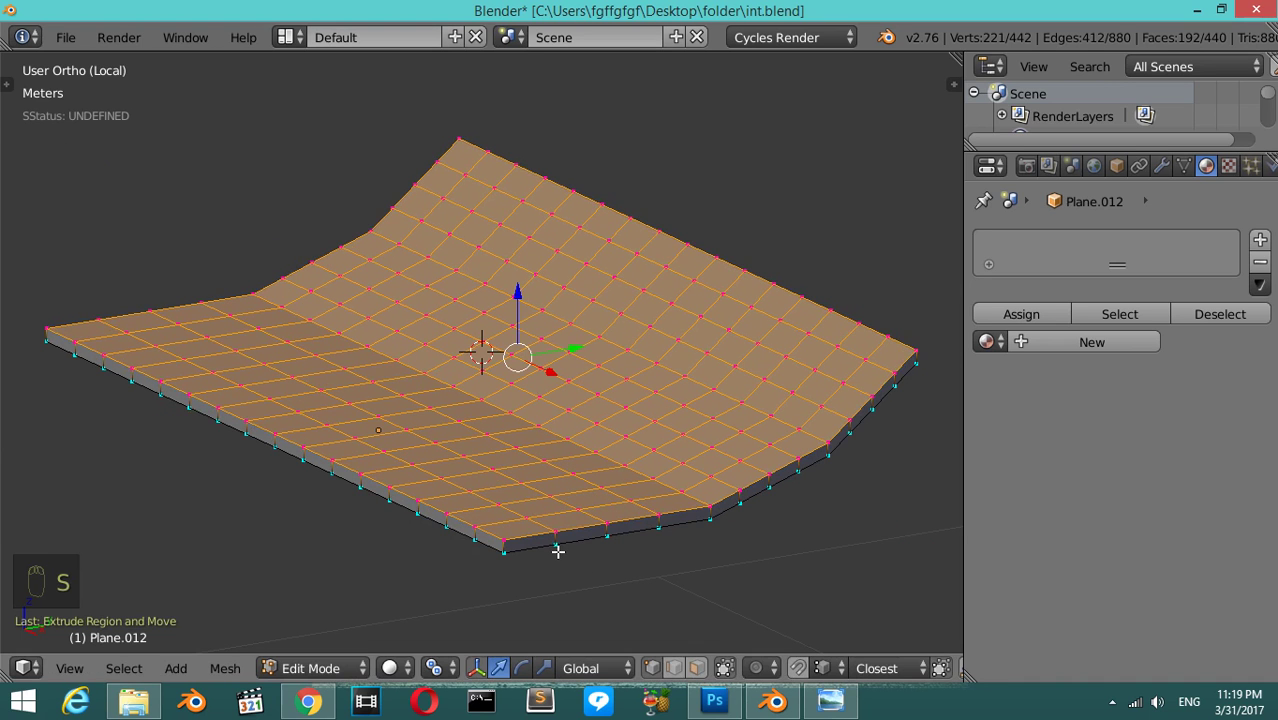
pyautogui.press('ctrl+z')
pyautogui.press('a')
pyautogui.press('a')
pyautogui.press('w')
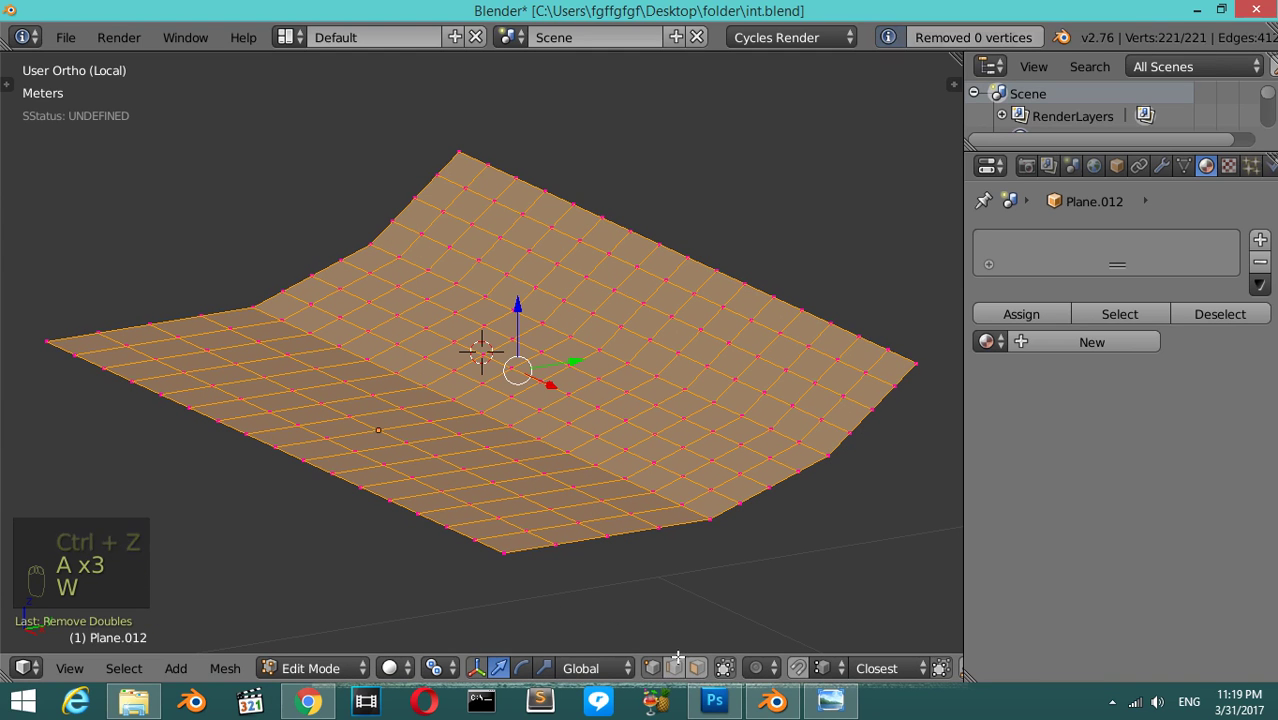
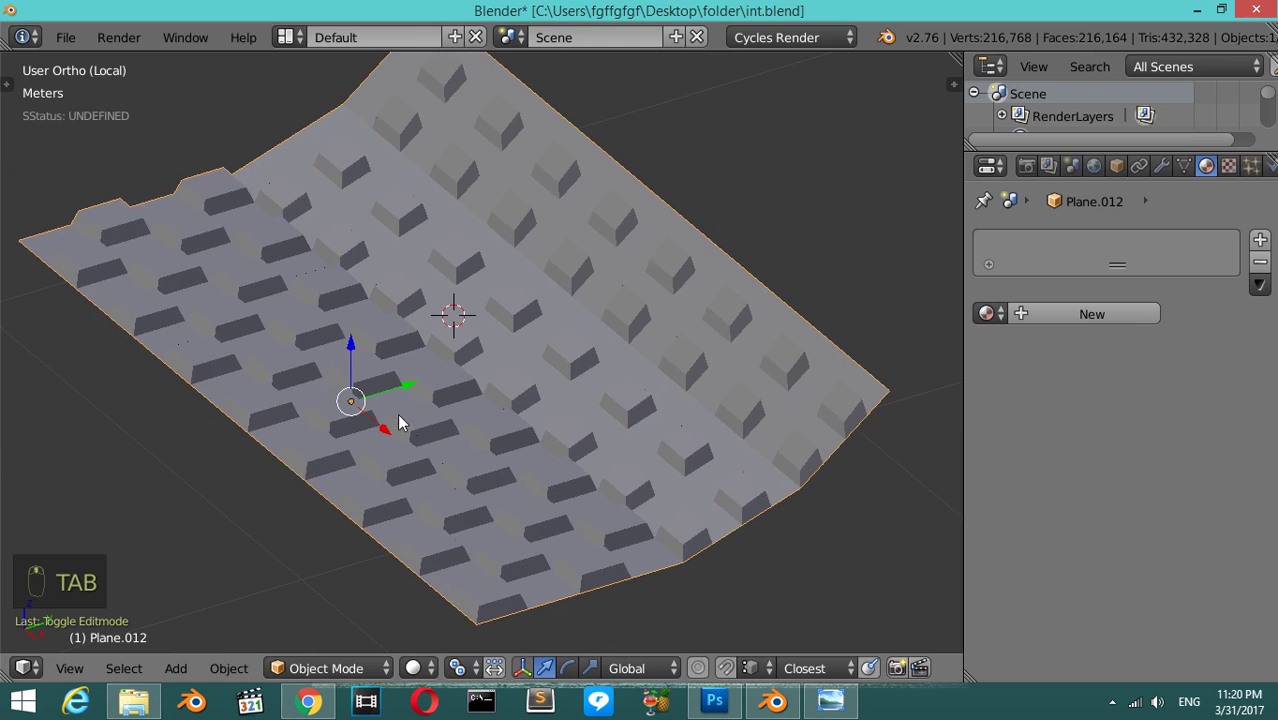
# - Leave local view and orbit back to the whole cabin, ending in right-side wireframe
pyautogui.press('KP_Divide')
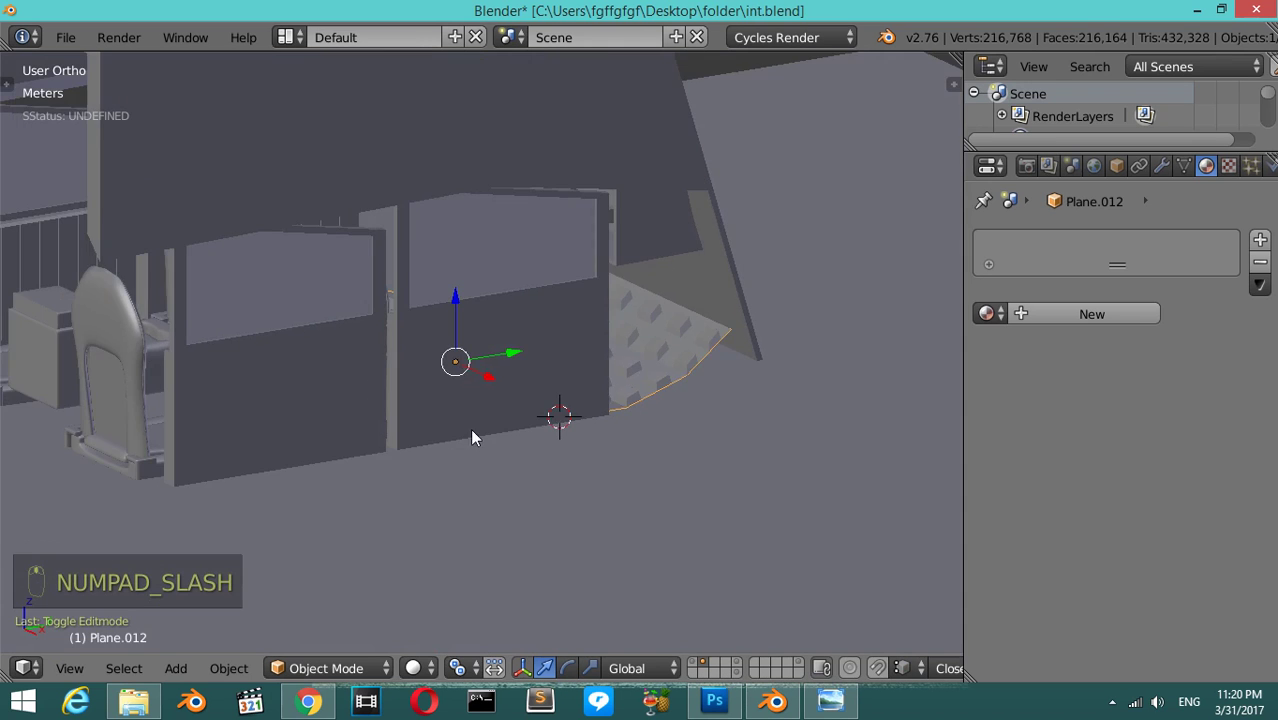
pyautogui.moveTo(399, 431); pyautogui.dragTo(694, 462)
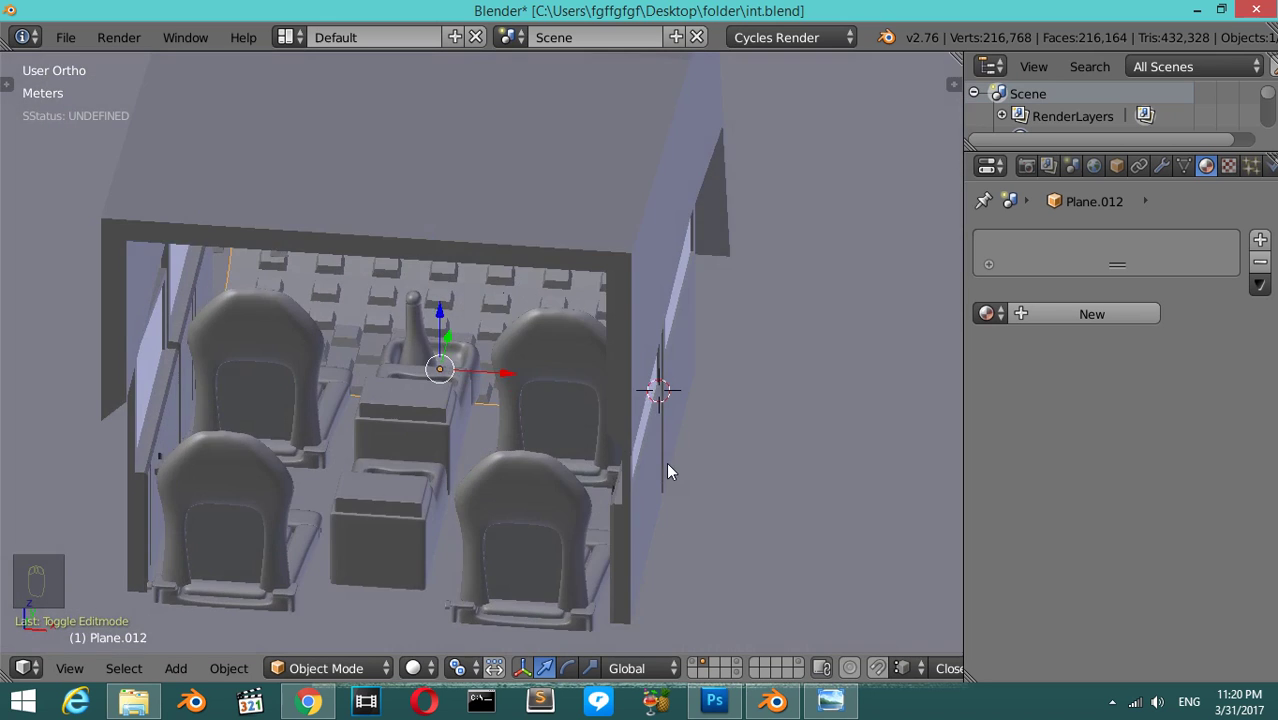
pyautogui.moveTo(673, 441); pyautogui.dragTo(1095, 177)
pyautogui.press('KP_1')
pyautogui.moveTo(1095, 177); pyautogui.dragTo(664, 272)
pyautogui.press('z')
pyautogui.middleClick(664, 272)
pyautogui.press('KP_3')
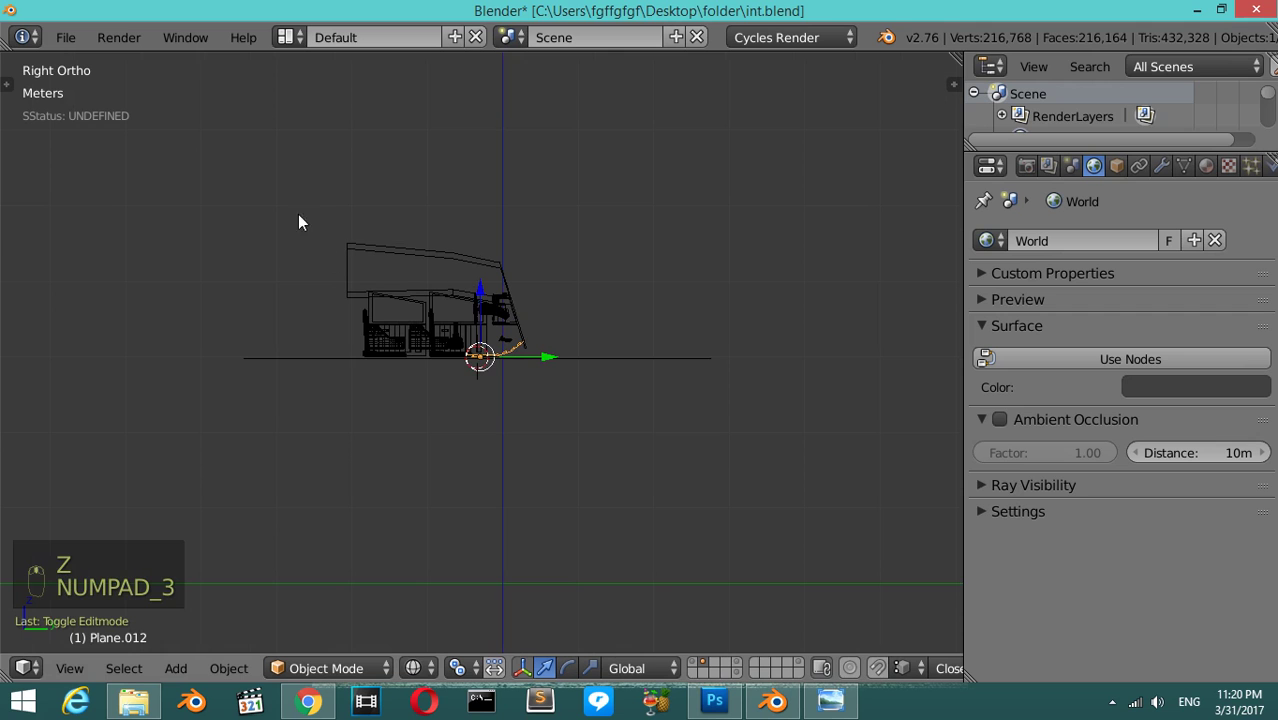
# - Add a tilted plane above the car with a 'main_light' emission material at strength 9
pyautogui.moveTo(265, 194); pyautogui.dragTo(415, 268)
pyautogui.press('shift+a')
pyautogui.click(415, 268)
pyautogui.press('r')
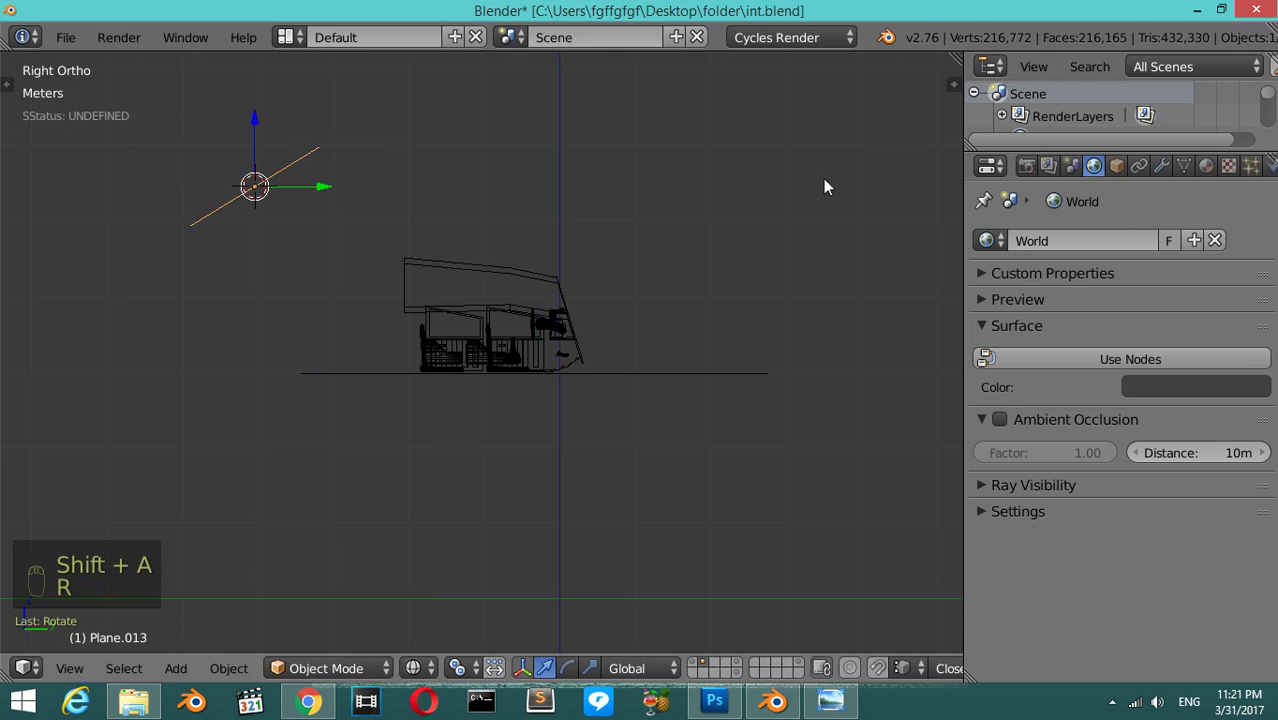
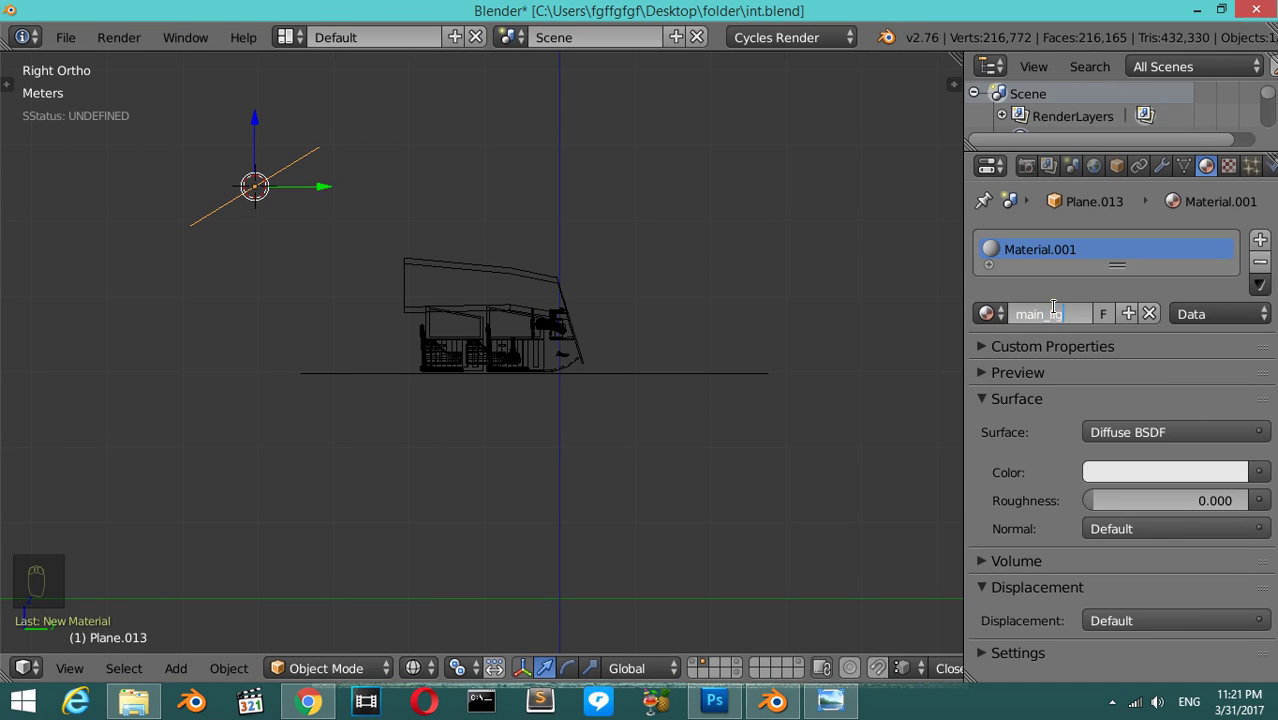
pyautogui.moveTo(1180, 444); pyautogui.dragTo(974, 237)
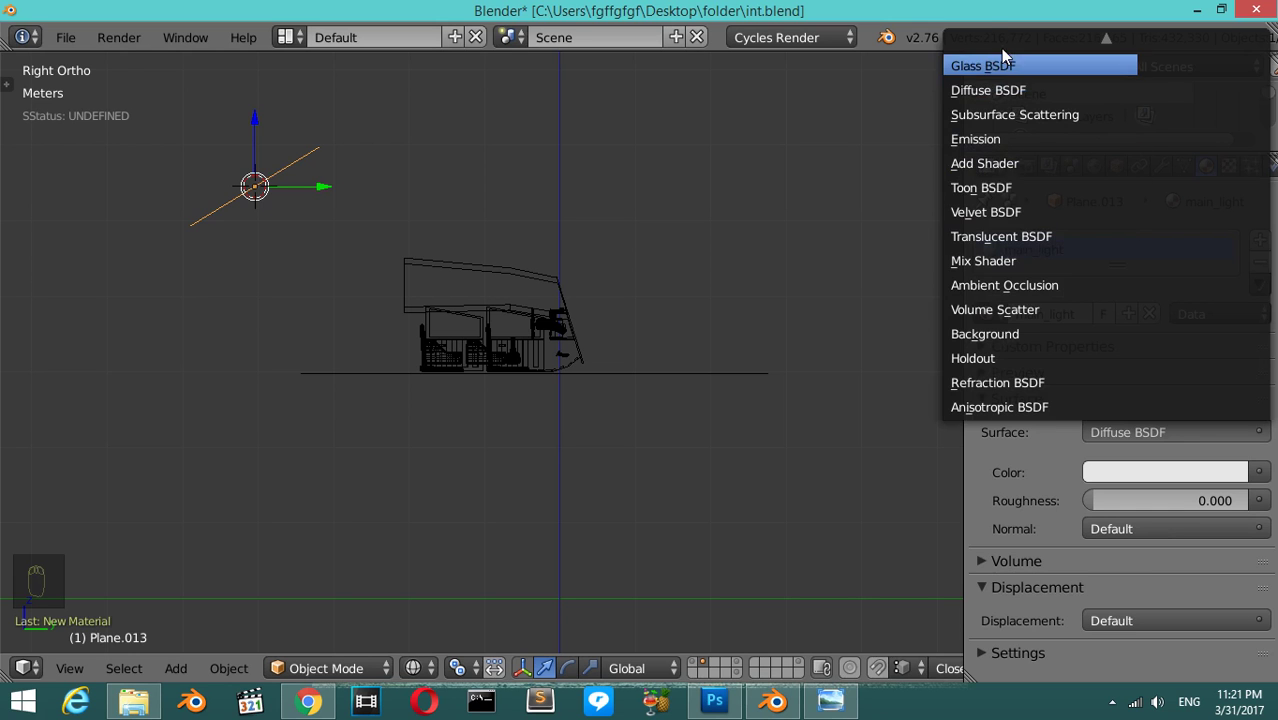
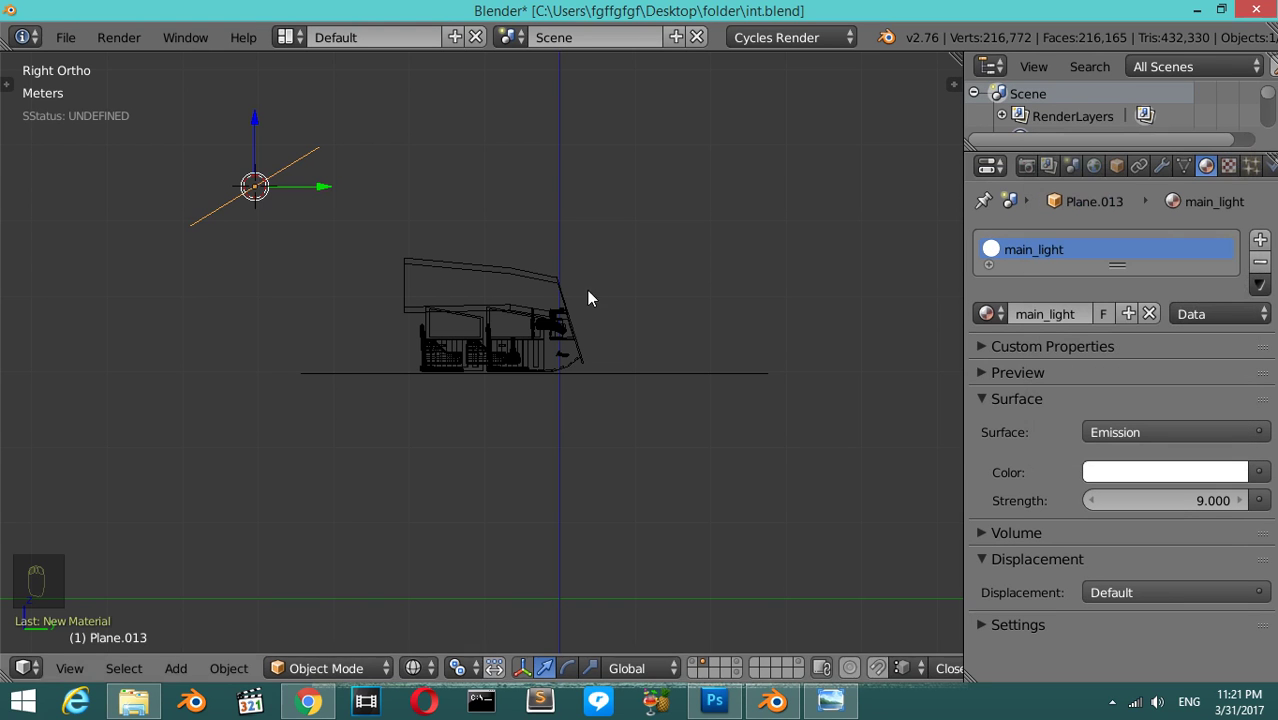
# - Add a second plane above the car and rotate and scale it as another light
pyautogui.moveTo(264, 116); pyautogui.dragTo(611, 342)
pyautogui.press('KP_7')
pyautogui.press('KP_1')
pyautogui.moveTo(228, 172); pyautogui.dragTo(356, 182)
pyautogui.press('shift+a')
pyautogui.press('r')
pyautogui.press('s')
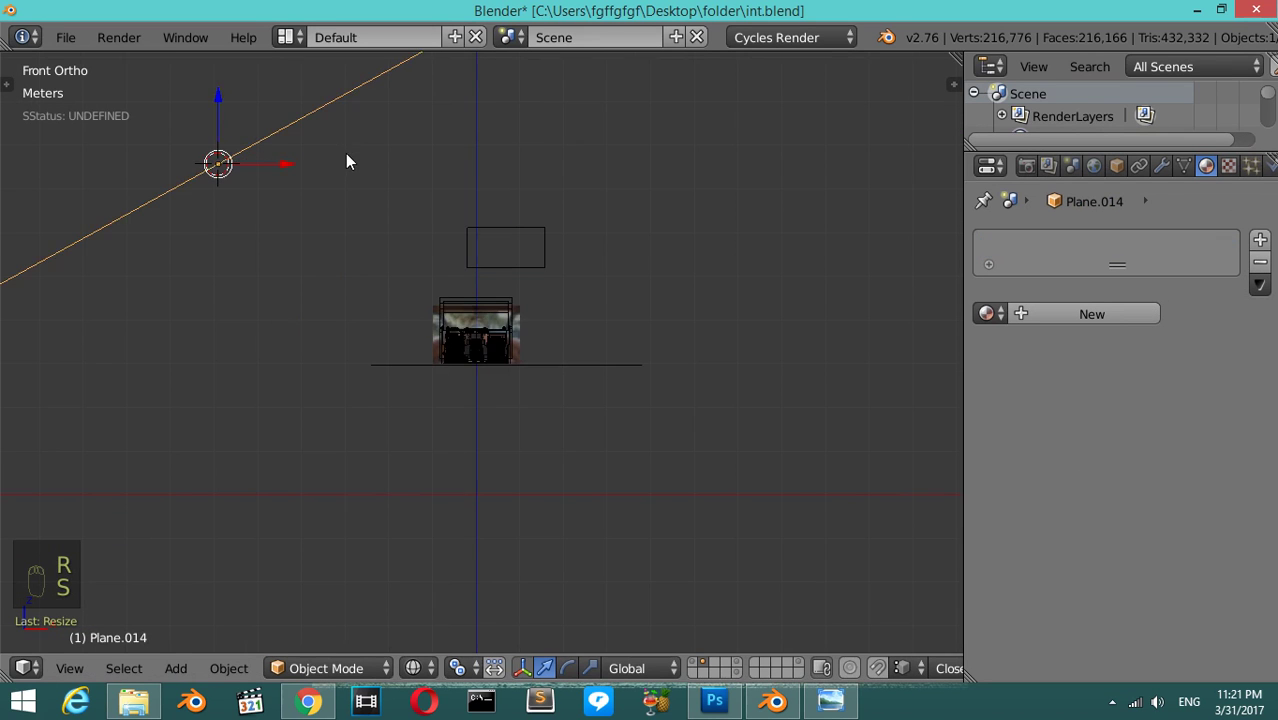
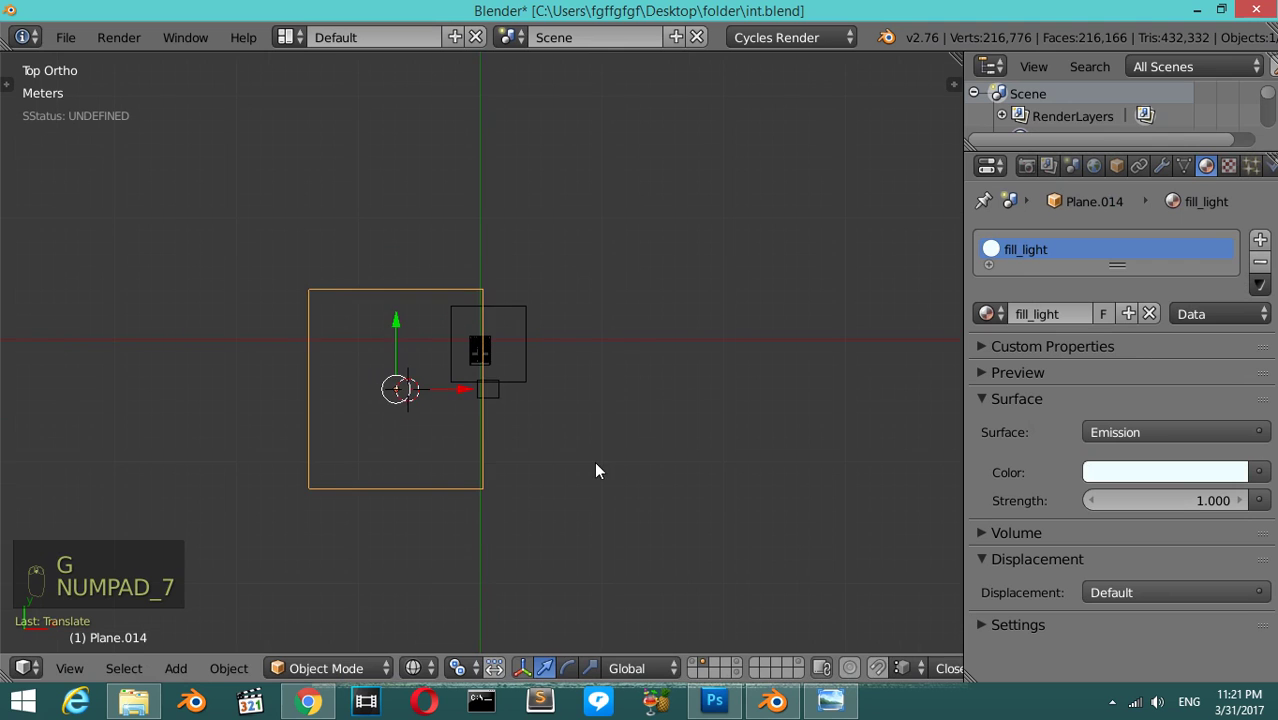
# - Duplicate the fill_light plane and rotate the copy for the rim light
pyautogui.press('shift+d')
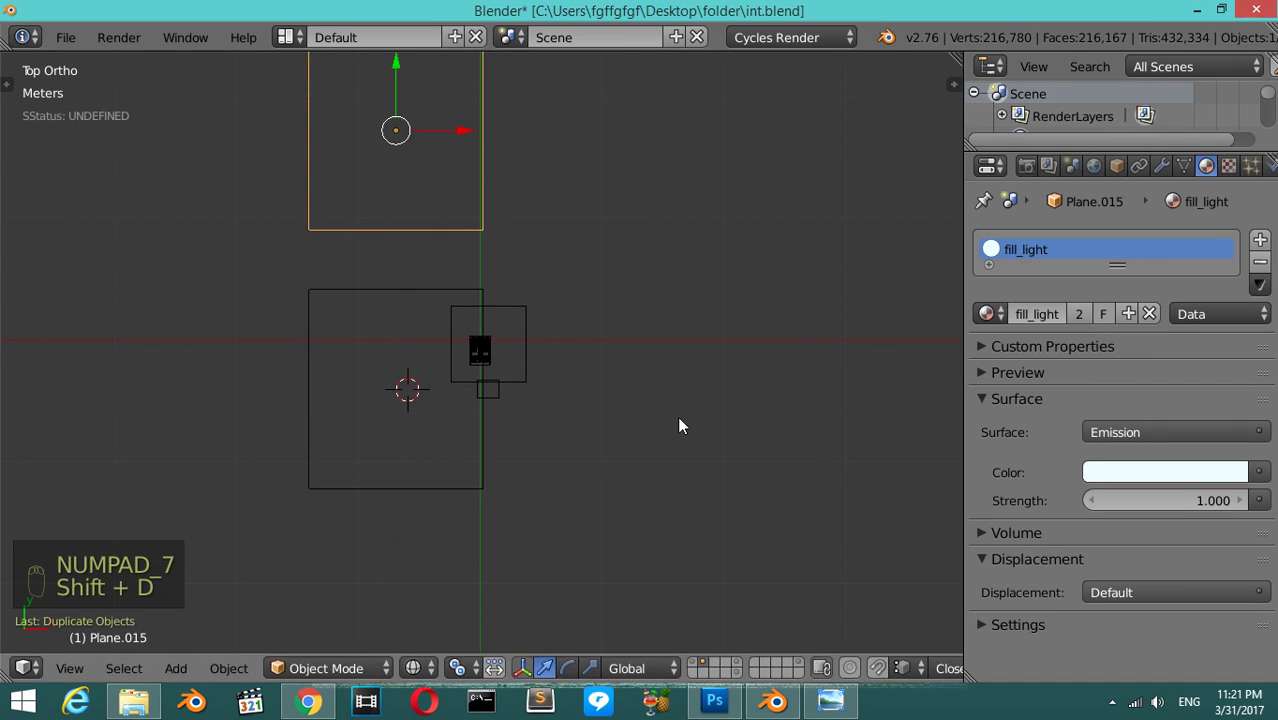
pyautogui.press('r')
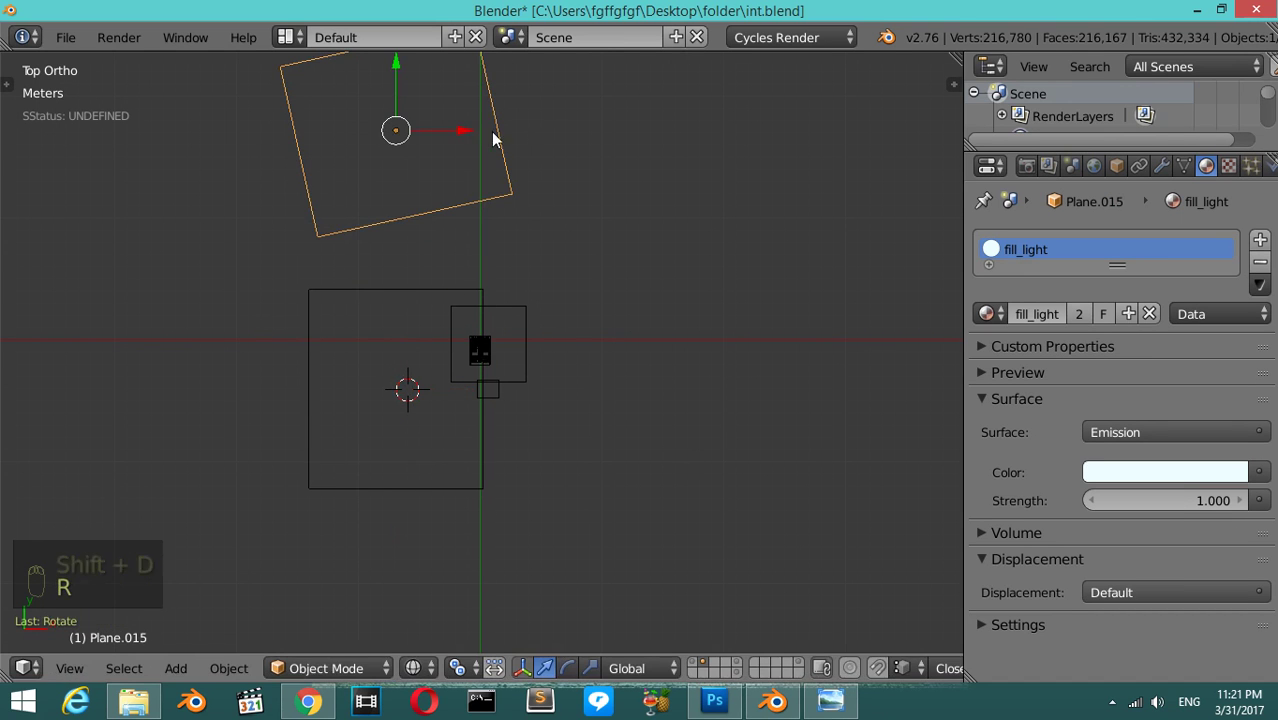
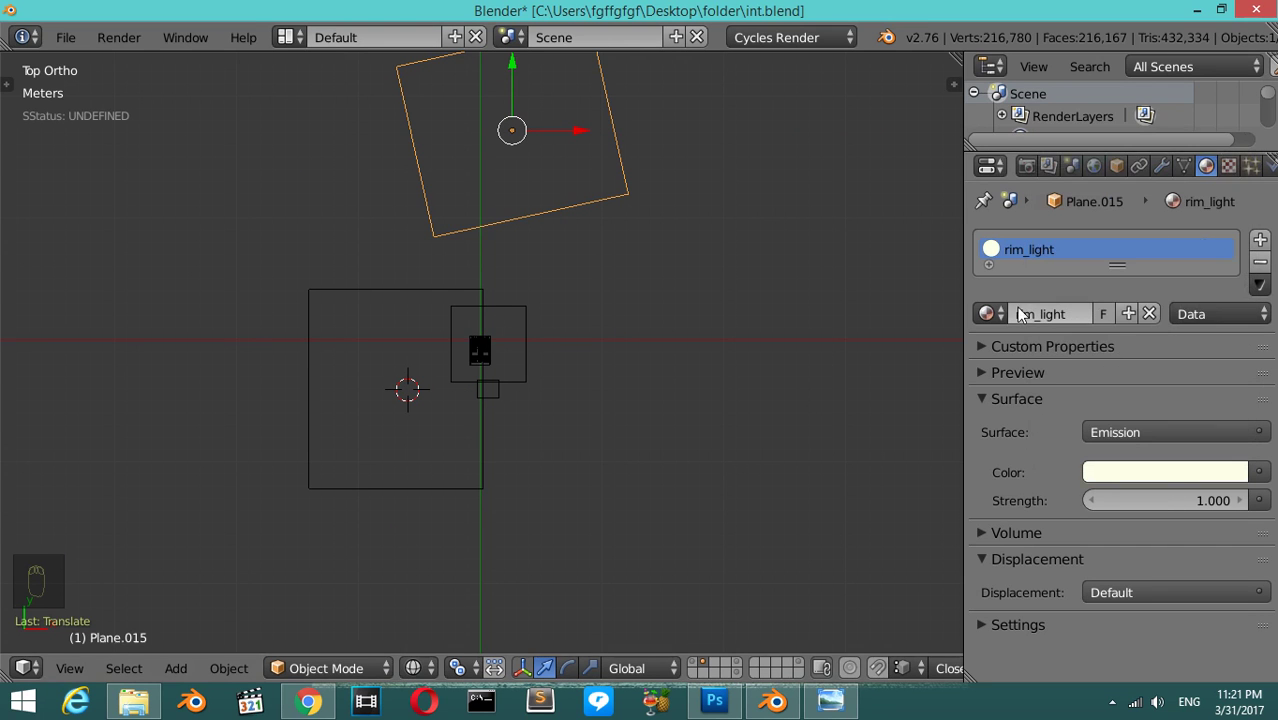
# - Preview the interior lighting through the scene camera in rendered shading, then return to solid view
pyautogui.moveTo(1124, 171); pyautogui.dragTo(685, 270)
pyautogui.moveTo(685, 270); pyautogui.dragTo(660, 210)
pyautogui.press('KP_0')
pyautogui.press('shift+z')
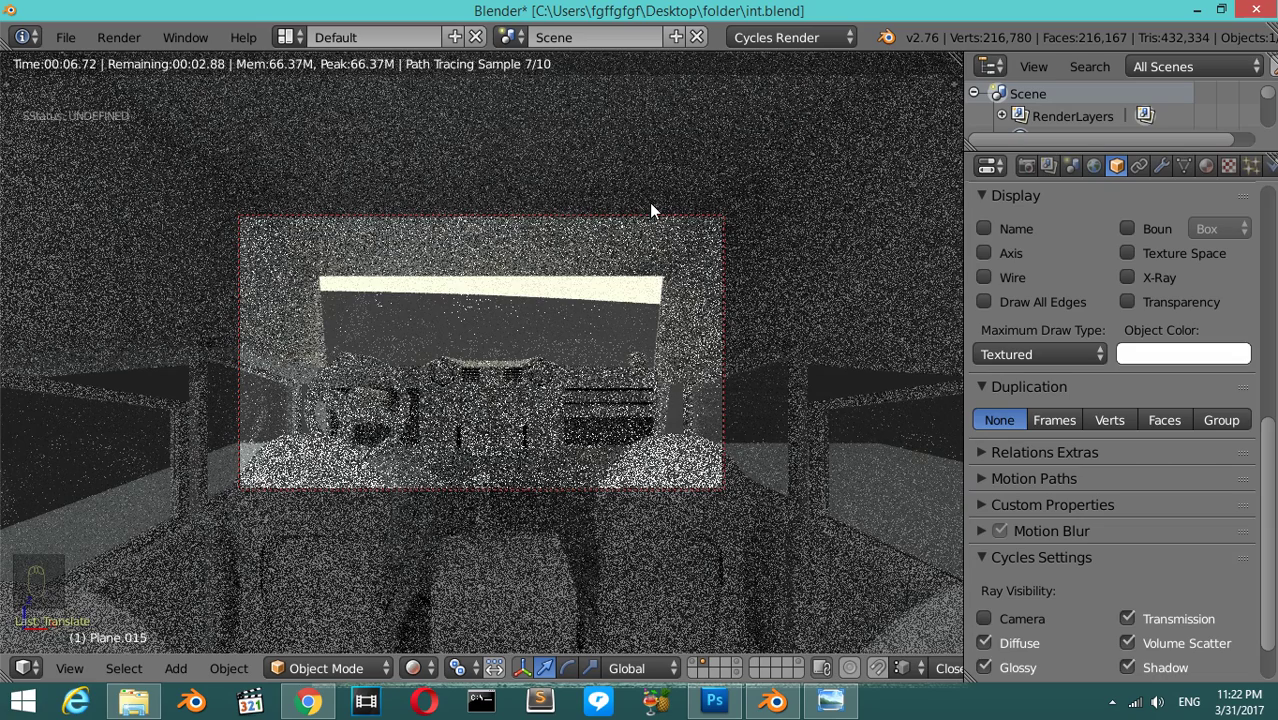
pyautogui.press('z')
pyautogui.press('KP_0')
# - Make the emission light plane visible to camera rays and re-check the rendered camera preview
pyautogui.moveTo(573, 176); pyautogui.dragTo(1019, 611)
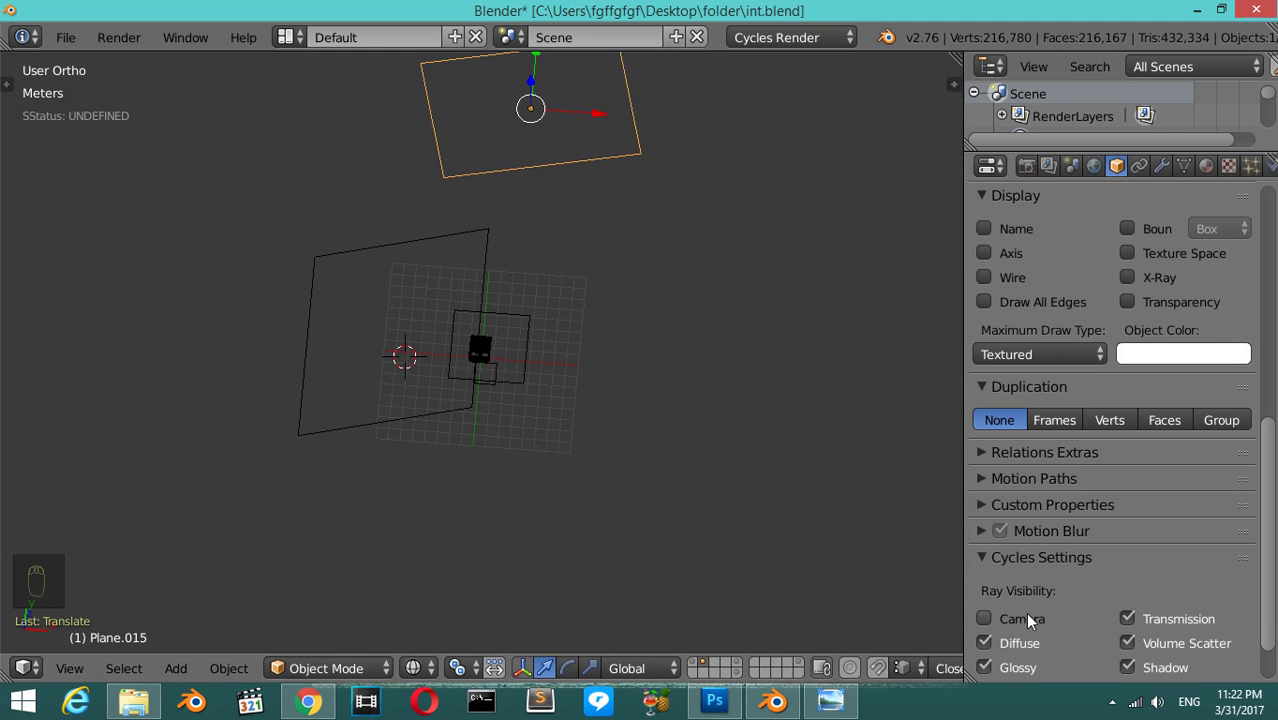
pyautogui.moveTo(624, 241); pyautogui.dragTo(390, 261)
pyautogui.moveTo(390, 261); pyautogui.dragTo(311, 159)
pyautogui.moveTo(420, 277); pyautogui.dragTo(307, 180)
pyautogui.press('KP_0')
pyautogui.press('shift+z')
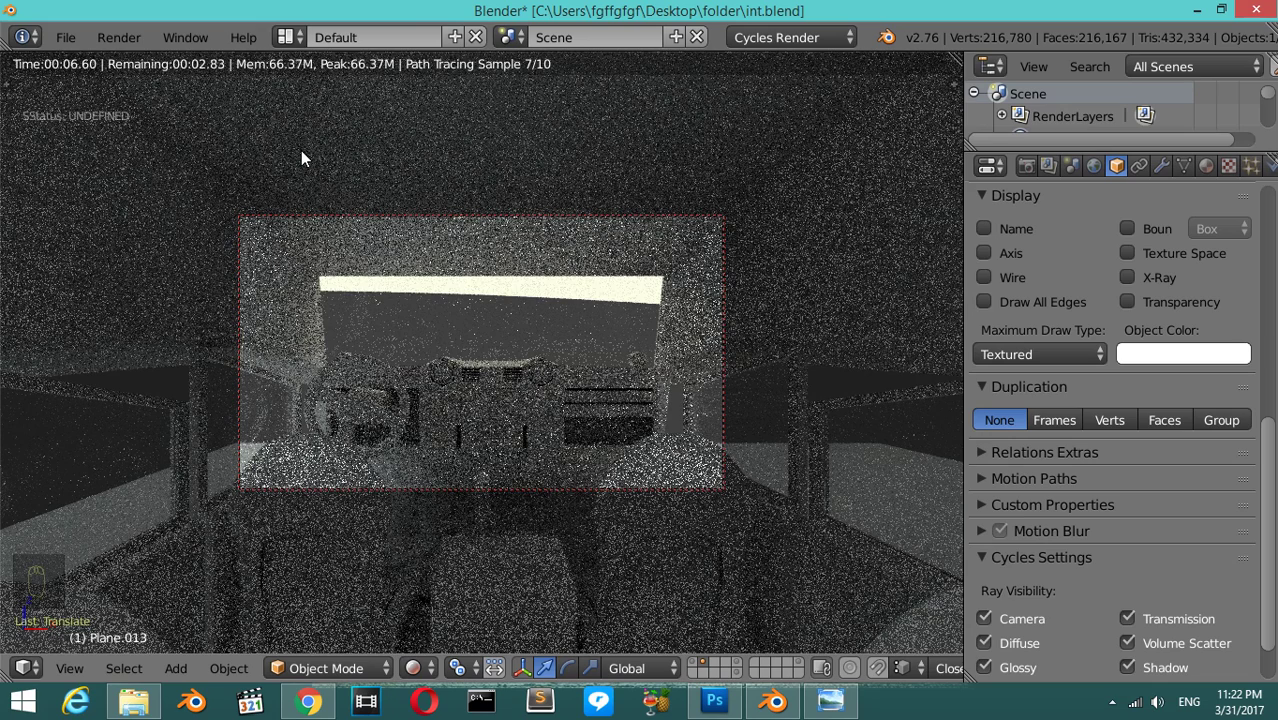
pyautogui.press('z')
# - Switch the world background colour to an Environment Texture image in the World settings
pyautogui.moveTo(1103, 177); pyautogui.dragTo(1229, 403)
pyautogui.click(1250, 407)
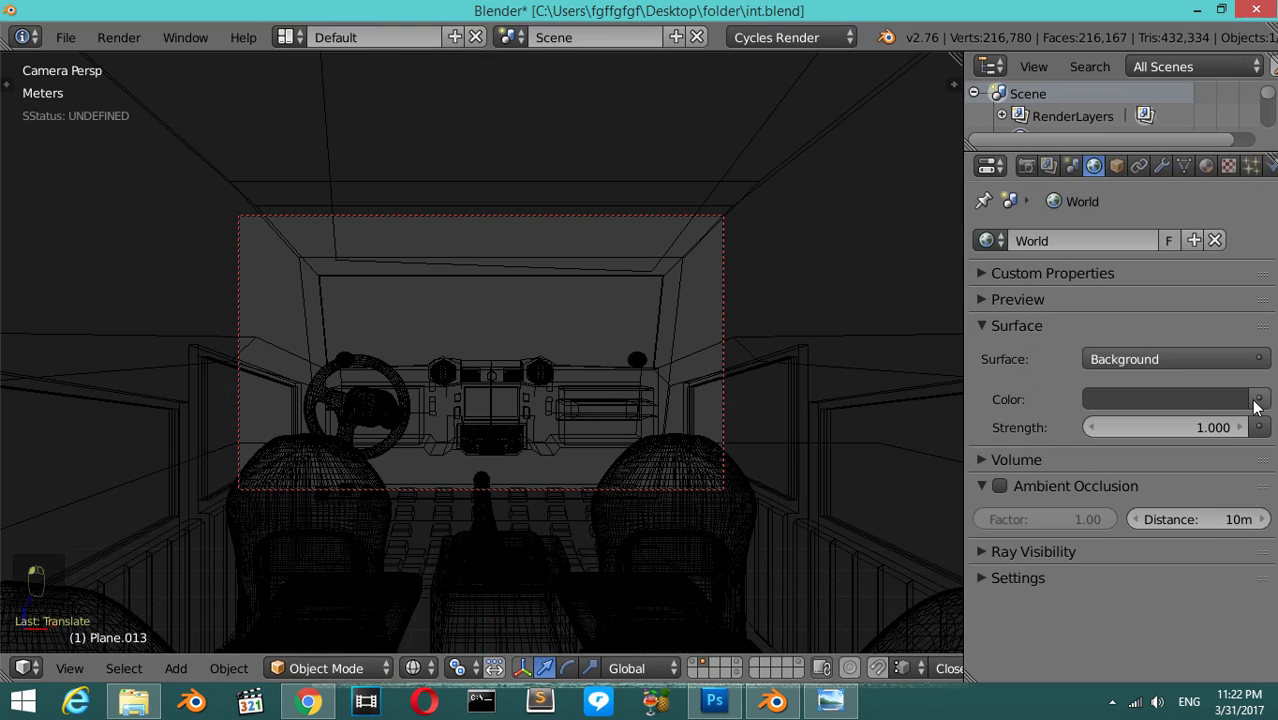